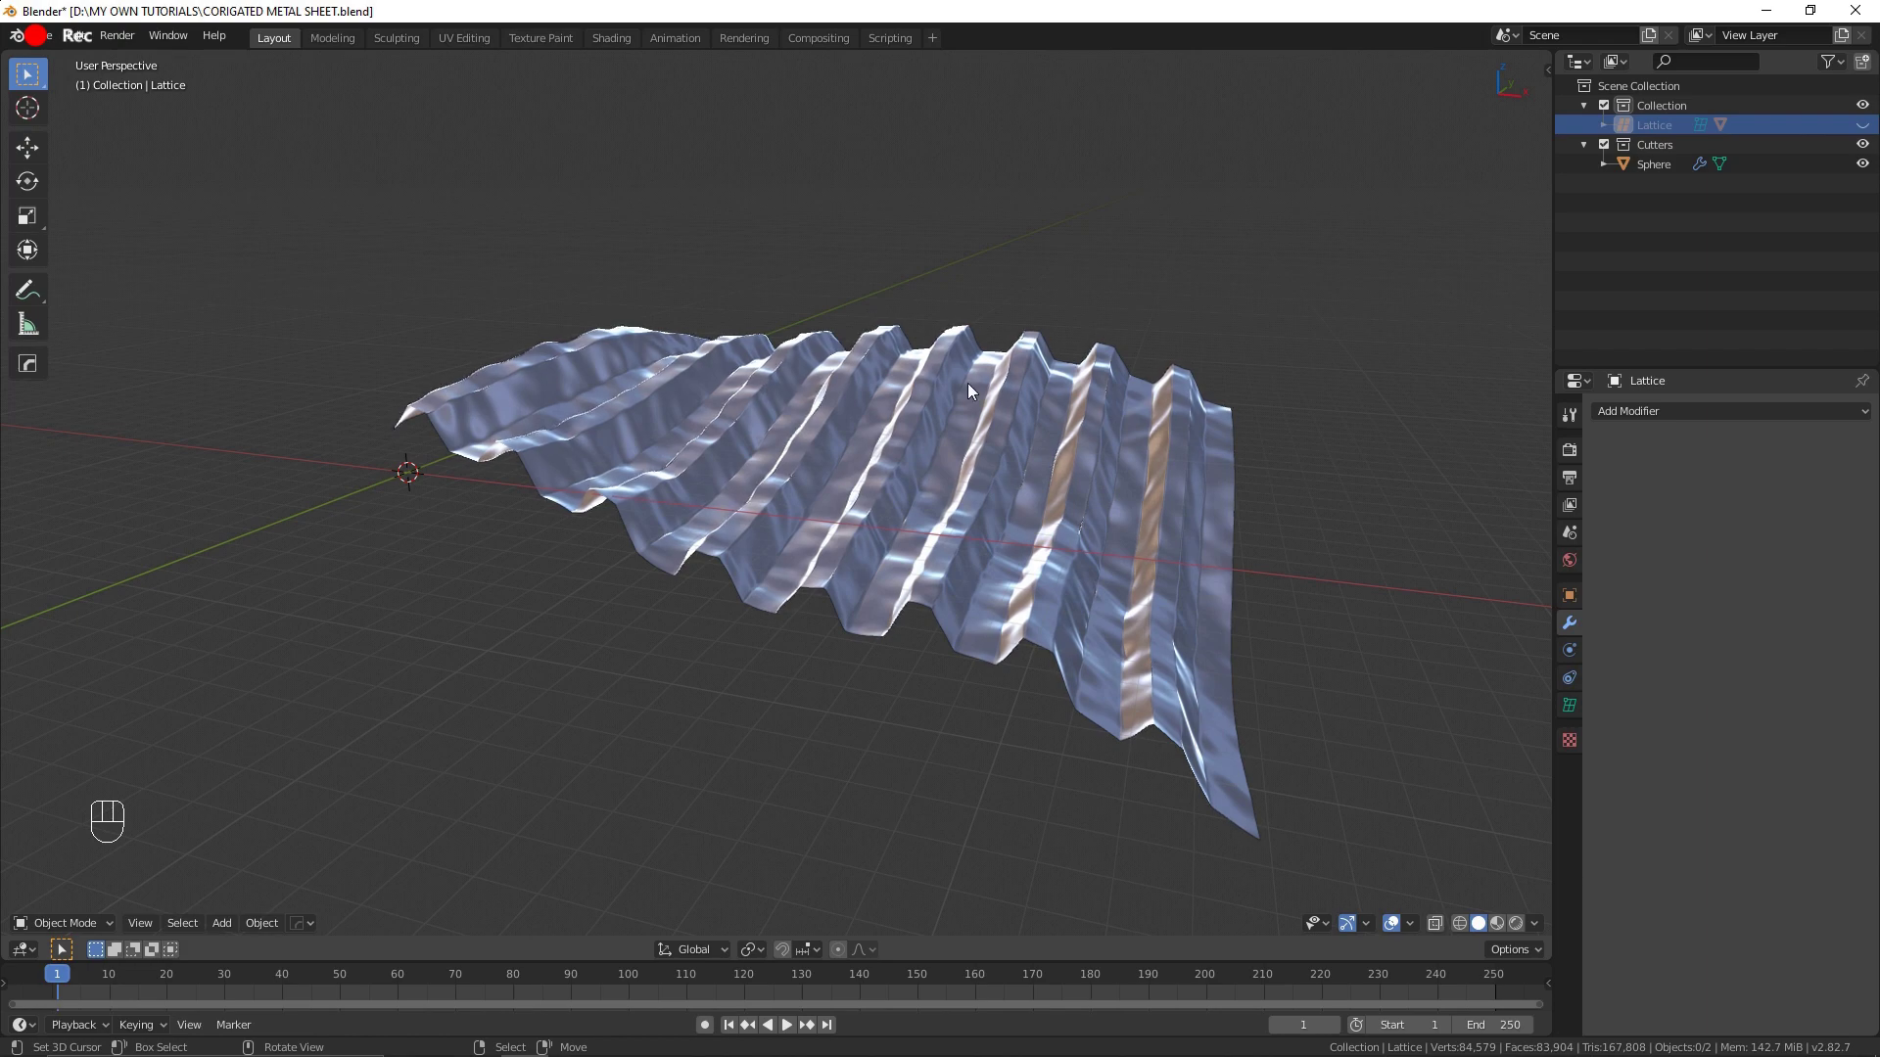
Step: Bend the corrugated sheet by reshaping its lattice with proportional editing
{"action": "left_click_drag", "start_coordinate": [938, 462], "coordinate": [901, 487]}
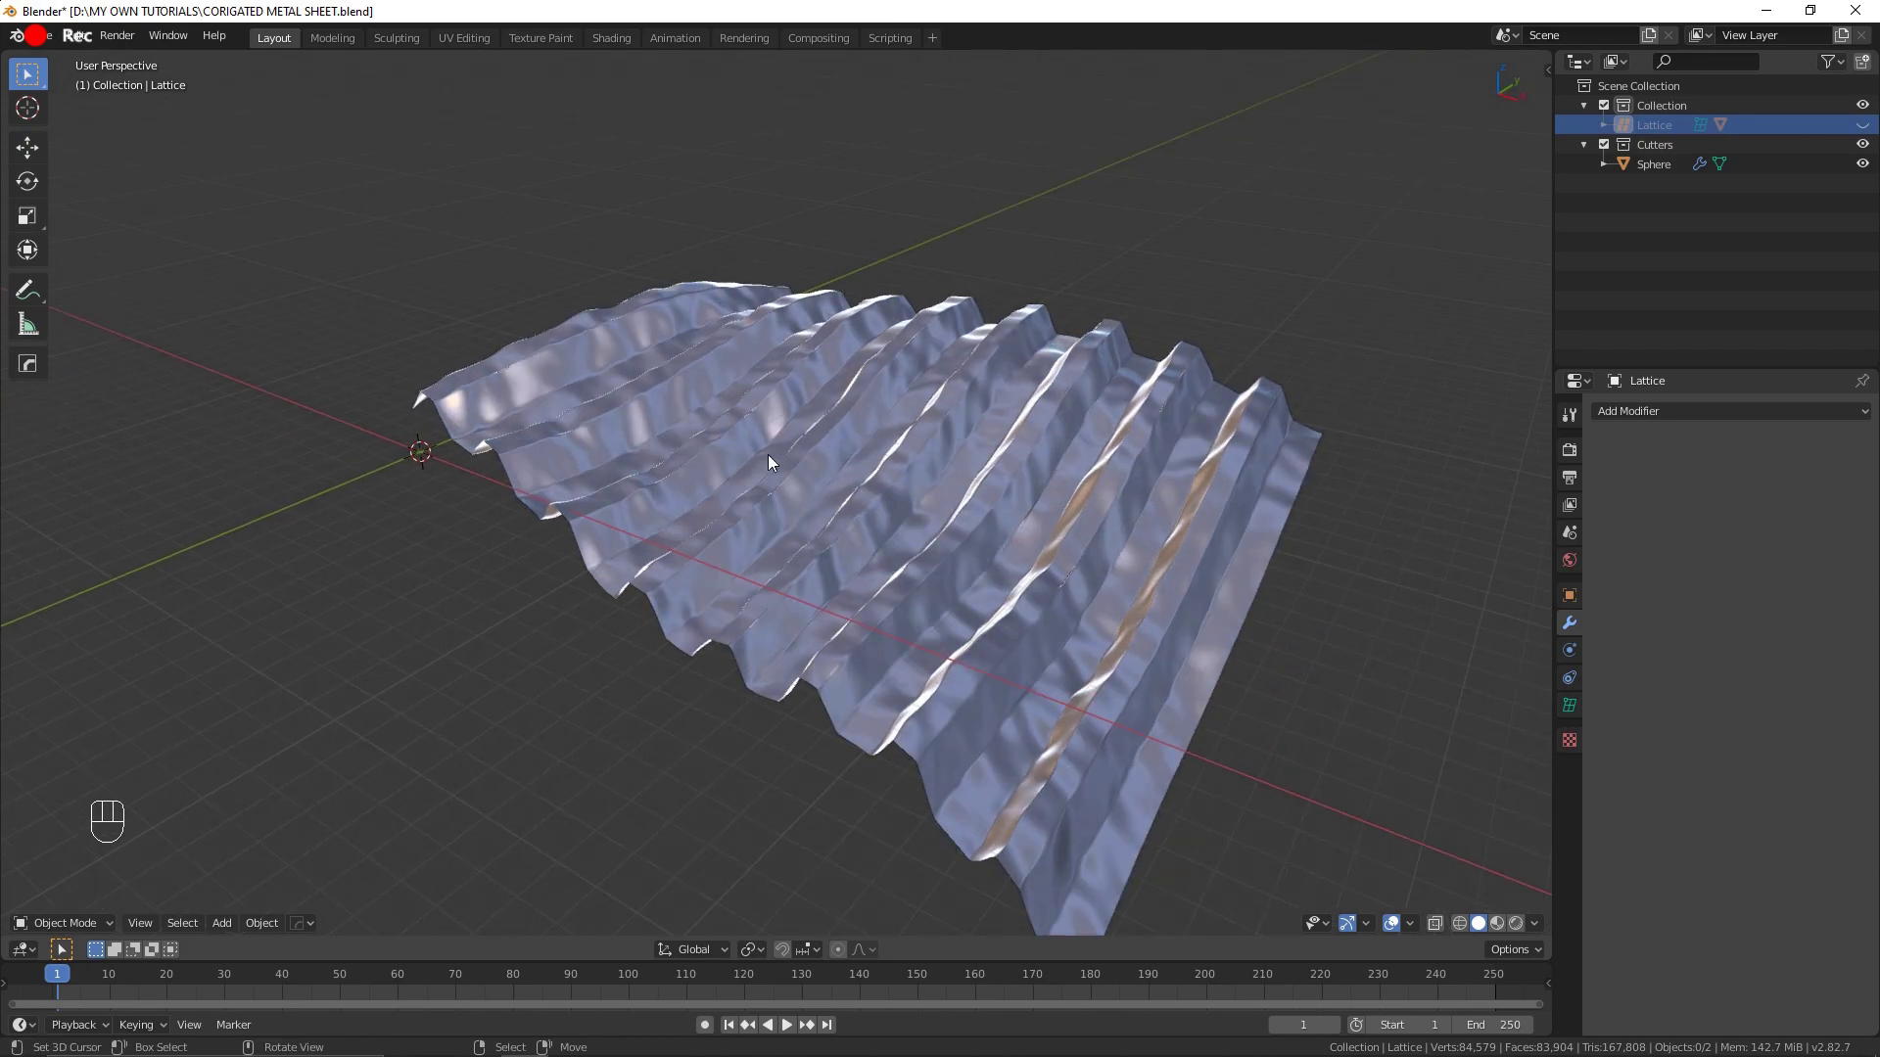
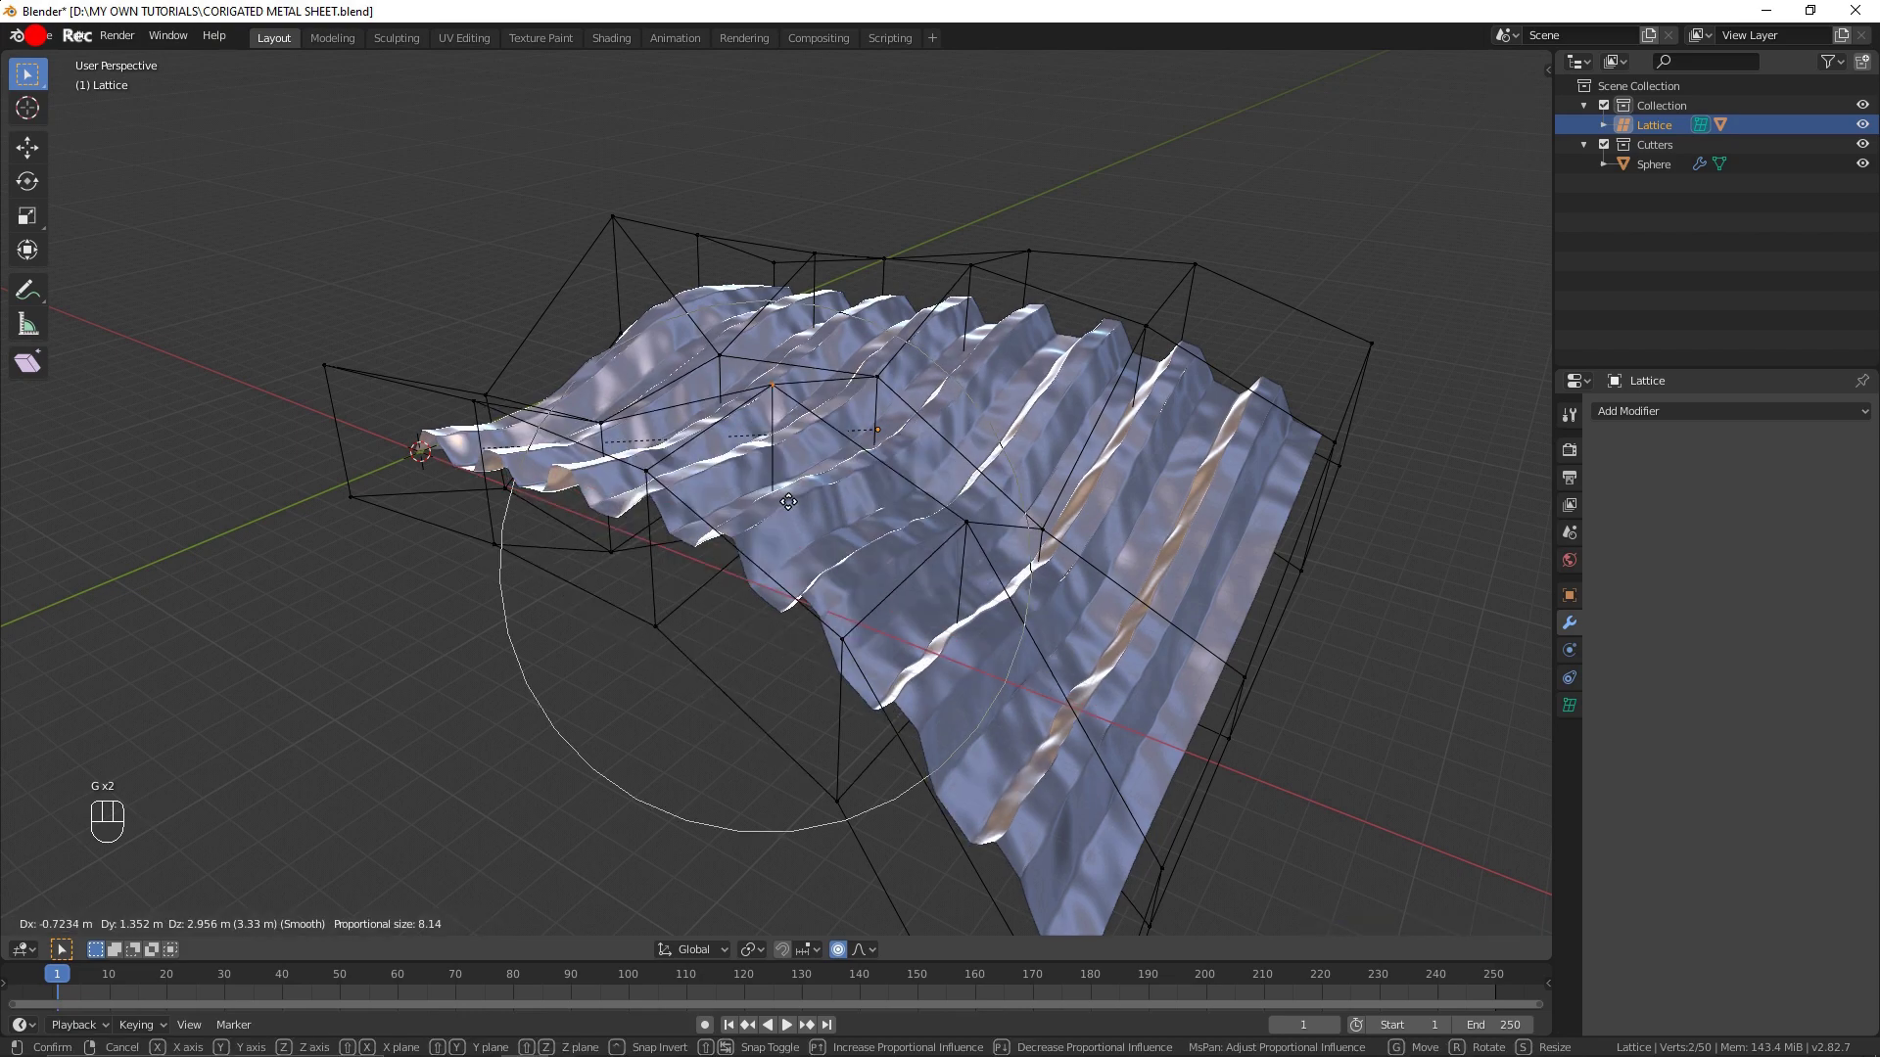
{"action": "key", "text": "Tab"}
{"action": "left_click_drag", "start_coordinate": [713, 511], "coordinate": [792, 585]}
Step: Move the sphere cutter through the sheet edge to cut a dent, undoing and redoing its placement
{"action": "left_click", "coordinate": [1309, 556]}
{"action": "key", "text": "g"}
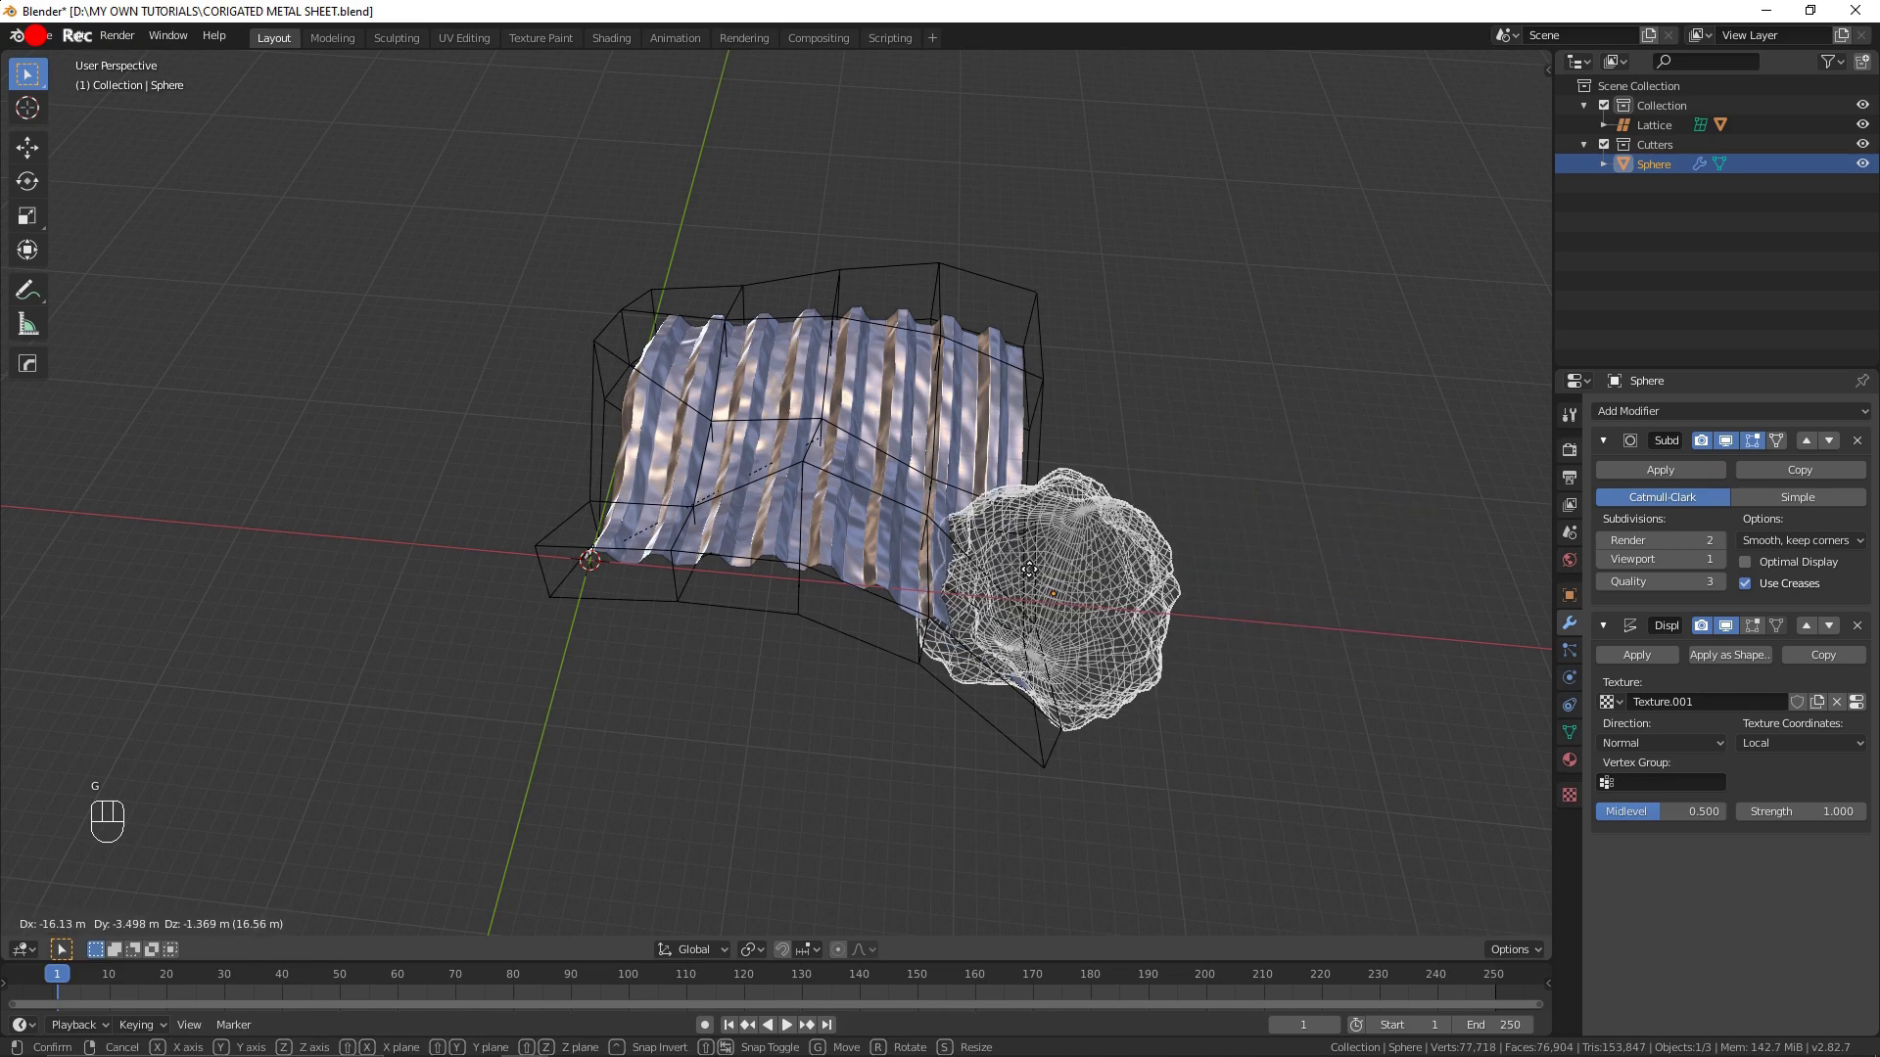
{"action": "key", "text": "h"}
{"action": "left_click_drag", "start_coordinate": [1128, 599], "coordinate": [979, 586]}
{"action": "key", "text": "ctrl+z"}
{"action": "left_click_drag", "start_coordinate": [942, 706], "coordinate": [1022, 733]}
{"action": "left_click", "coordinate": [1048, 677]}
{"action": "key", "text": "g"}
{"action": "key", "text": "h"}
Step: Hide the lattice and sphere cutter, leaving only the dented sheet visible
{"action": "left_click_drag", "start_coordinate": [1105, 675], "coordinate": [1059, 669]}
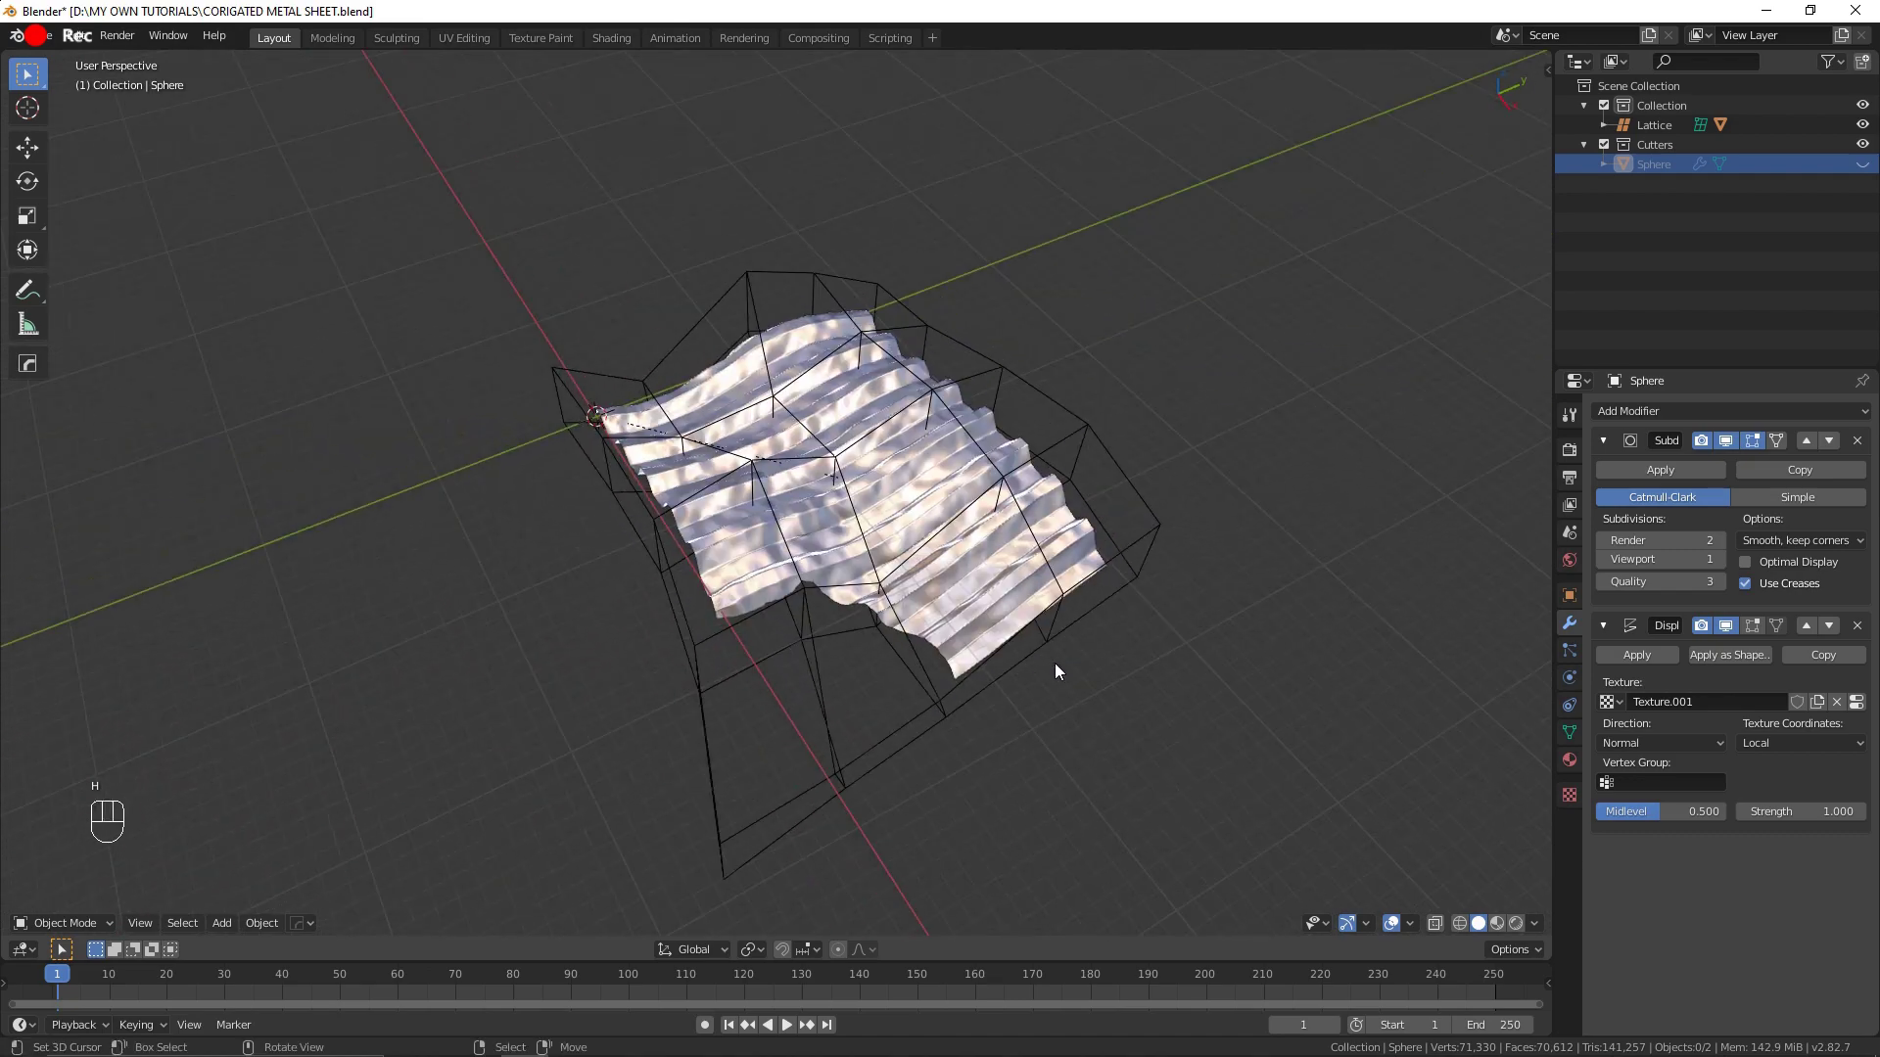
{"action": "left_click", "coordinate": [1057, 635]}
{"action": "key", "text": "h"}
{"action": "left_click_drag", "start_coordinate": [1052, 618], "coordinate": [1087, 515]}
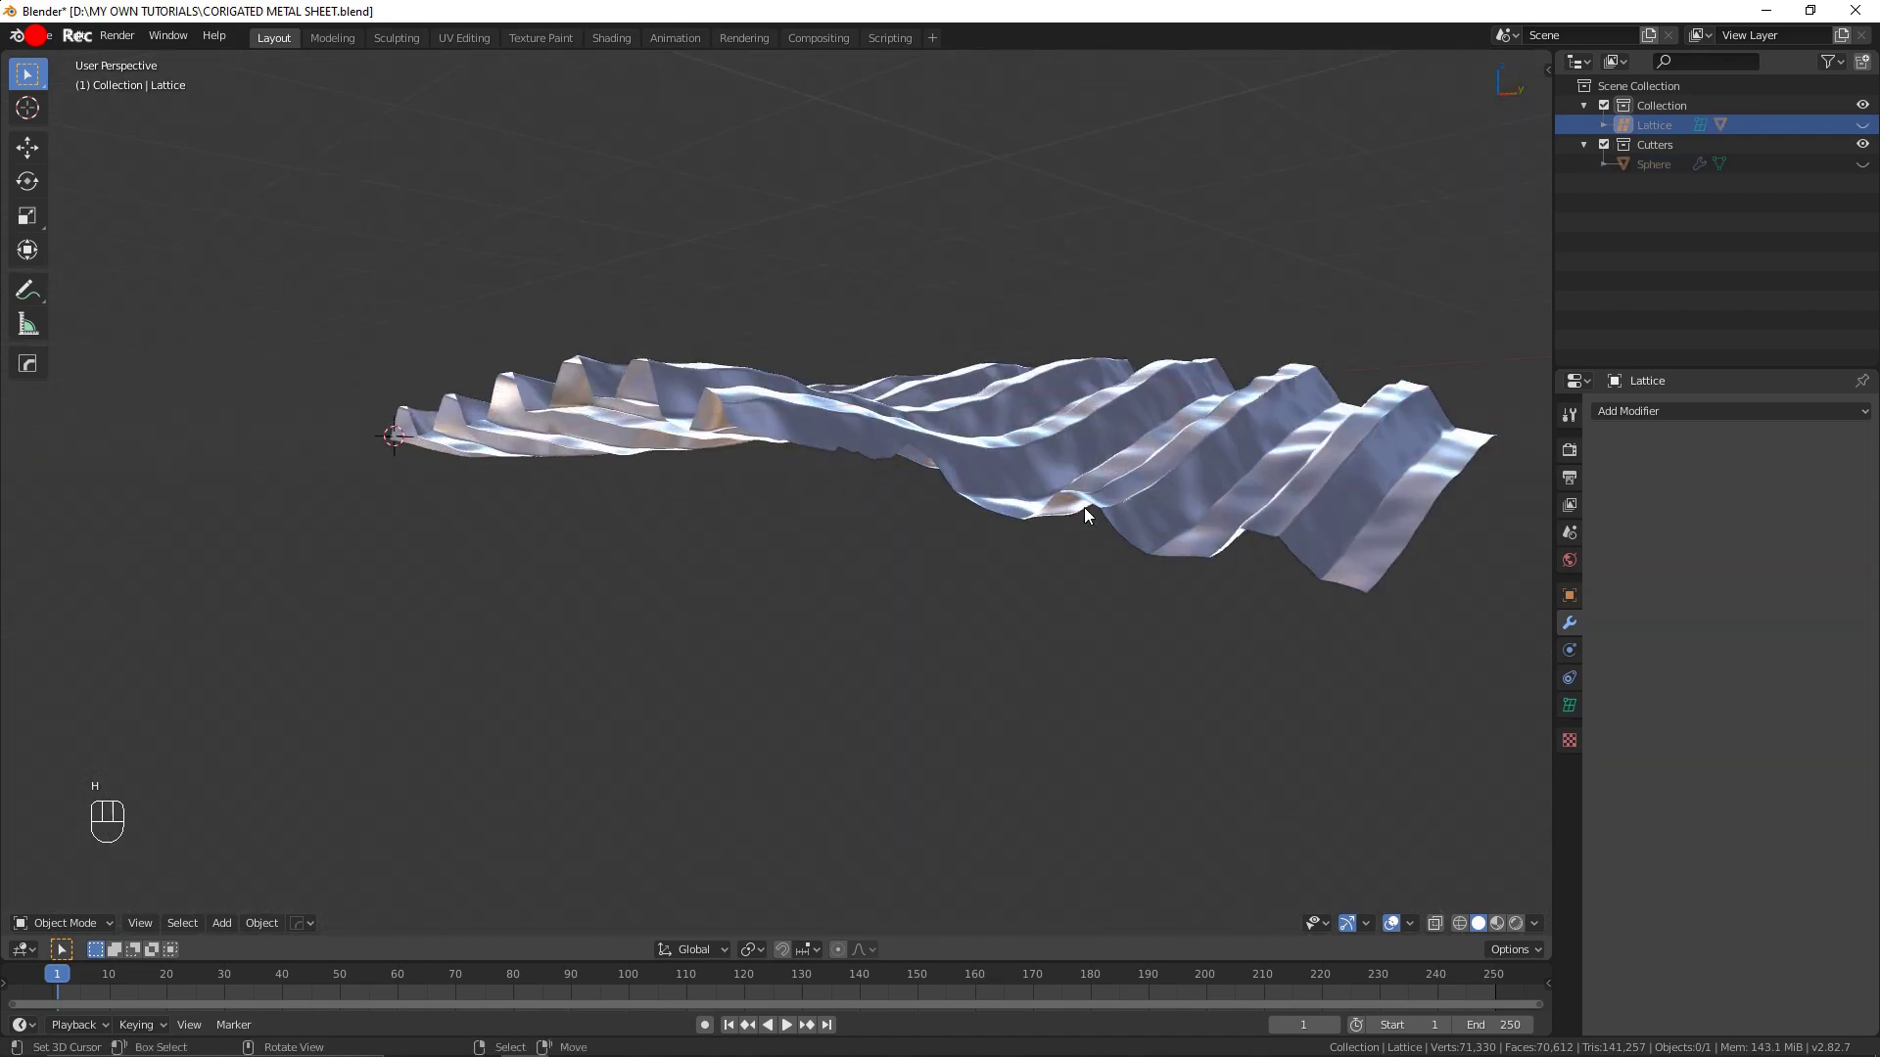
{"action": "left_click_drag", "start_coordinate": [1140, 568], "coordinate": [1143, 633]}
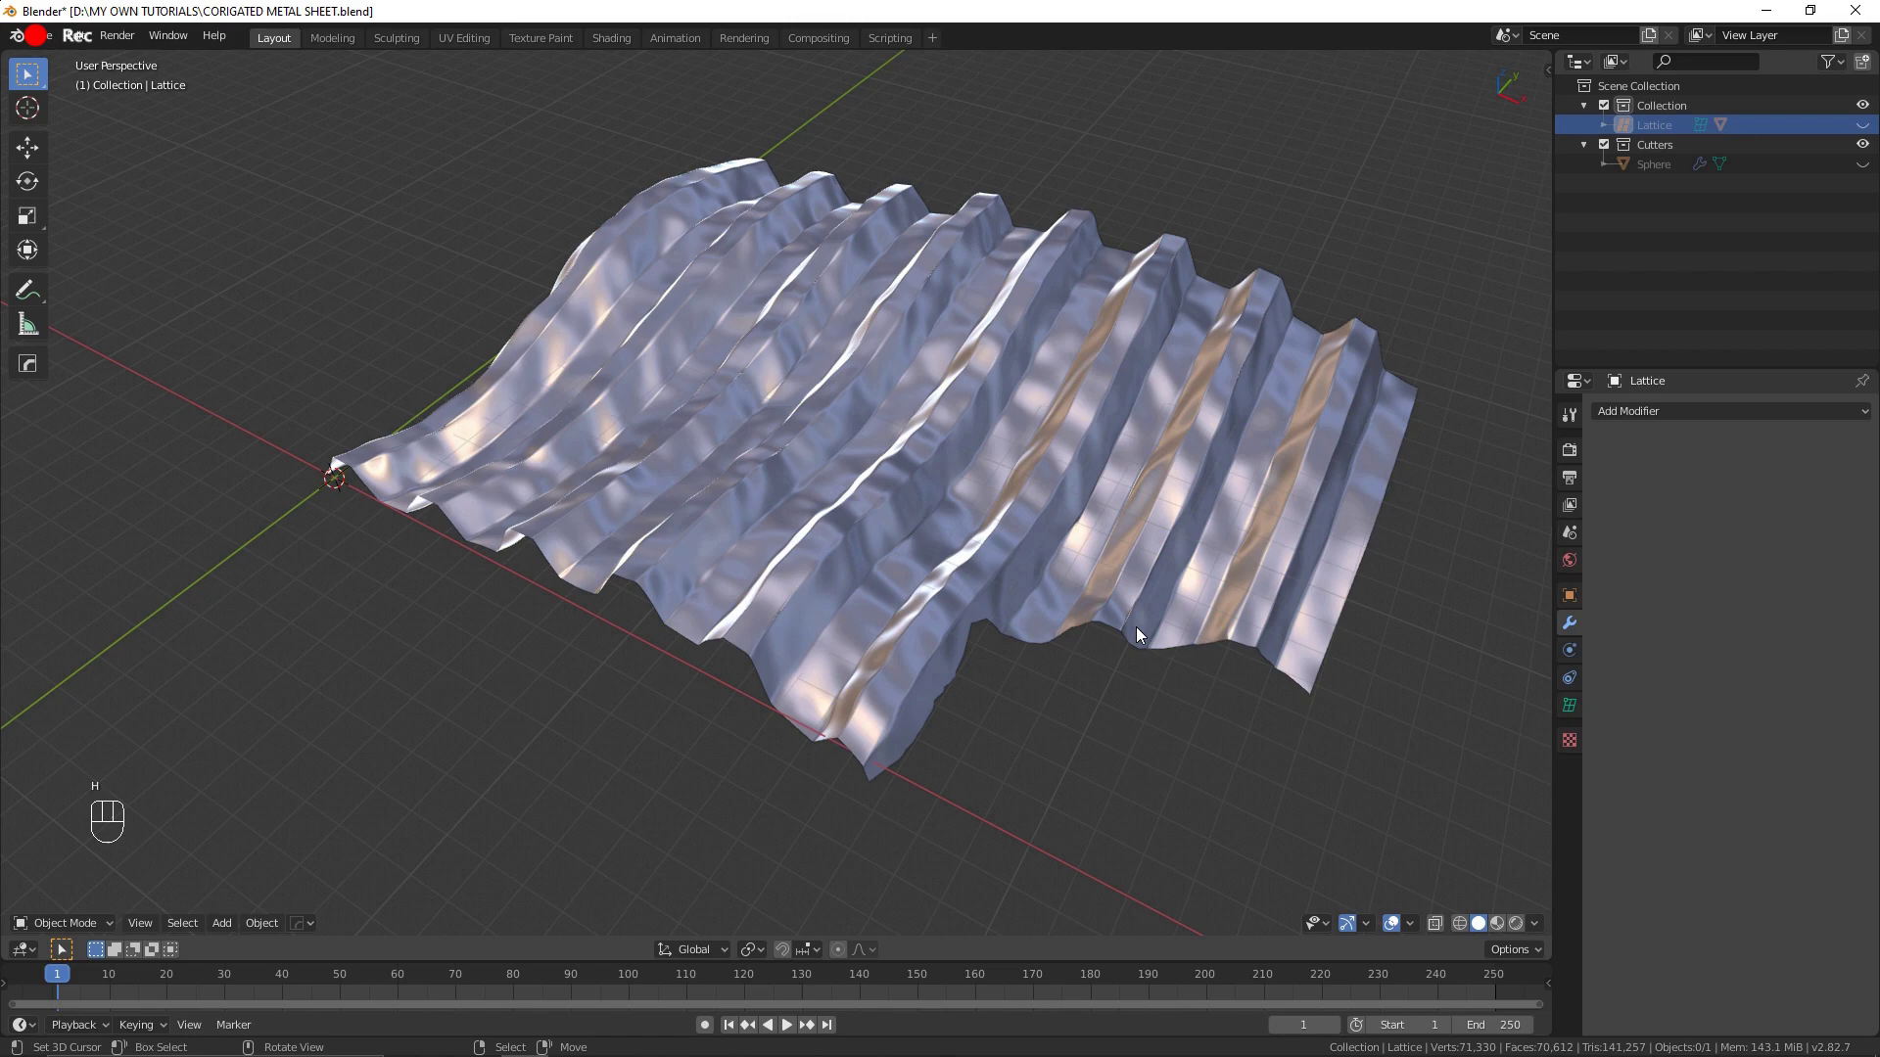
Step: Unhide and delete the lattice, sphere cutter and sheet, then view the empty scene from top
{"action": "key", "text": "alt+h"}
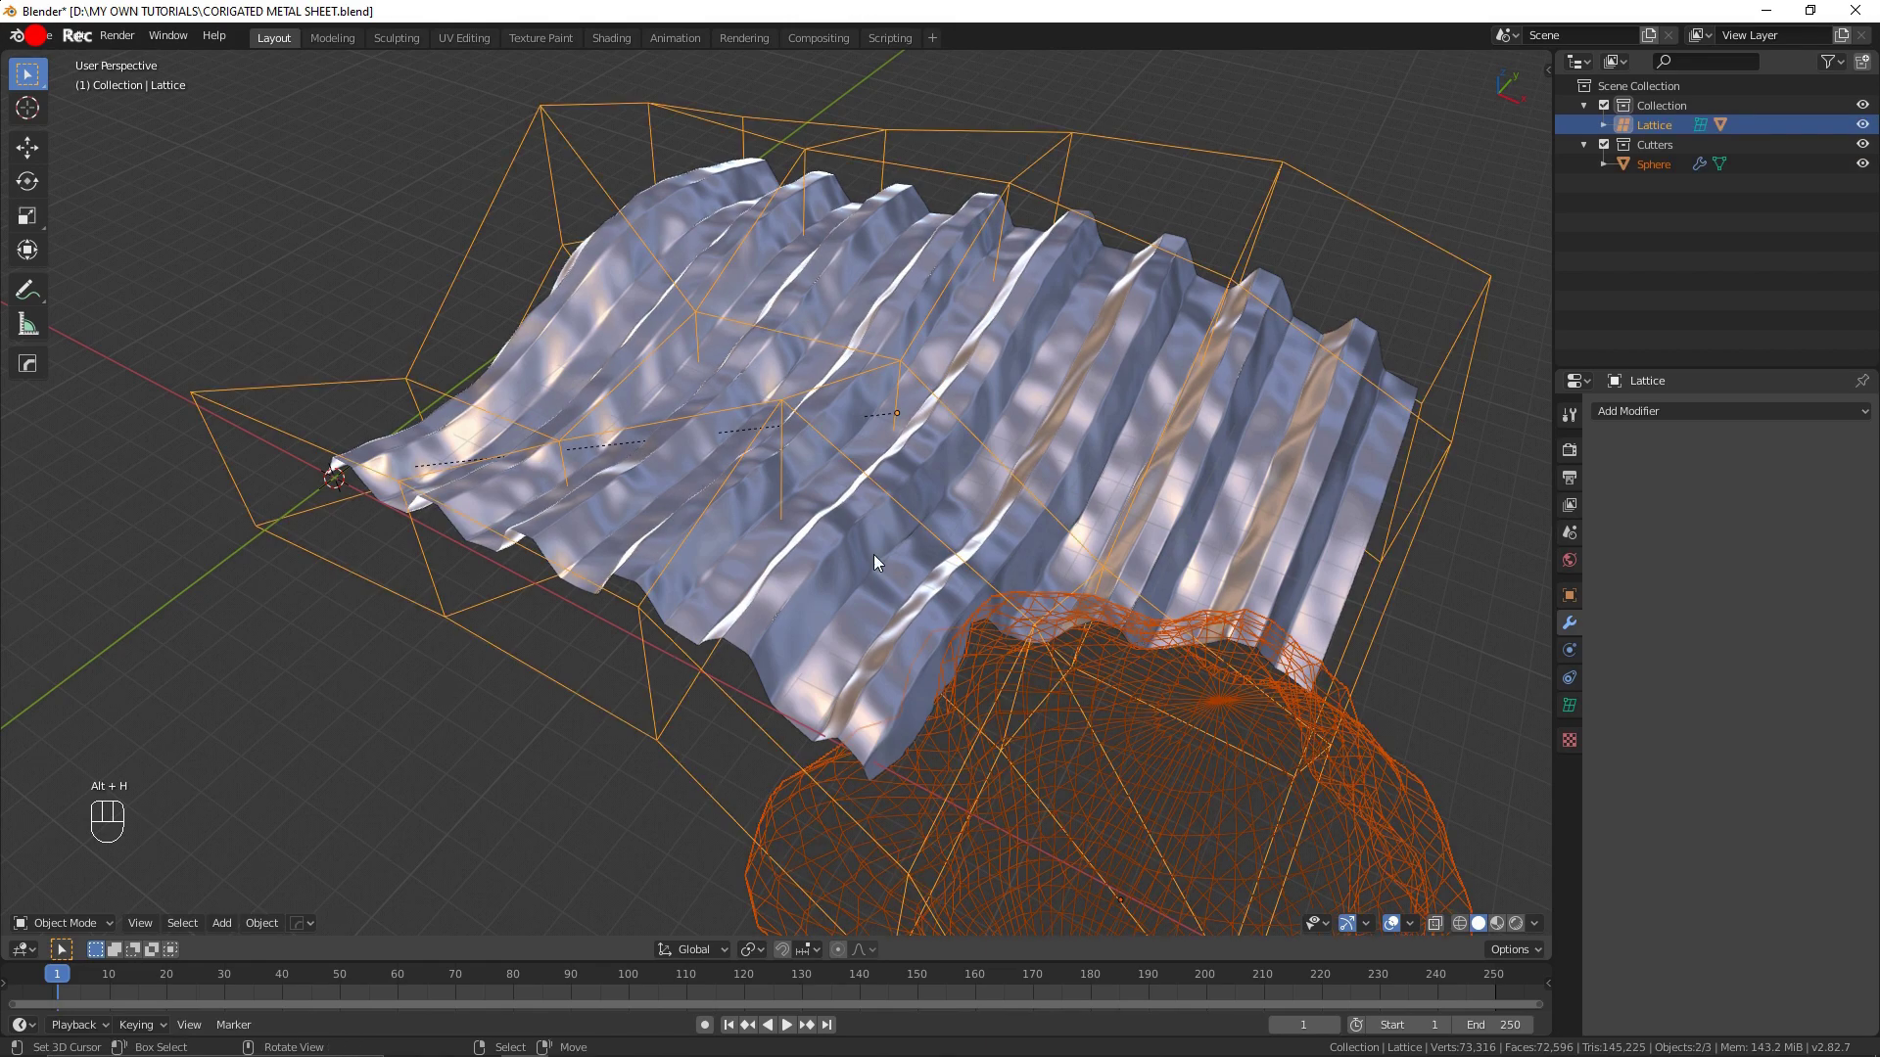
{"action": "key", "text": "x"}
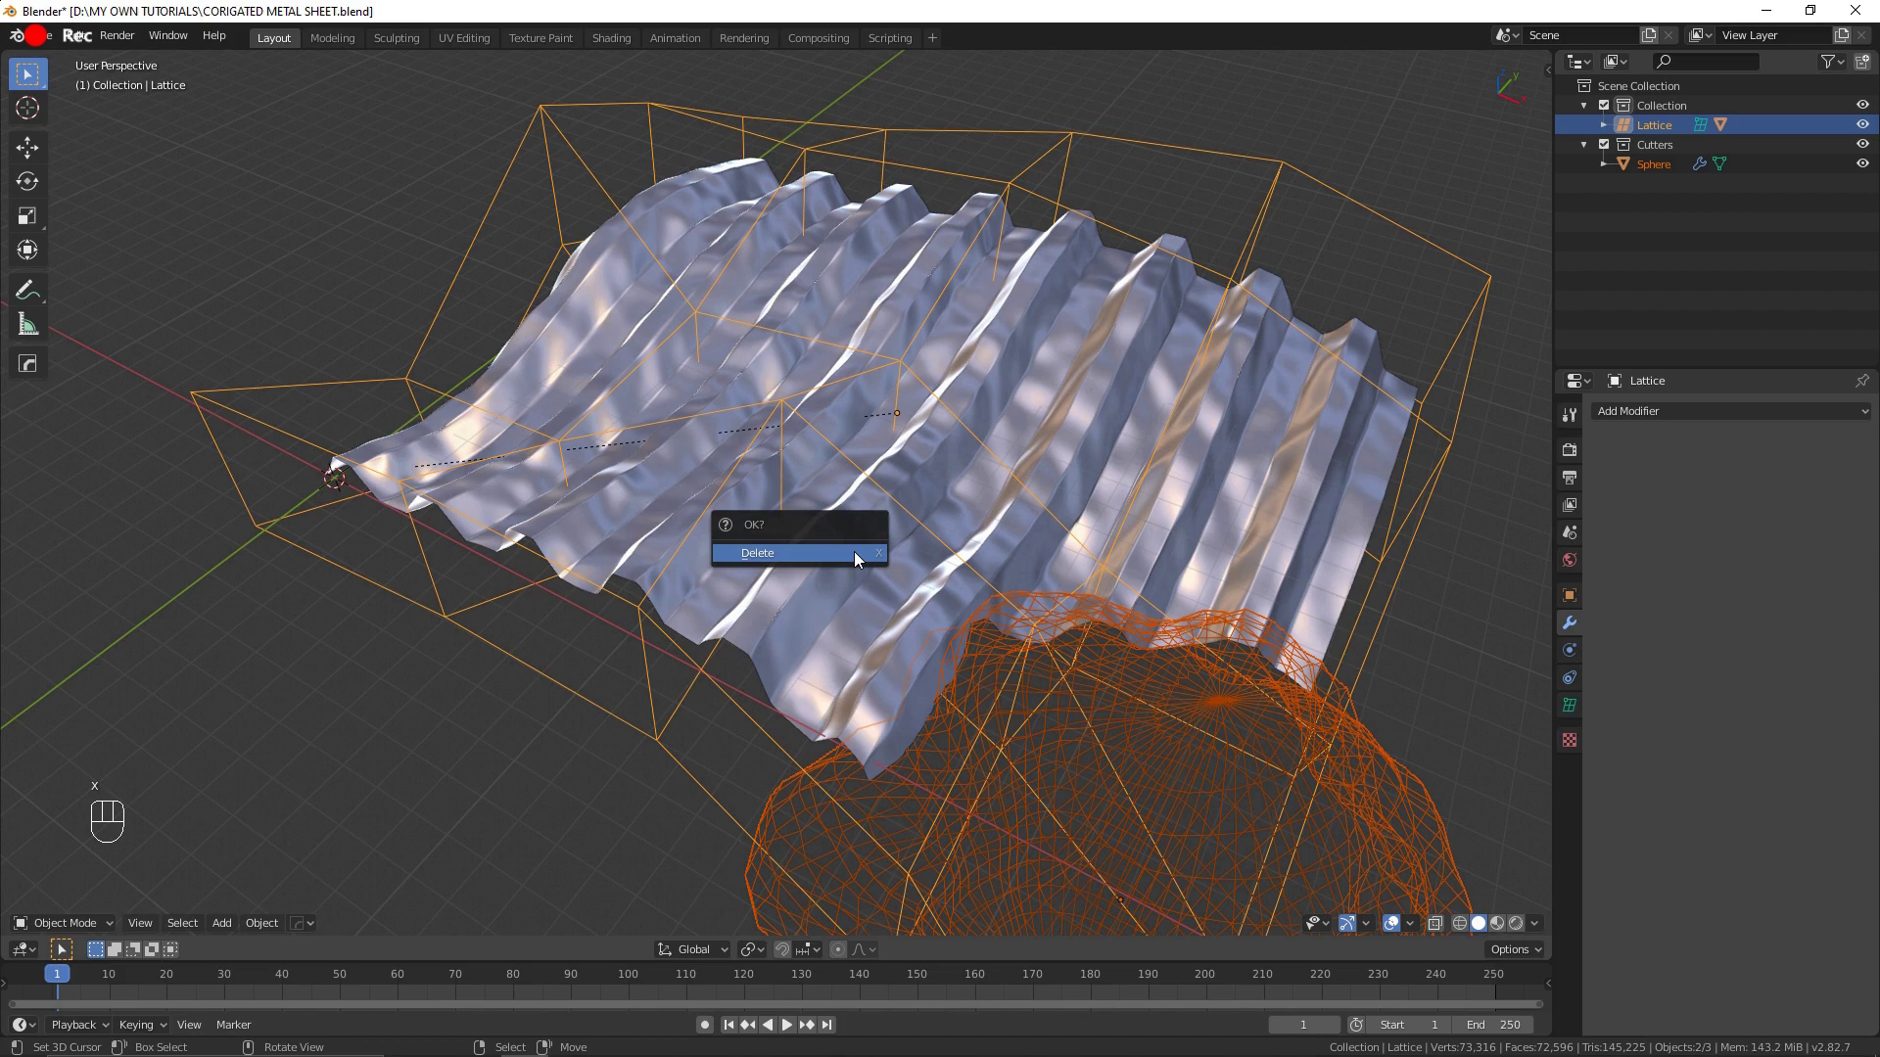
{"action": "left_click", "coordinate": [970, 626]}
{"action": "key", "text": "x"}
{"action": "key", "text": "x"}
{"action": "left_click", "coordinate": [711, 564]}
{"action": "key", "text": "KP_7"}
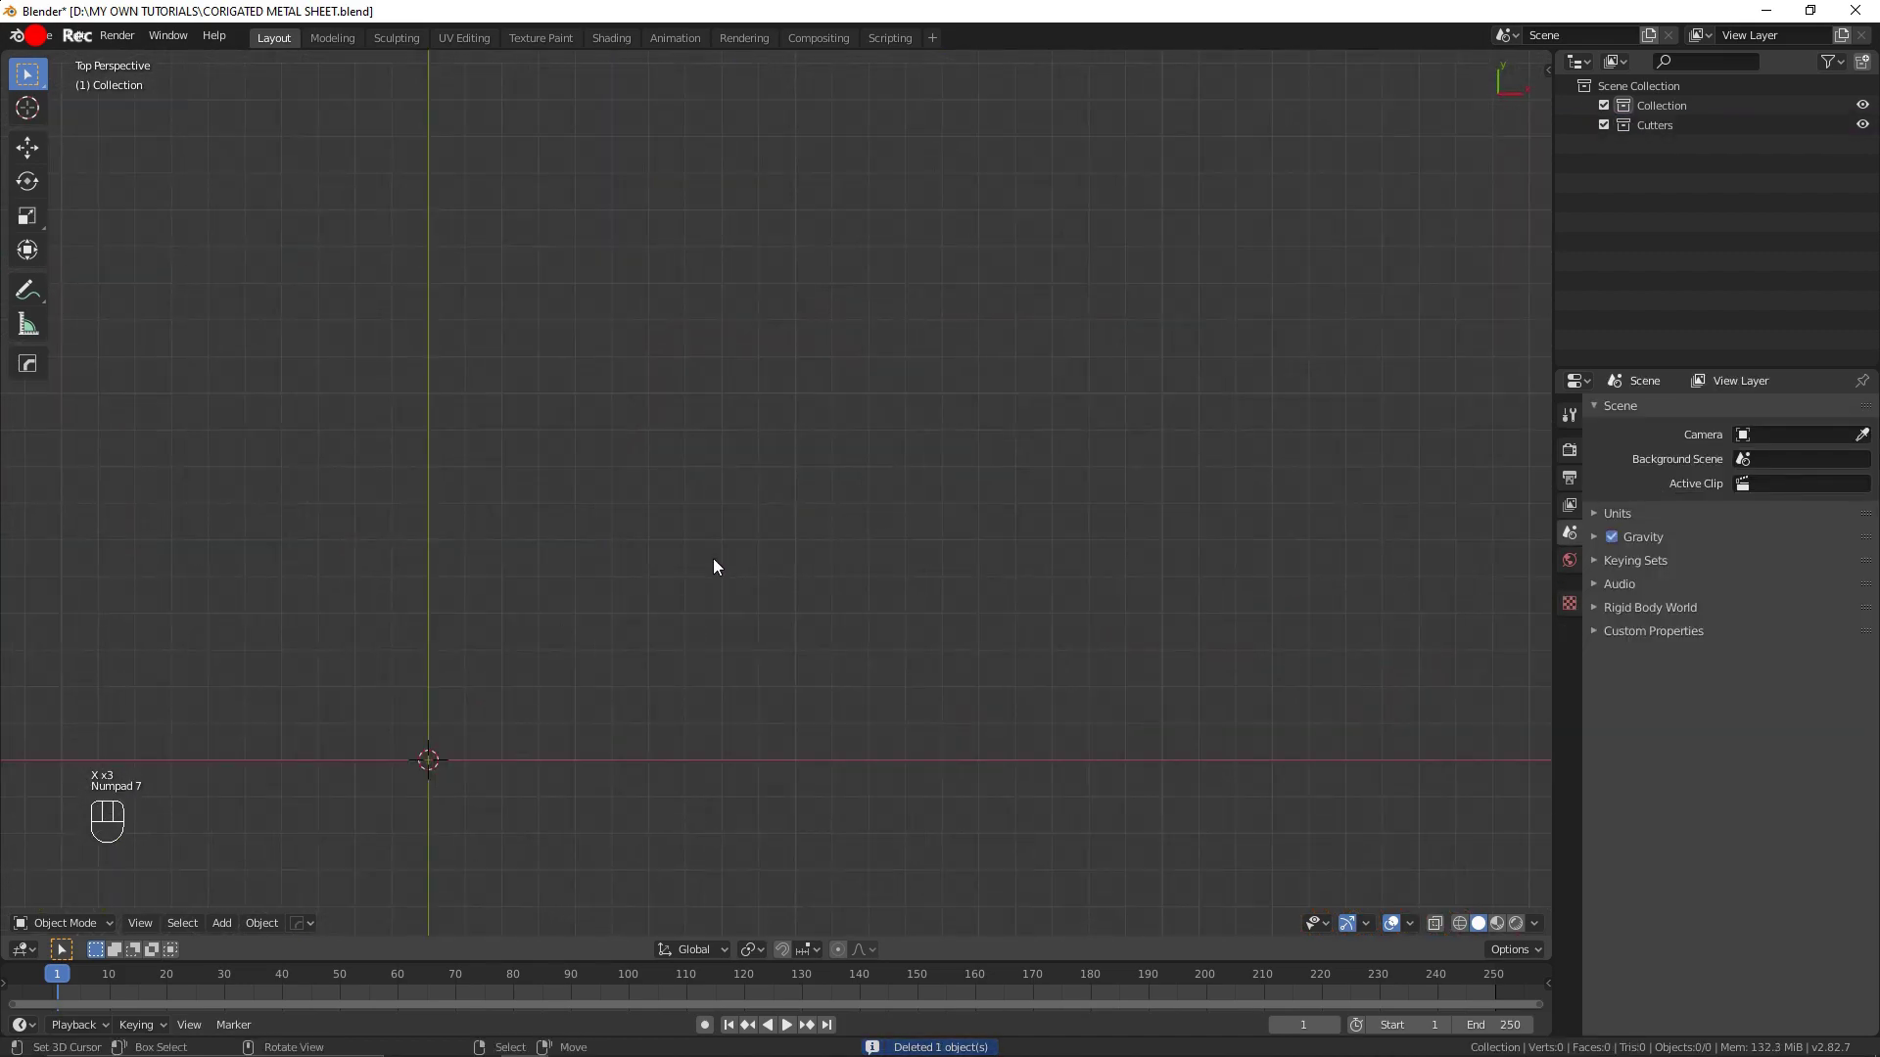
Step: Add a new flat plane to the empty scene
{"action": "left_click_drag", "start_coordinate": [644, 671], "coordinate": [984, 461]}
{"action": "key", "text": "shift+a"}
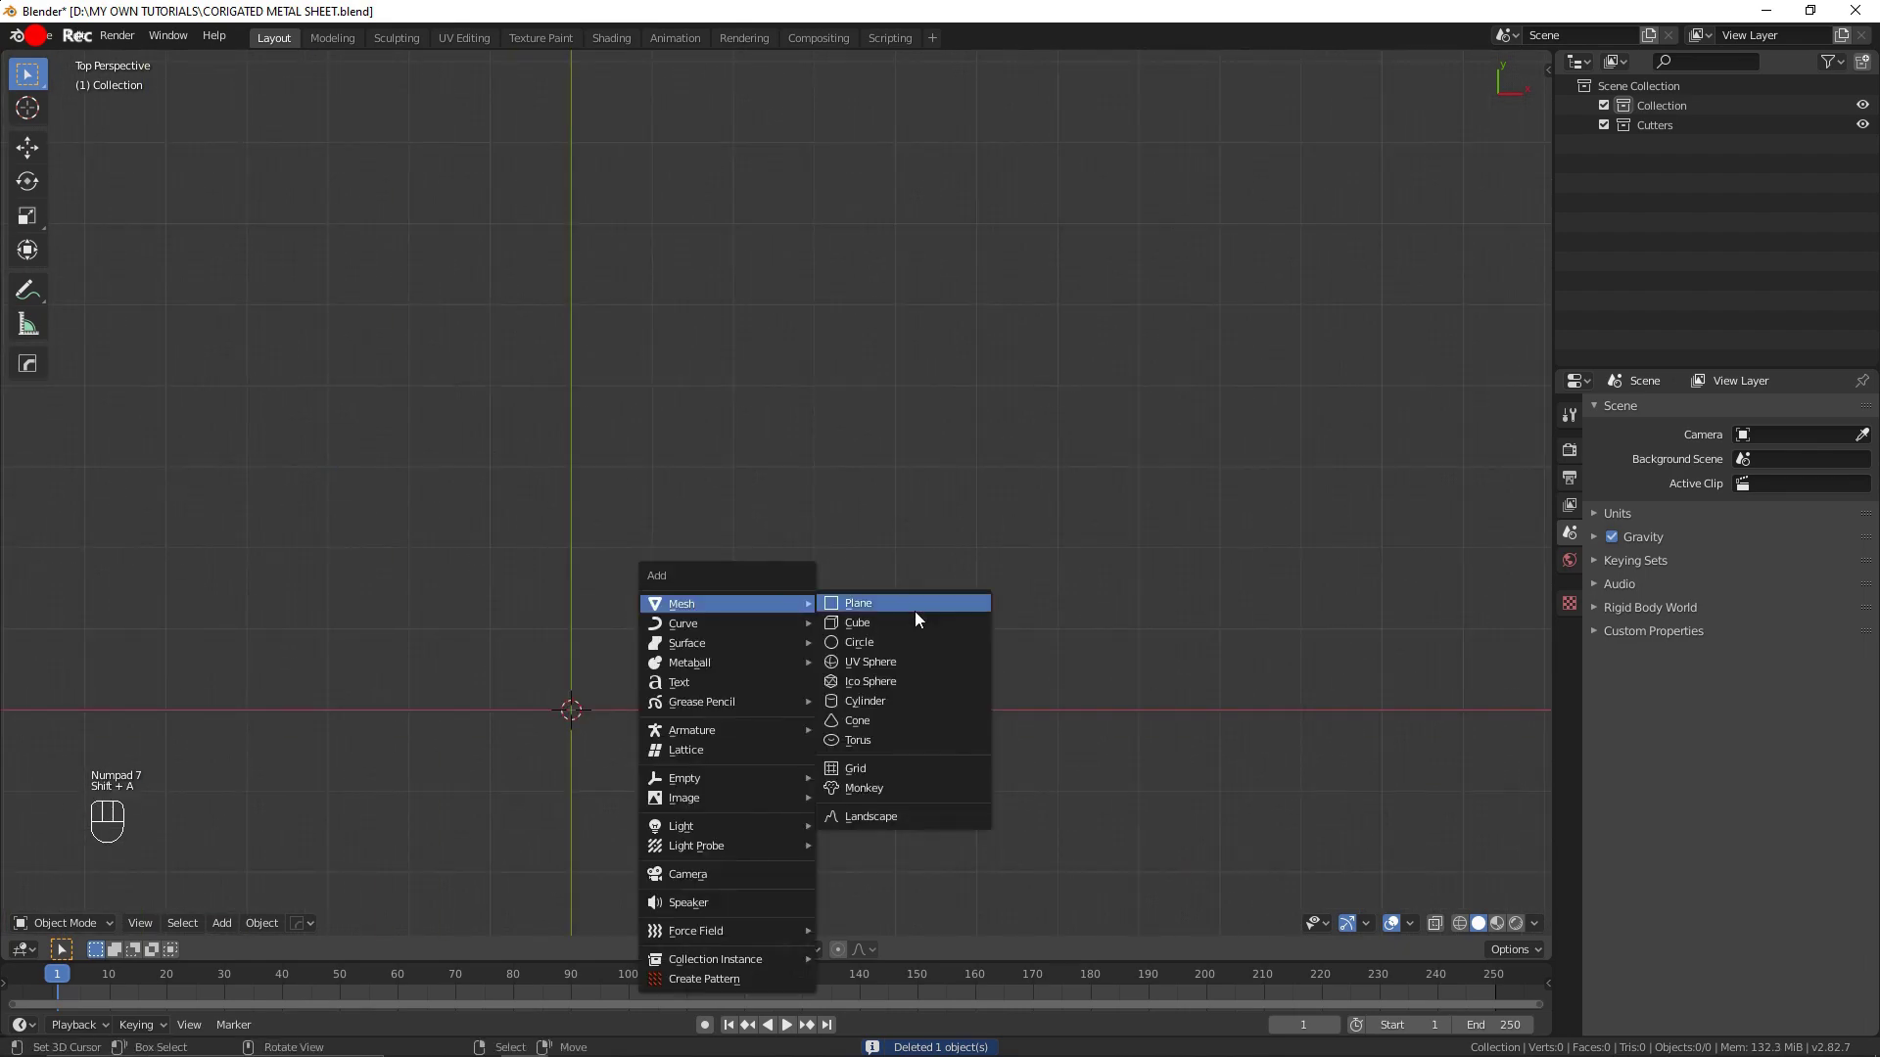
{"action": "key", "text": "g"}
{"action": "left_click", "coordinate": [791, 953]}
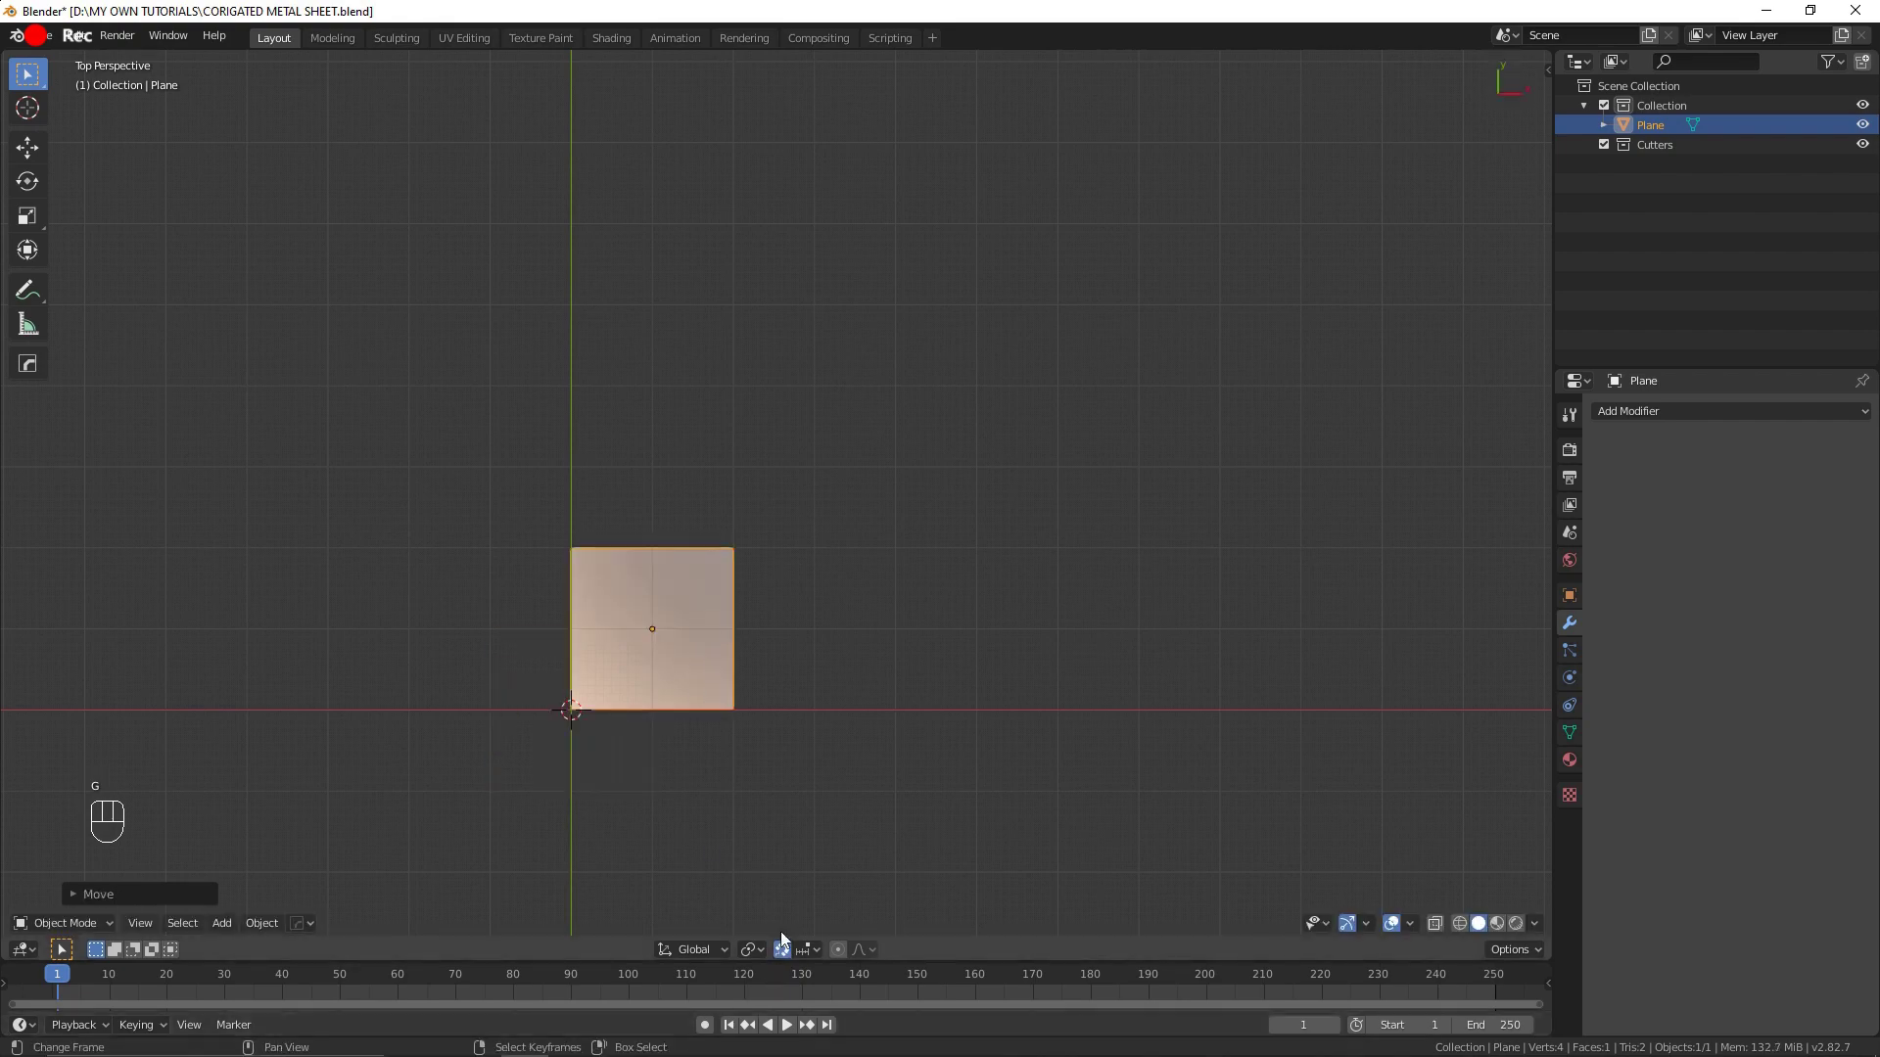
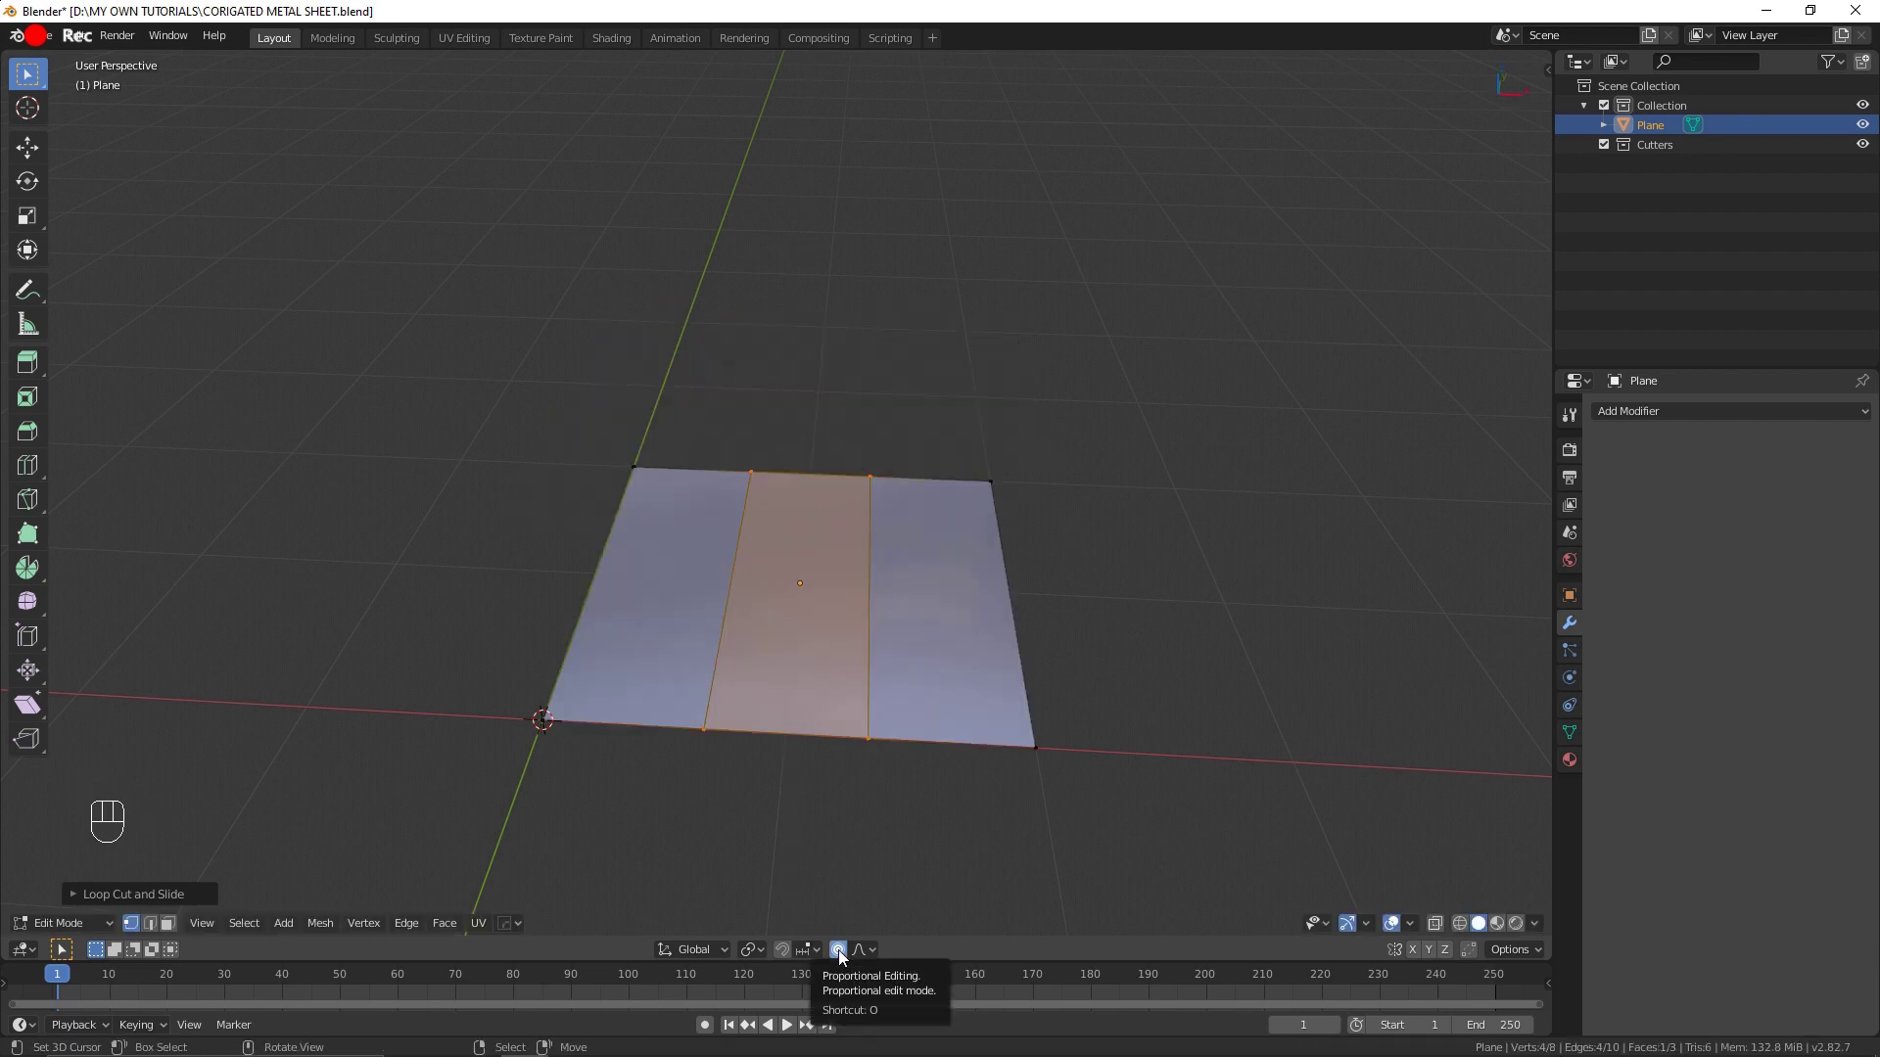
Step: Raise the plane's middle strip straight up into a flat-topped ridge, proportional editing off
{"action": "left_click", "coordinate": [843, 957]}
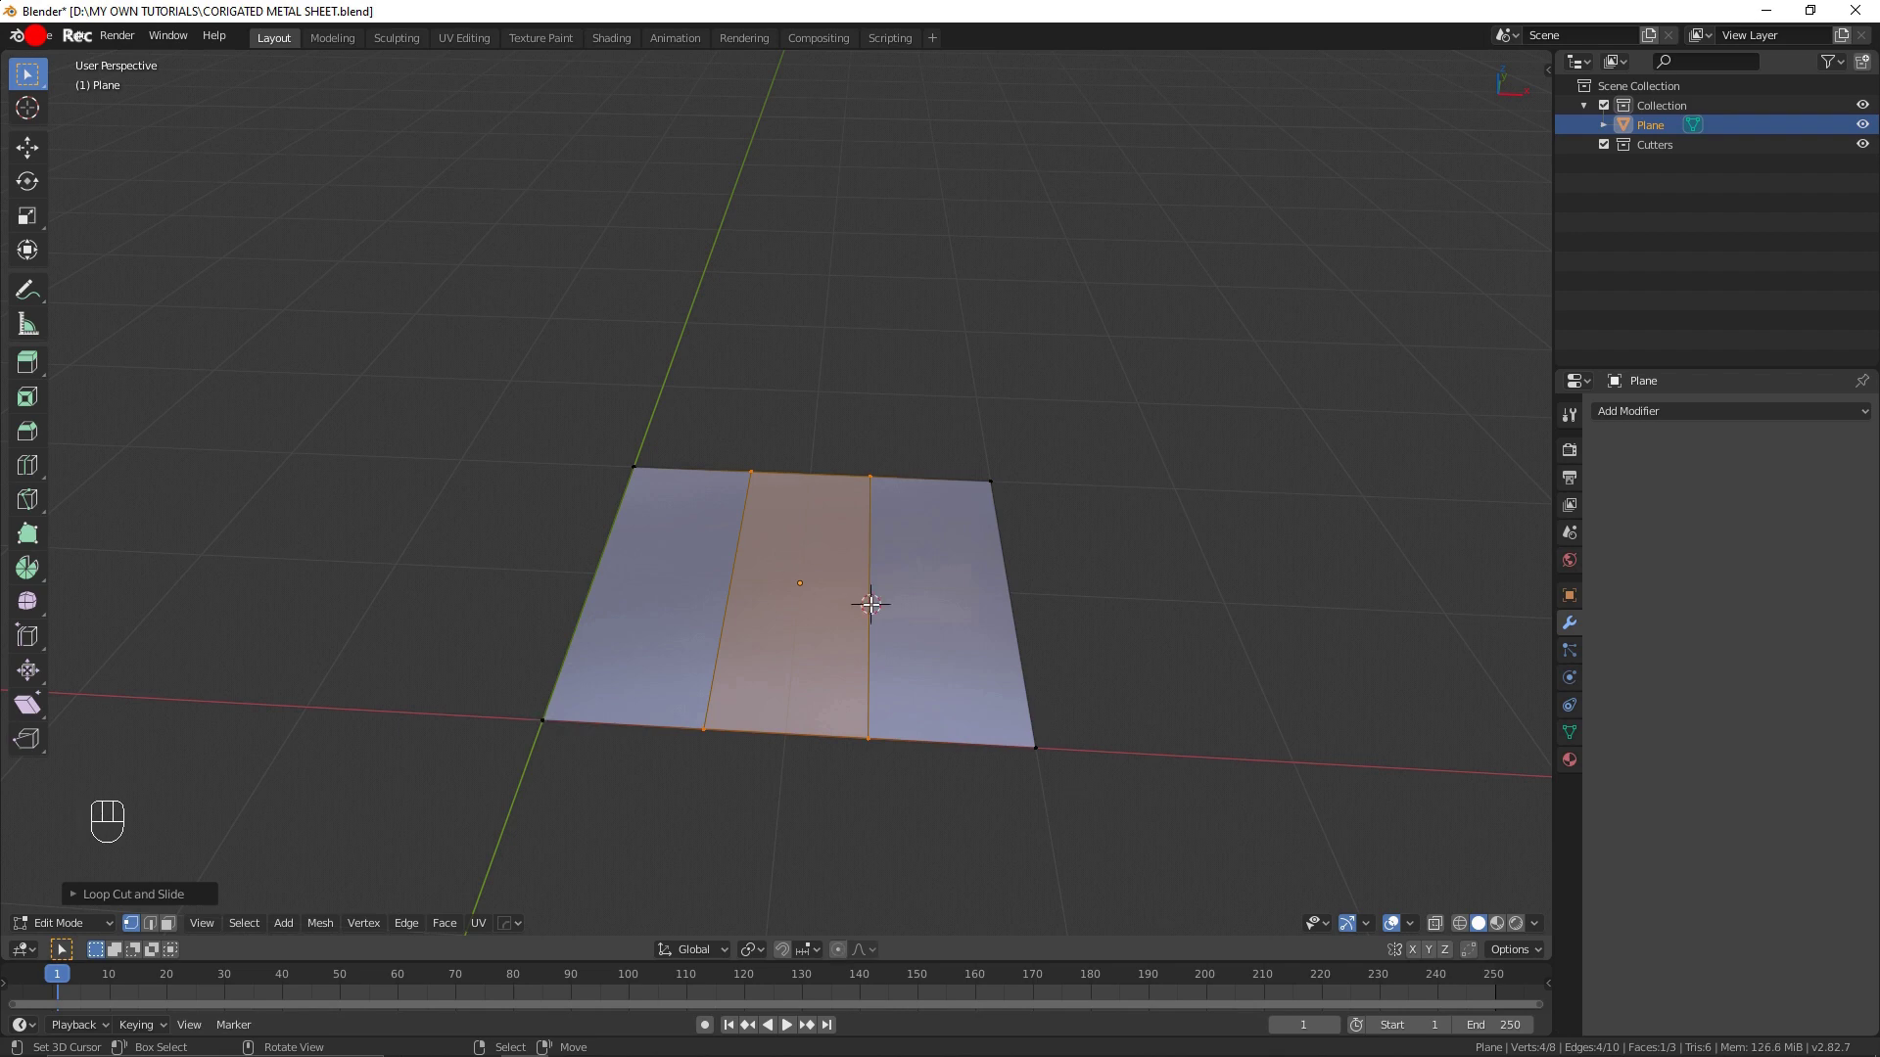
{"action": "key", "text": "g"}
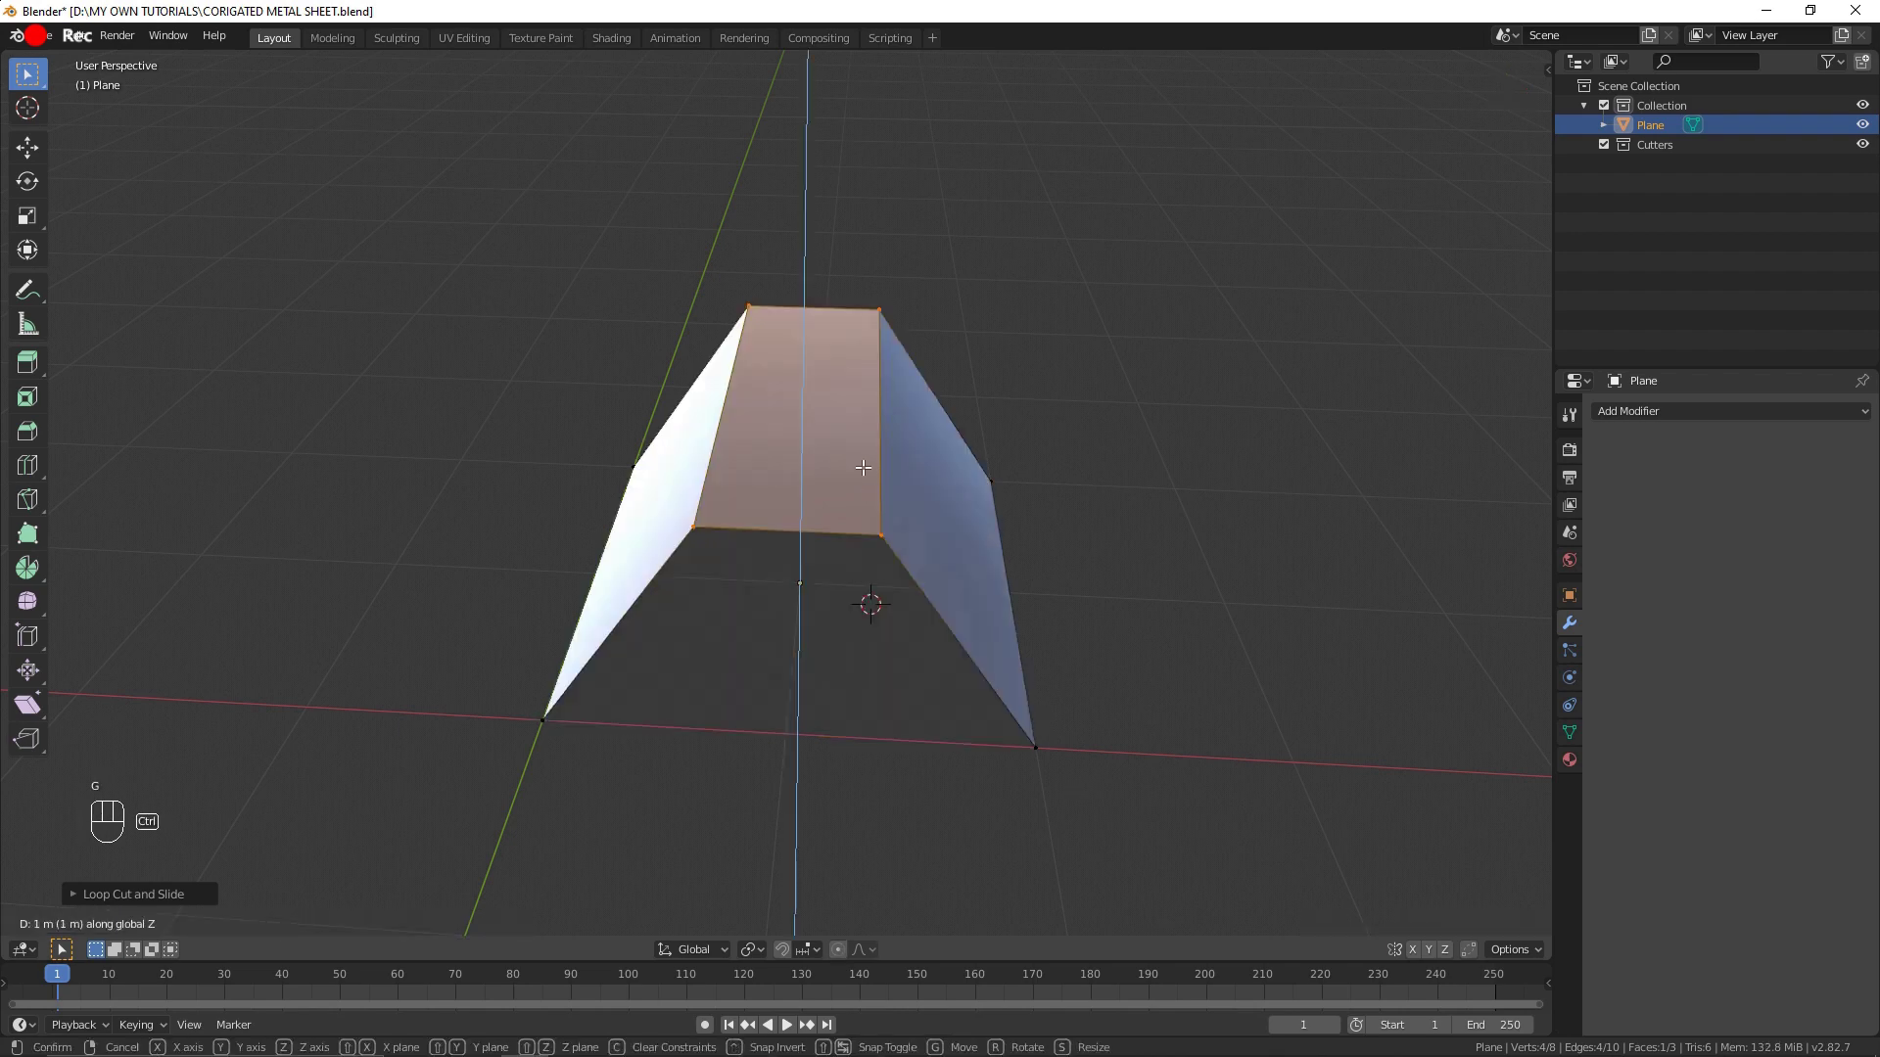
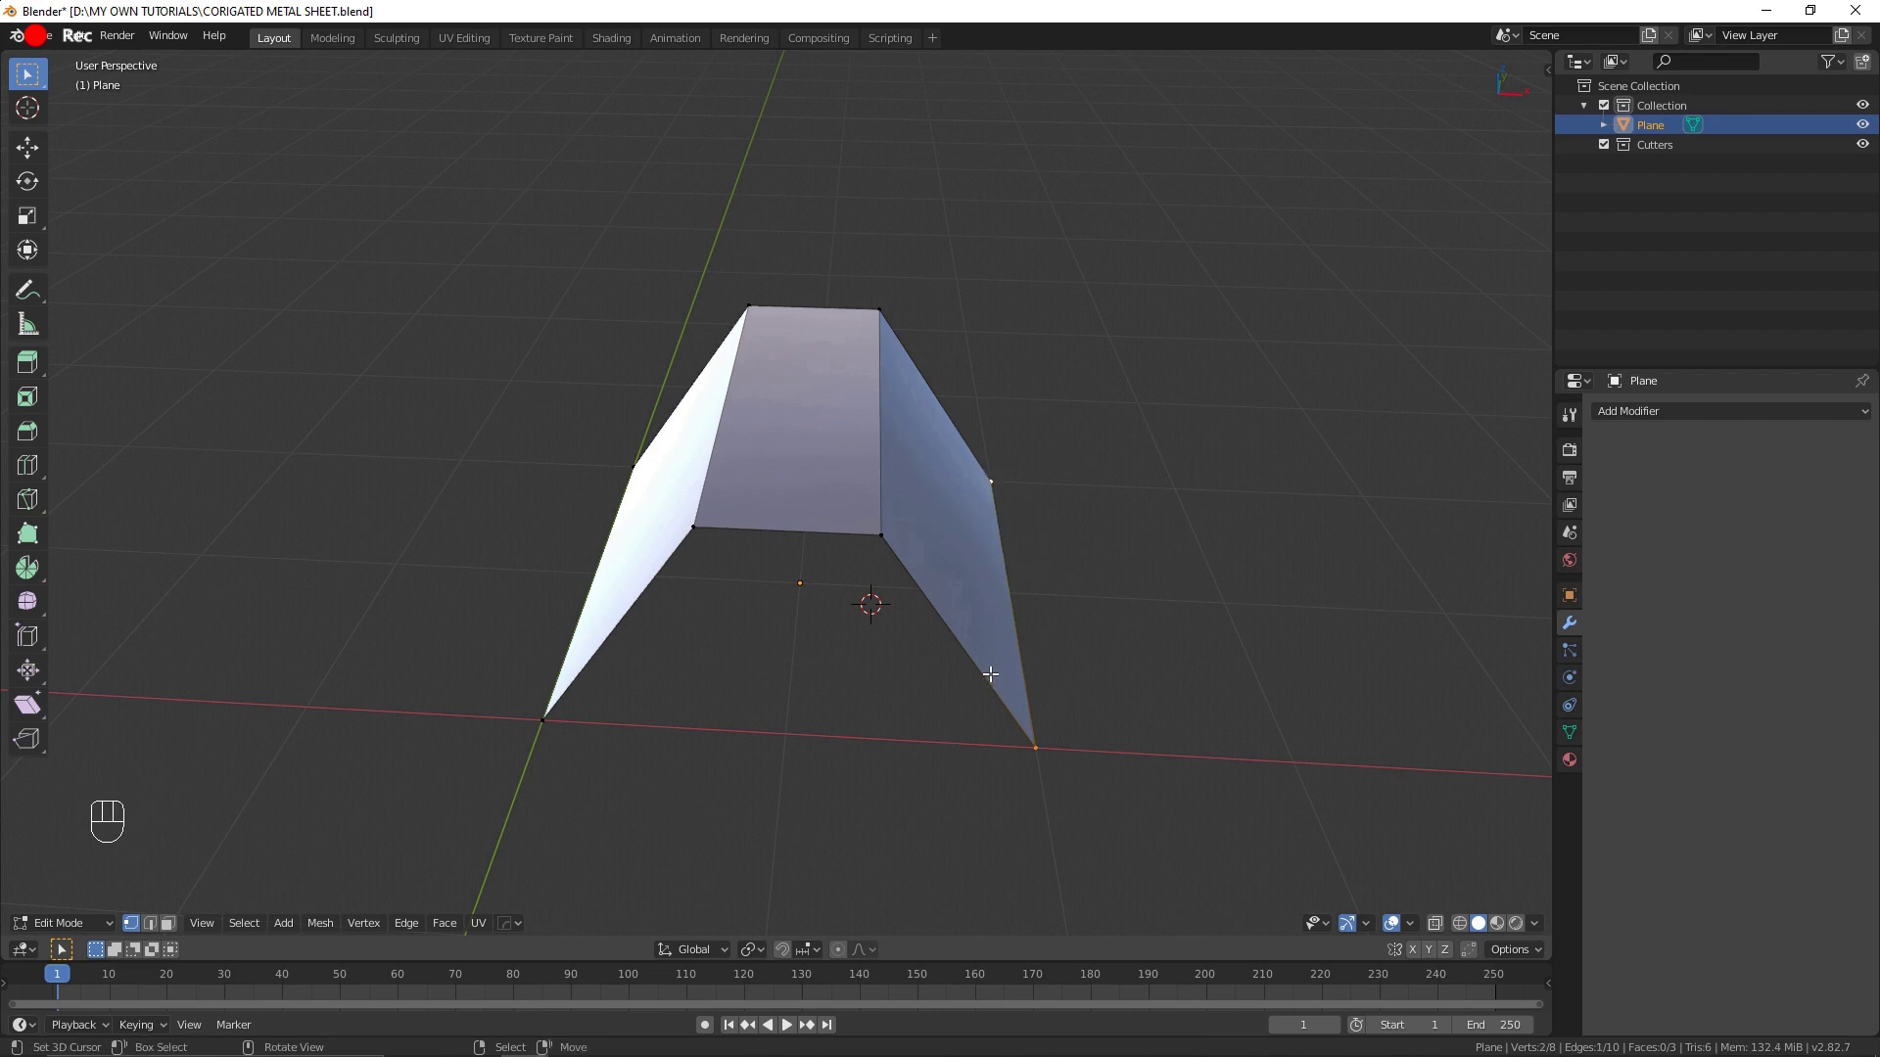
Step: Add an Array modifier repeating the ridge profile along its length into a corrugated strip
{"action": "key", "text": "e"}
{"action": "key", "text": "g"}
{"action": "key", "text": "Tab"}
{"action": "left_click_drag", "start_coordinate": [1121, 554], "coordinate": [1102, 661]}
{"action": "left_click_drag", "start_coordinate": [1753, 420], "coordinate": [1536, 456]}
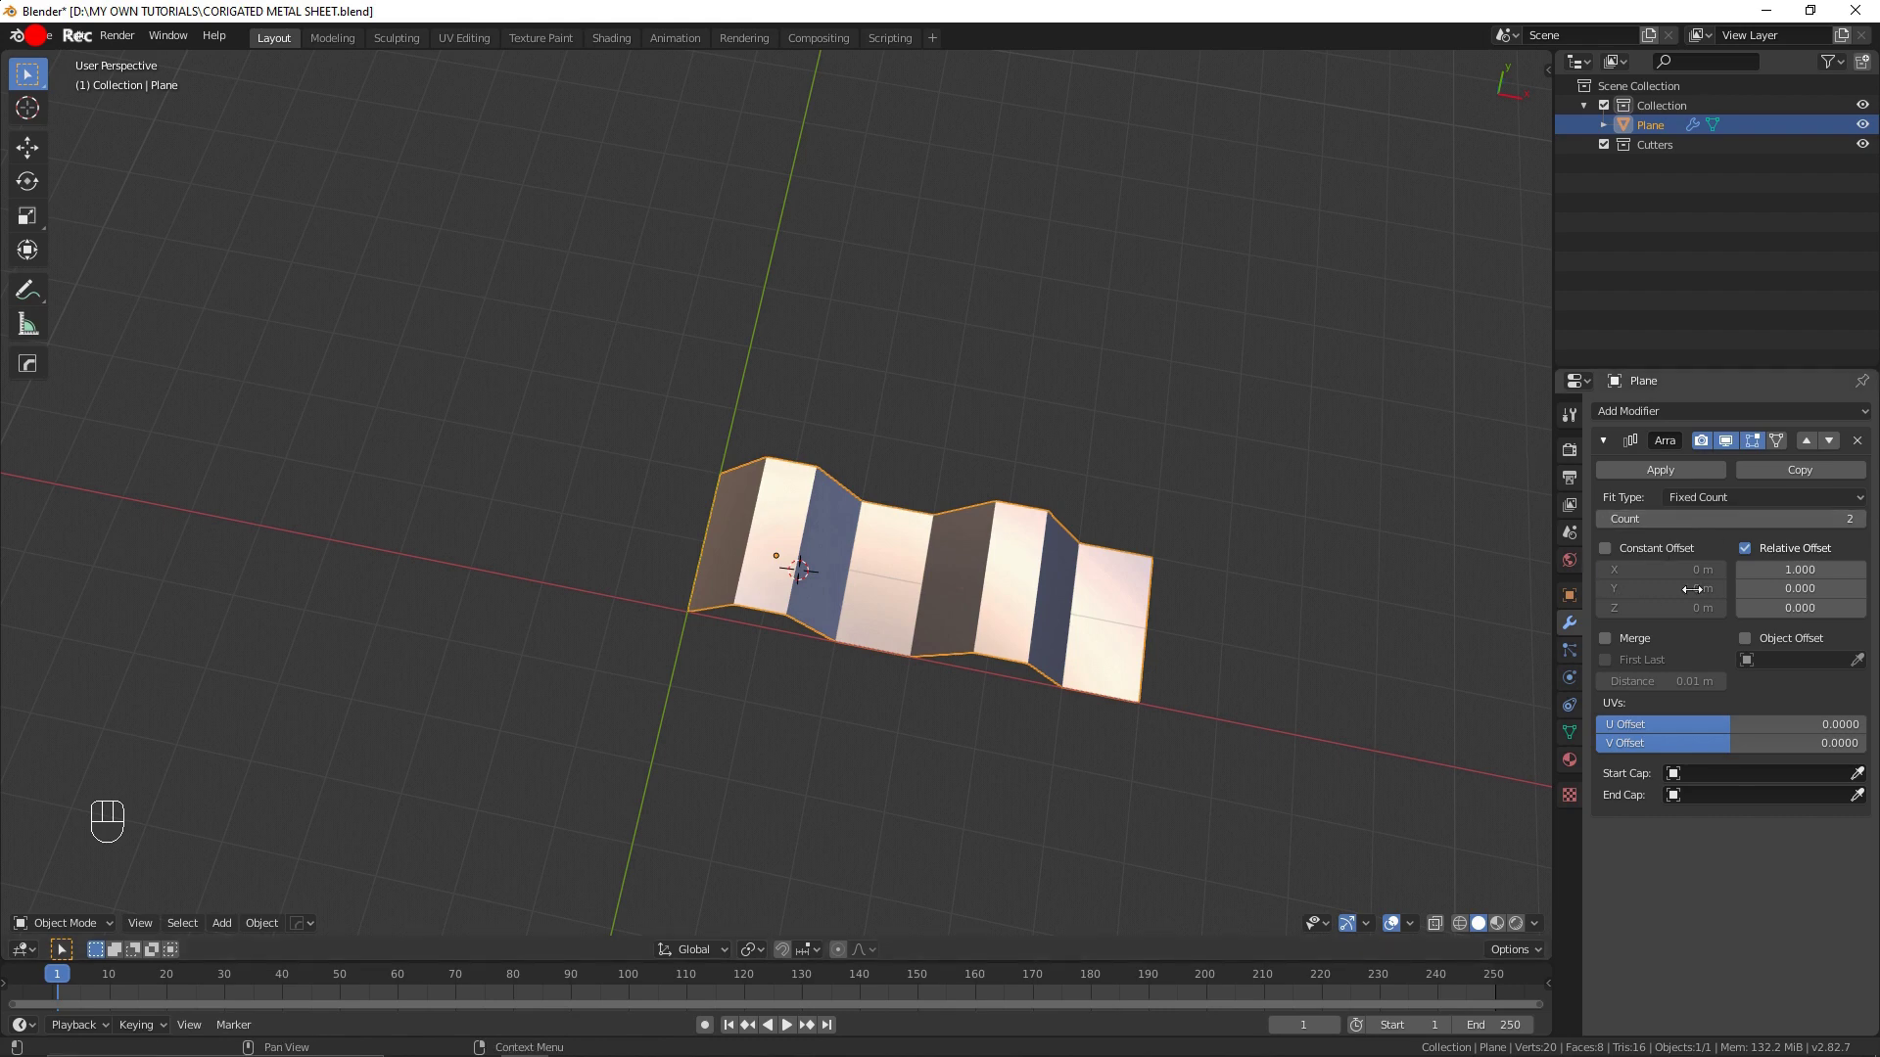
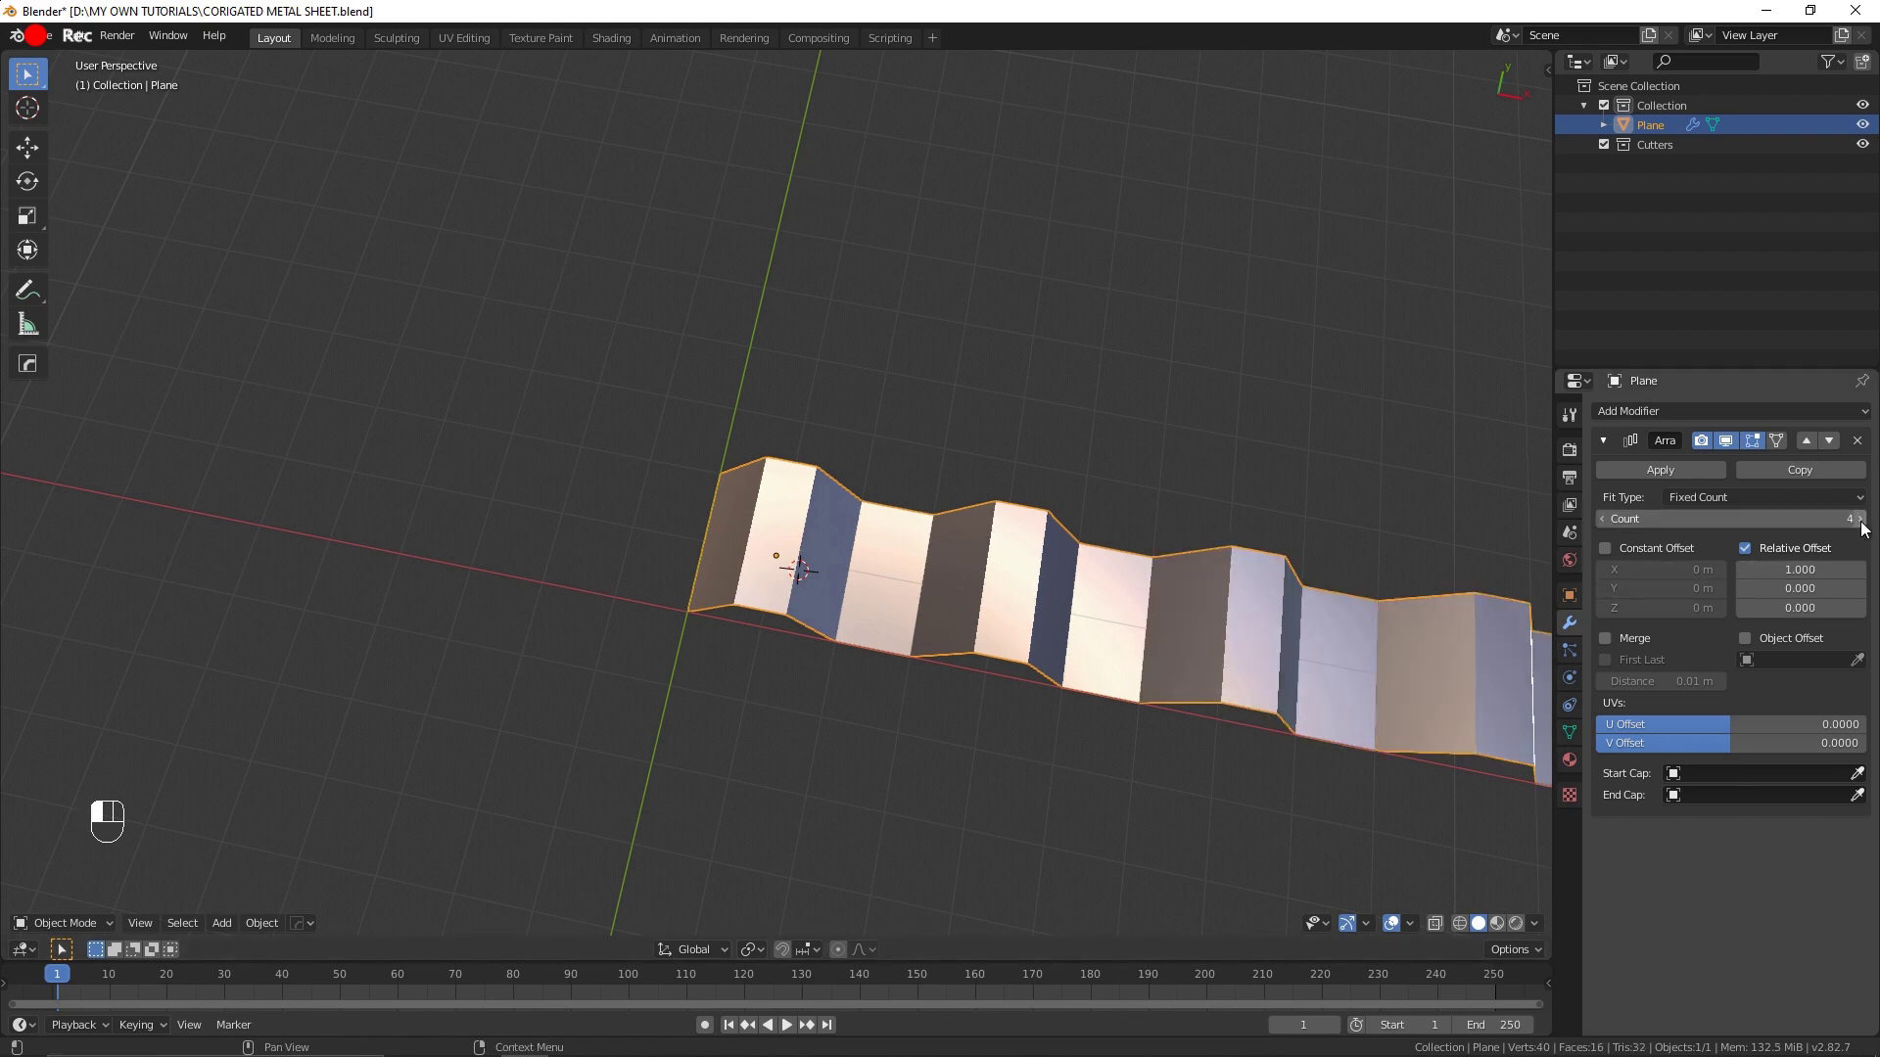
Step: Raise the Array count to 6 with Merge enabled between adjacent copies
{"action": "left_click", "coordinate": [1864, 527]}
{"action": "left_click_drag", "start_coordinate": [1199, 466], "coordinate": [913, 412]}
{"action": "left_click_drag", "start_coordinate": [1044, 488], "coordinate": [1007, 526]}
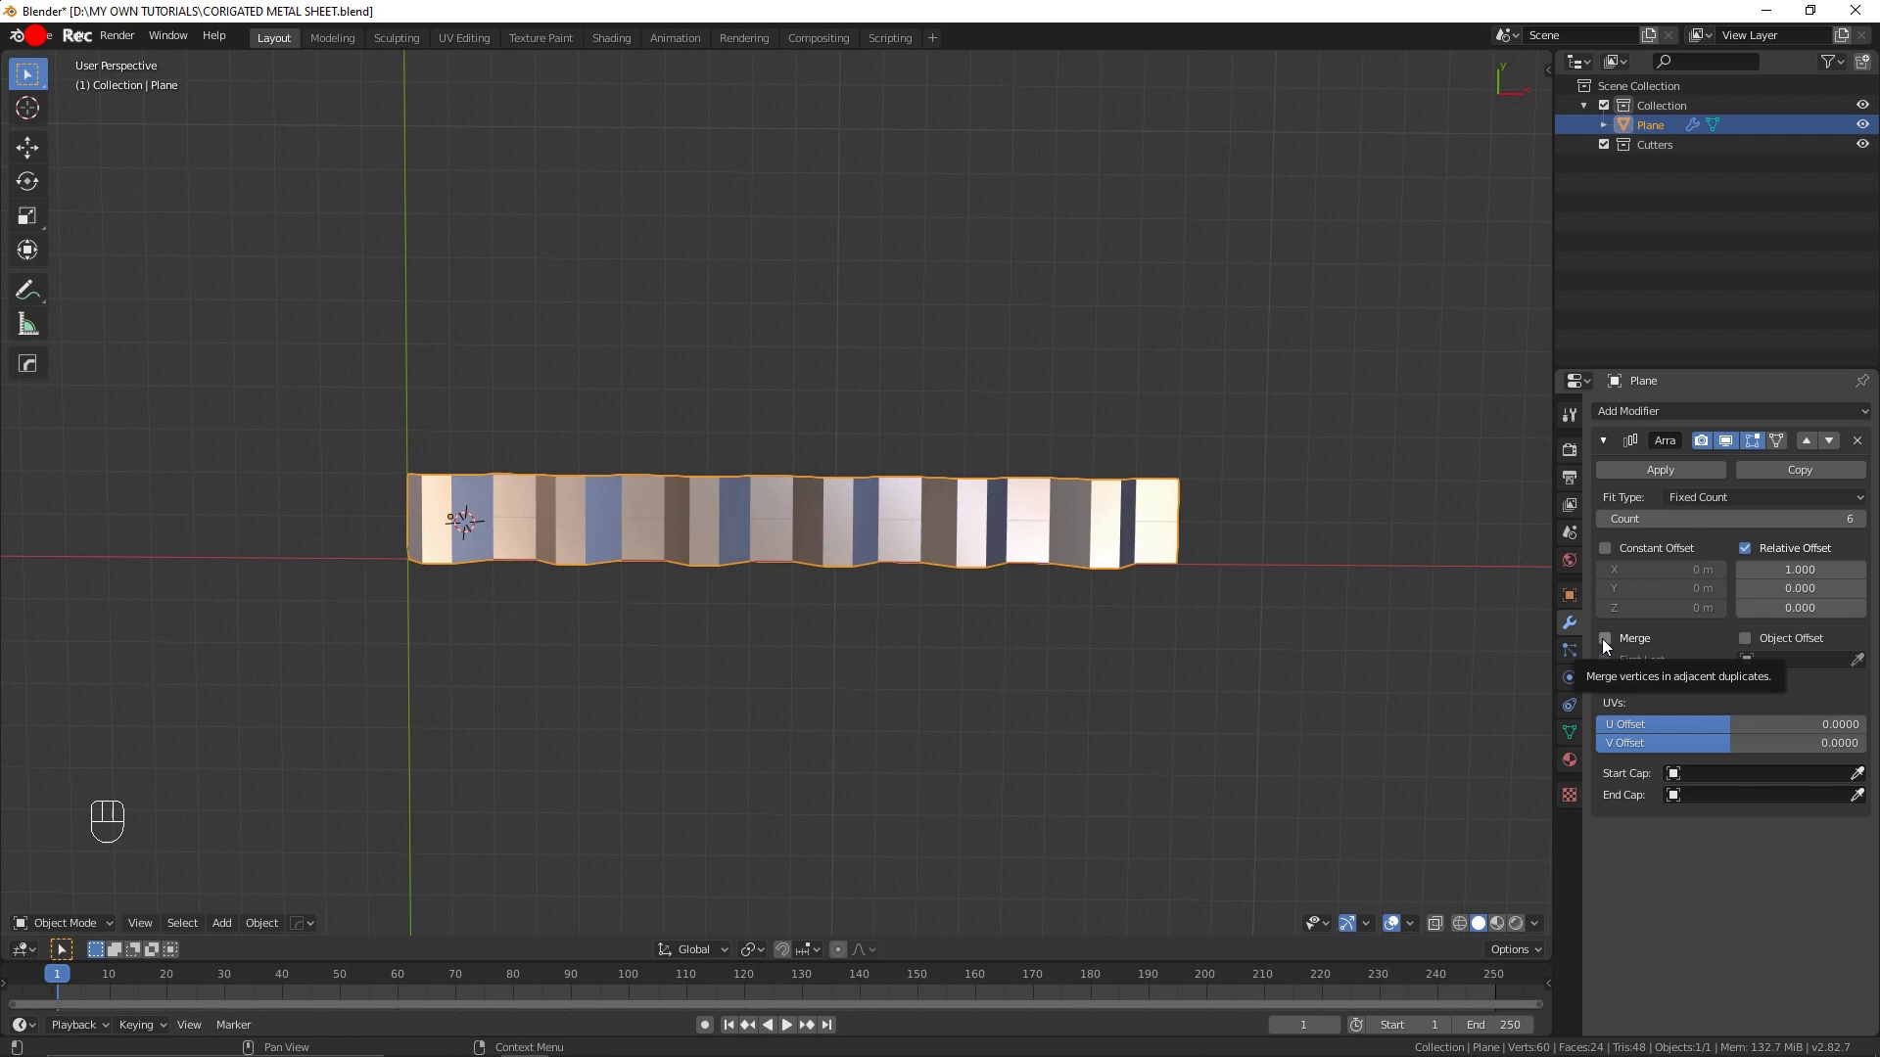
{"action": "left_click", "coordinate": [1608, 643]}
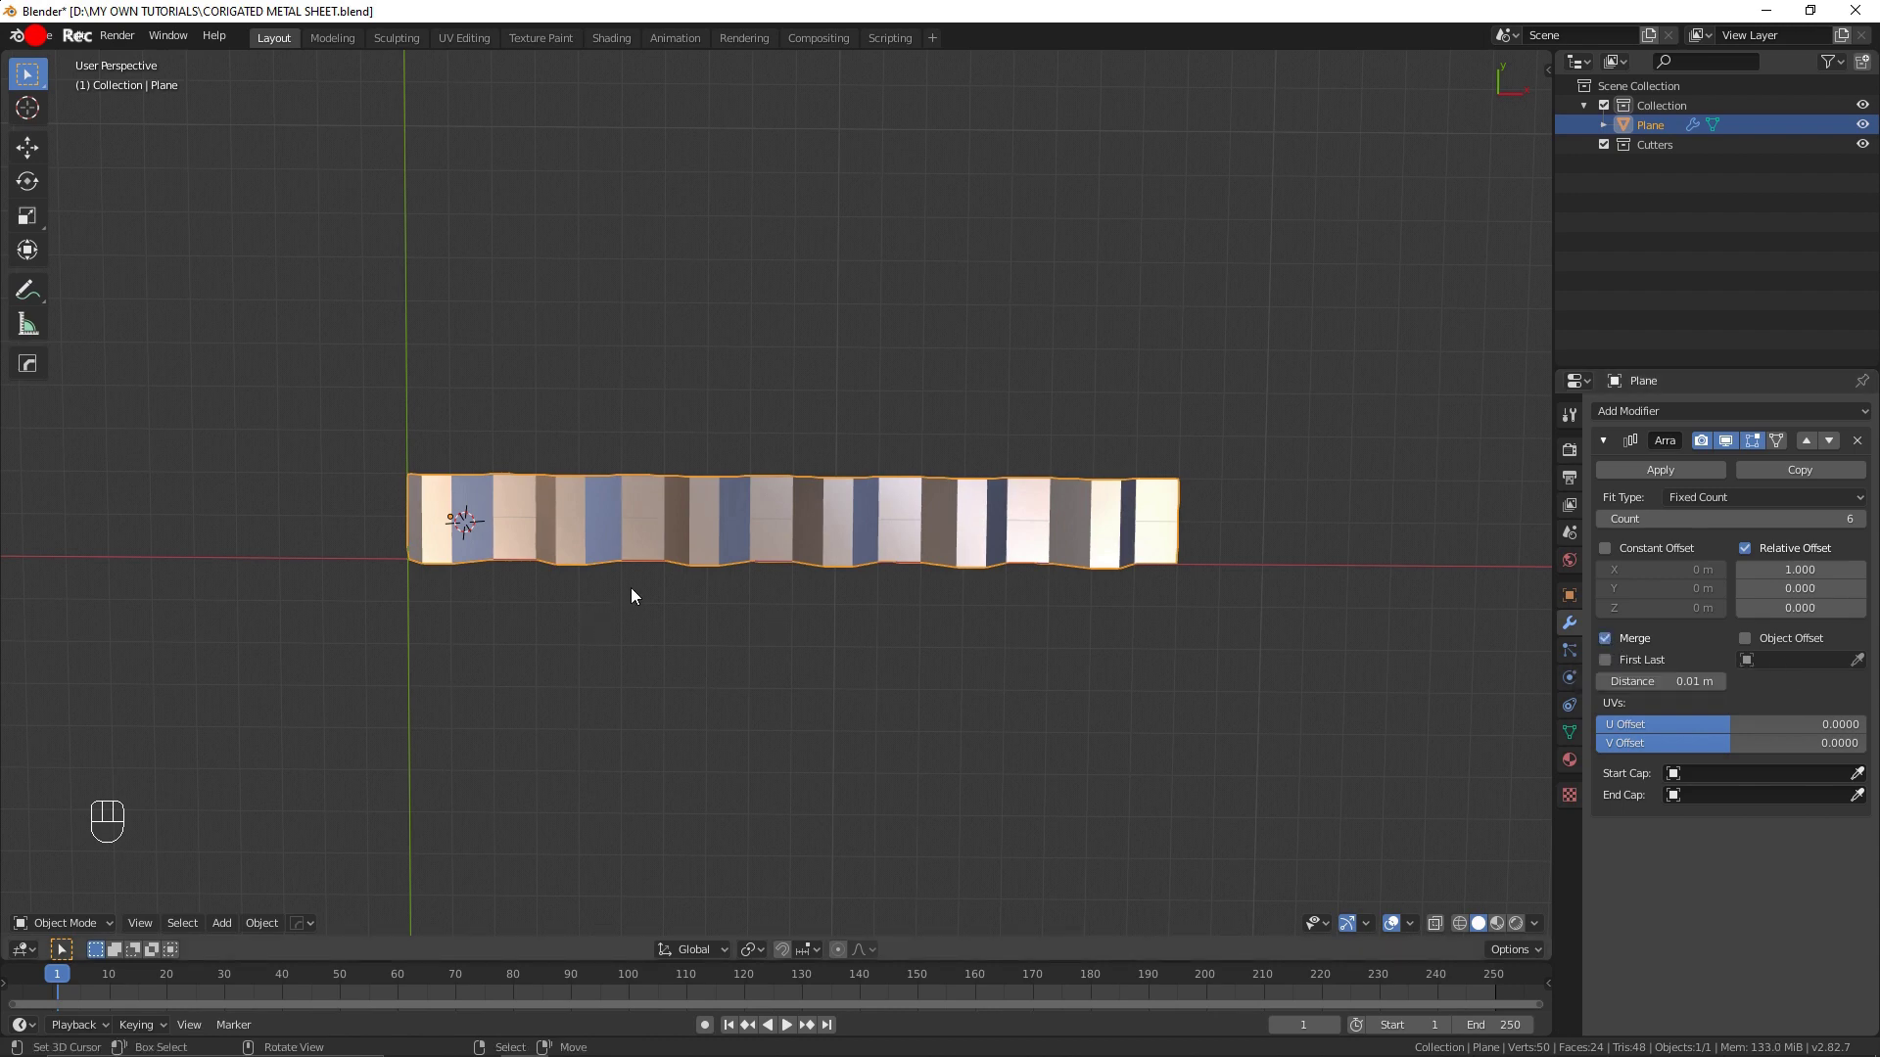
{"action": "middle_click", "coordinate": [798, 589]}
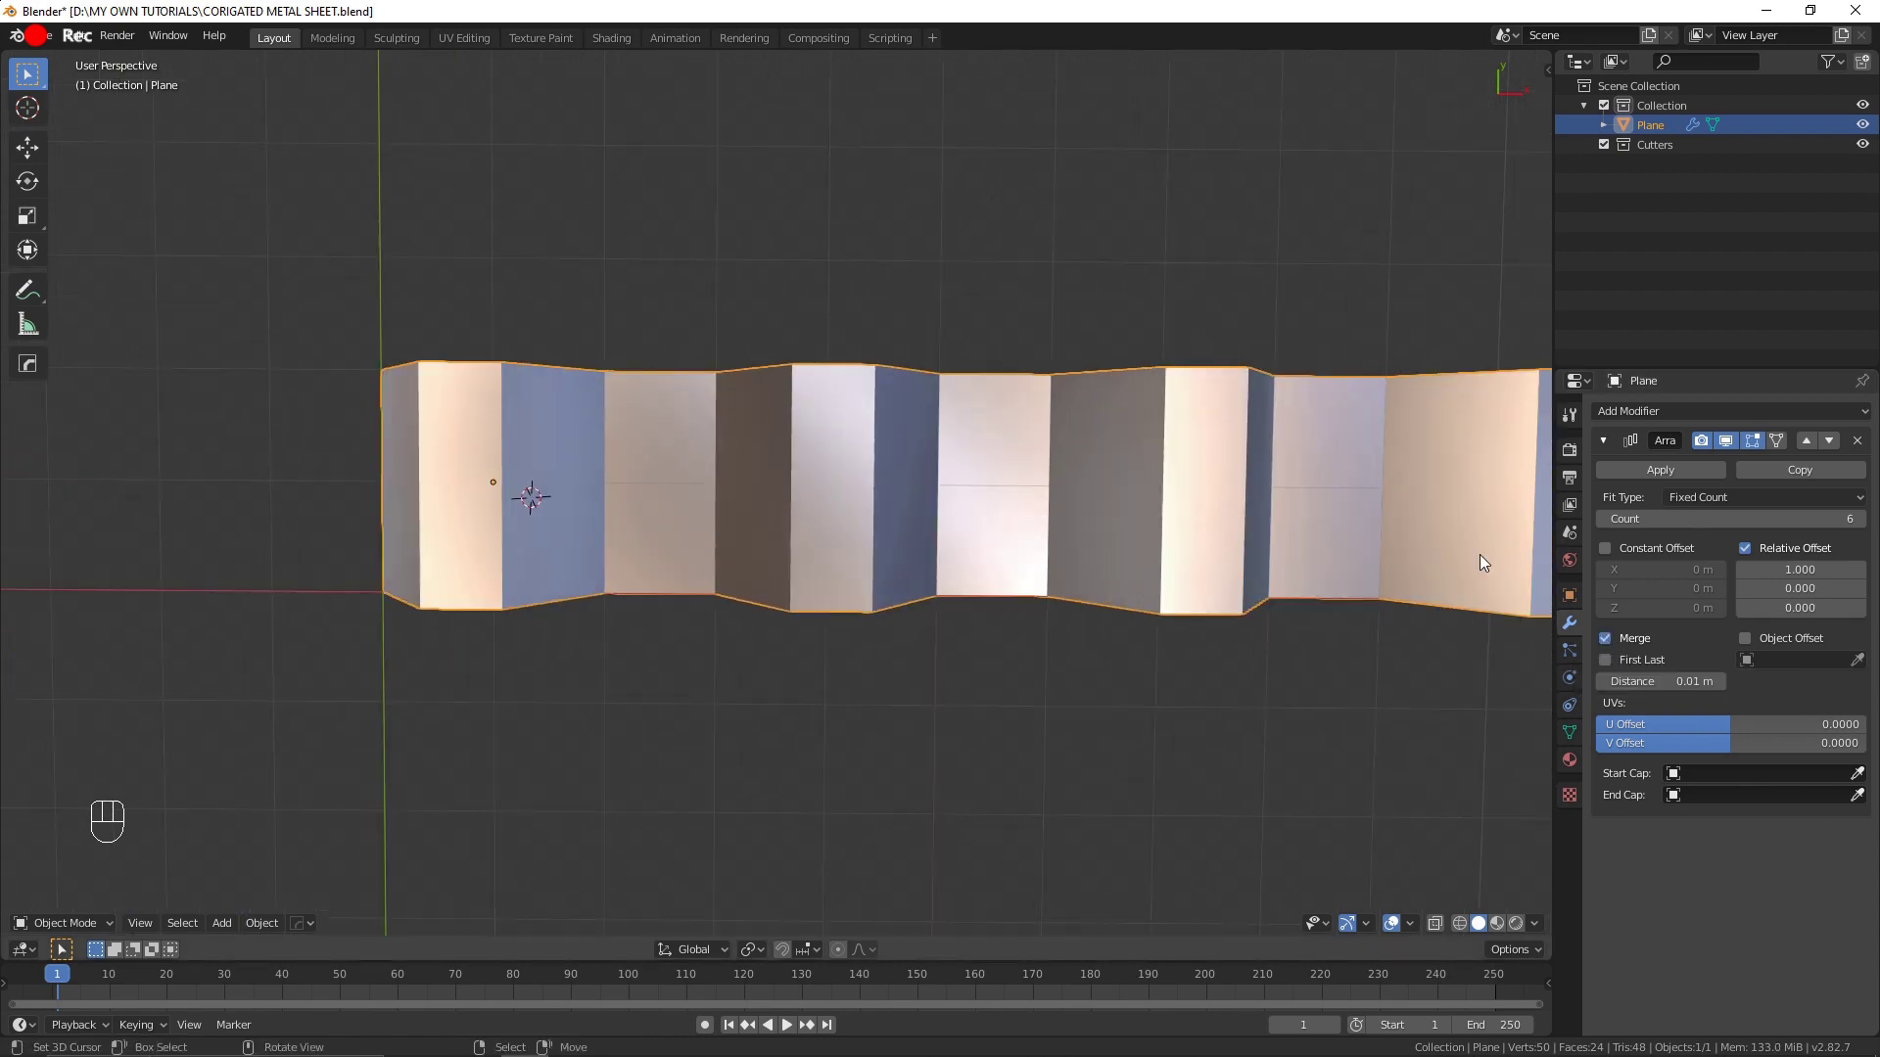
Step: Make a trial duplicate of the strip reduced to a single unmerged copy and edit it
{"action": "key", "text": "shift+d"}
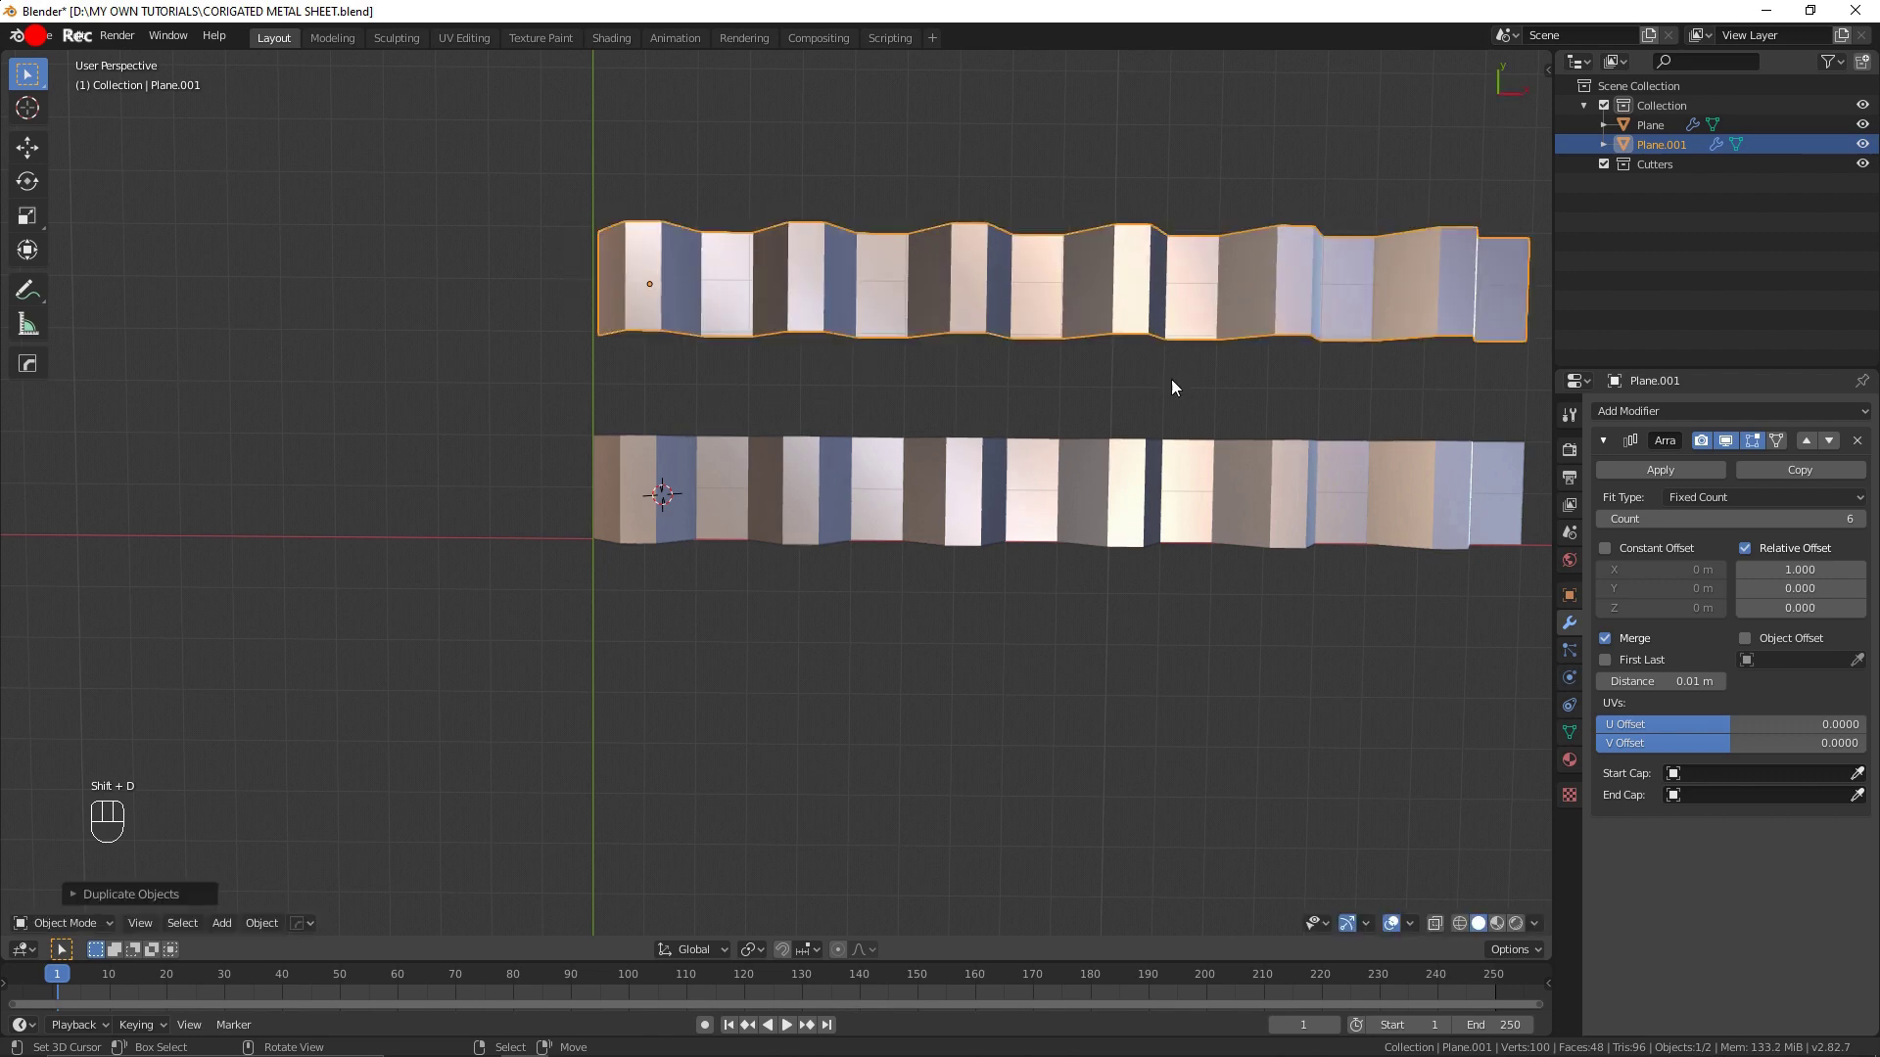
{"action": "left_click", "coordinate": [1650, 641]}
{"action": "left_click", "coordinate": [1604, 526]}
{"action": "left_click", "coordinate": [1604, 525]}
{"action": "double_click", "coordinate": [1604, 526]}
{"action": "key", "text": "Tab"}
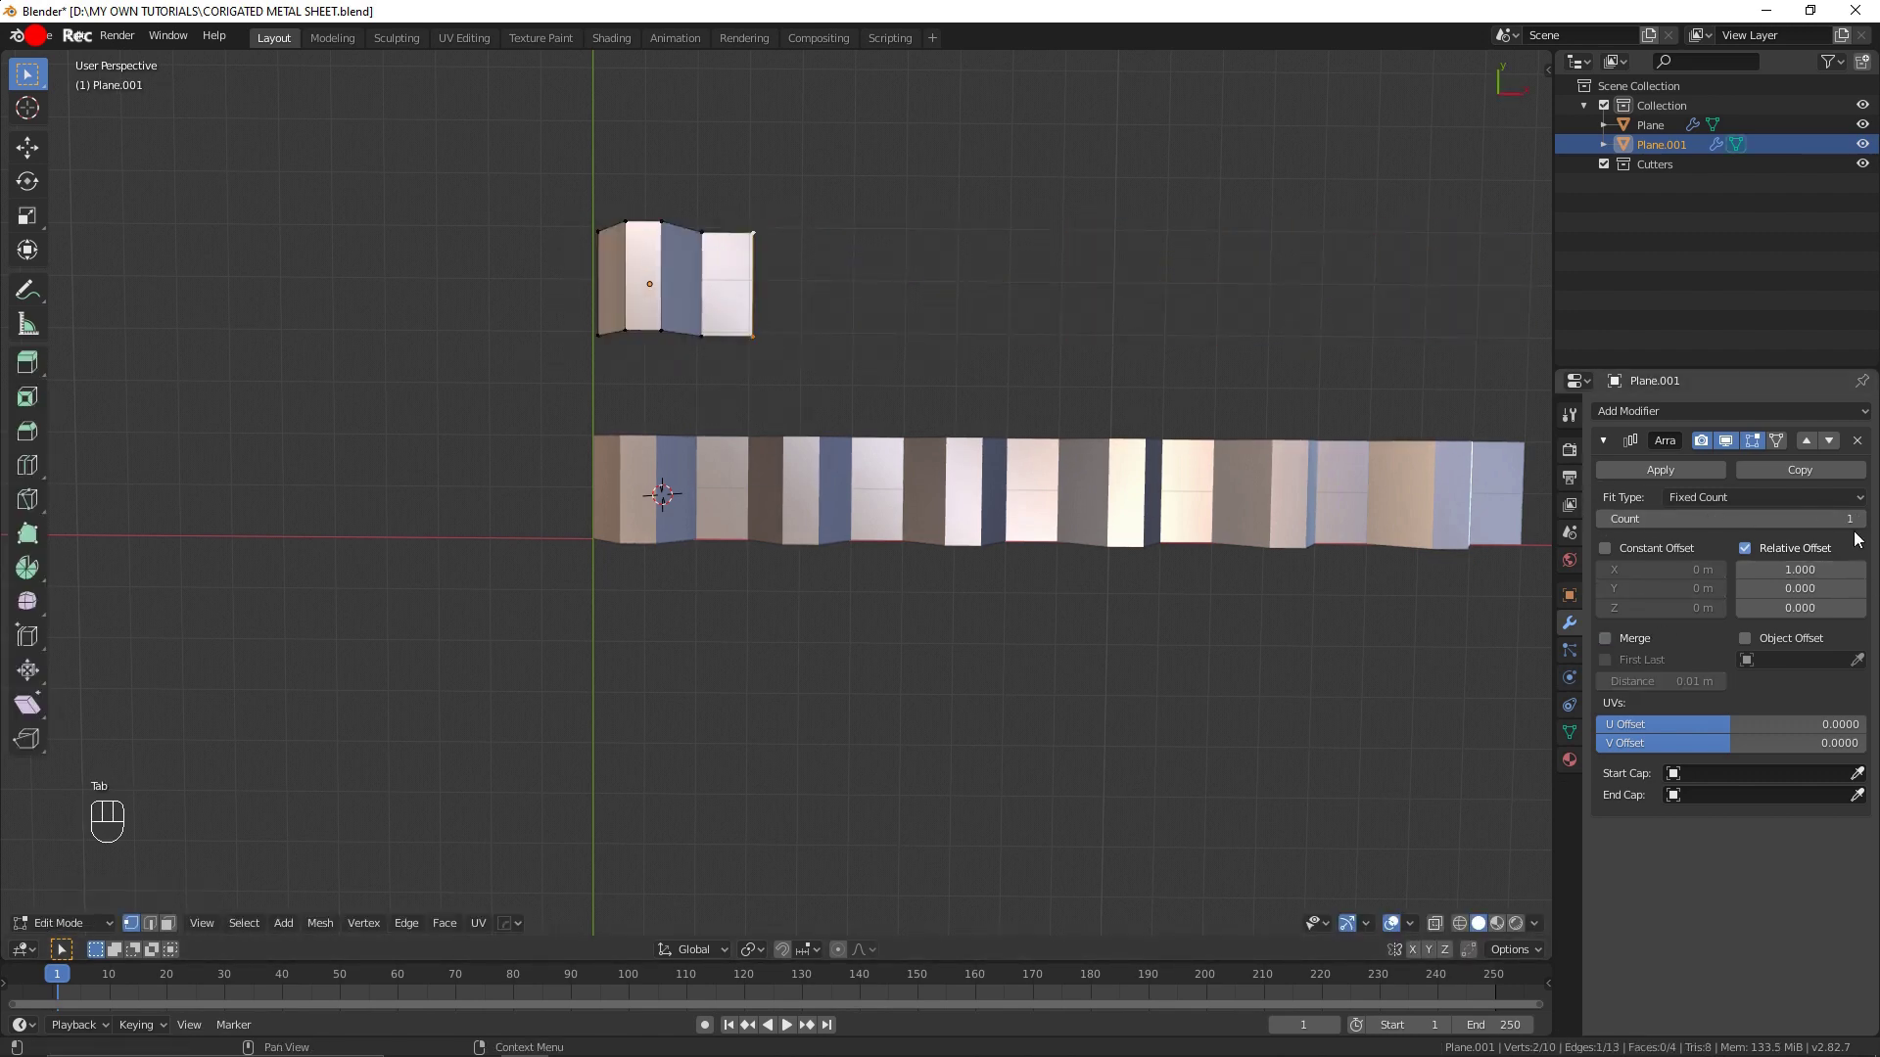
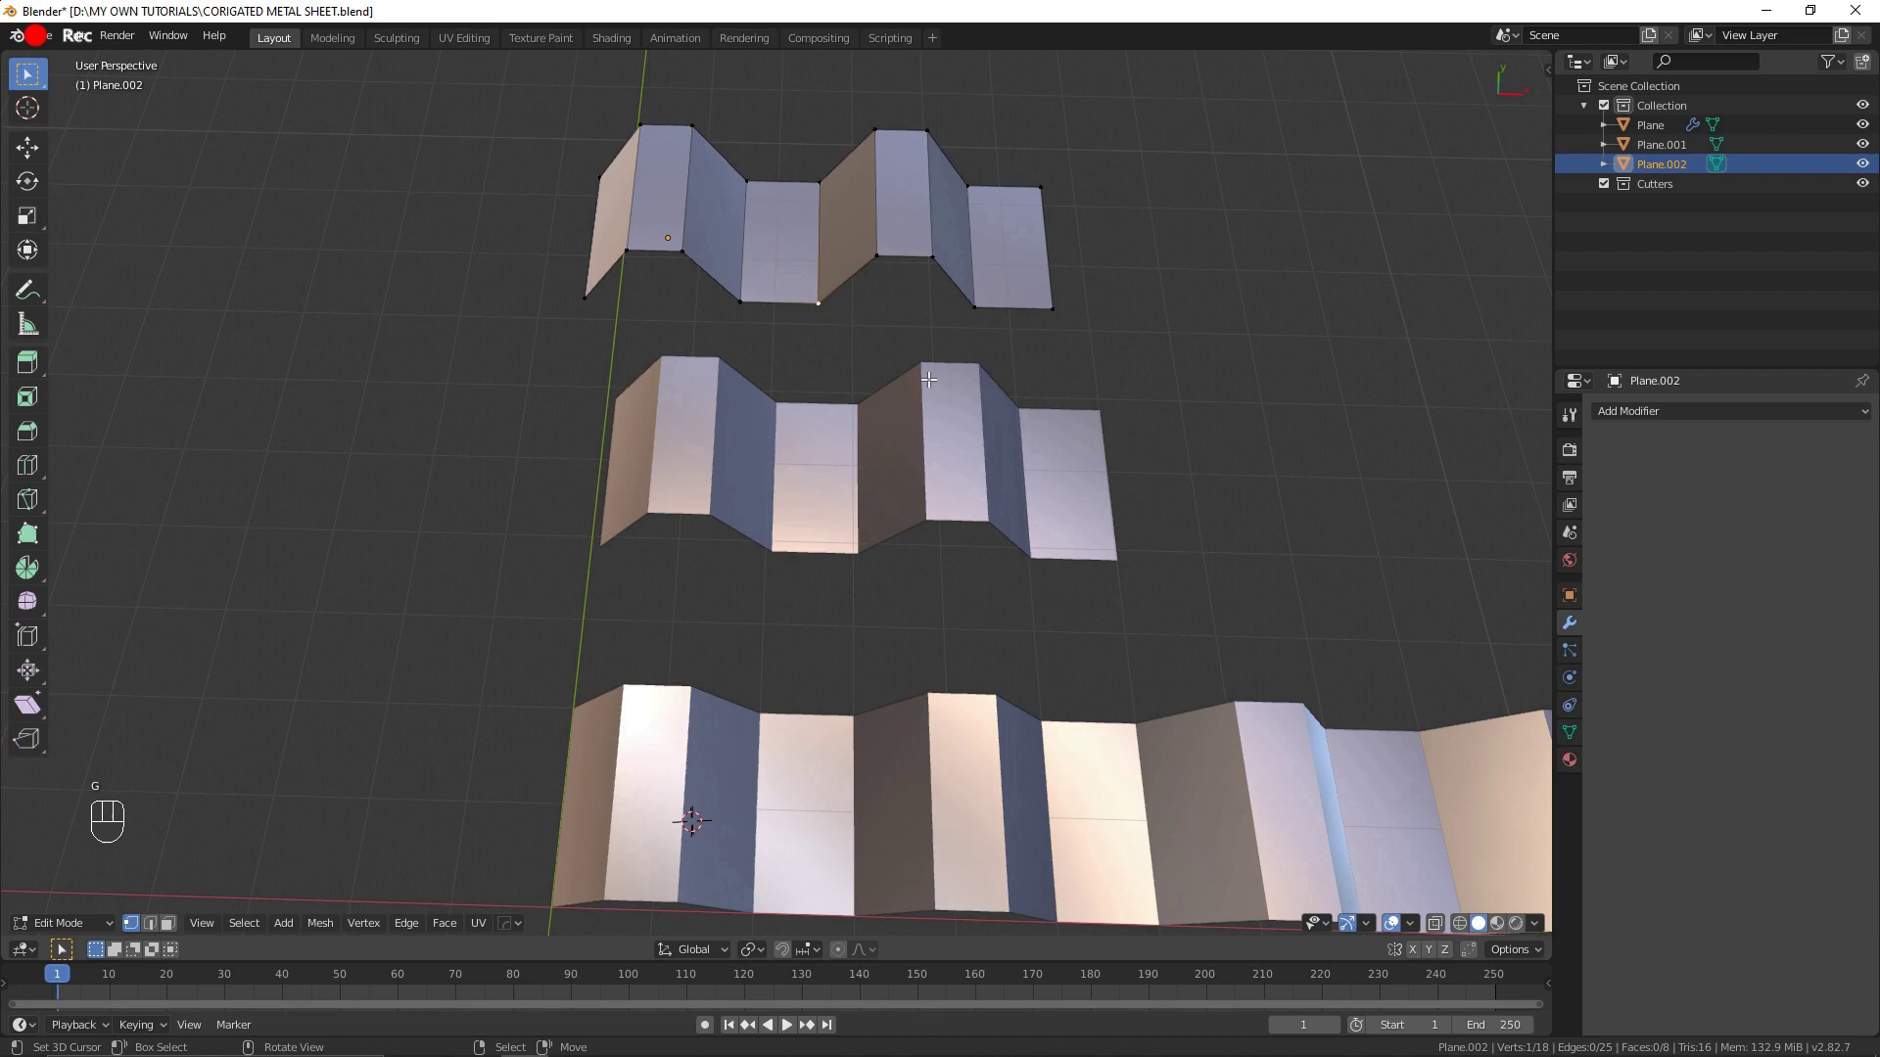
Step: Delete both trial duplicates and reselect the original corrugated strip
{"action": "key", "text": "Tab"}
{"action": "left_click", "coordinate": [857, 282]}
{"action": "key", "text": "x"}
{"action": "left_click", "coordinate": [880, 456]}
{"action": "key", "text": "x"}
{"action": "left_click", "coordinate": [875, 710]}
{"action": "middle_click", "coordinate": [1257, 605]}
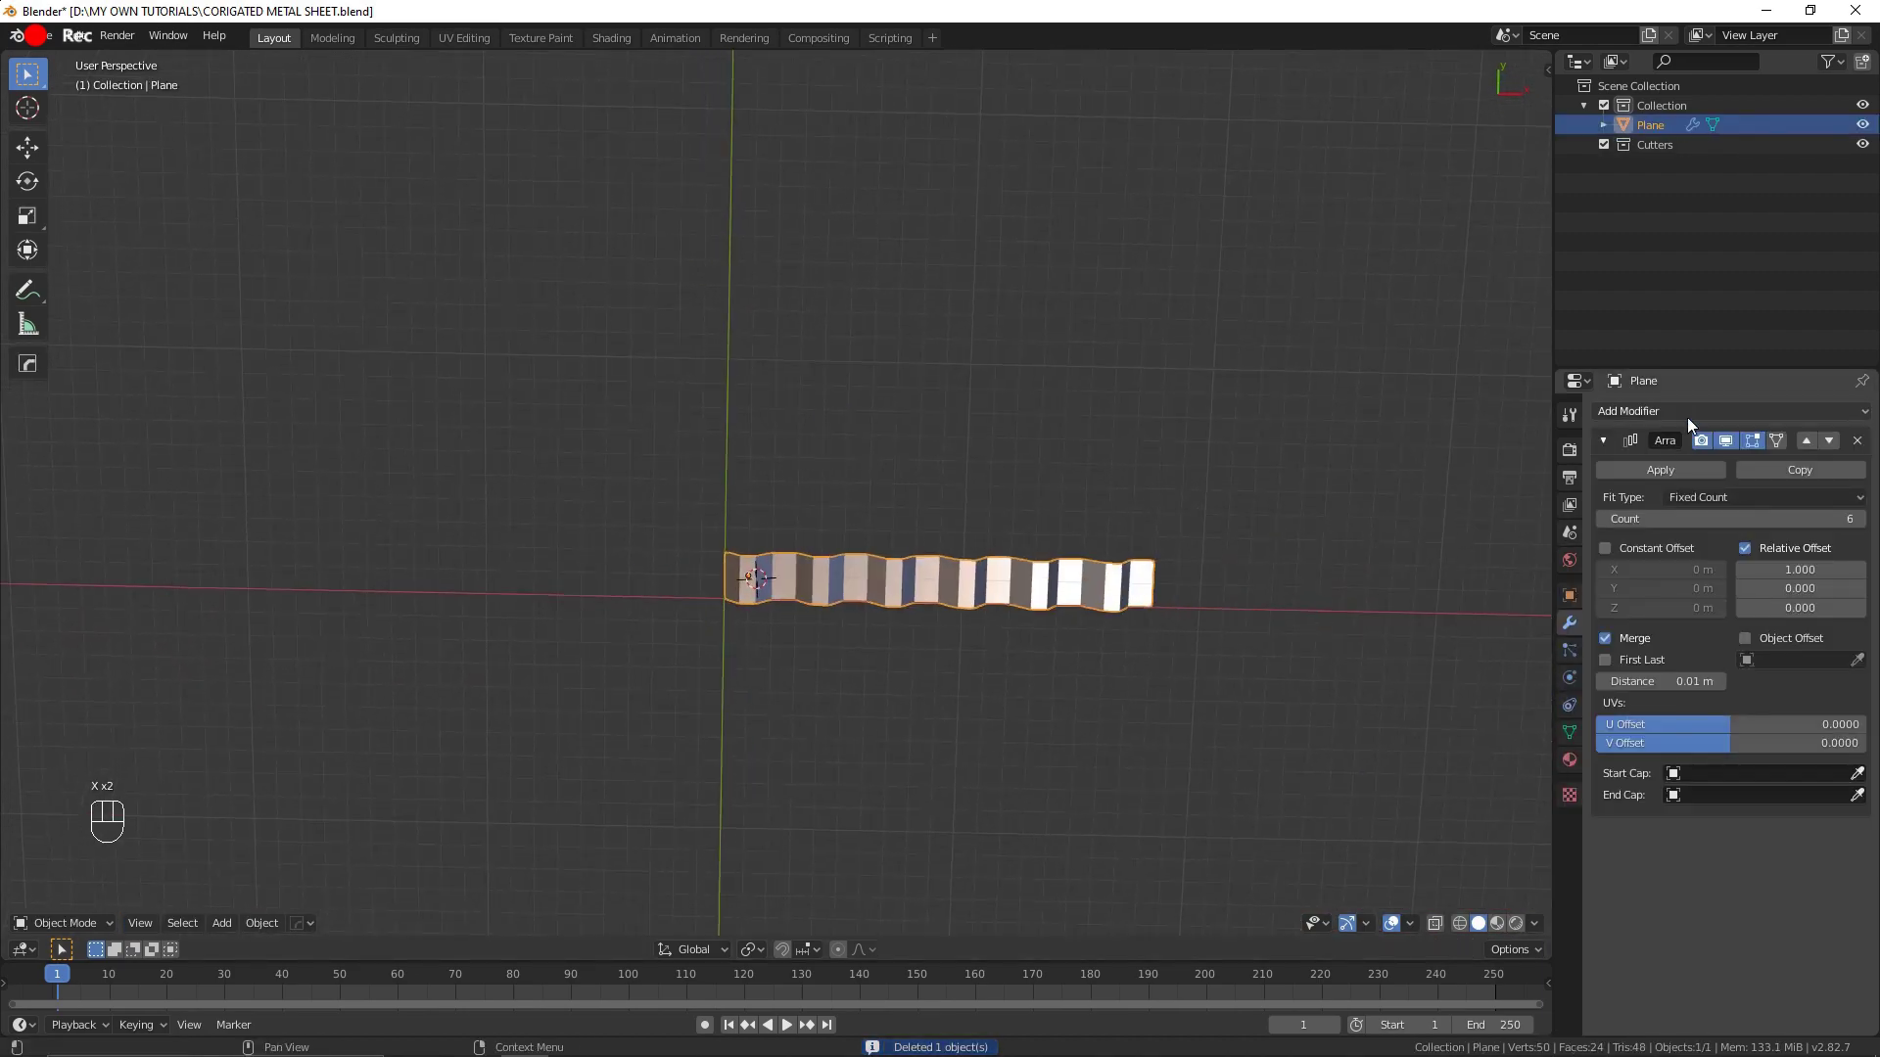
Step: Set both Array modifiers to 10 copies, extending the strip into a full rectangular sheet
{"action": "left_click_drag", "start_coordinate": [1690, 426], "coordinate": [1506, 462]}
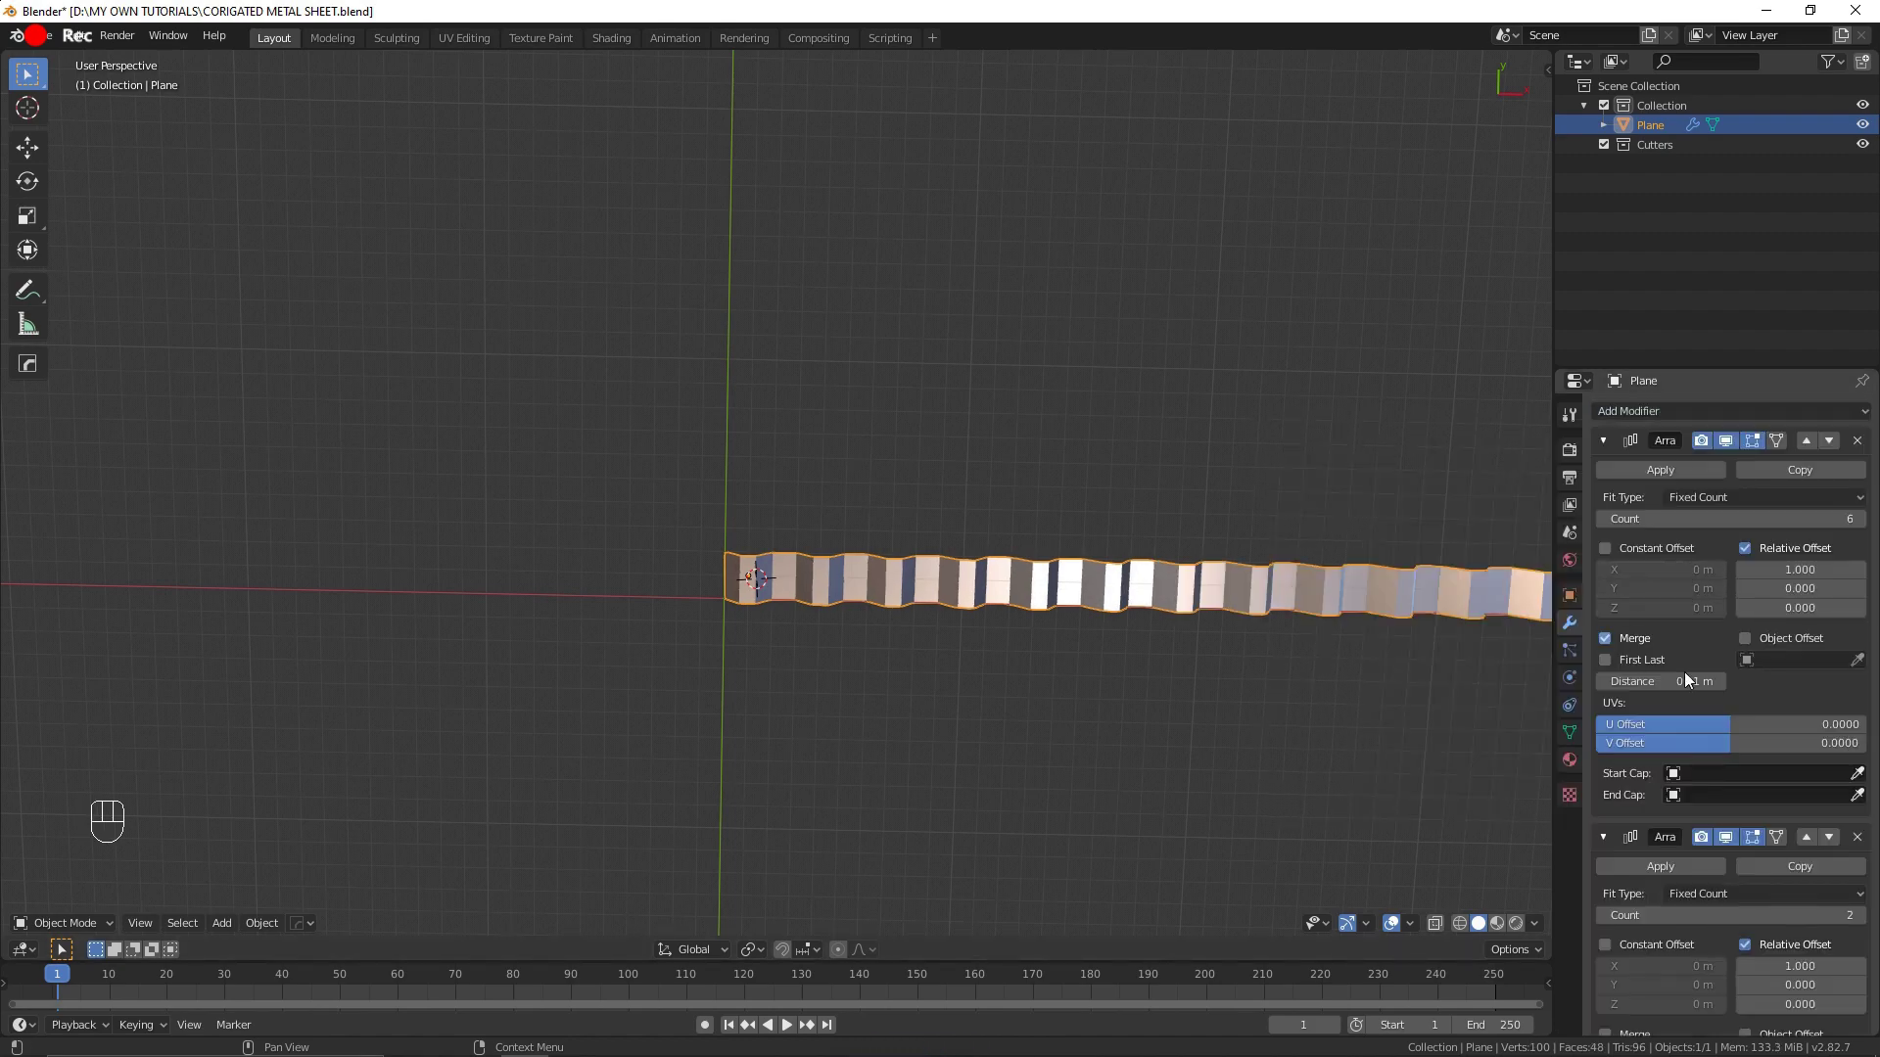
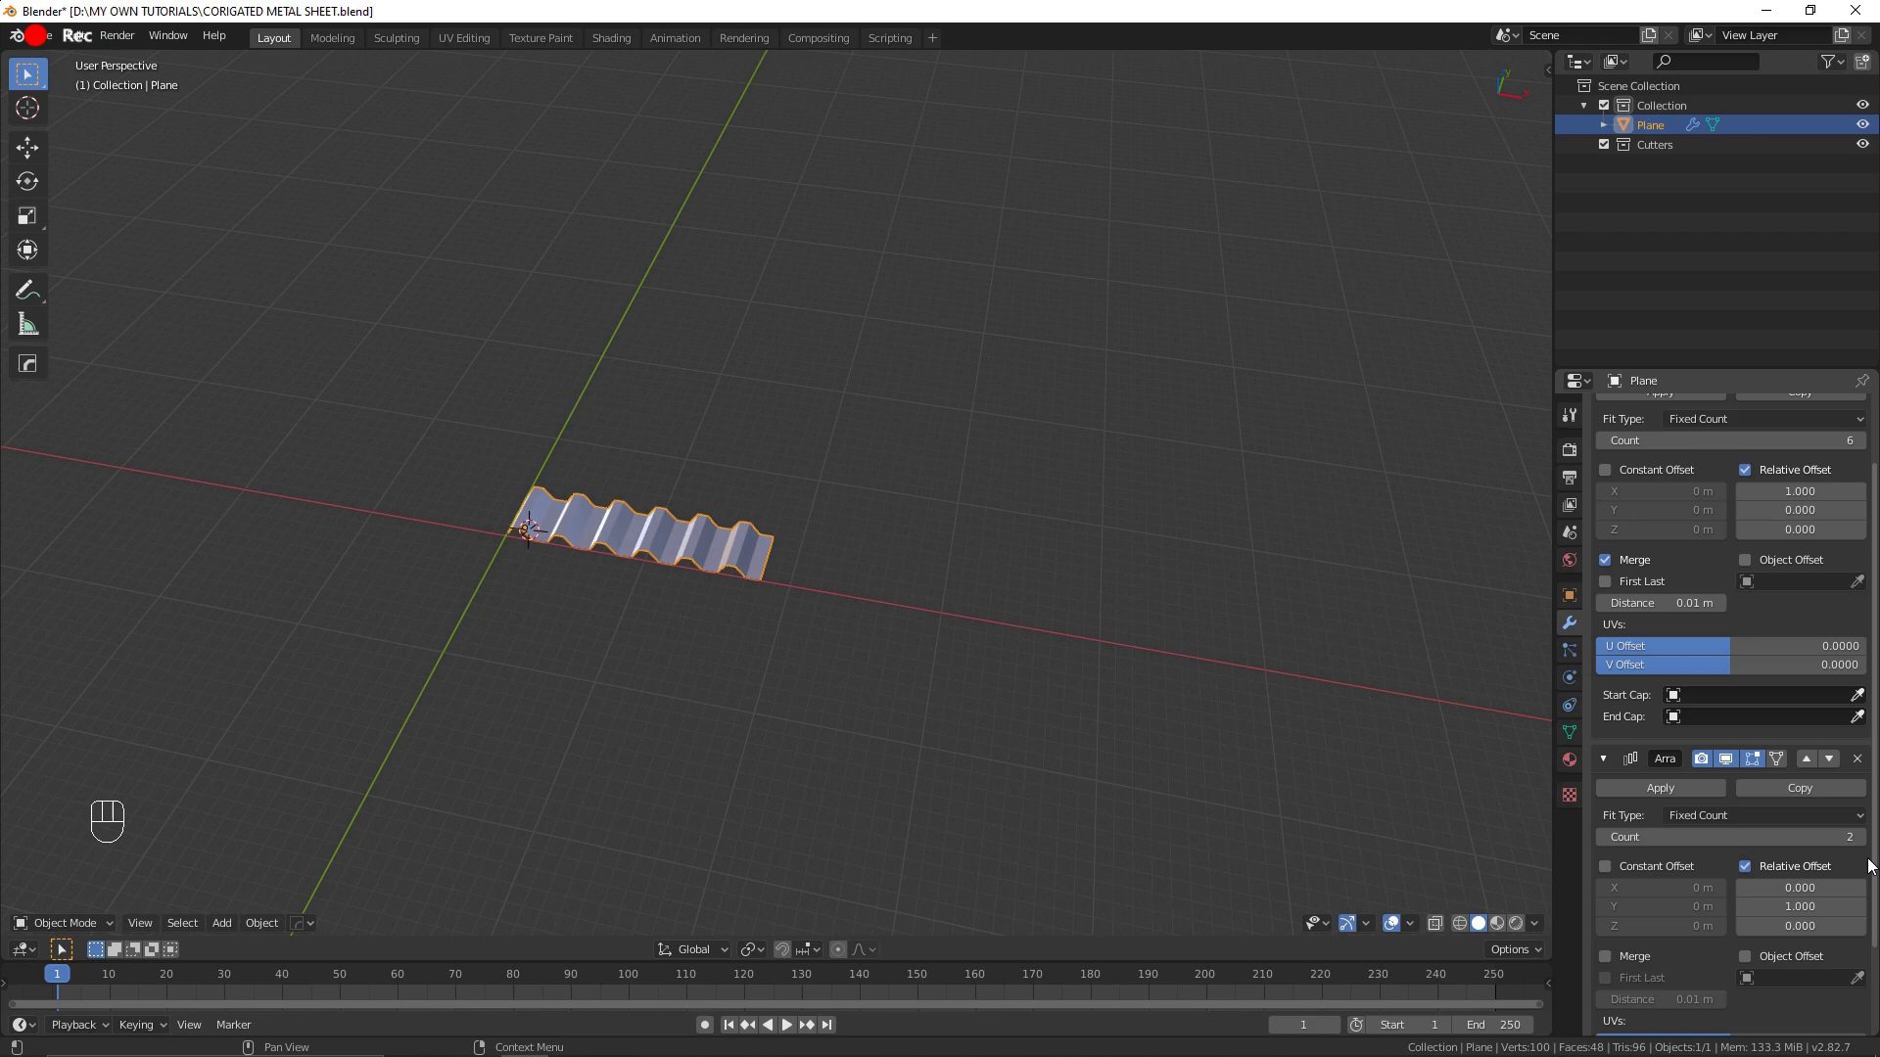
{"action": "left_click", "coordinate": [1864, 842]}
{"action": "left_click", "coordinate": [1864, 842]}
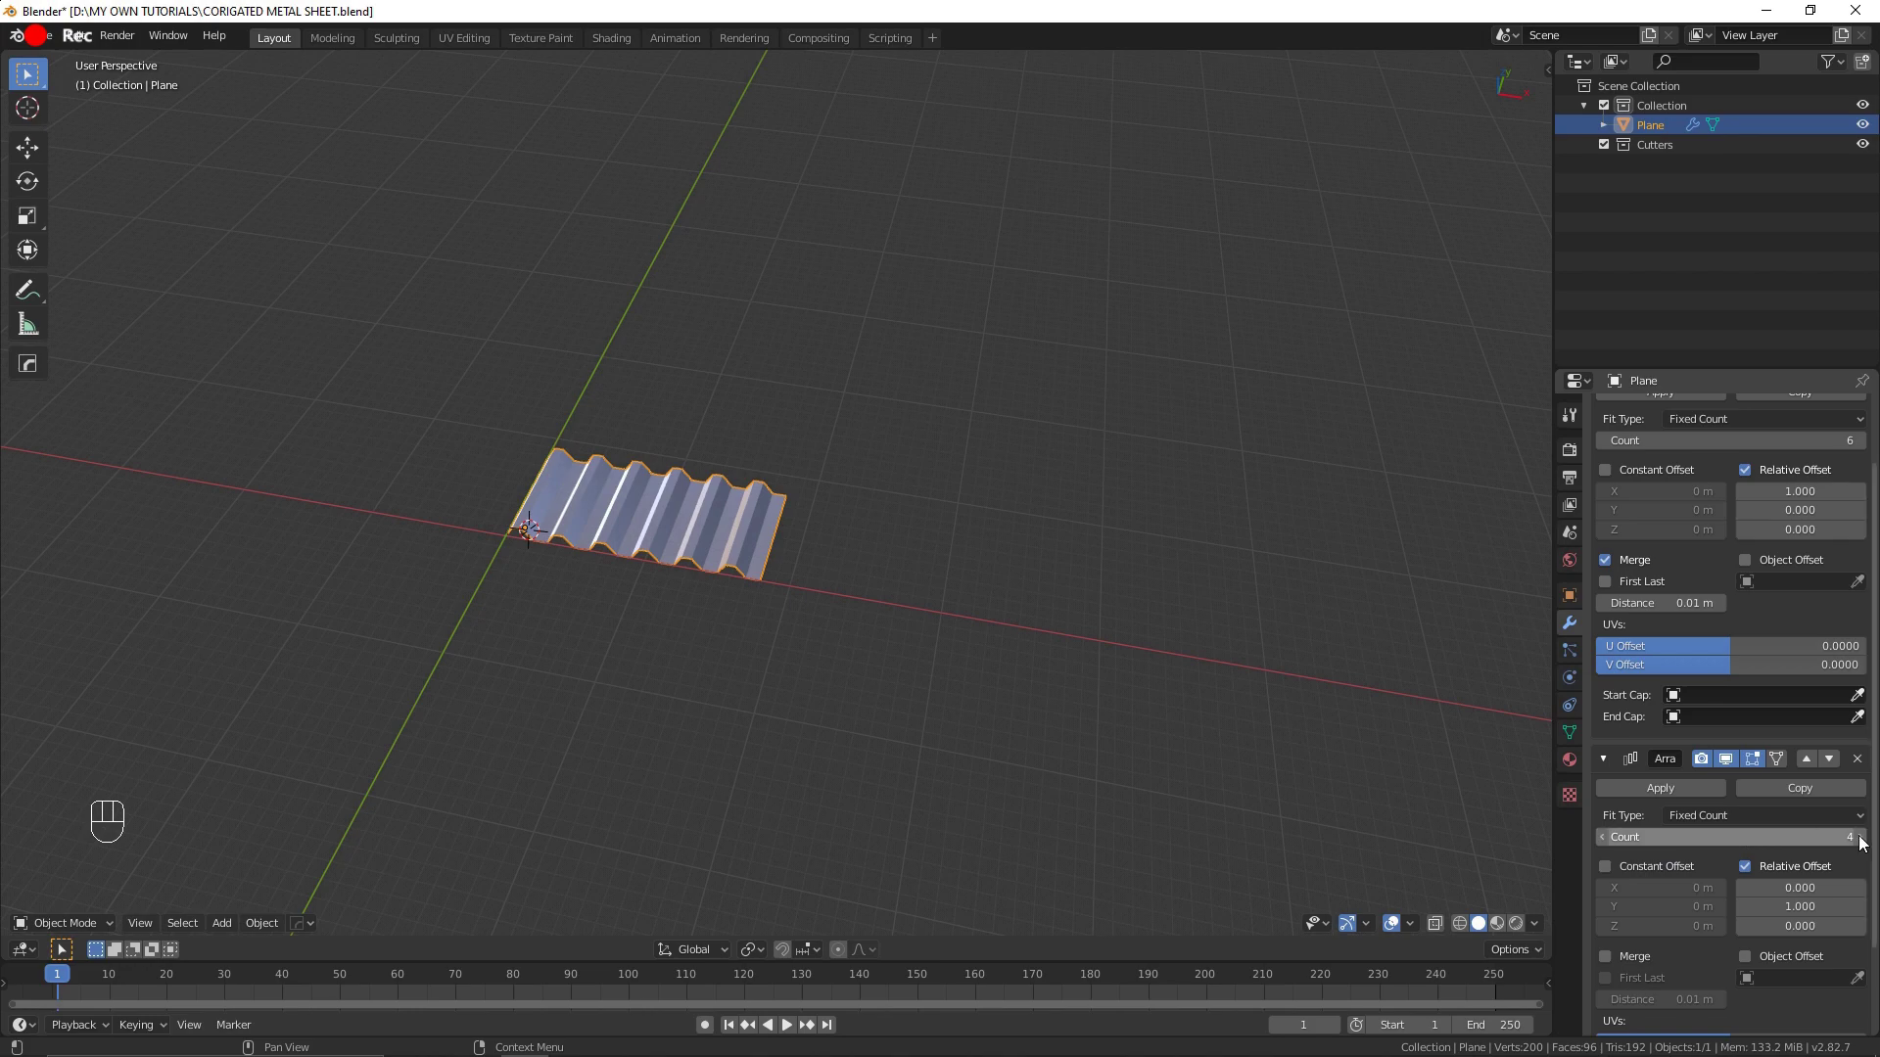
{"action": "left_click", "coordinate": [1867, 847]}
{"action": "double_click", "coordinate": [1867, 847]}
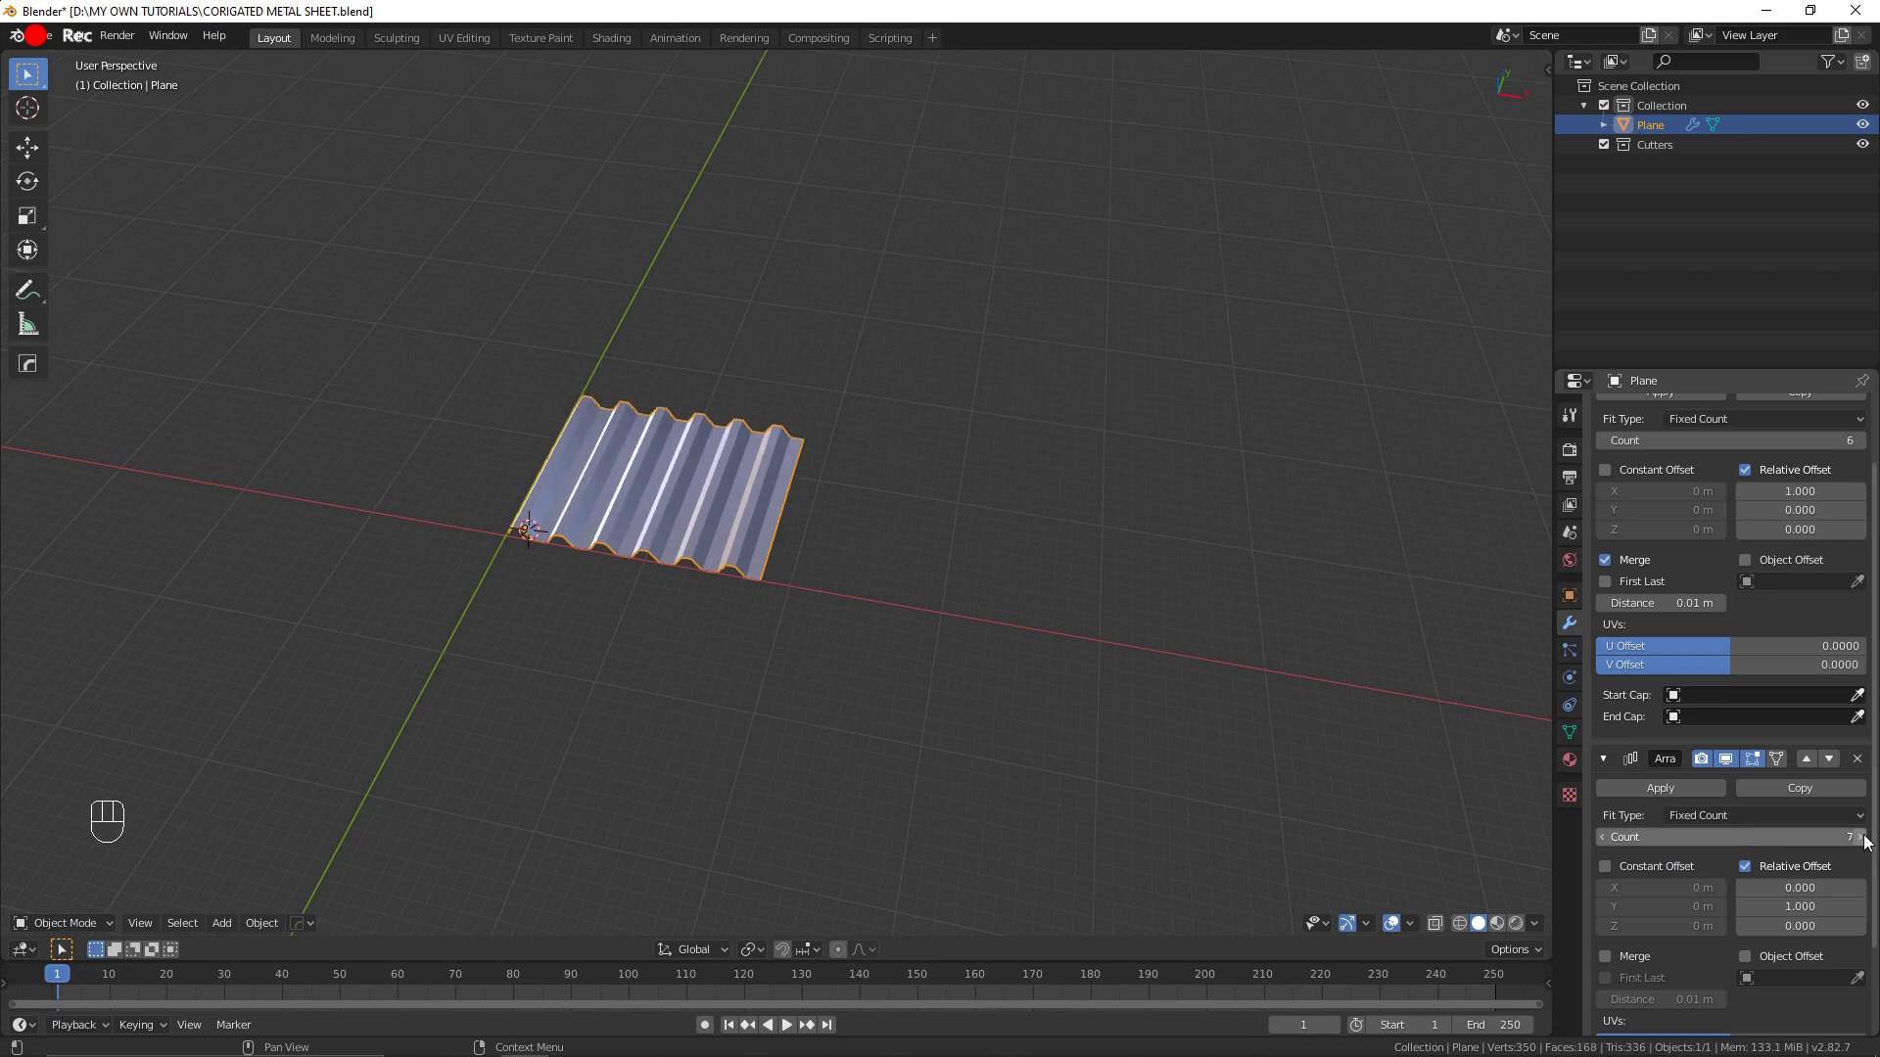
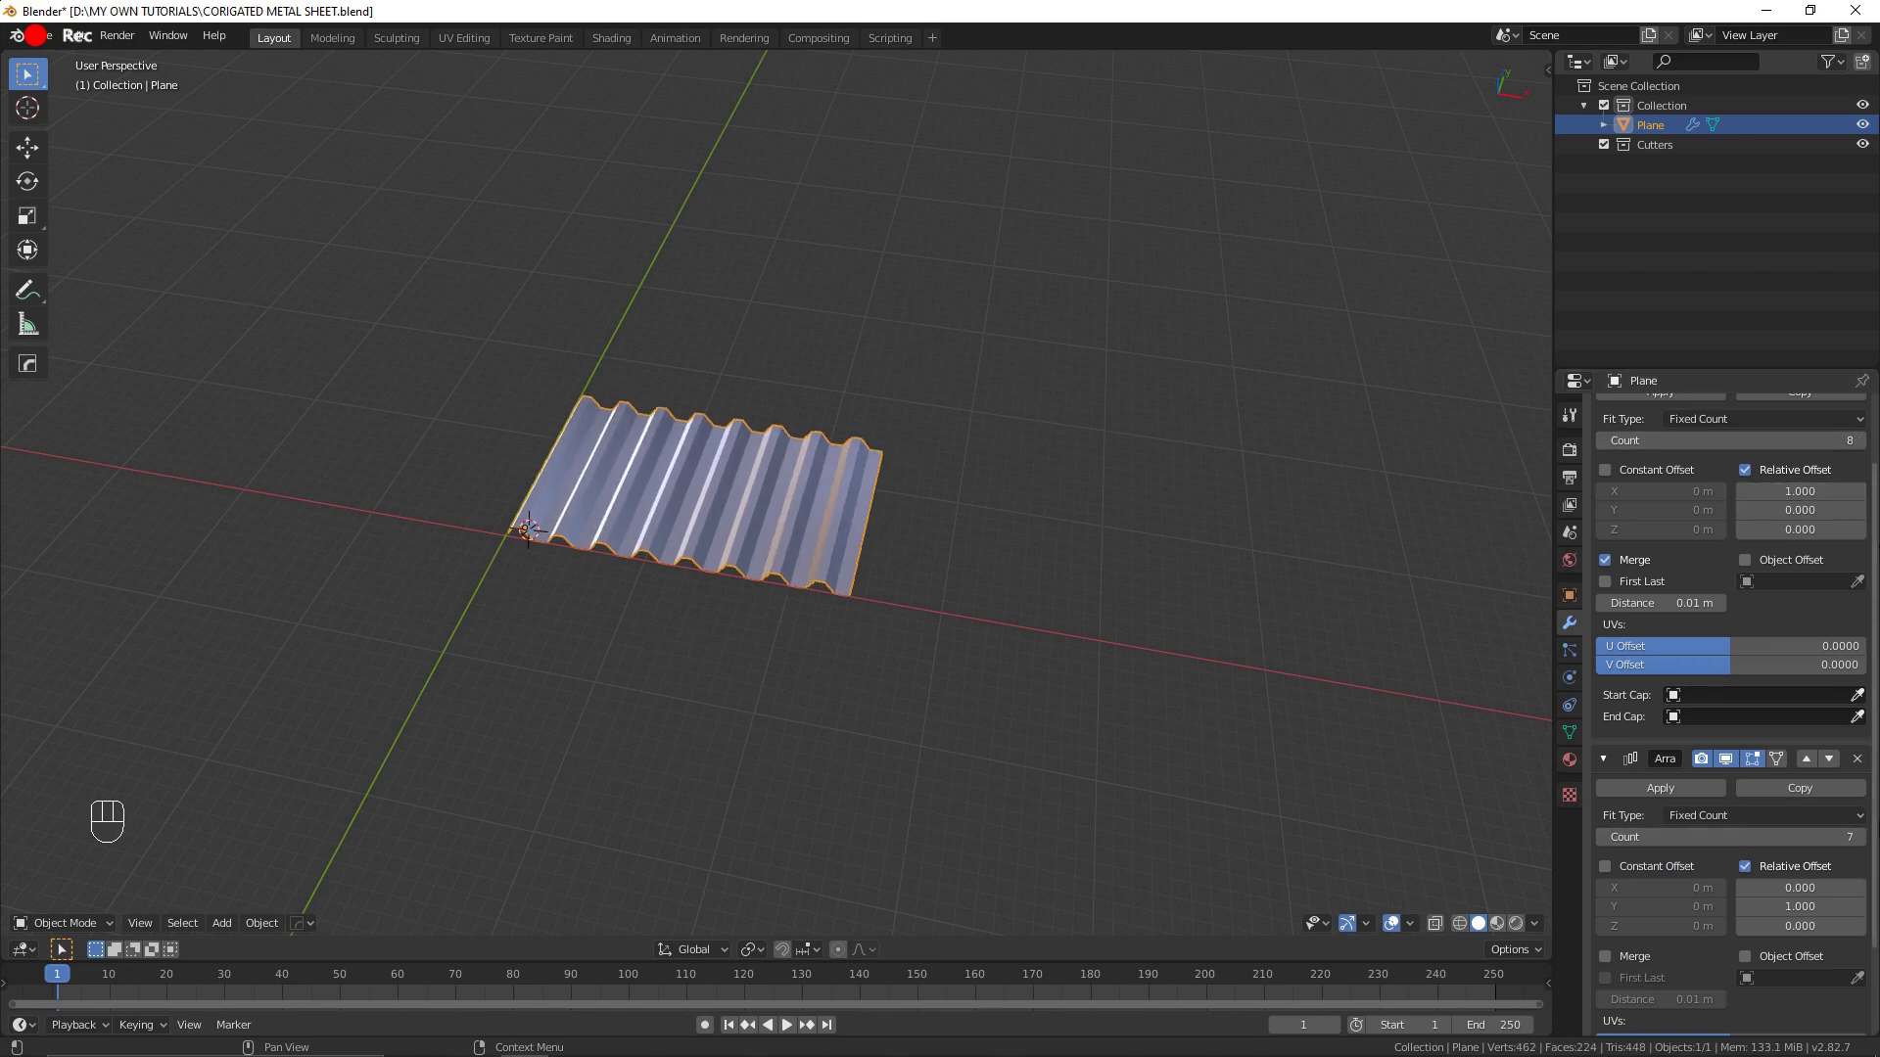
{"action": "double_click", "coordinate": [1864, 840]}
{"action": "left_click", "coordinate": [1864, 840]}
{"action": "left_click", "coordinate": [1866, 442]}
Step: Orbit to look straight down on the enlarged sheet
{"action": "left_click_drag", "start_coordinate": [707, 573], "coordinate": [710, 656]}
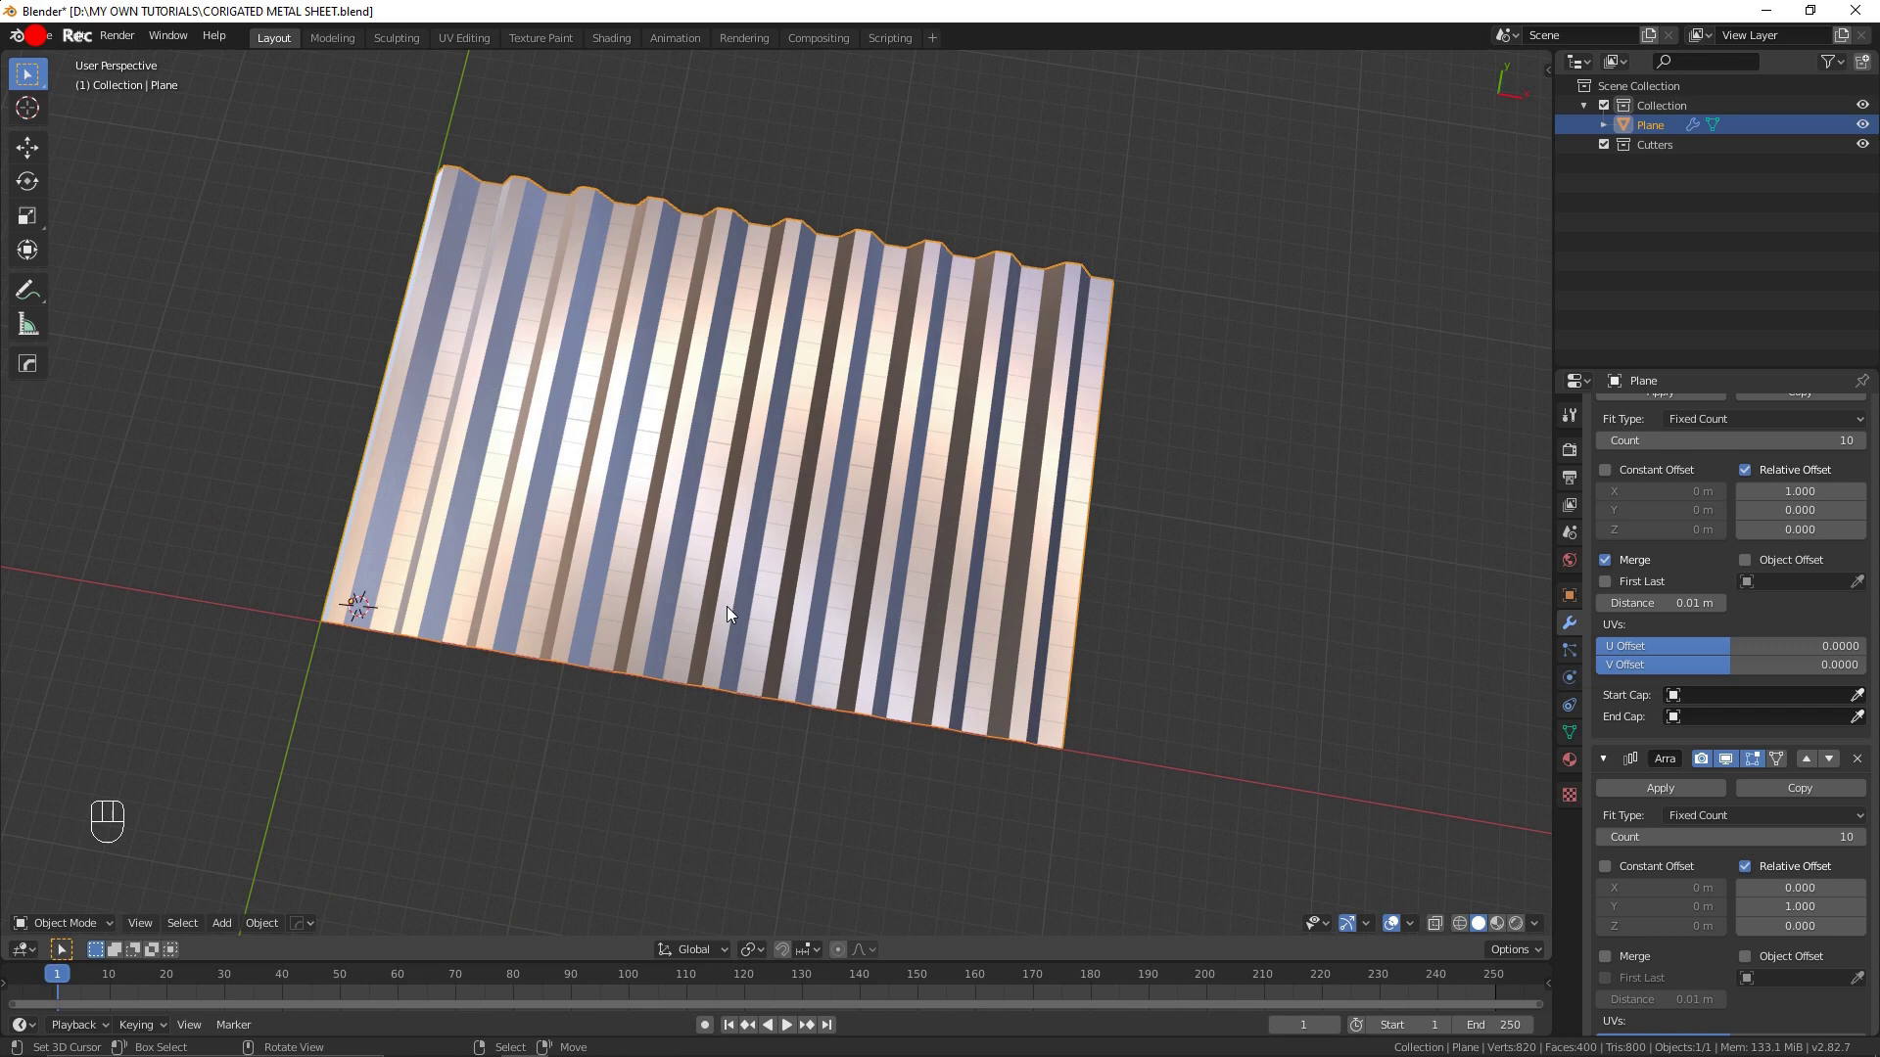
{"action": "left_click_drag", "start_coordinate": [773, 602], "coordinate": [799, 677]}
{"action": "left_click_drag", "start_coordinate": [851, 709], "coordinate": [842, 739]}
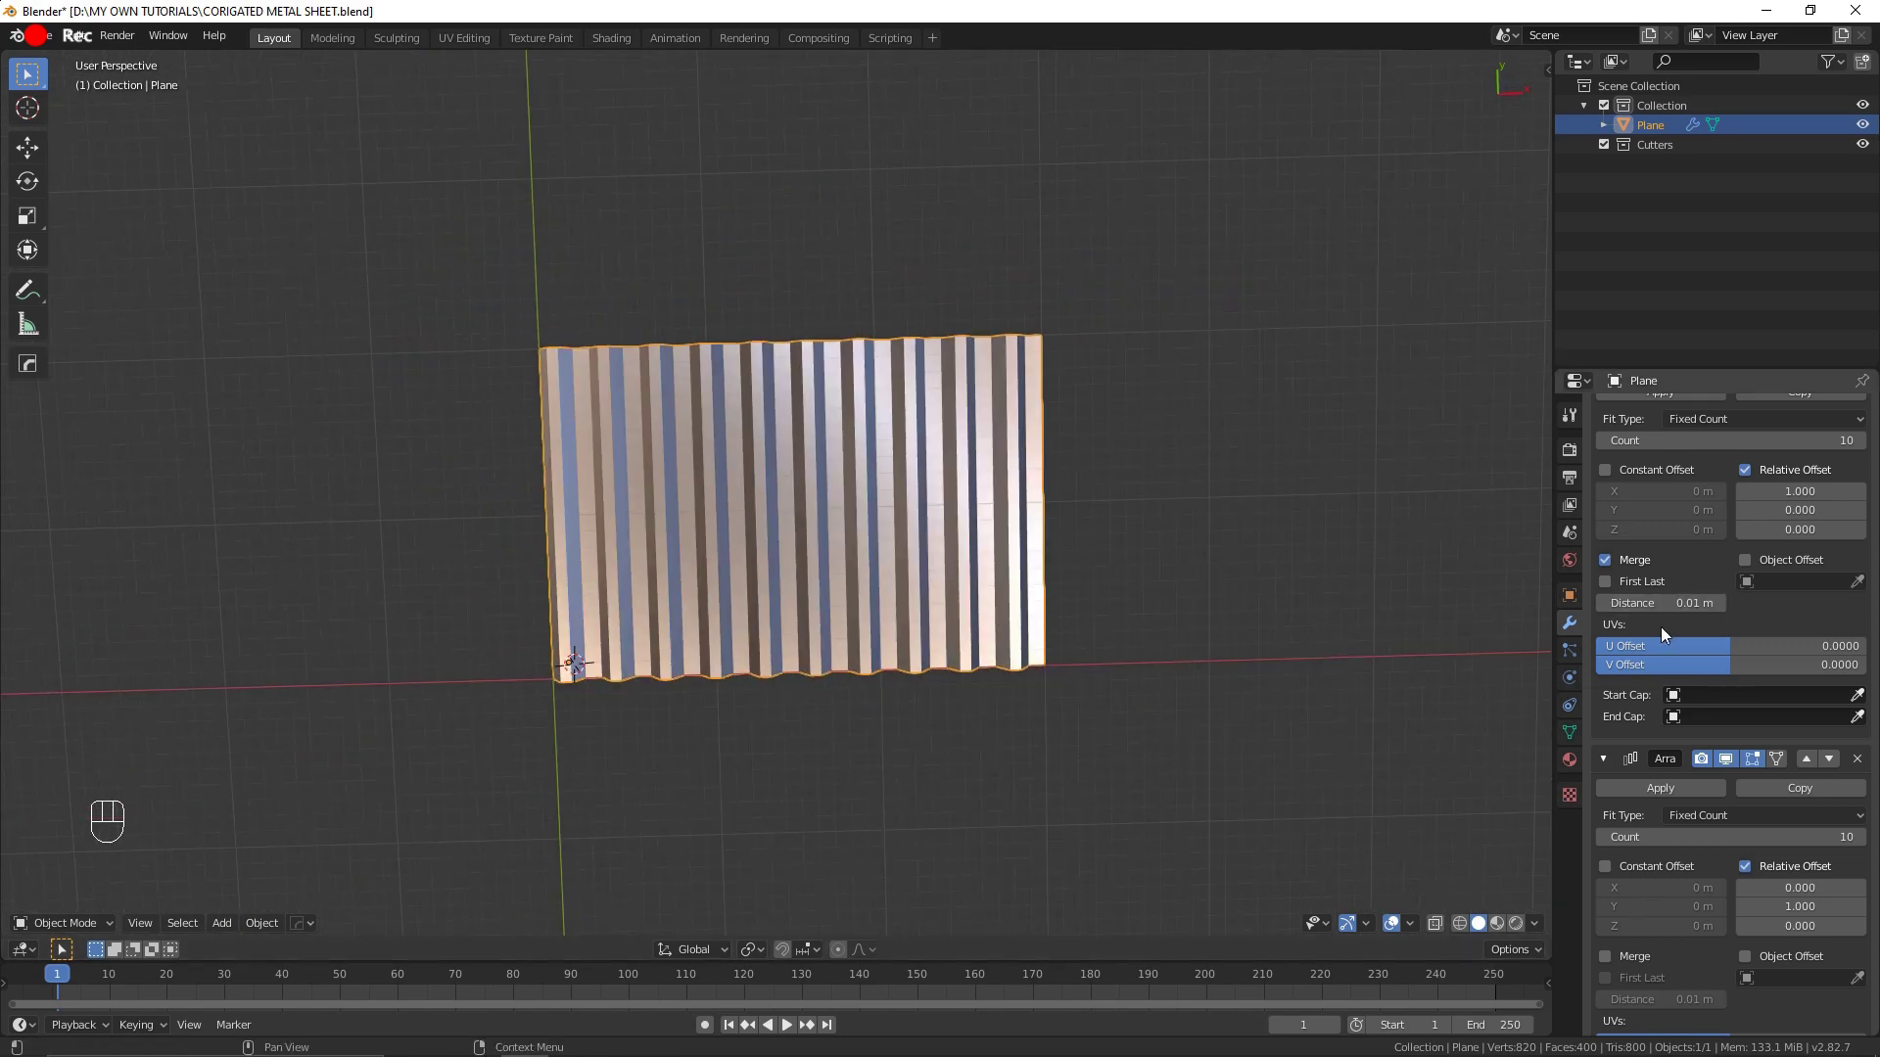
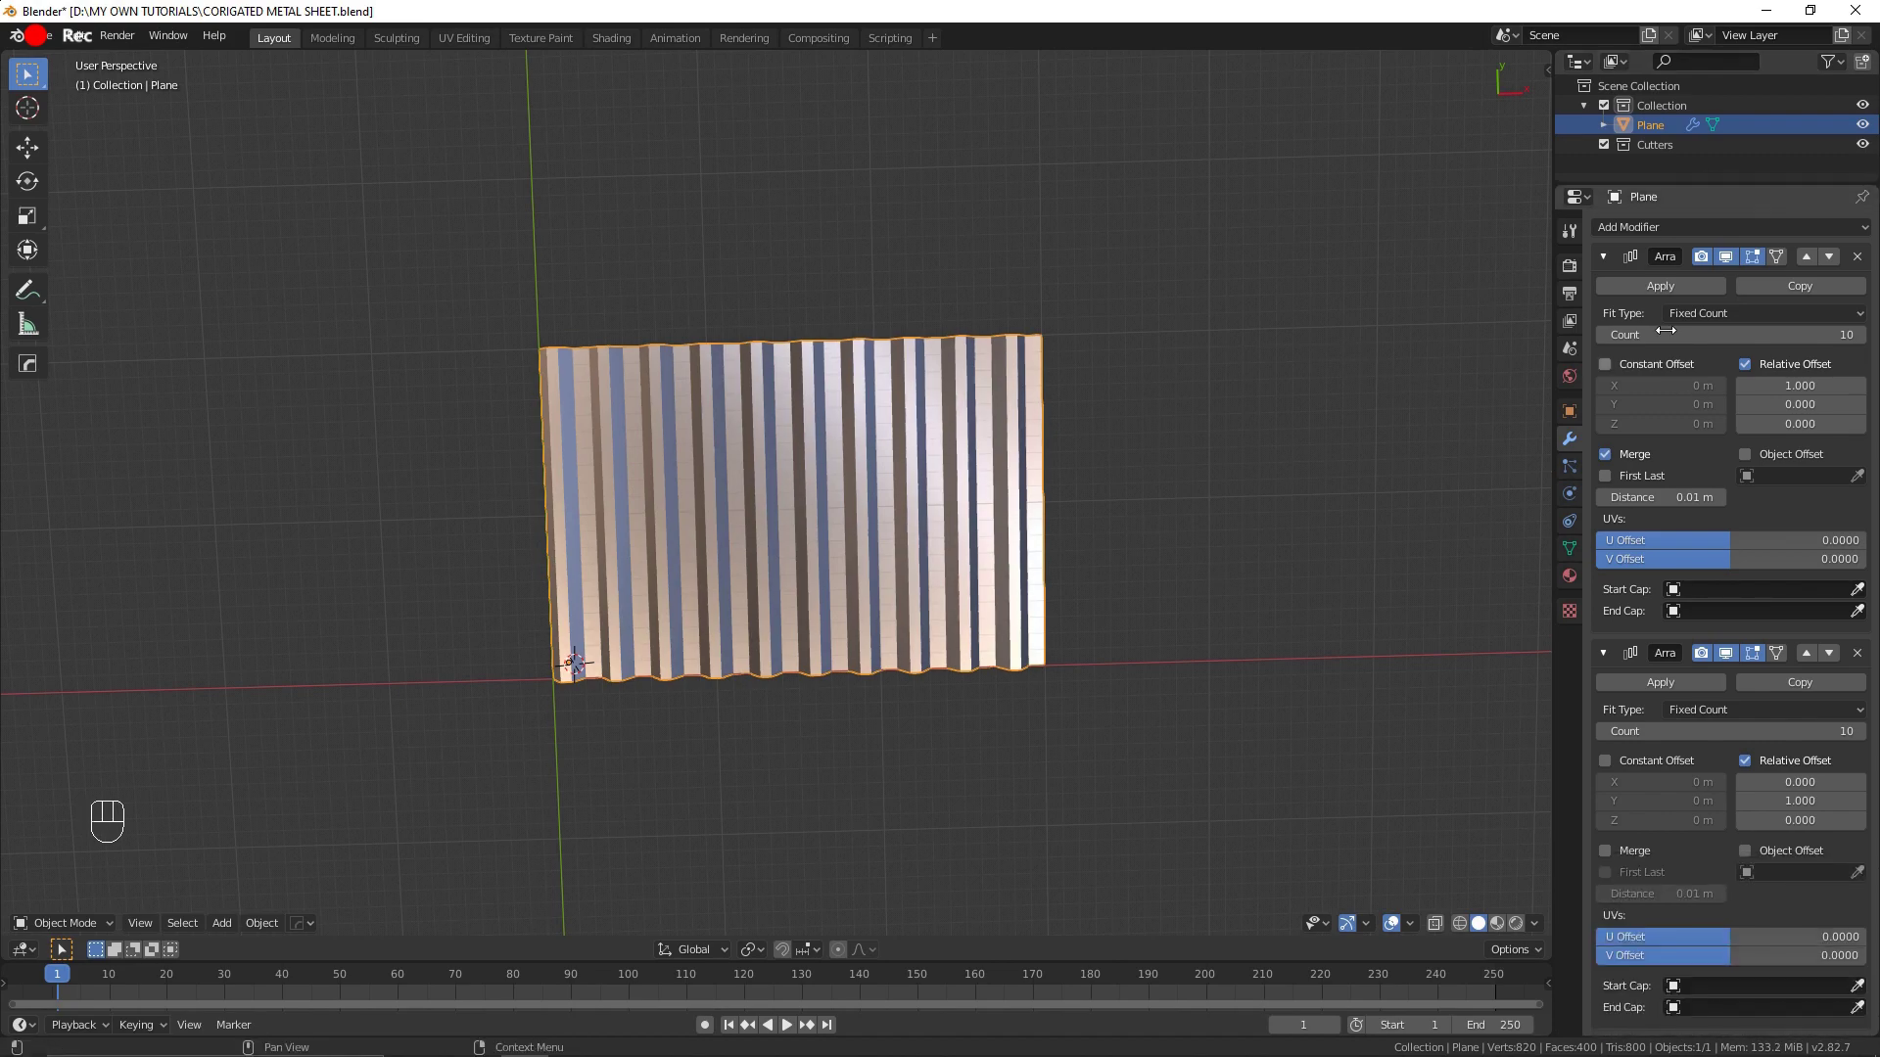
Step: Add a Subdivision Surface modifier to smooth the corrugated sheet
{"action": "left_click", "coordinate": [1606, 261]}
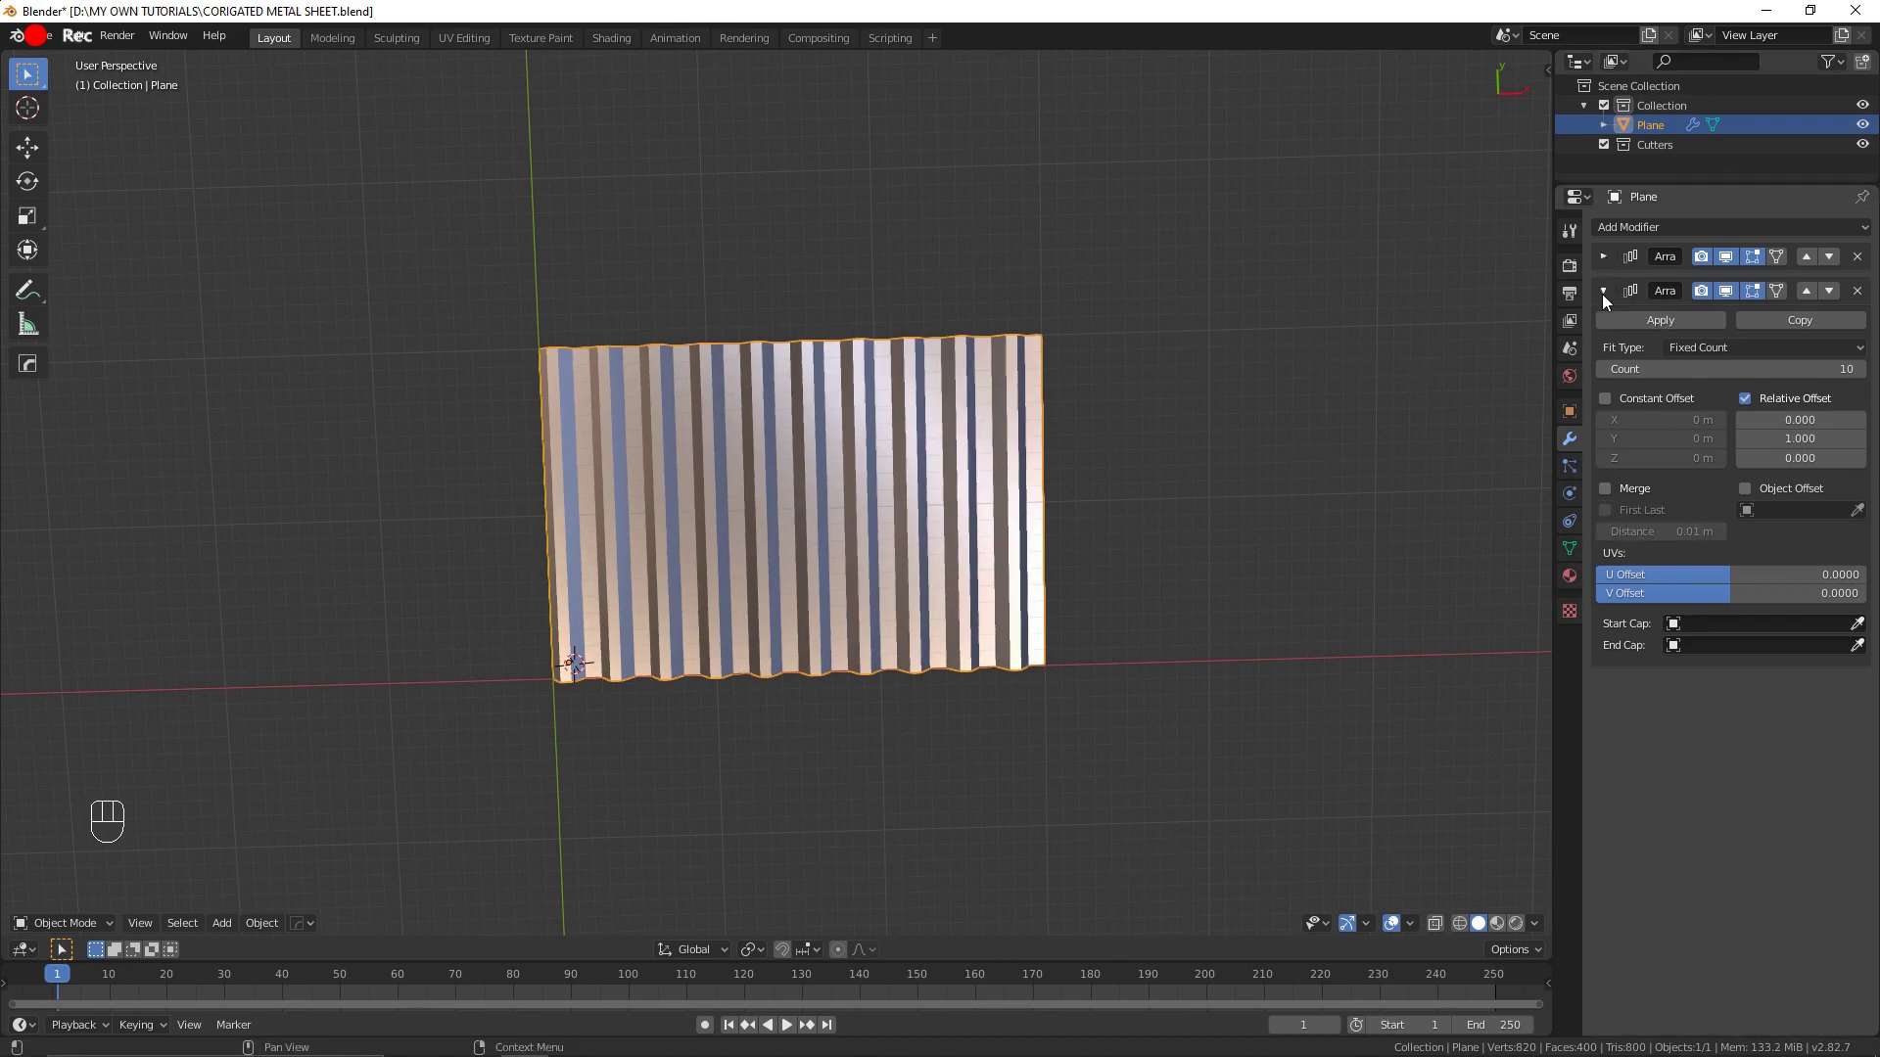
{"action": "left_click", "coordinate": [1610, 301]}
{"action": "left_click_drag", "start_coordinate": [1677, 237], "coordinate": [1520, 566]}
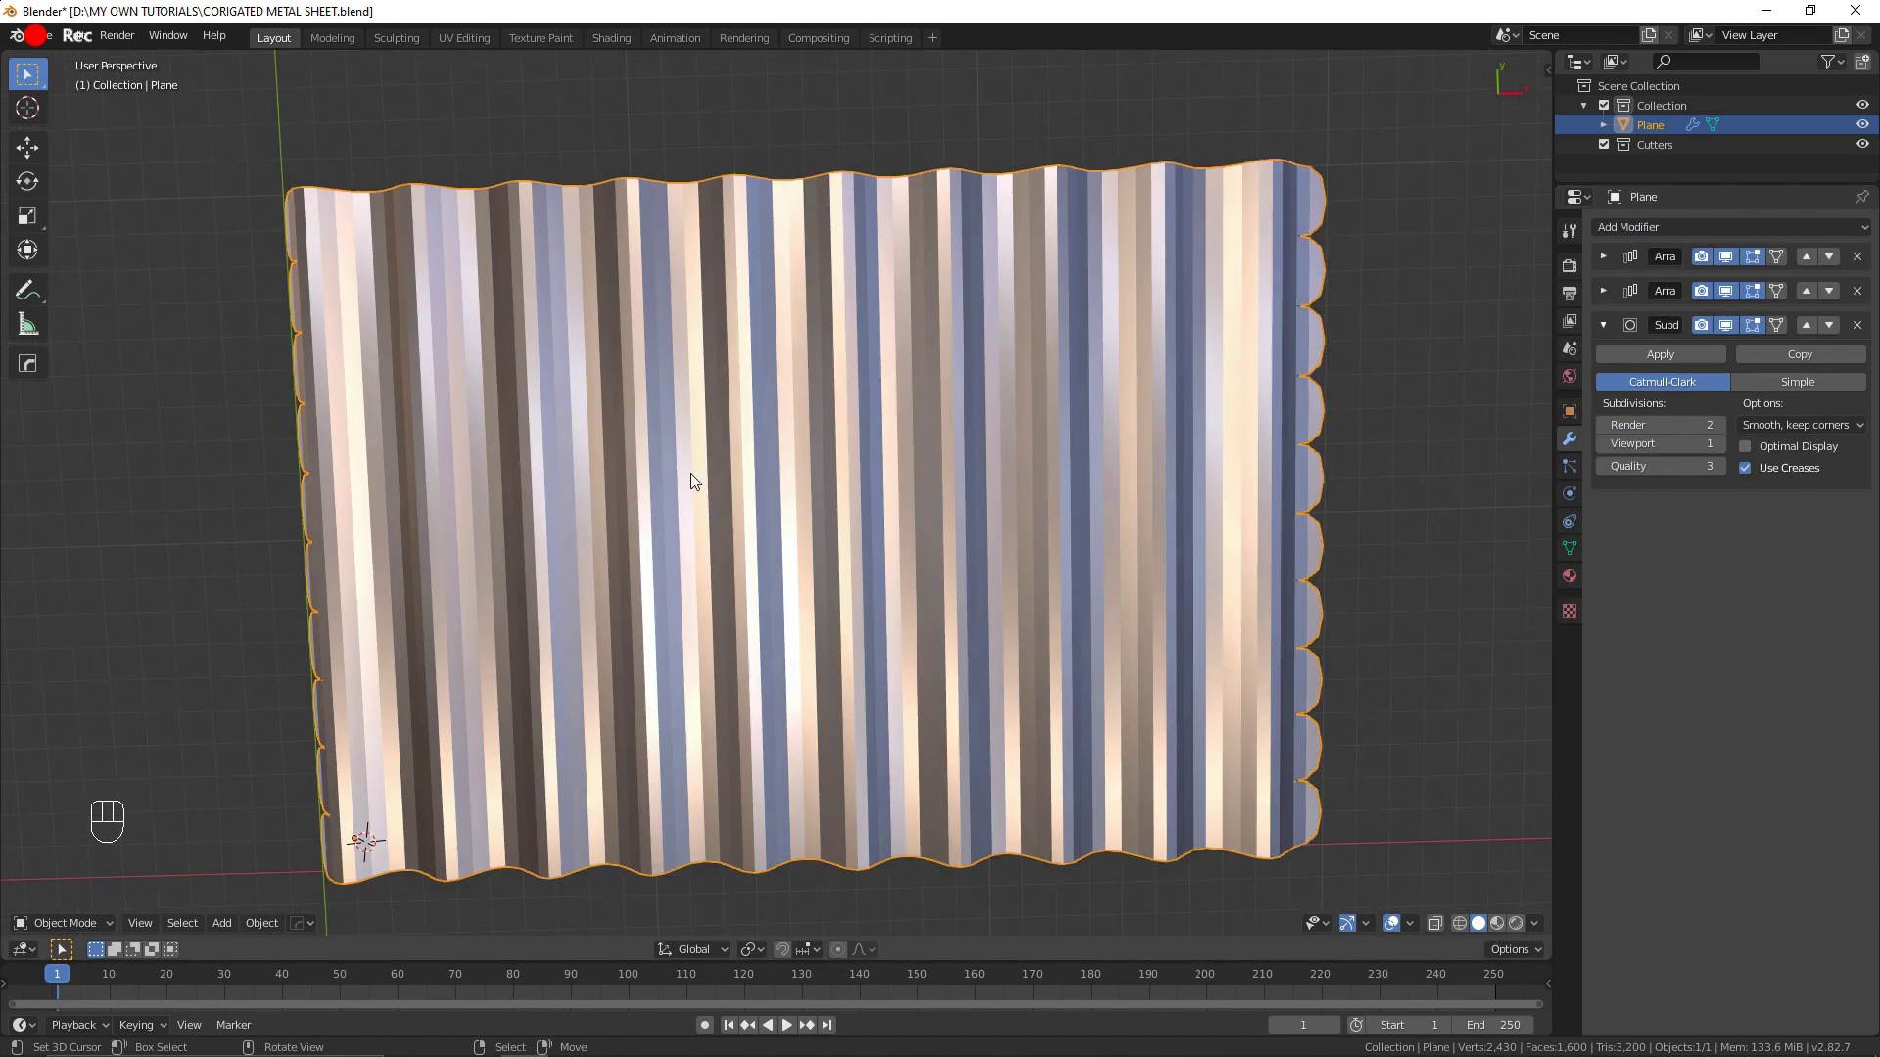
{"action": "middle_click", "coordinate": [928, 561]}
{"action": "middle_click", "coordinate": [839, 507]}
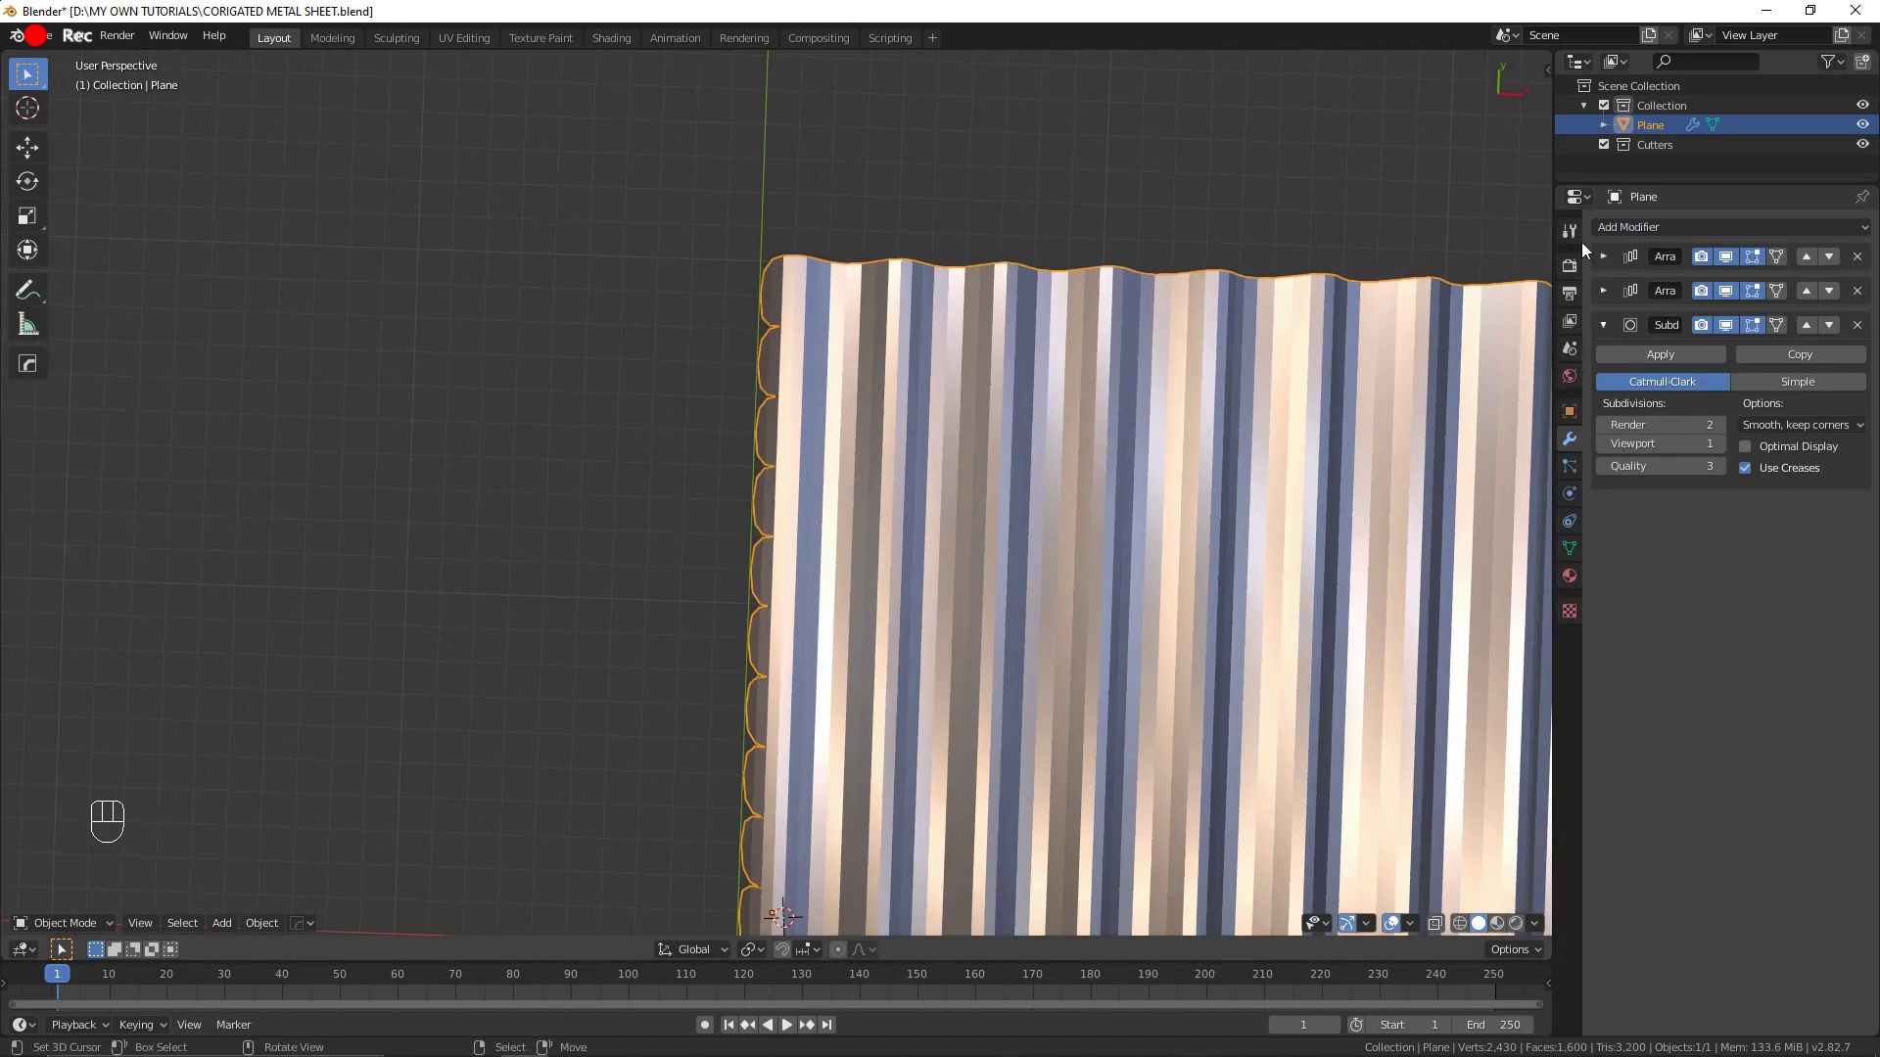
Step: Enable Merge on the second Array and raise the viewport subdivision level to 4
{"action": "left_click", "coordinate": [1609, 288]}
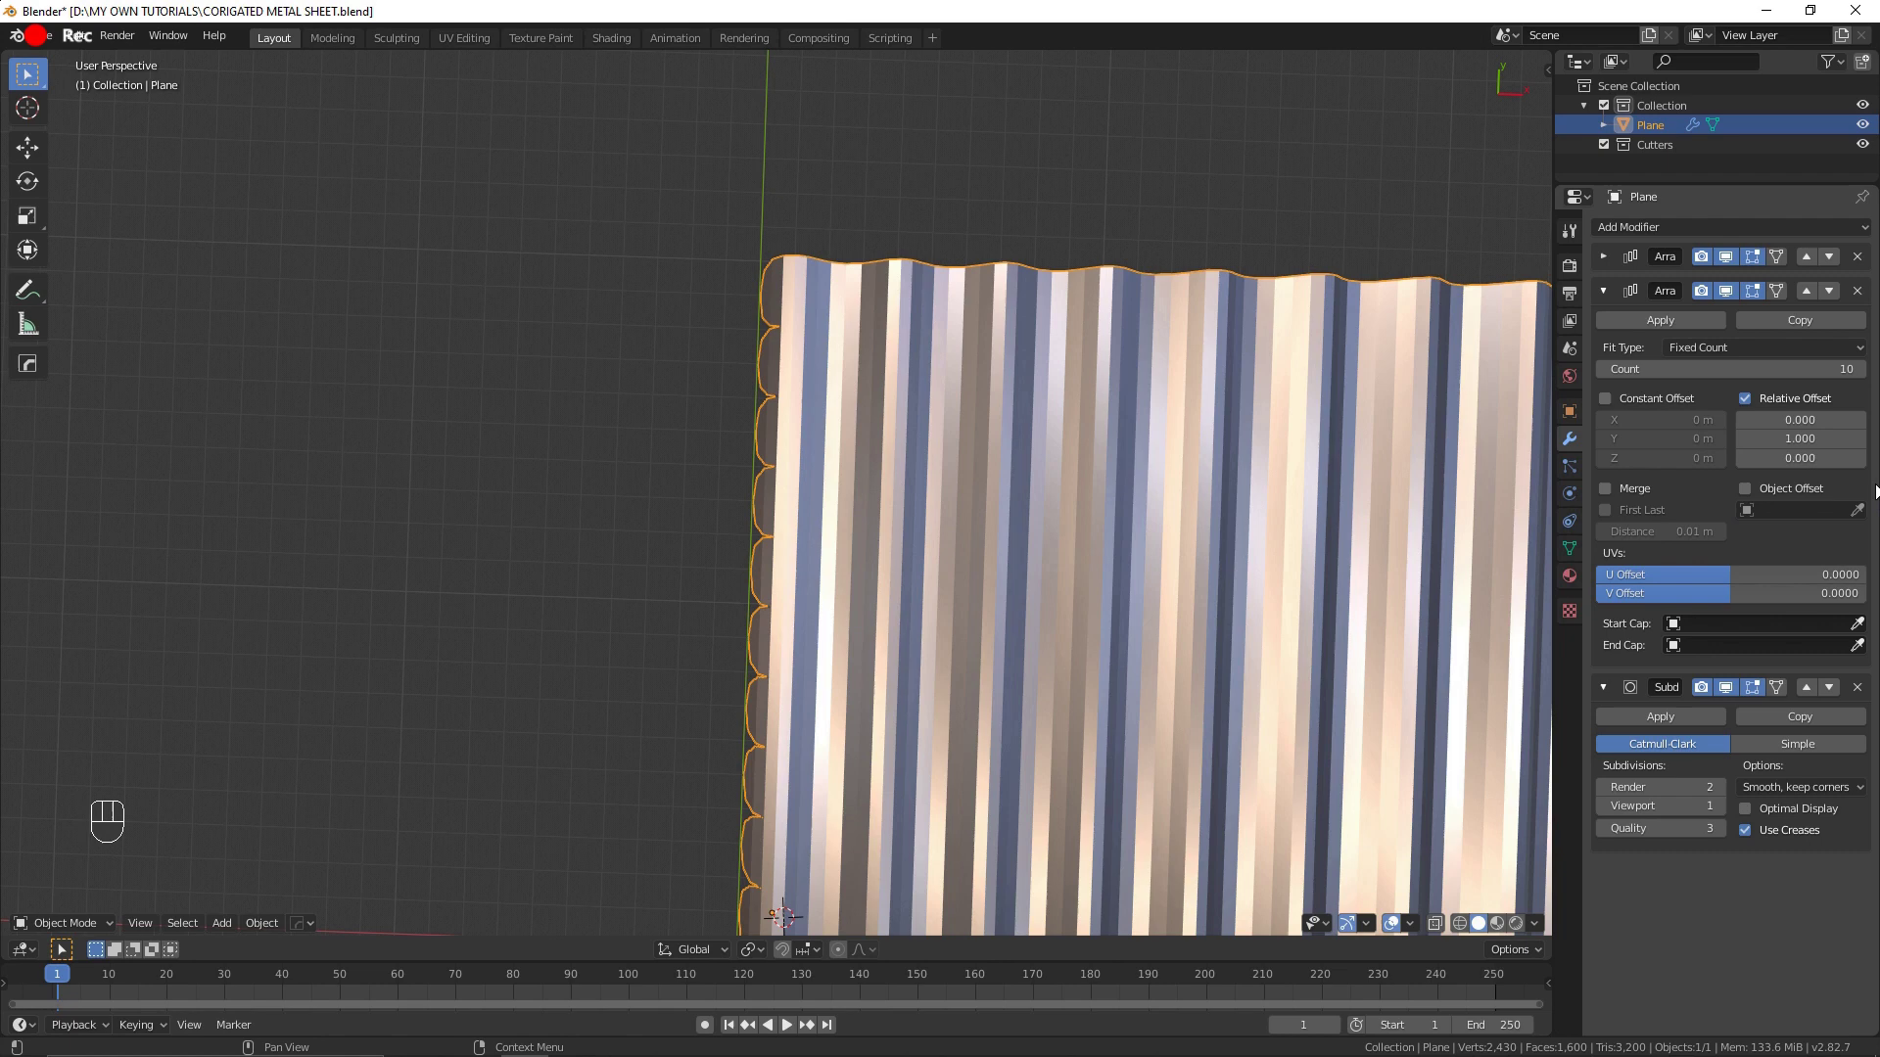
{"action": "left_click", "coordinate": [1637, 493]}
{"action": "left_click", "coordinate": [1611, 289]}
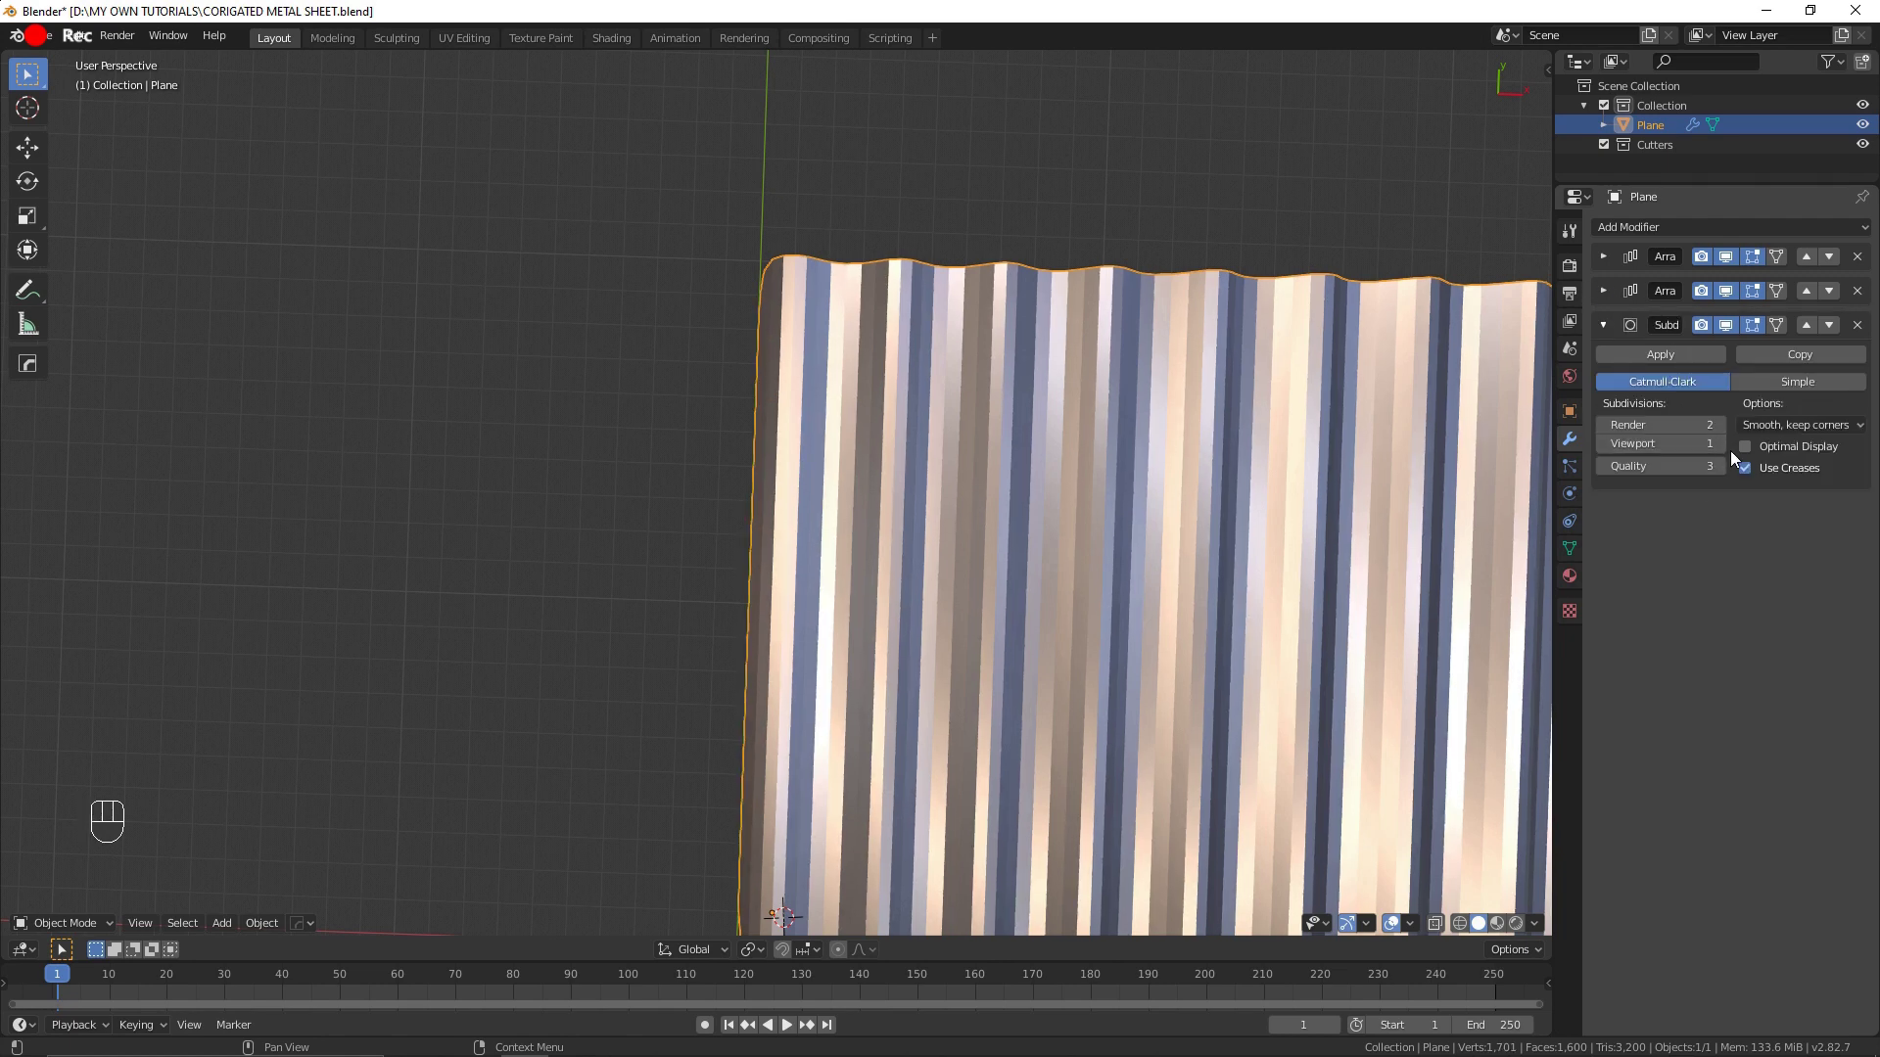
{"action": "left_click", "coordinate": [1730, 449]}
{"action": "left_click", "coordinate": [1725, 450]}
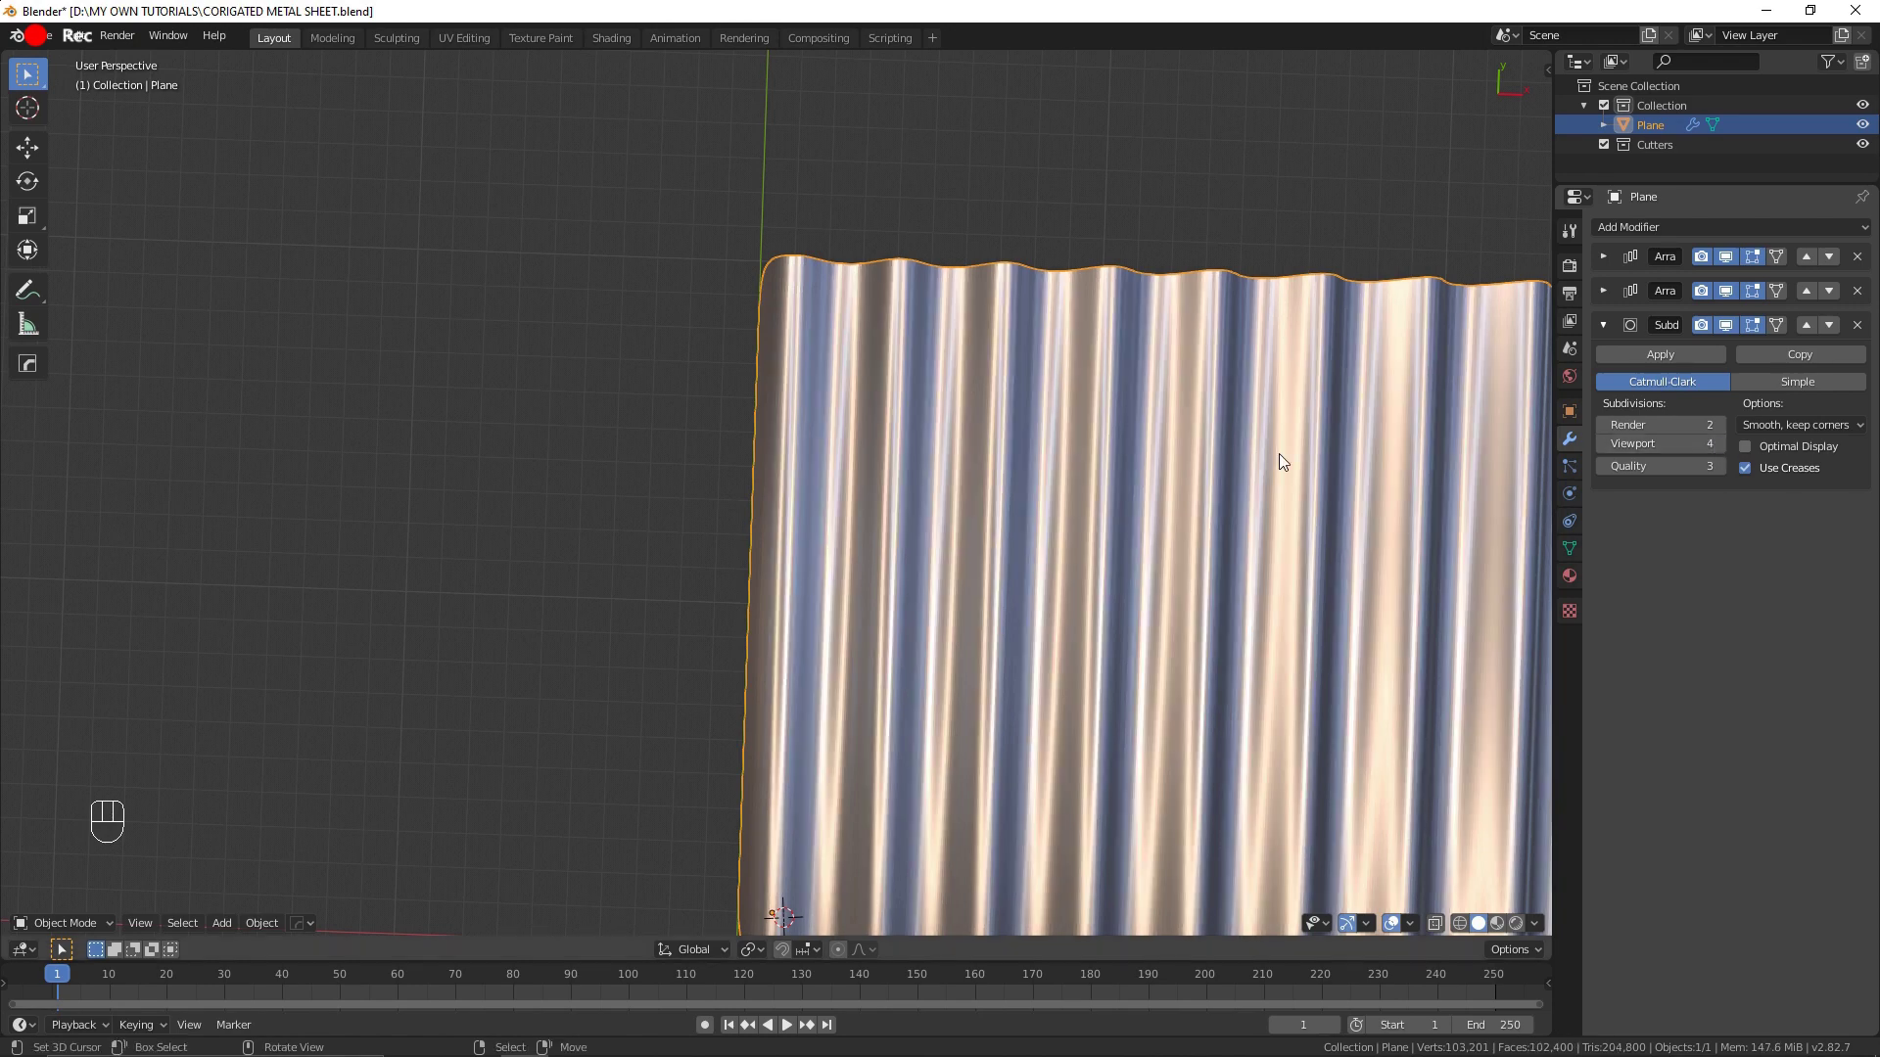
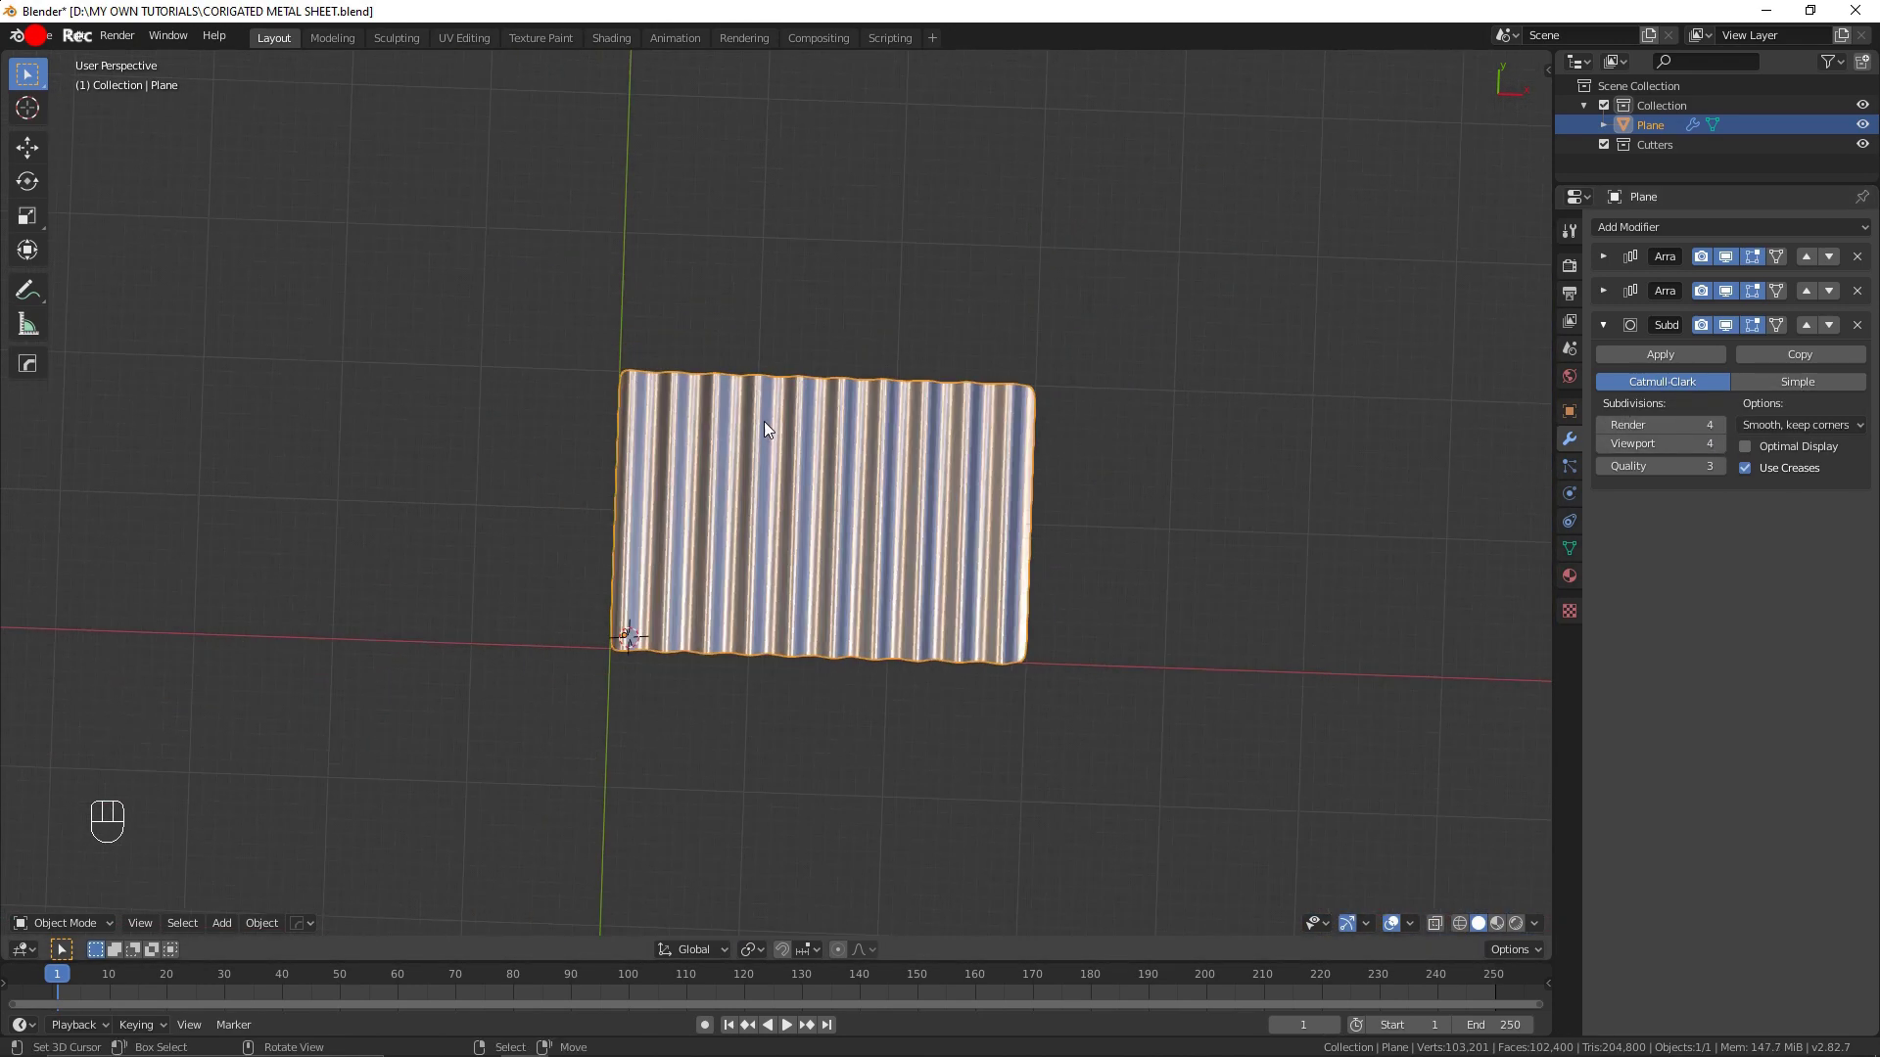
Step: Duplicate the sheet and apply the first Array modifier on the copy
{"action": "key", "text": "shift+d"}
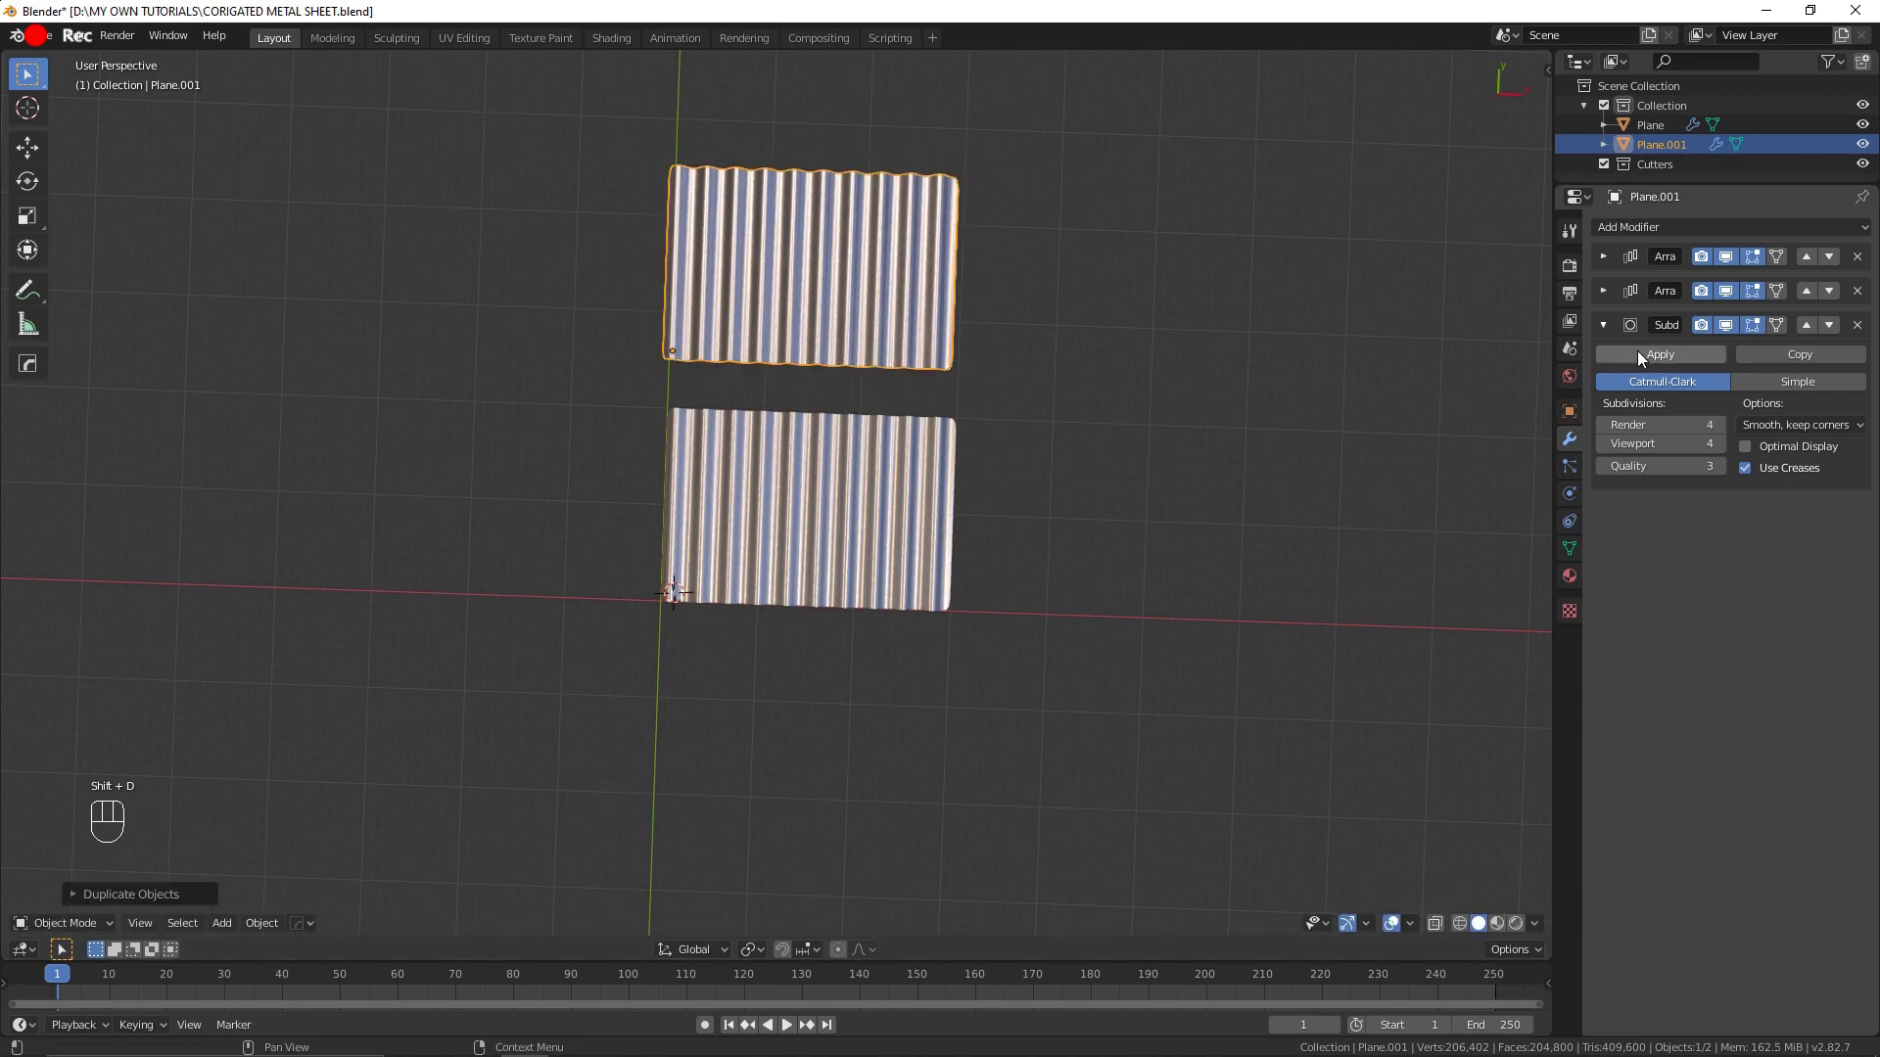
{"action": "left_click", "coordinate": [1610, 268]}
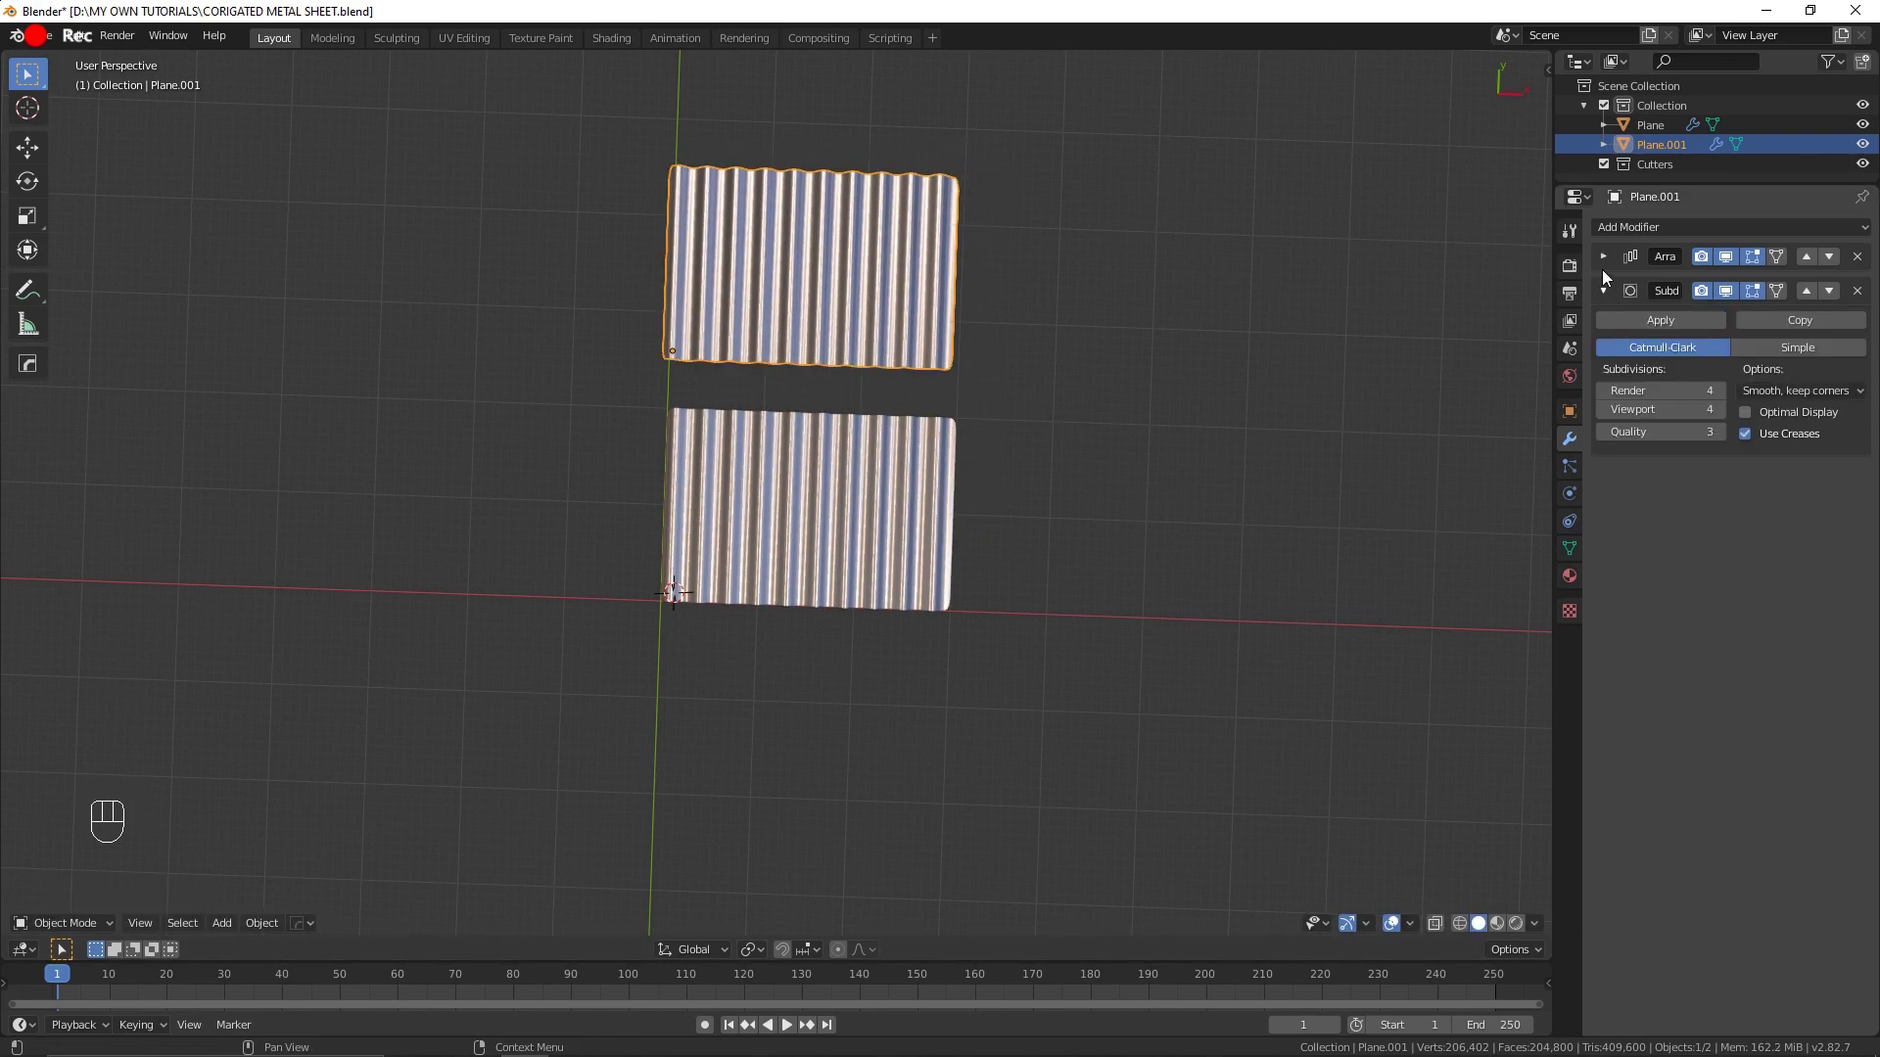
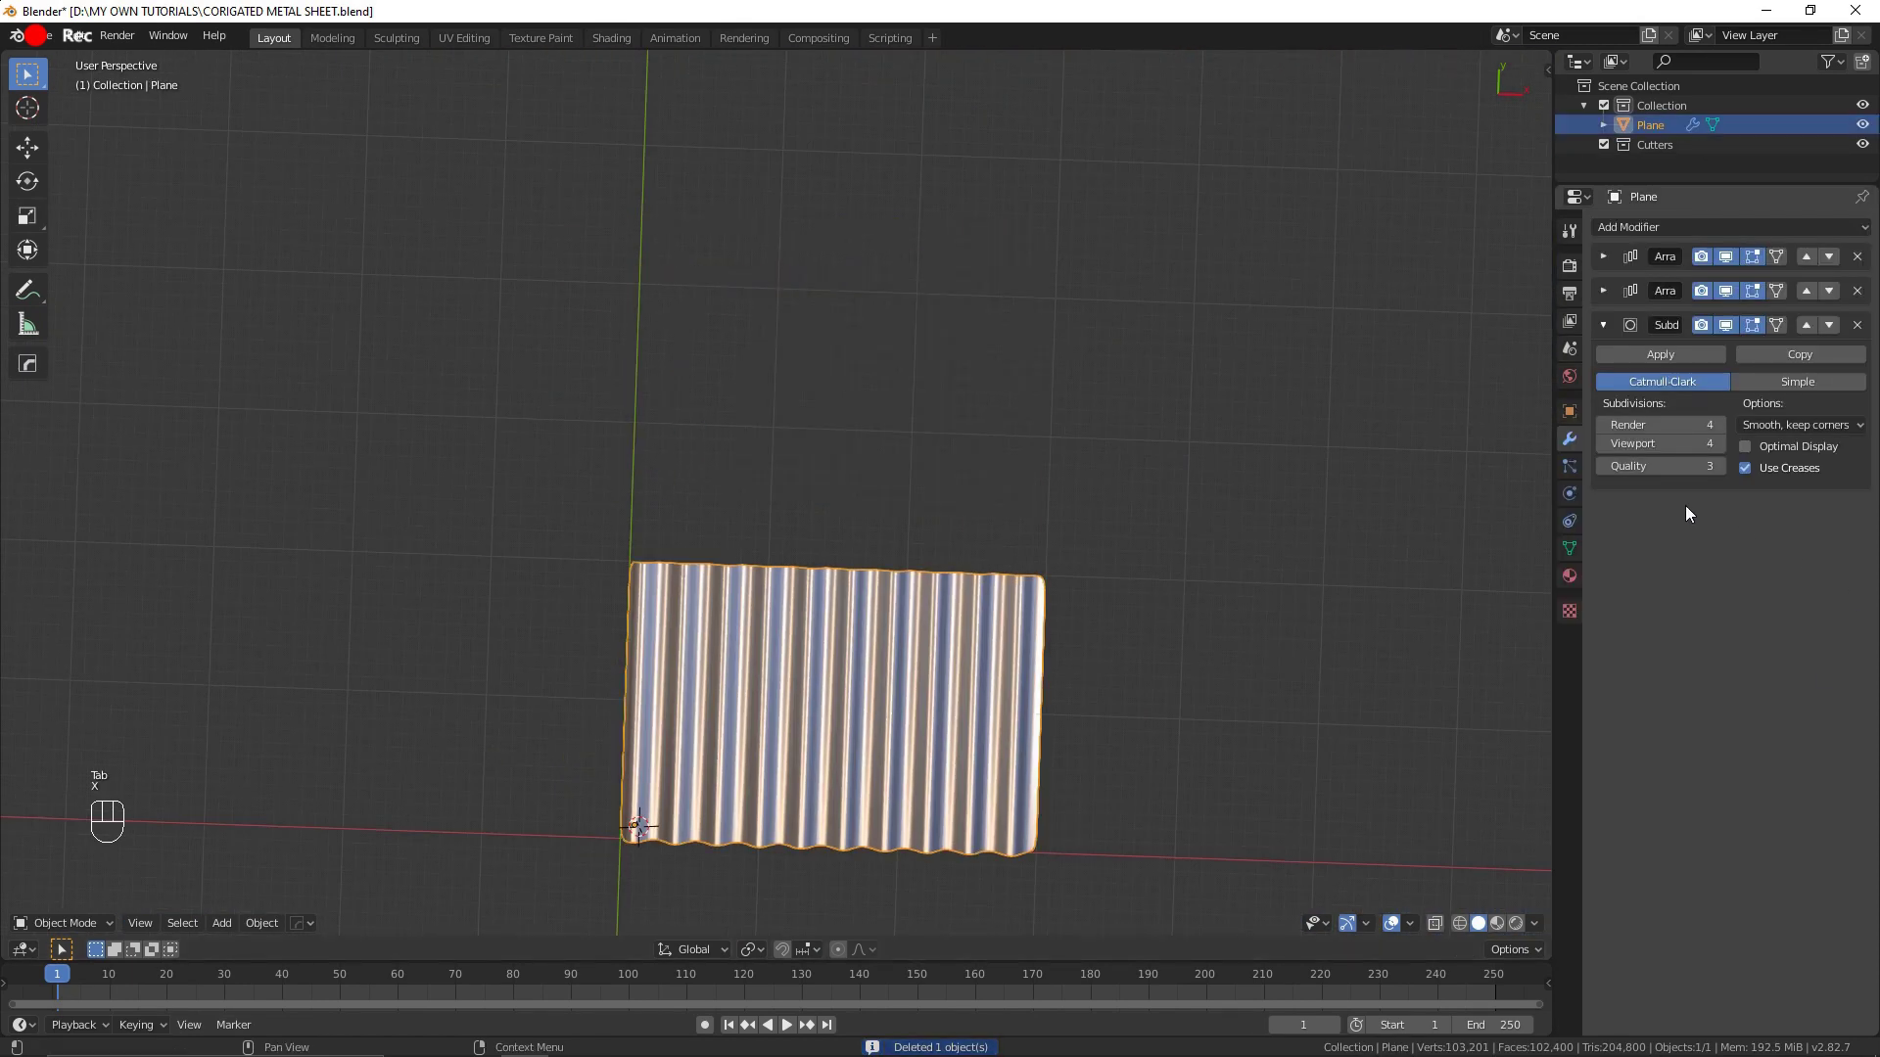
Step: Add a Displace modifier to the sheet and inspect the waves from an angle
{"action": "left_click_drag", "start_coordinate": [1648, 230], "coordinate": [1636, 342]}
{"action": "left_click_drag", "start_coordinate": [1031, 725], "coordinate": [1026, 619]}
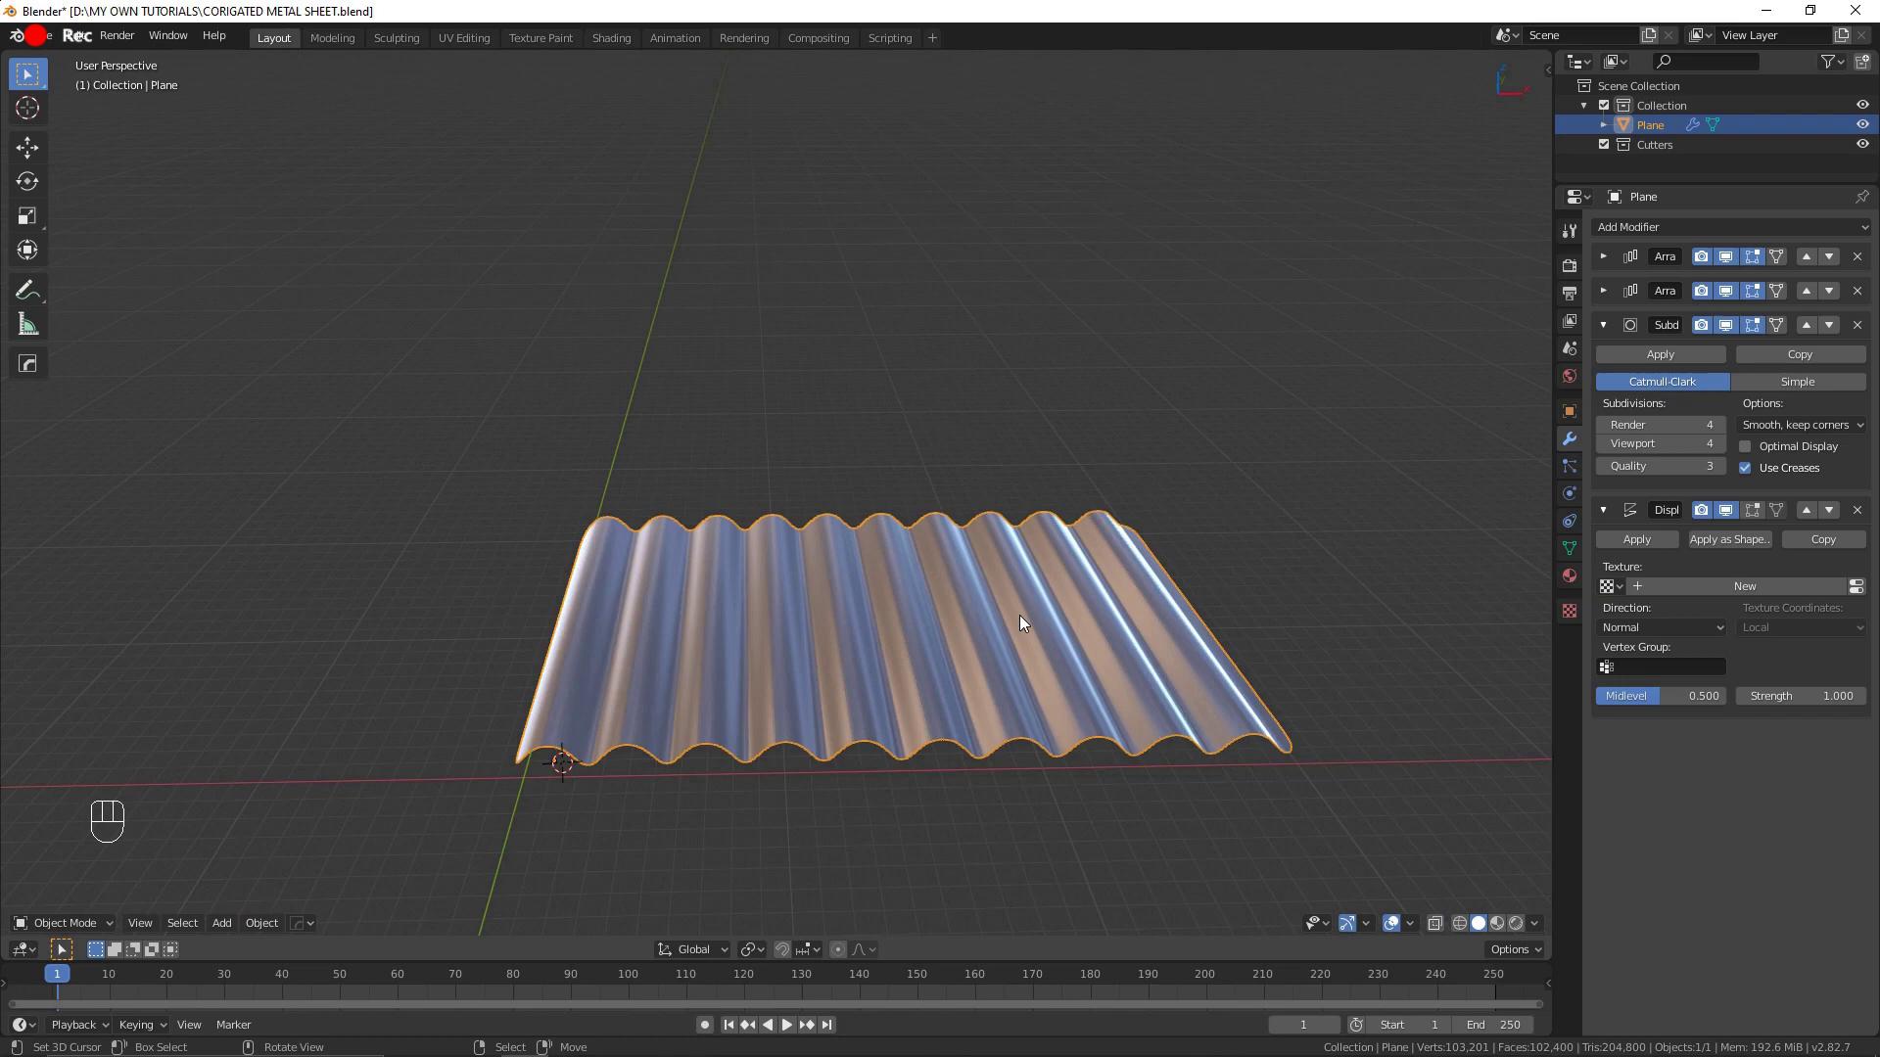
{"action": "left_click_drag", "start_coordinate": [1107, 630], "coordinate": [1057, 656]}
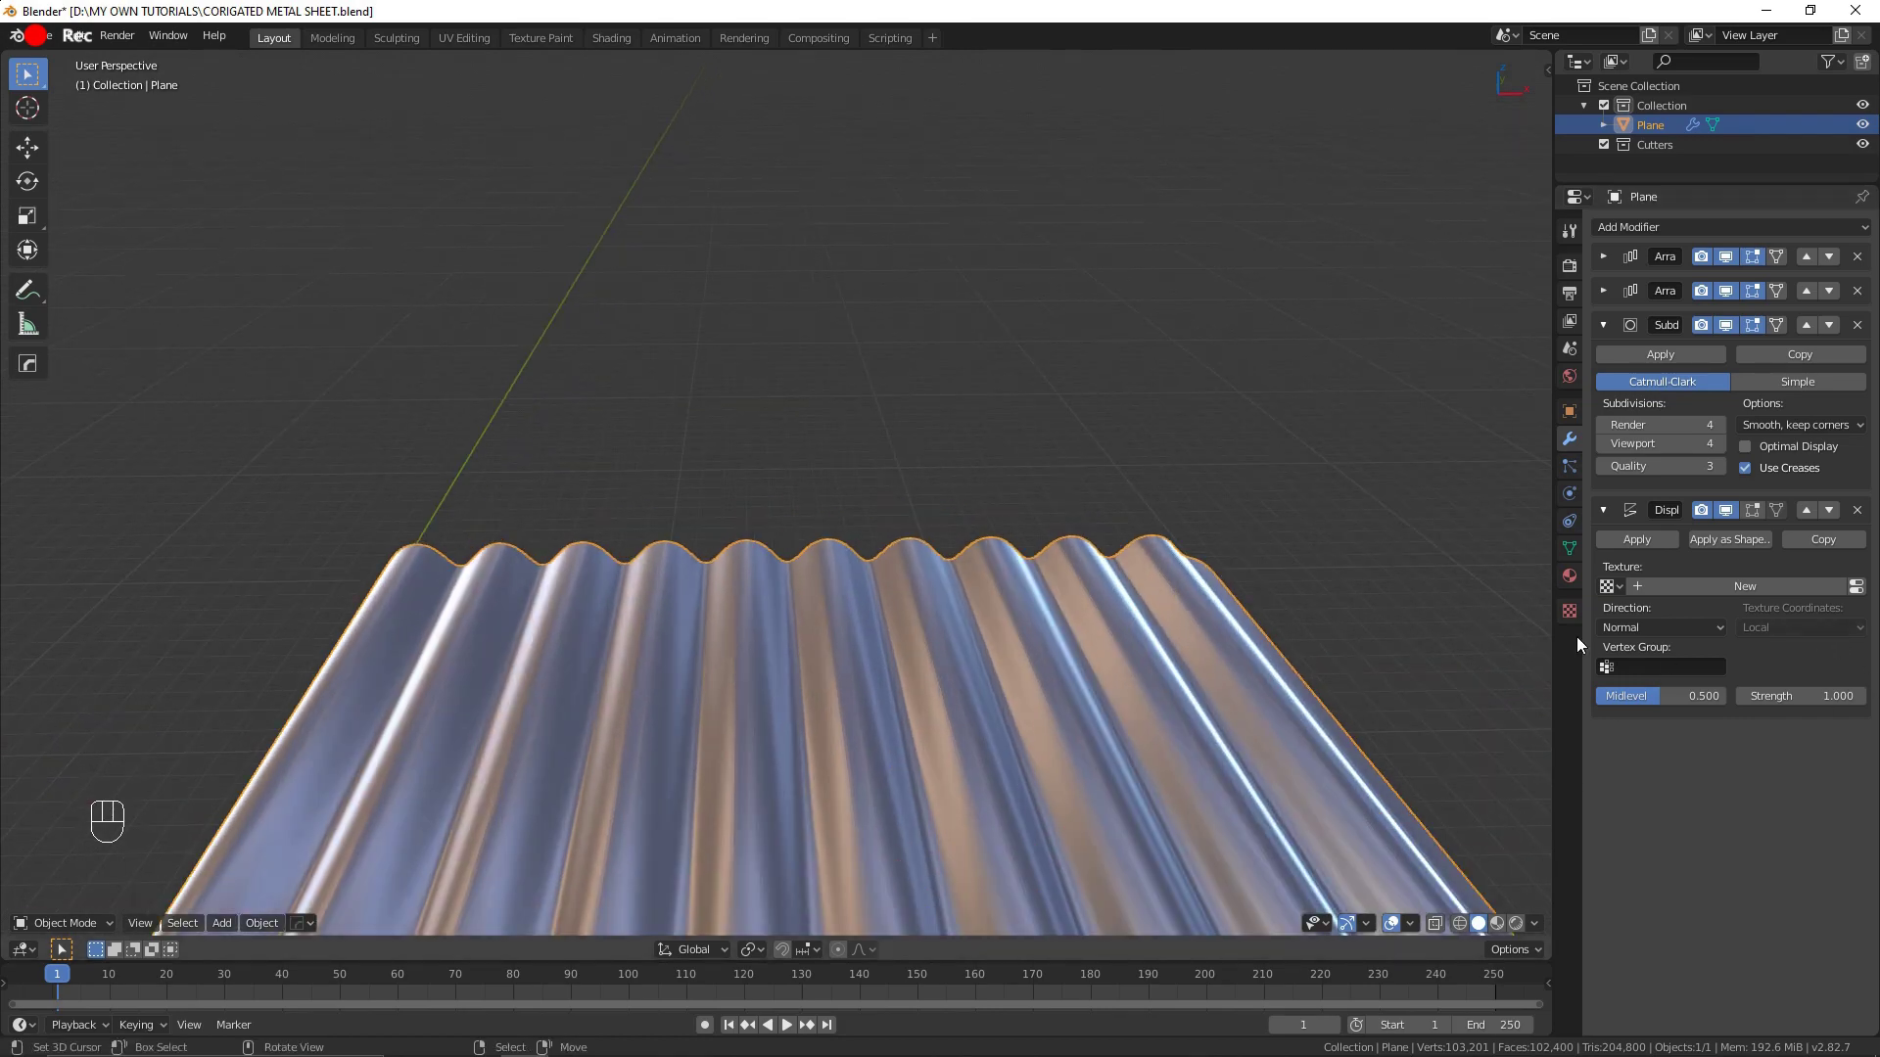
{"action": "middle_click", "coordinate": [1187, 723]}
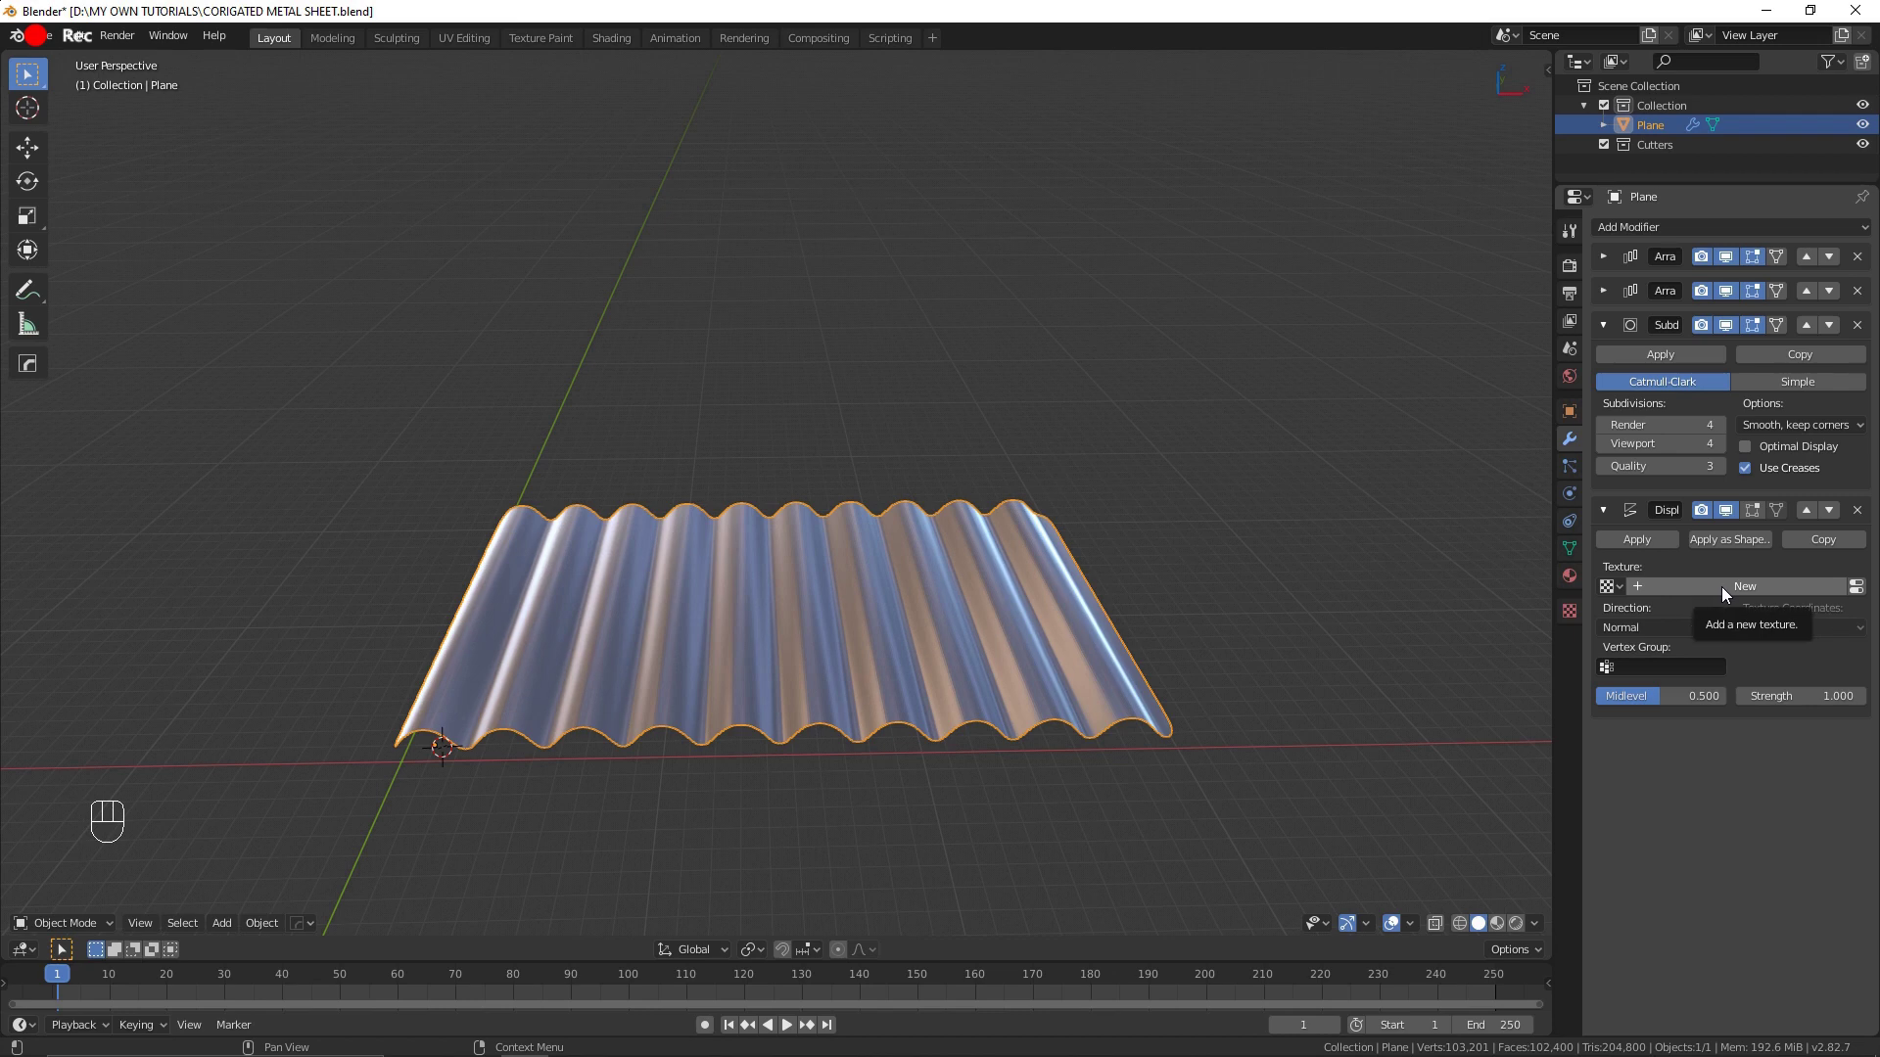
Step: Create a new texture for the displacement and show its settings in the Texture tab
{"action": "left_click", "coordinate": [1651, 597]}
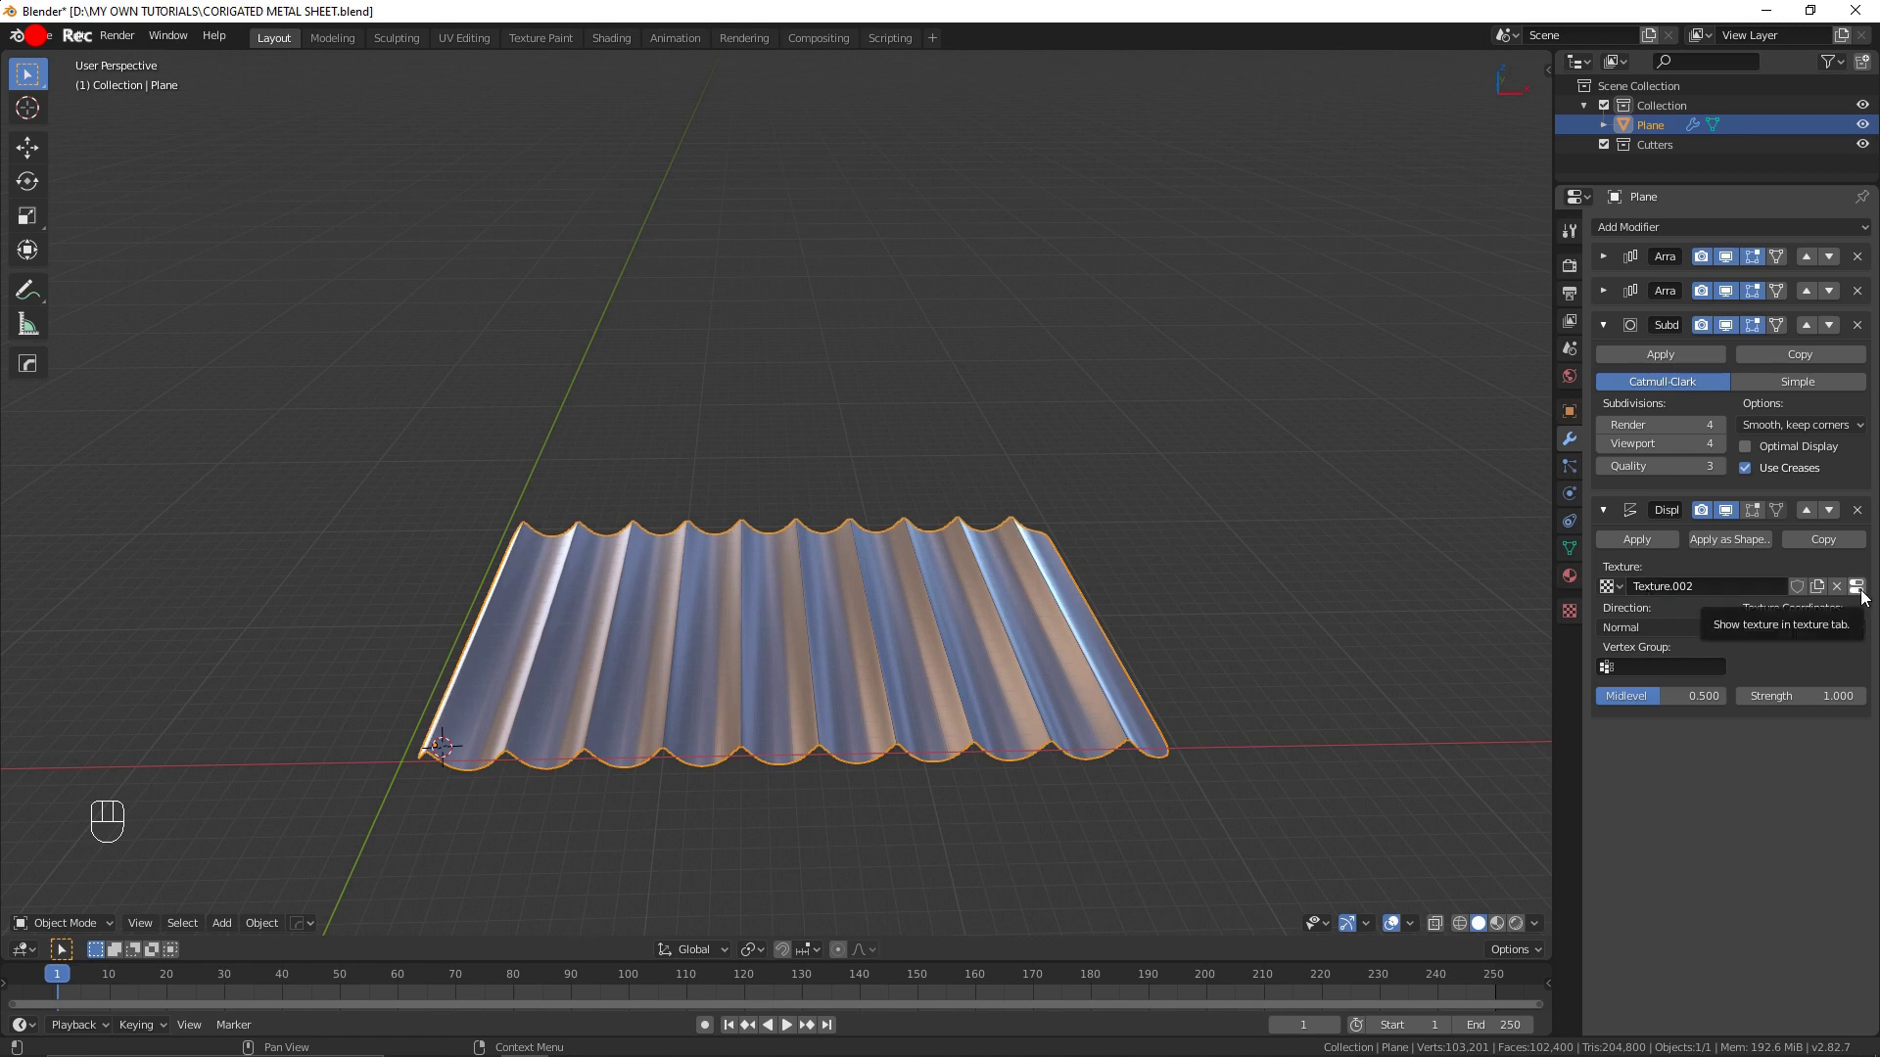
{"action": "left_click", "coordinate": [1864, 597]}
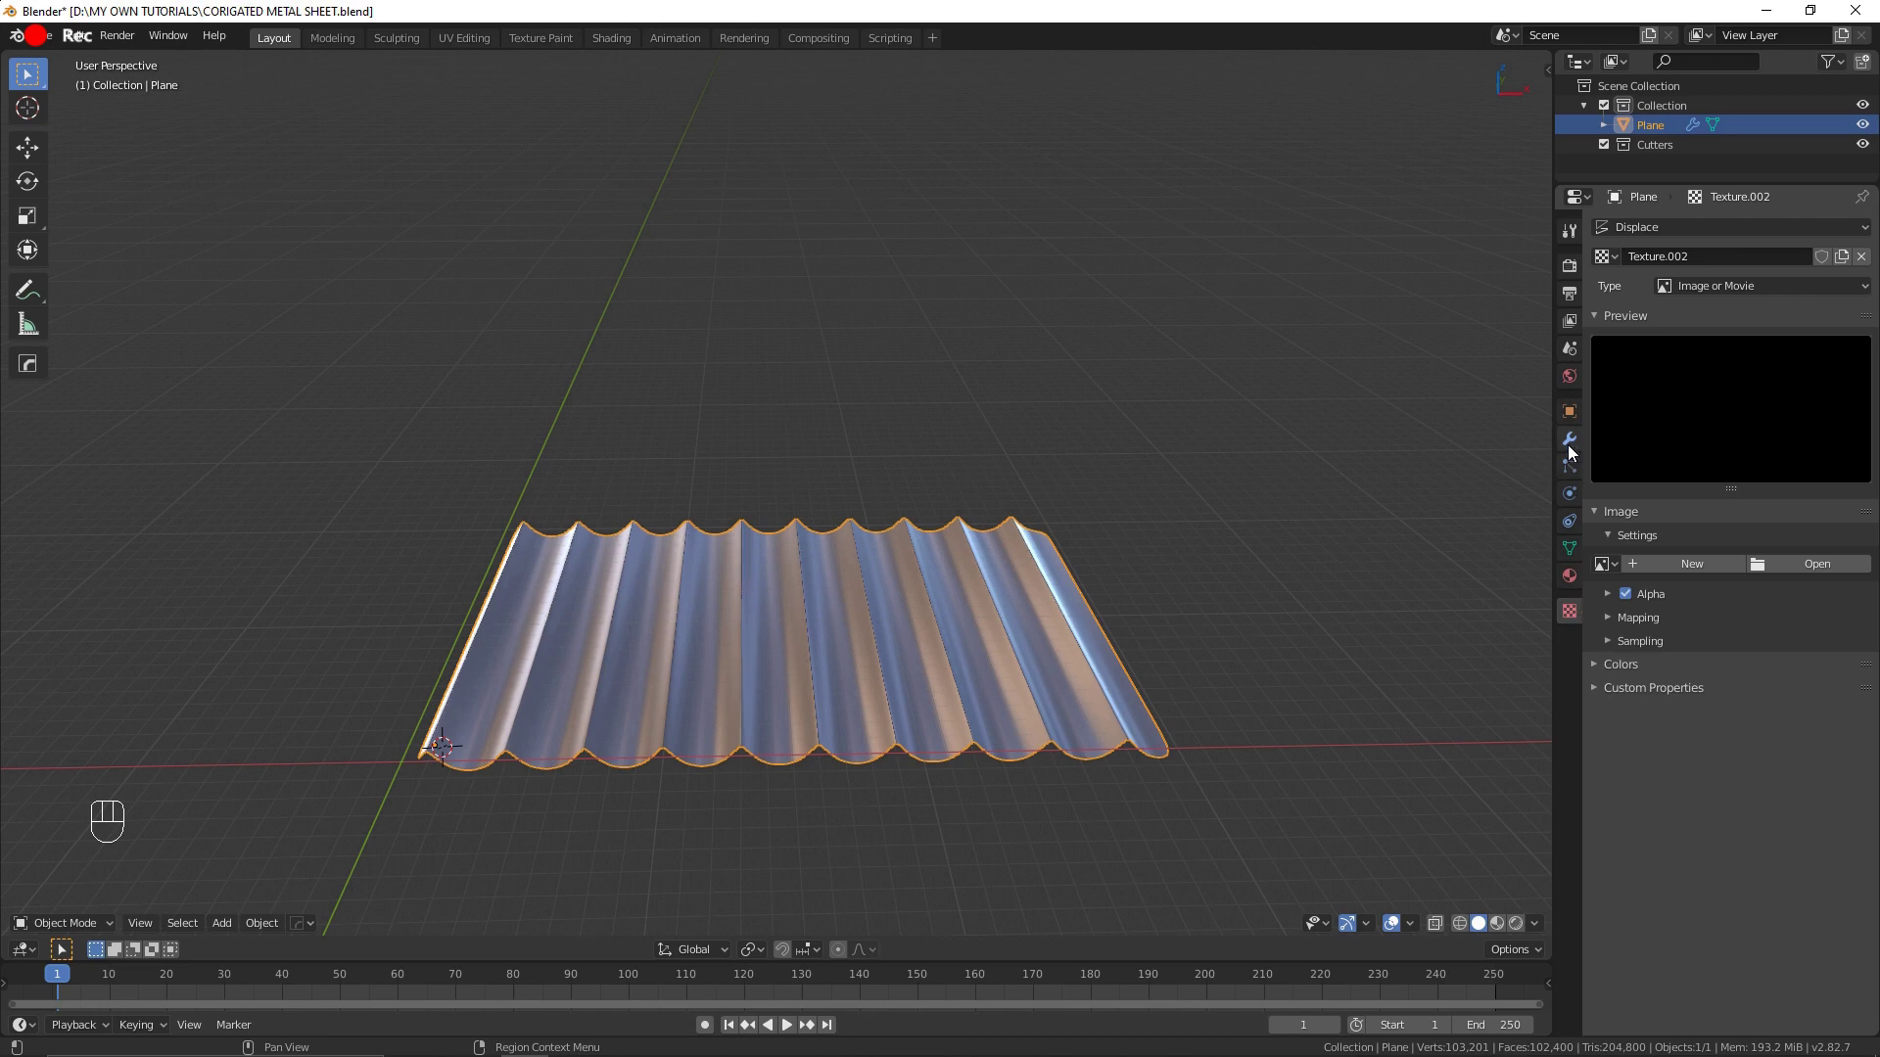
{"action": "left_click", "coordinate": [1571, 451]}
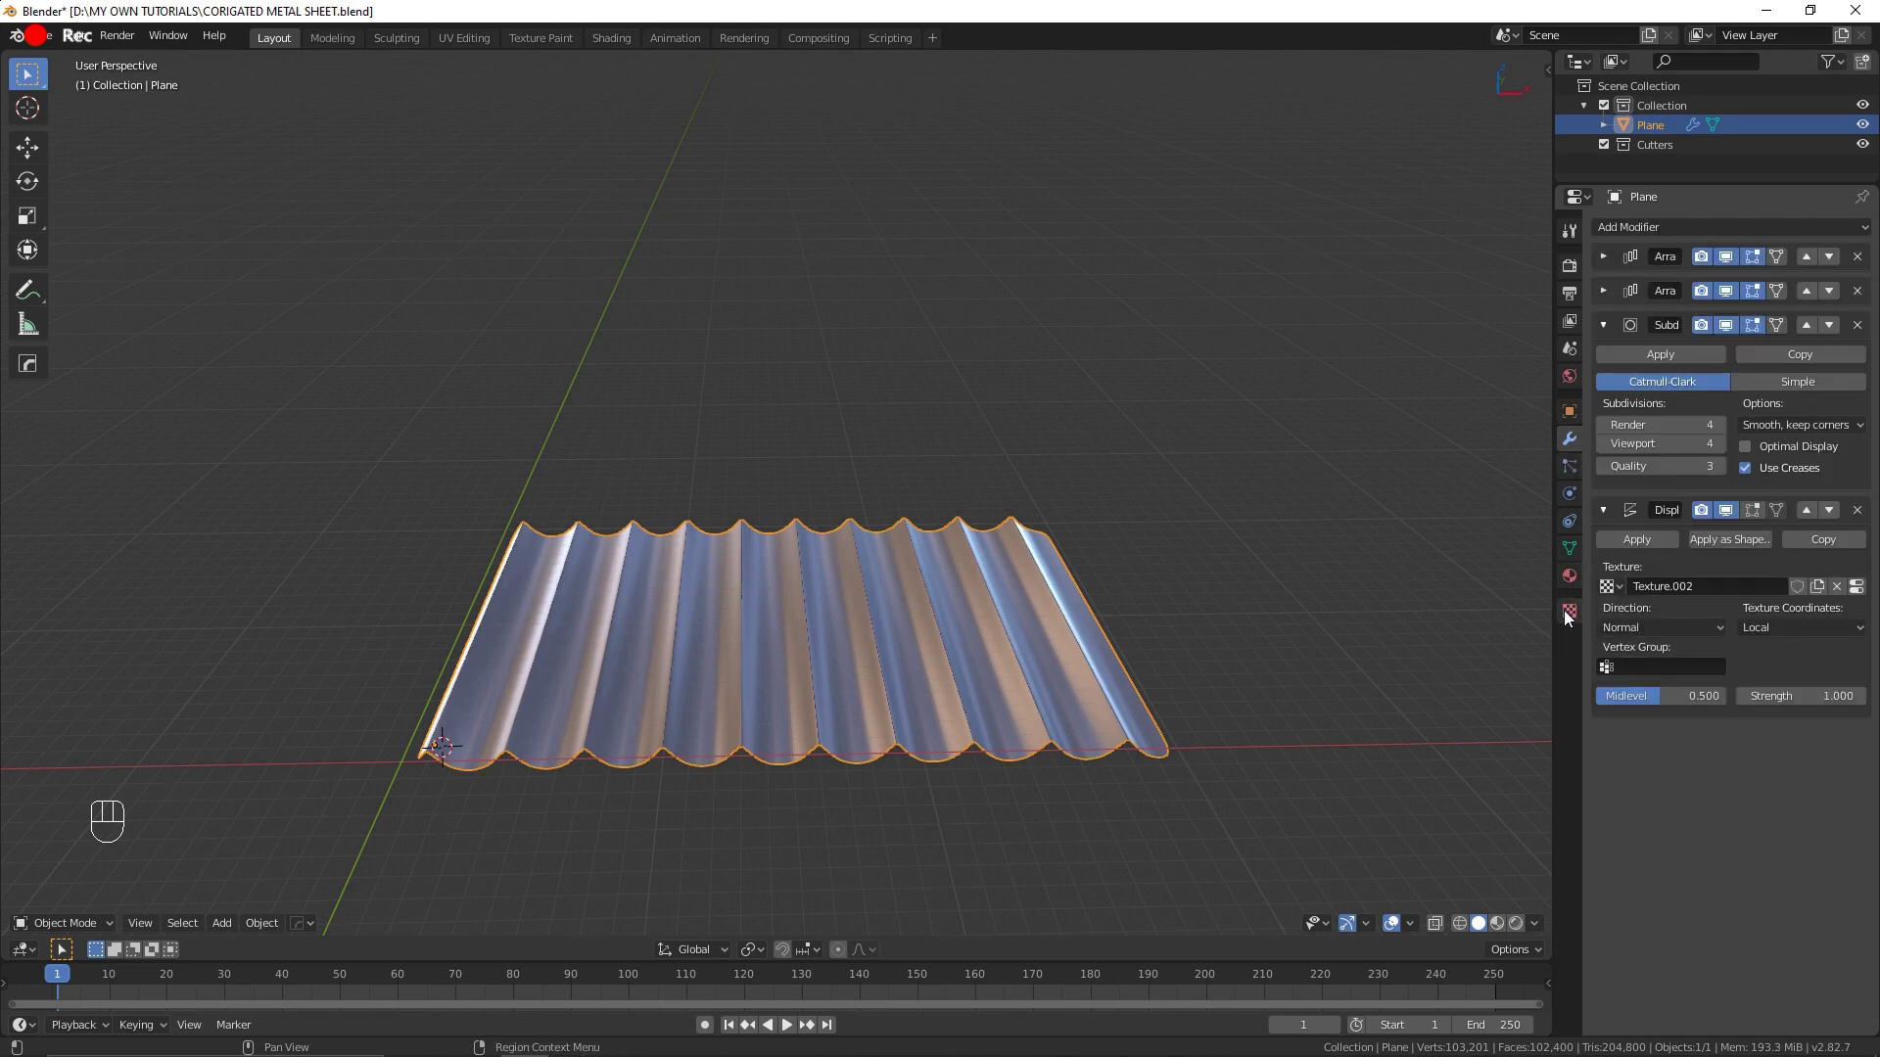
{"action": "left_click", "coordinate": [1570, 617]}
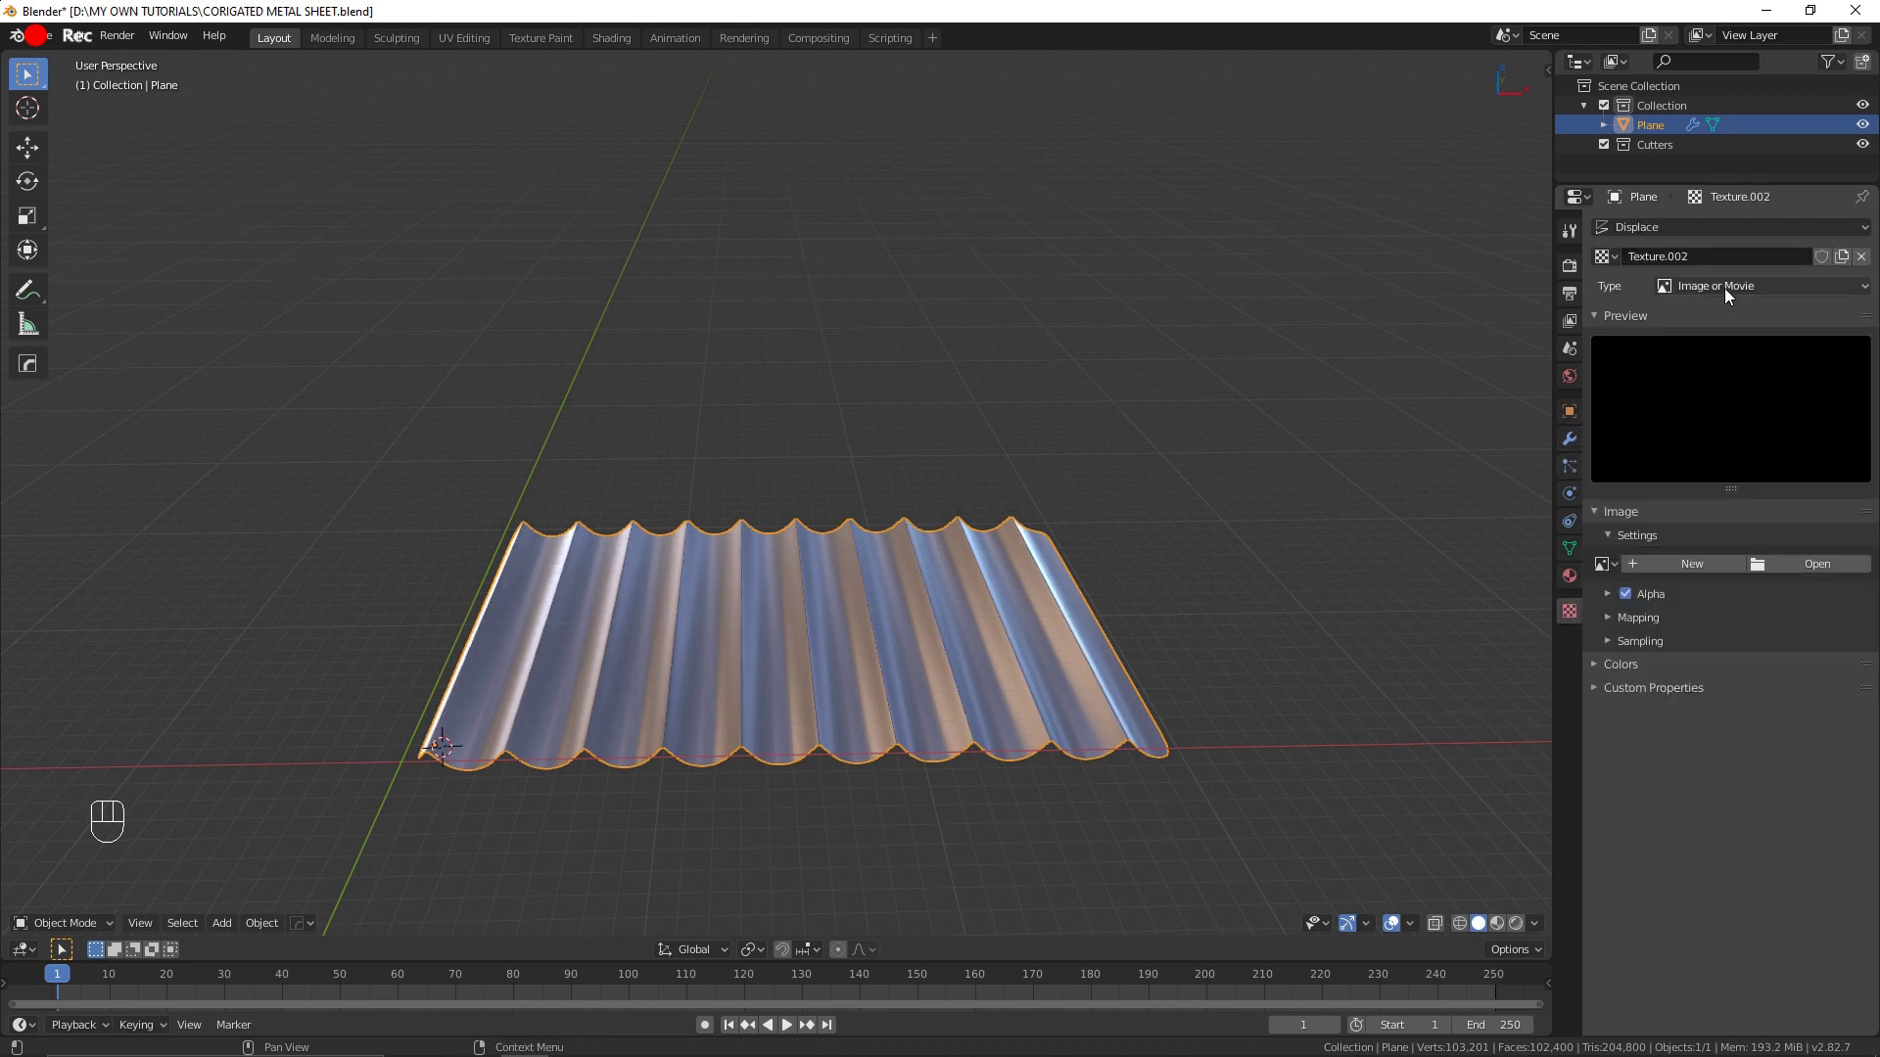
Step: Set the displacement texture type to Clouds and adjust its noise size
{"action": "left_click_drag", "start_coordinate": [1728, 292], "coordinate": [1695, 293]}
{"action": "left_click_drag", "start_coordinate": [1710, 292], "coordinate": [1717, 363]}
{"action": "left_click_drag", "start_coordinate": [847, 755], "coordinate": [917, 726]}
{"action": "middle_click", "coordinate": [945, 737]}
{"action": "left_click_drag", "start_coordinate": [937, 726], "coordinate": [922, 710]}
{"action": "middle_click", "coordinate": [1026, 631]}
{"action": "left_click_drag", "start_coordinate": [1176, 546], "coordinate": [1139, 564]}
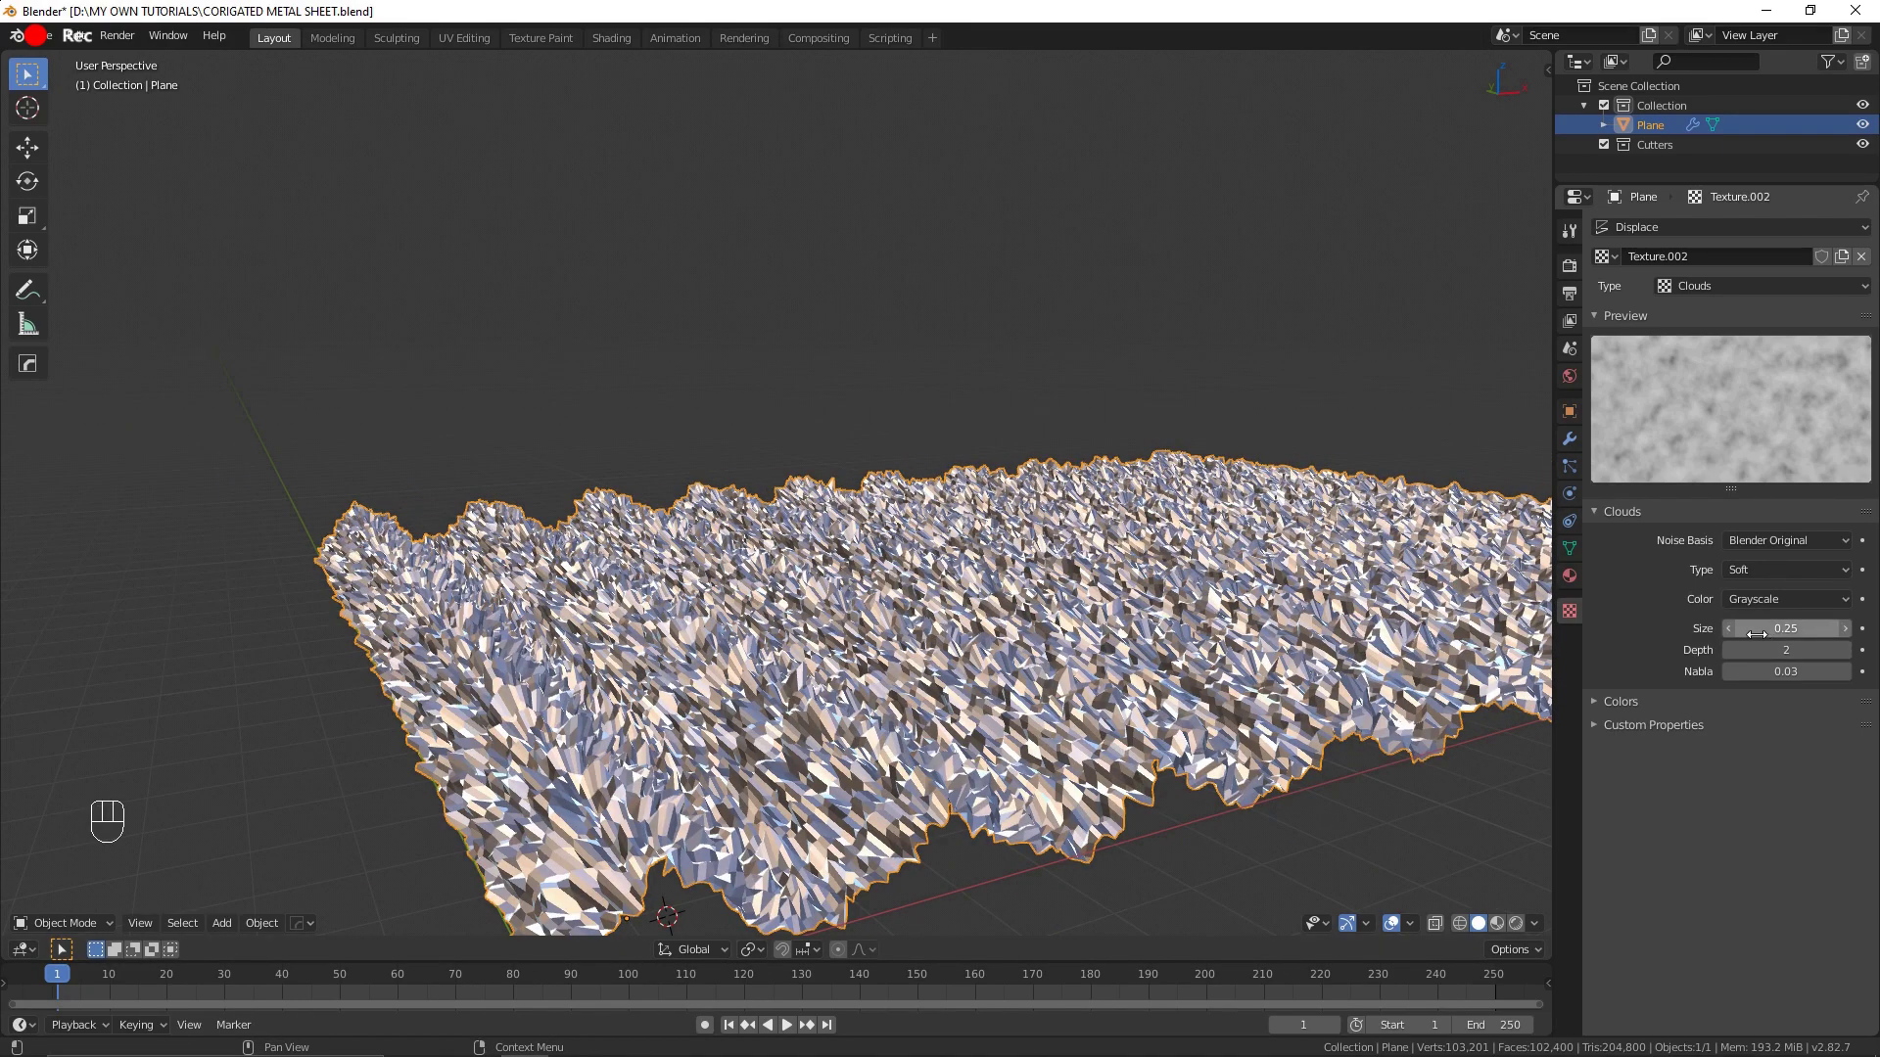
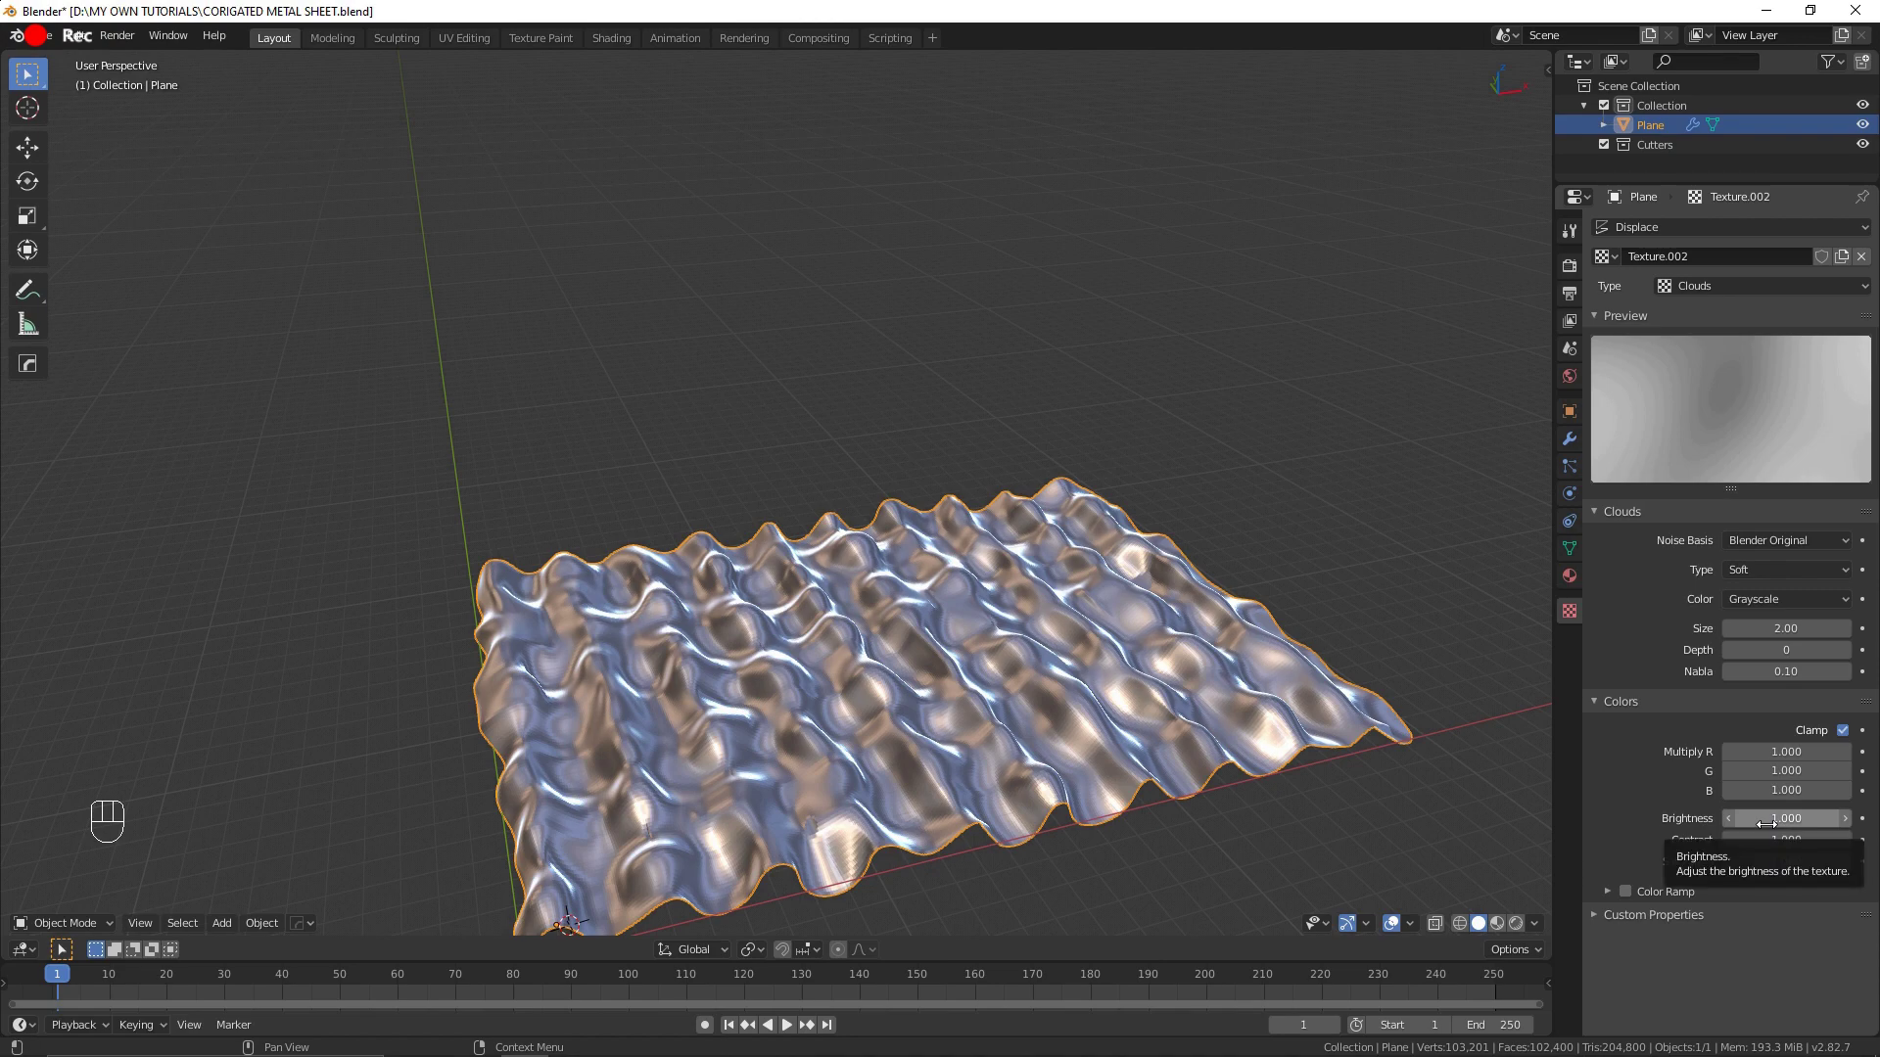
Step: Enable the texture's colour ramp and pull its stops inward, dark stop near 0.3
{"action": "left_click", "coordinate": [1618, 897]}
{"action": "left_click_drag", "start_coordinate": [1632, 901], "coordinate": [1699, 958]}
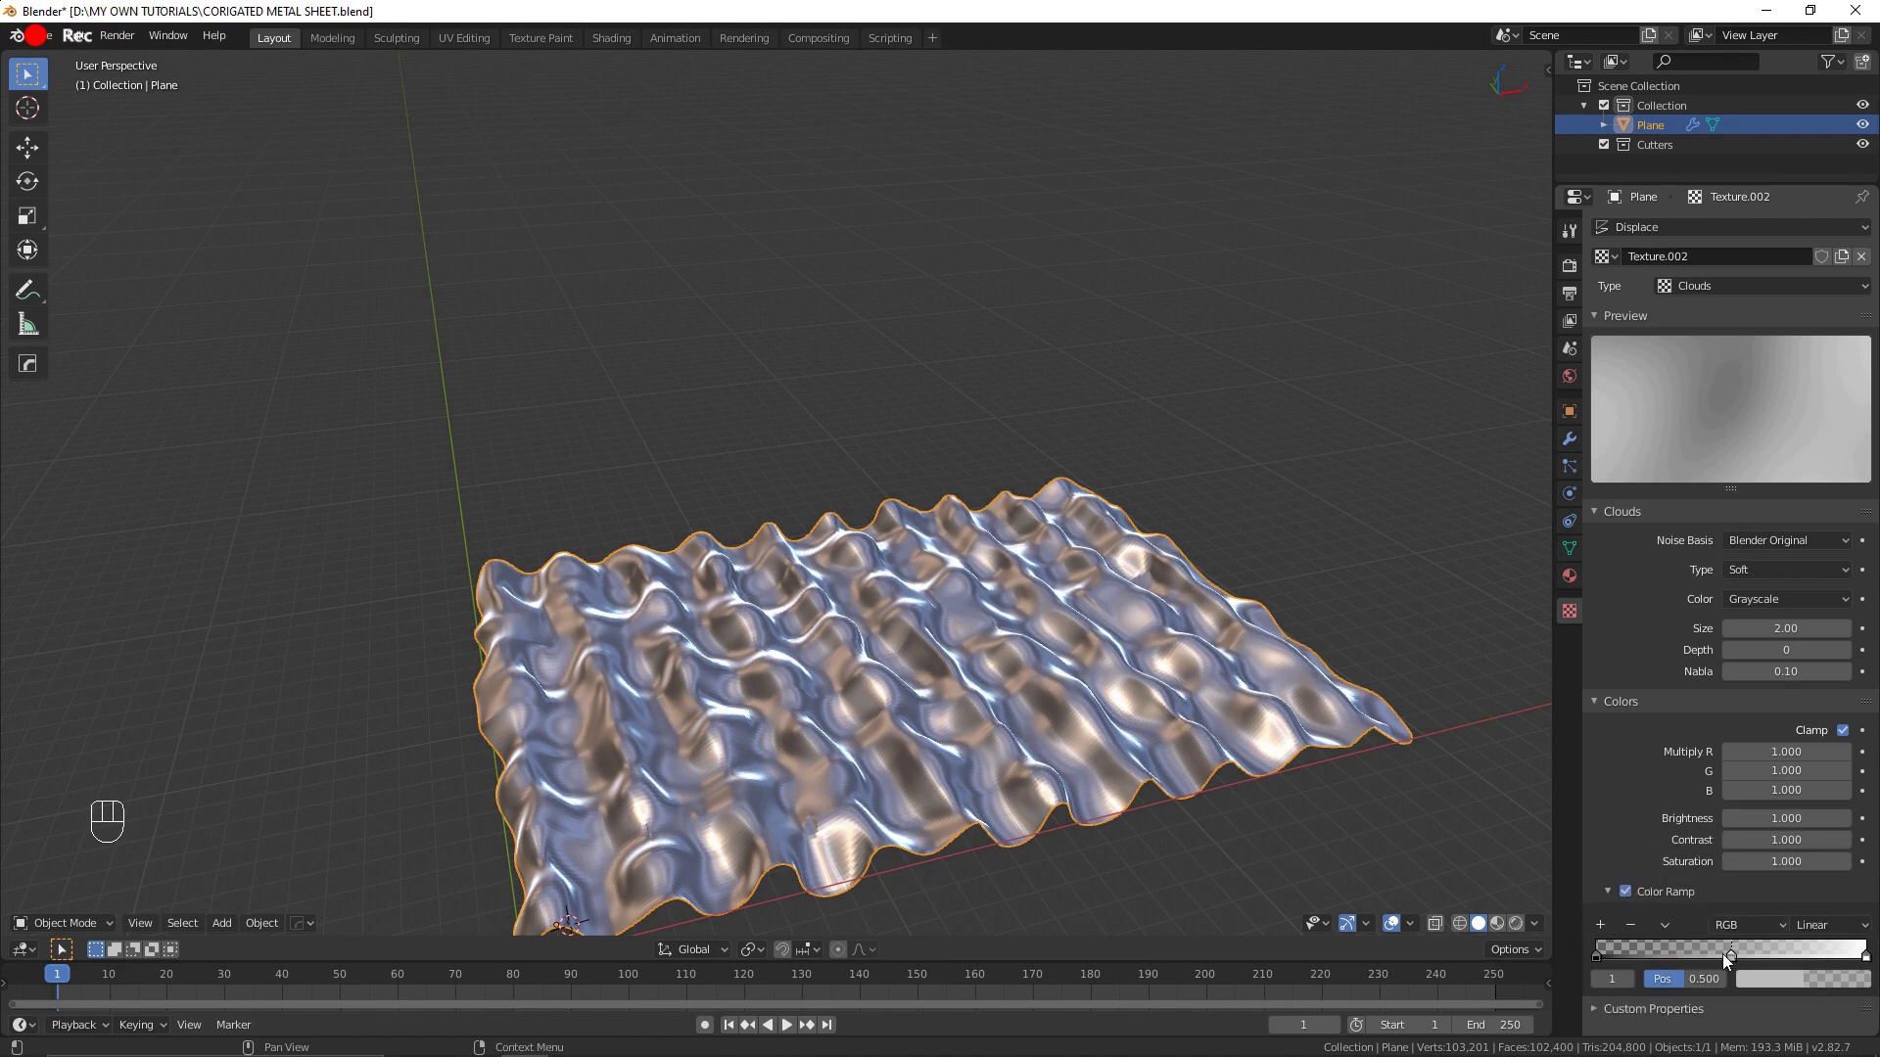
{"action": "left_click_drag", "start_coordinate": [1736, 957], "coordinate": [1754, 955]}
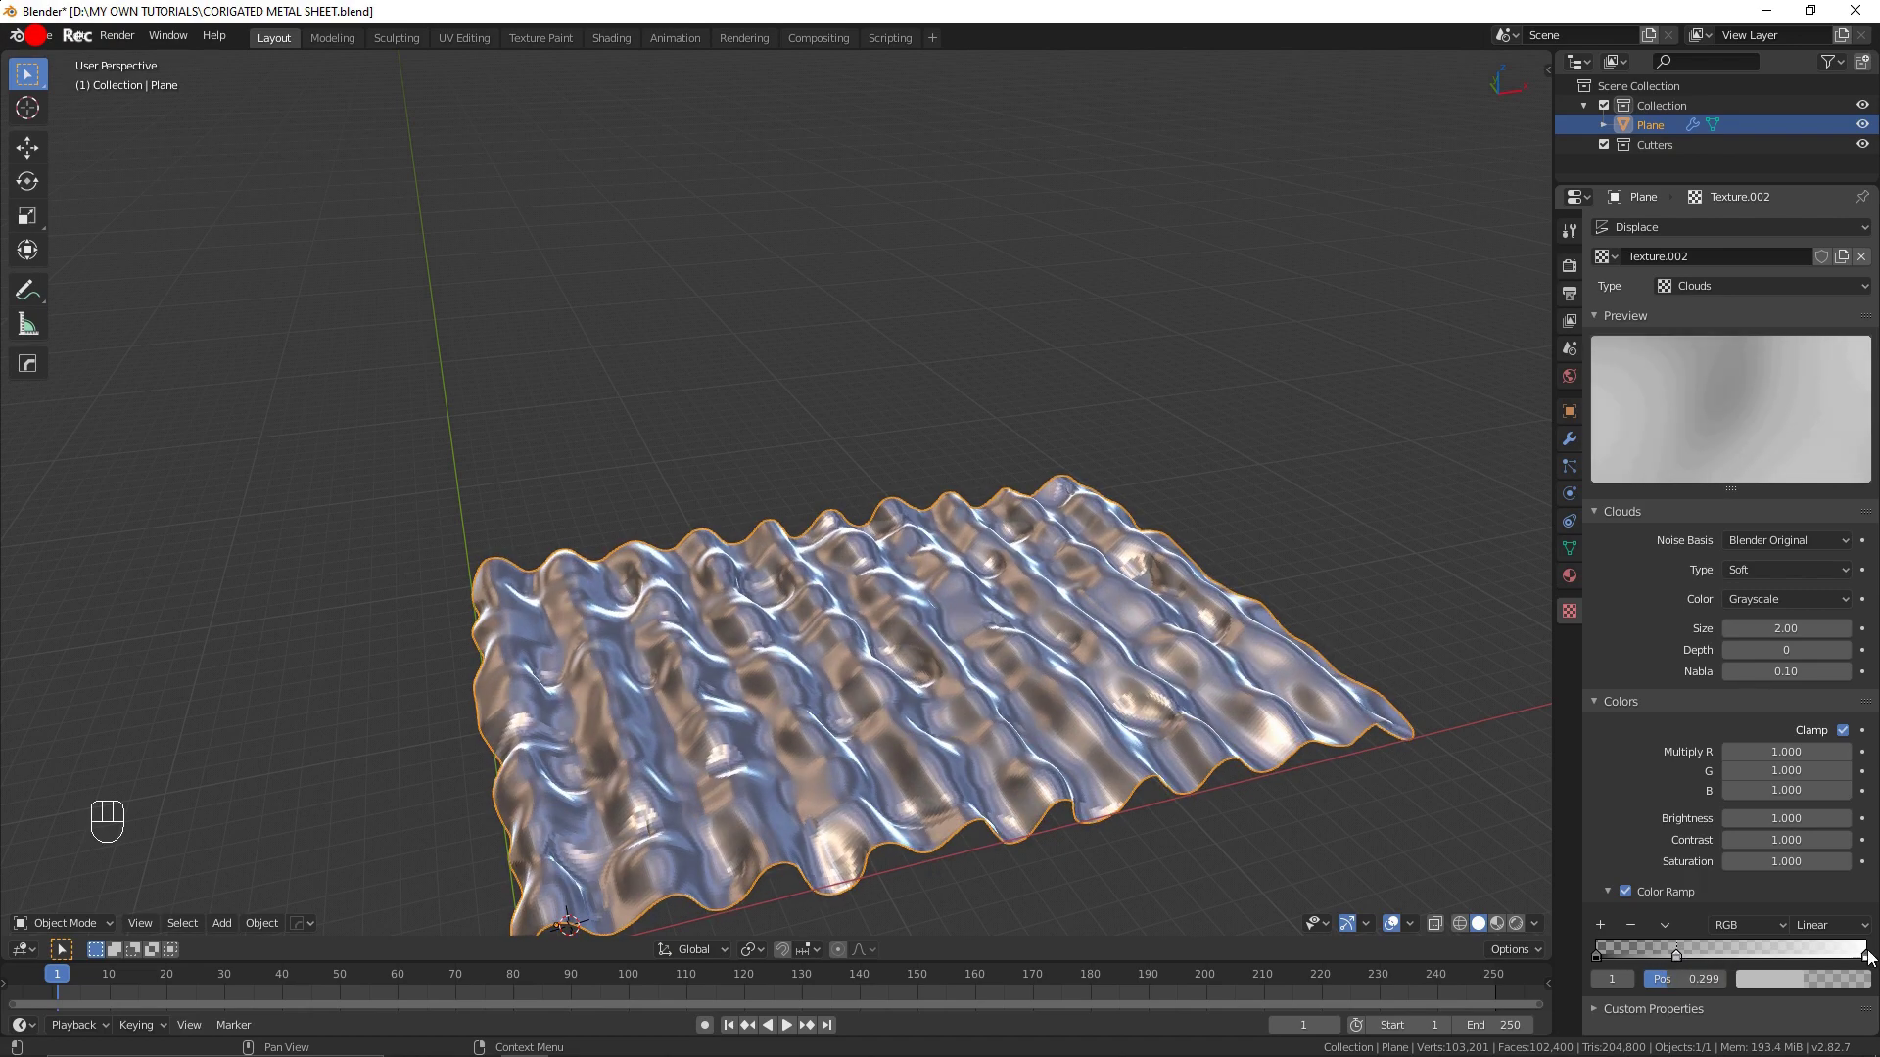
{"action": "left_click_drag", "start_coordinate": [1866, 959], "coordinate": [1862, 951]}
{"action": "left_click_drag", "start_coordinate": [1624, 900], "coordinate": [1569, 450]}
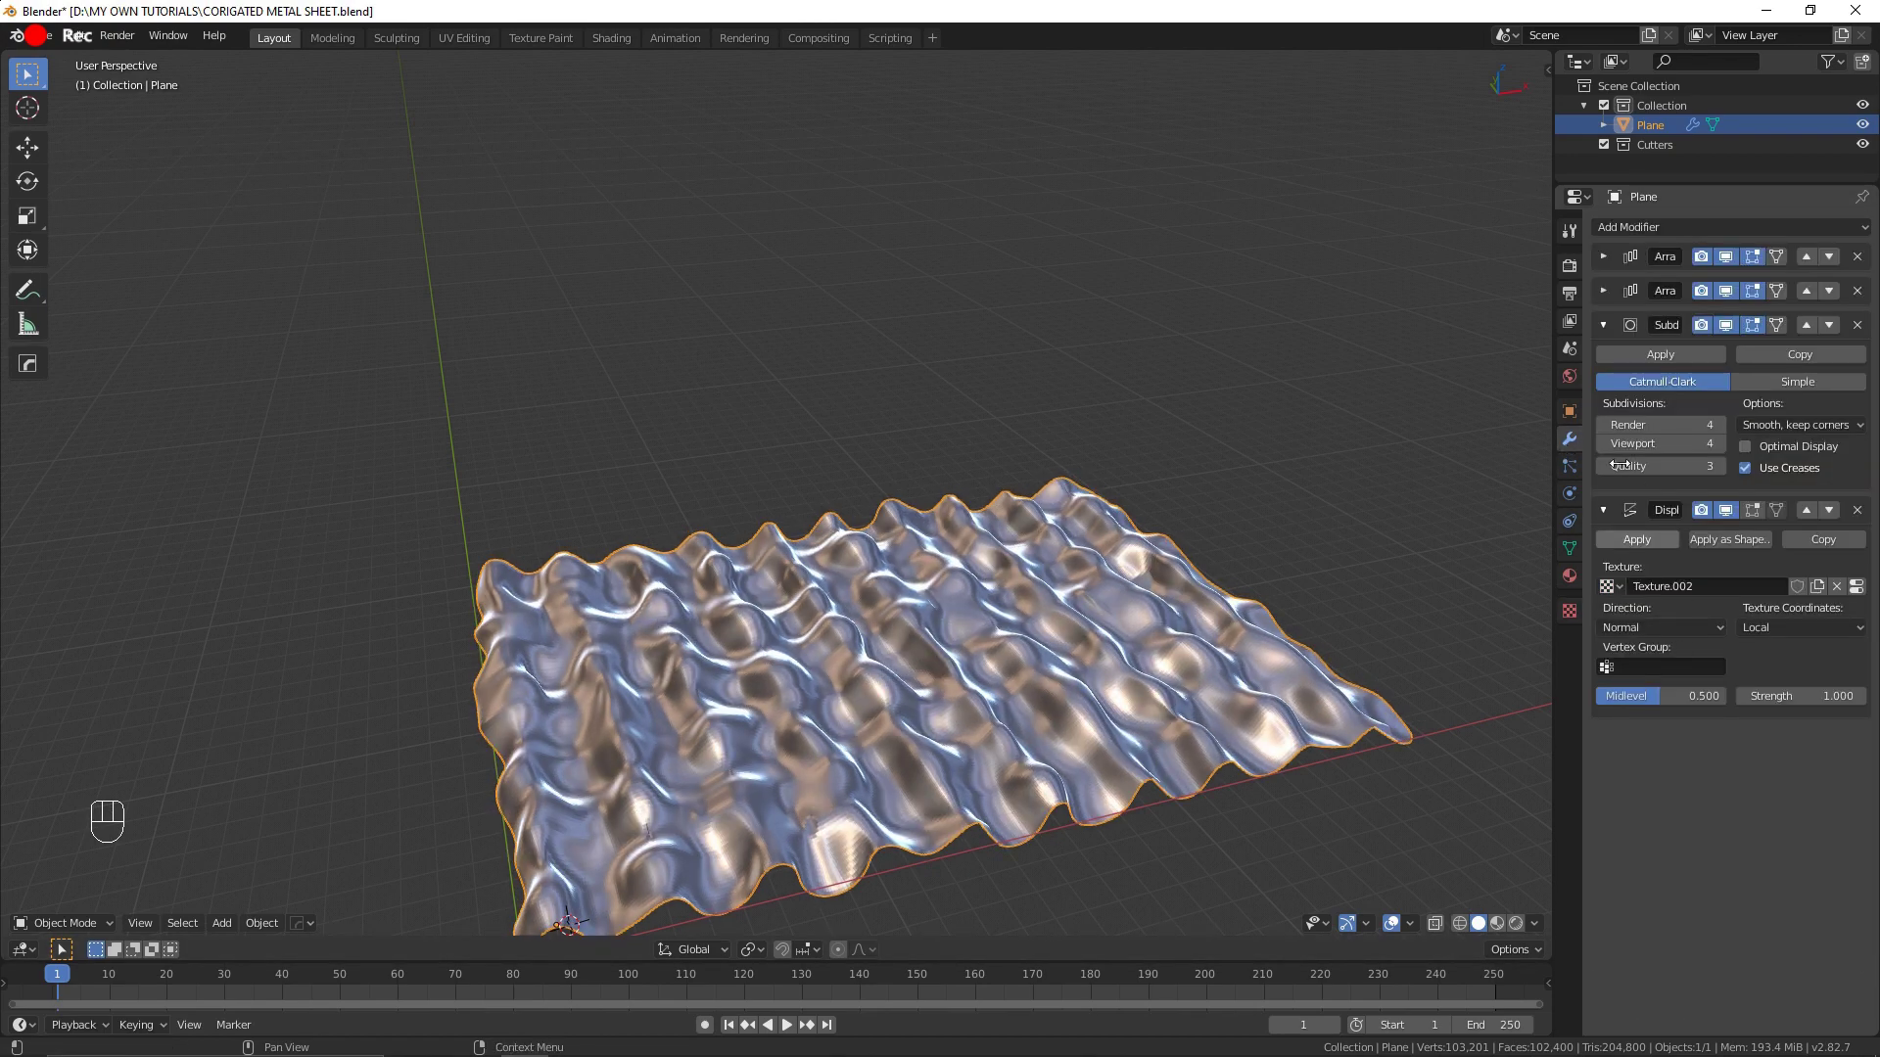
Step: Set Displace strength to 0.5, switch subdivision to Simple, and collapse the modifier panels
{"action": "left_click", "coordinate": [1614, 510]}
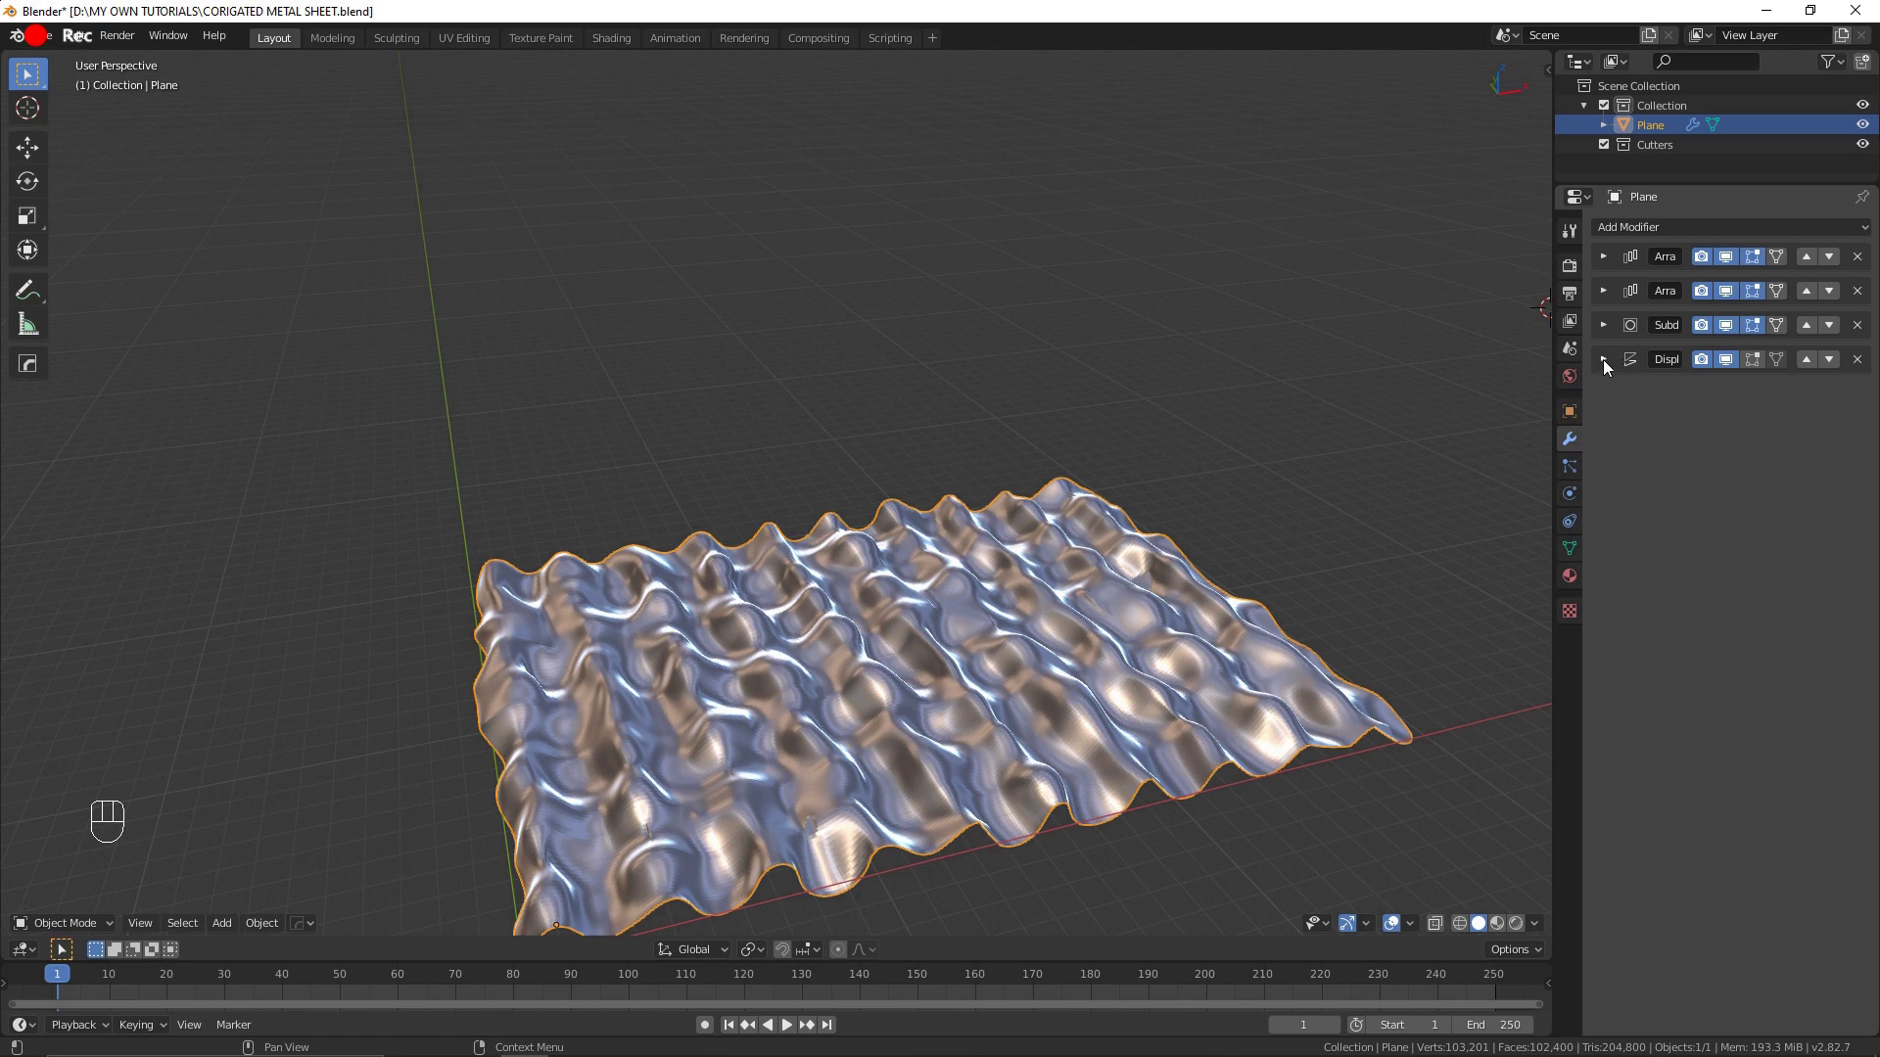
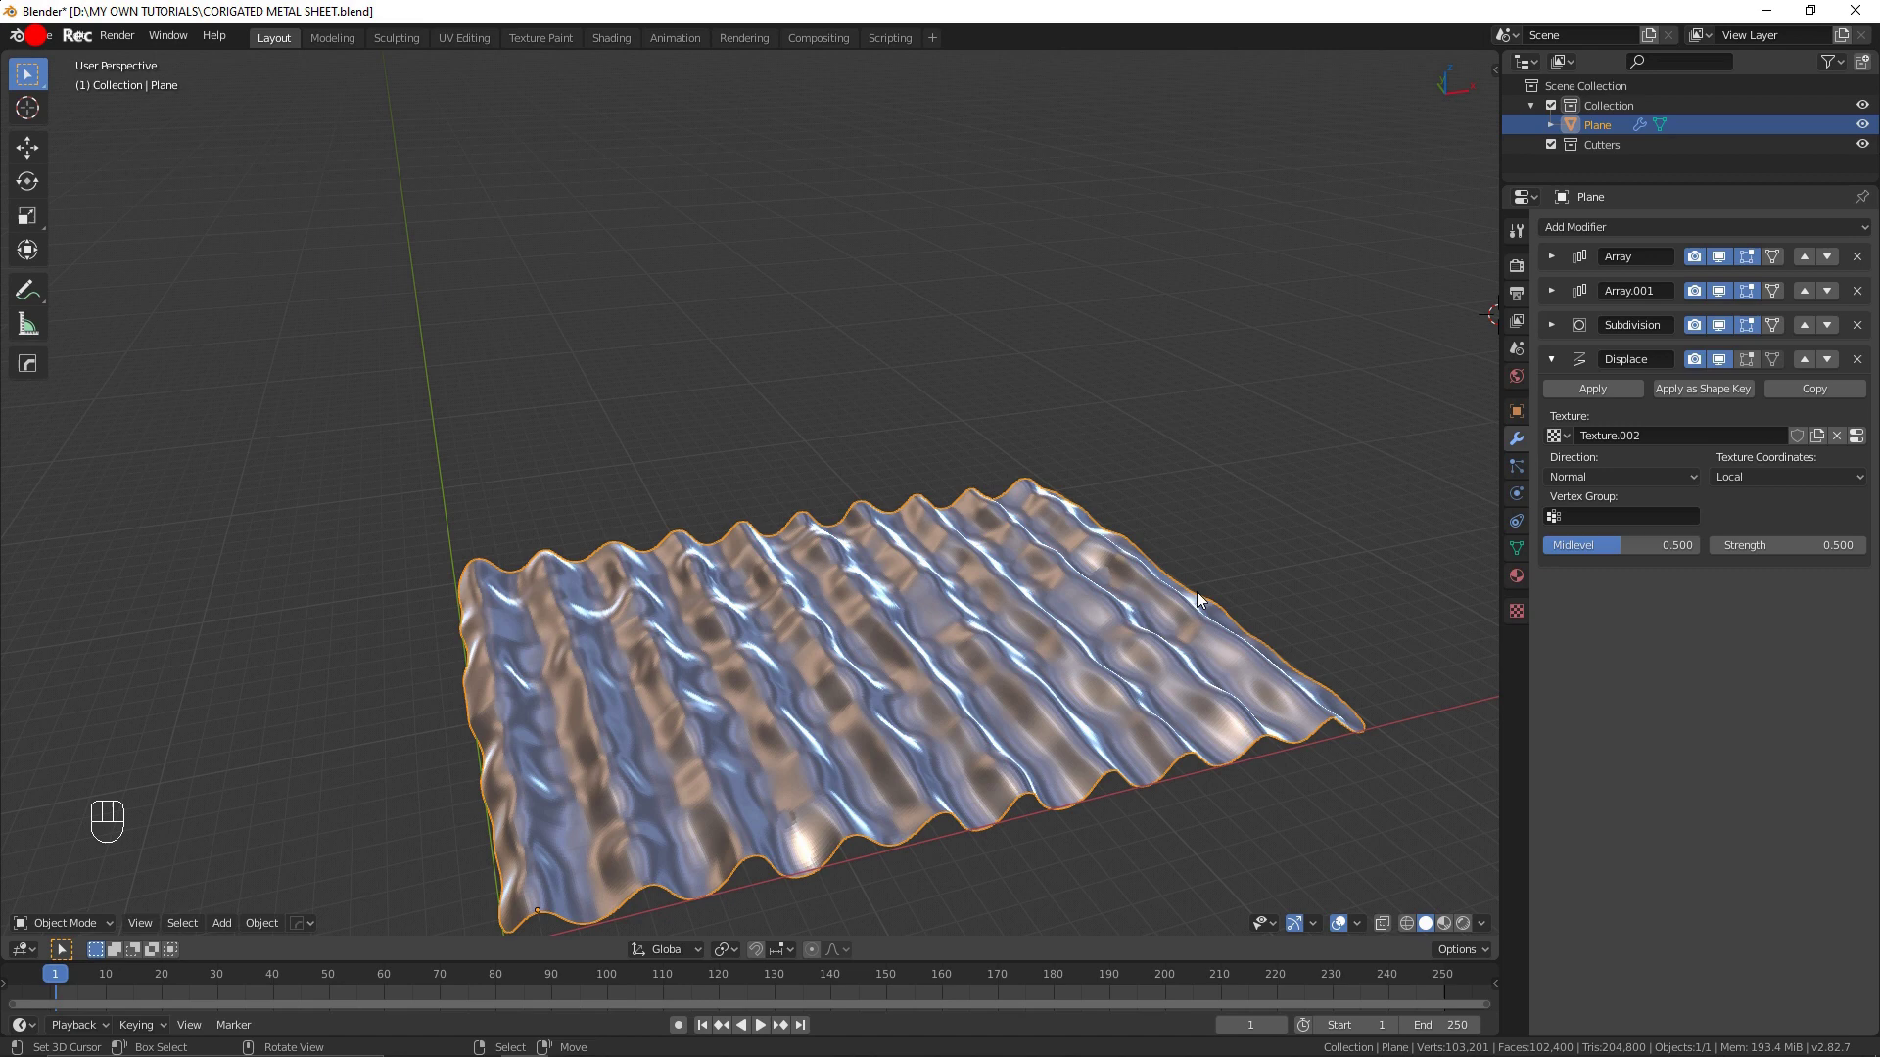
{"action": "left_click", "coordinate": [1547, 331]}
{"action": "left_click", "coordinate": [1553, 331]}
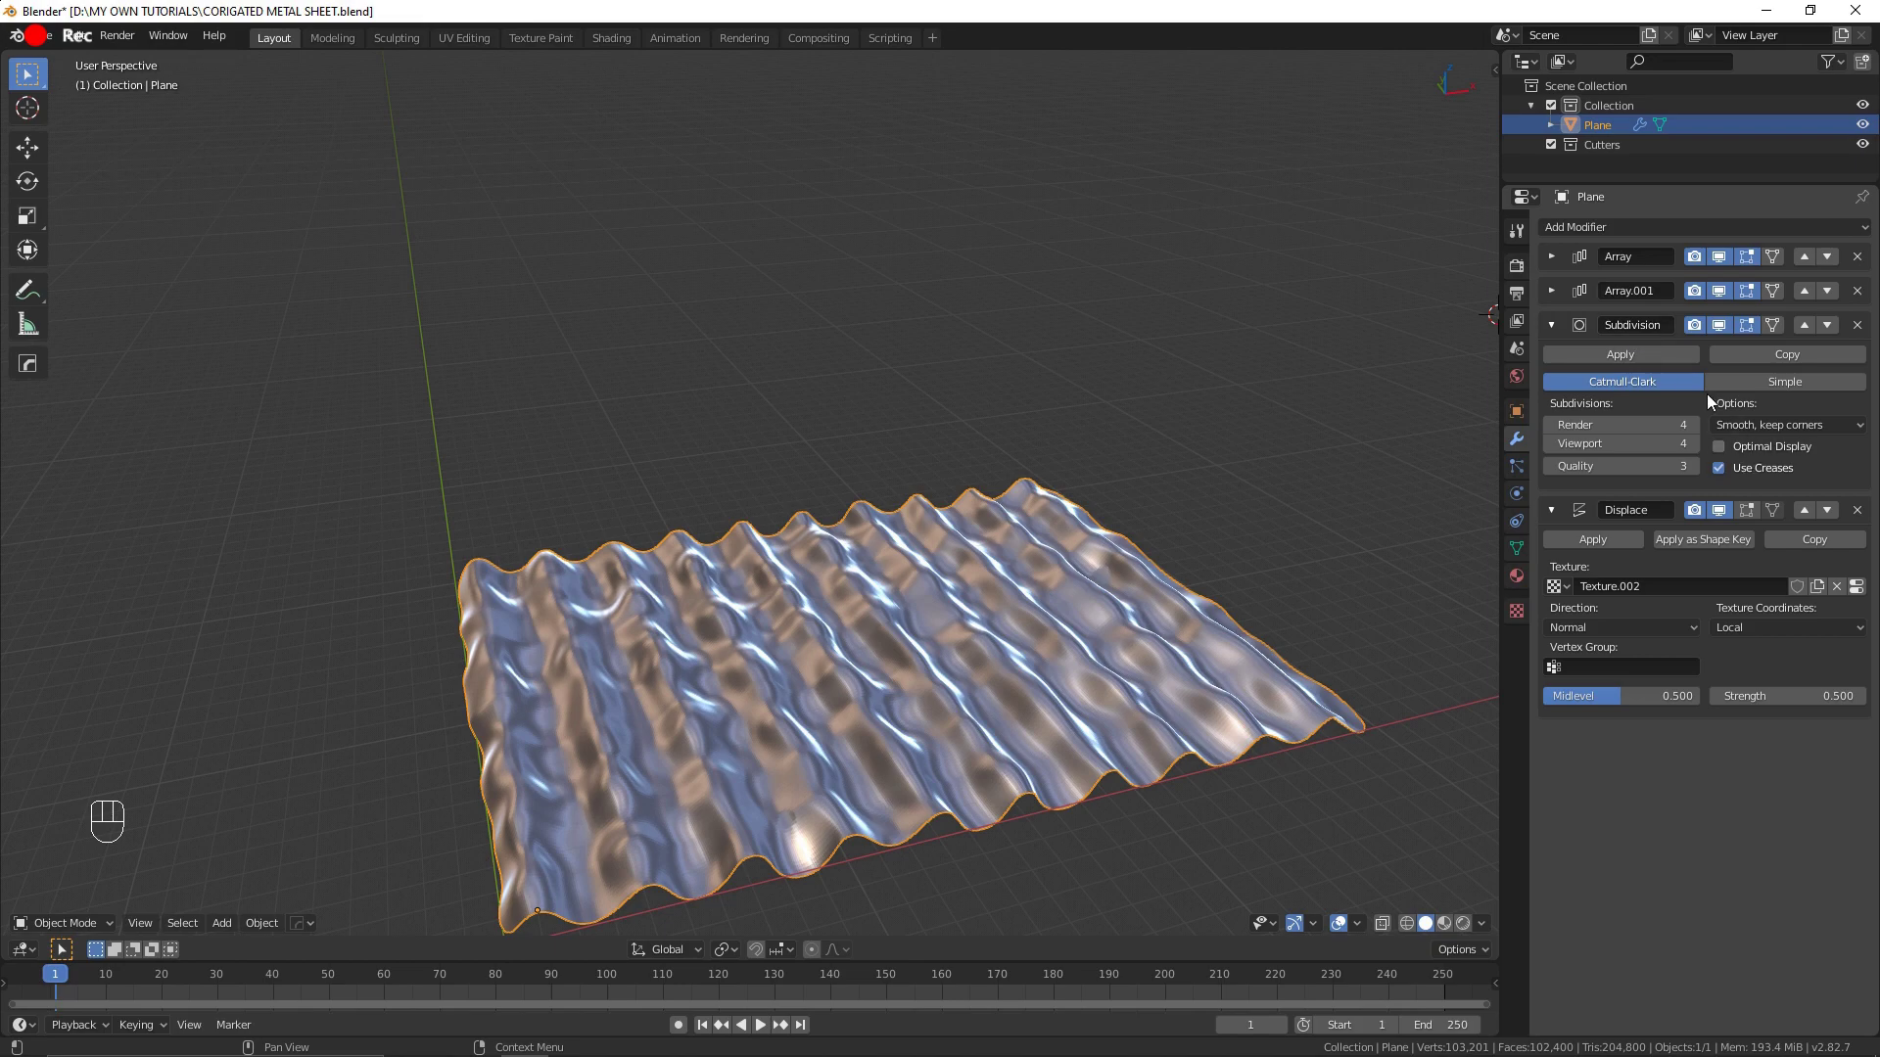
{"action": "left_click", "coordinate": [1752, 392]}
{"action": "left_click_drag", "start_coordinate": [1001, 605], "coordinate": [969, 635]}
{"action": "middle_click", "coordinate": [968, 636]}
{"action": "left_click", "coordinate": [1557, 331]}
{"action": "left_click", "coordinate": [1552, 361]}
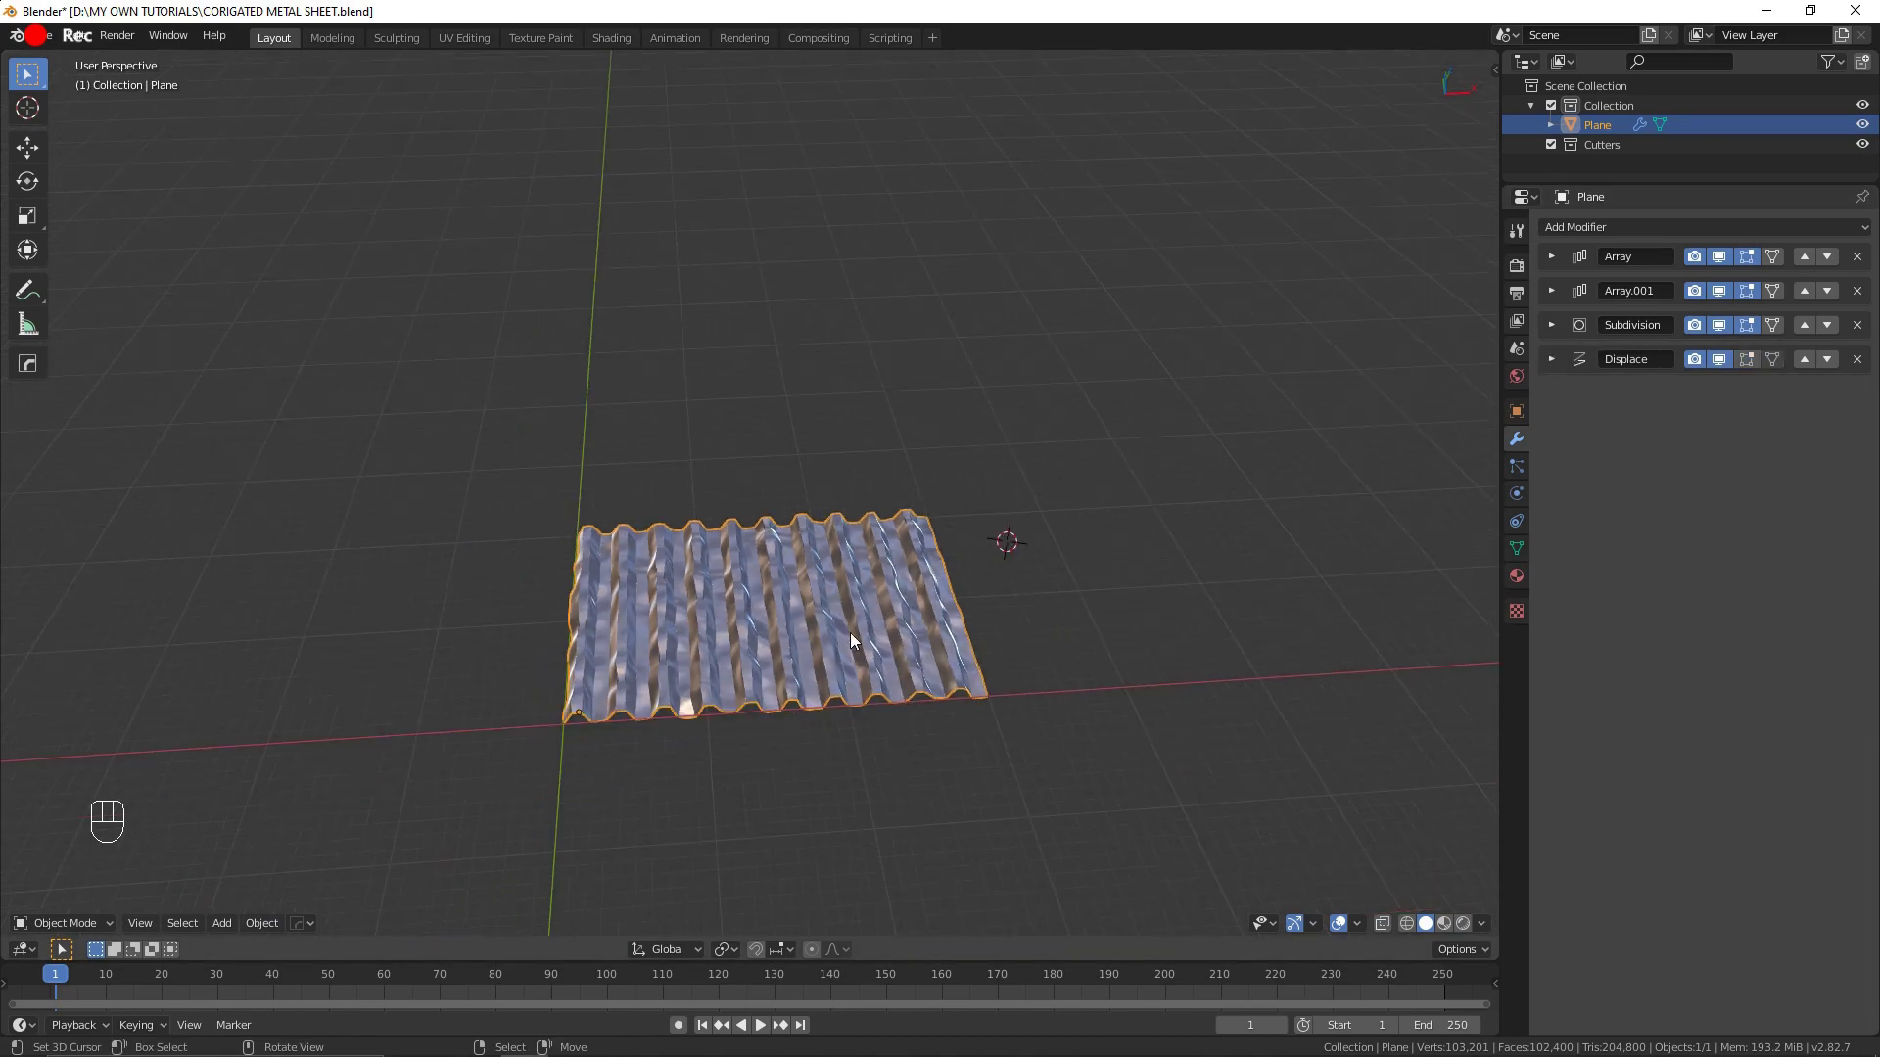
Step: Add a Lattice object to the scene and view it from top orthographic
{"action": "key", "text": "shift+c"}
{"action": "key", "text": "shift+a"}
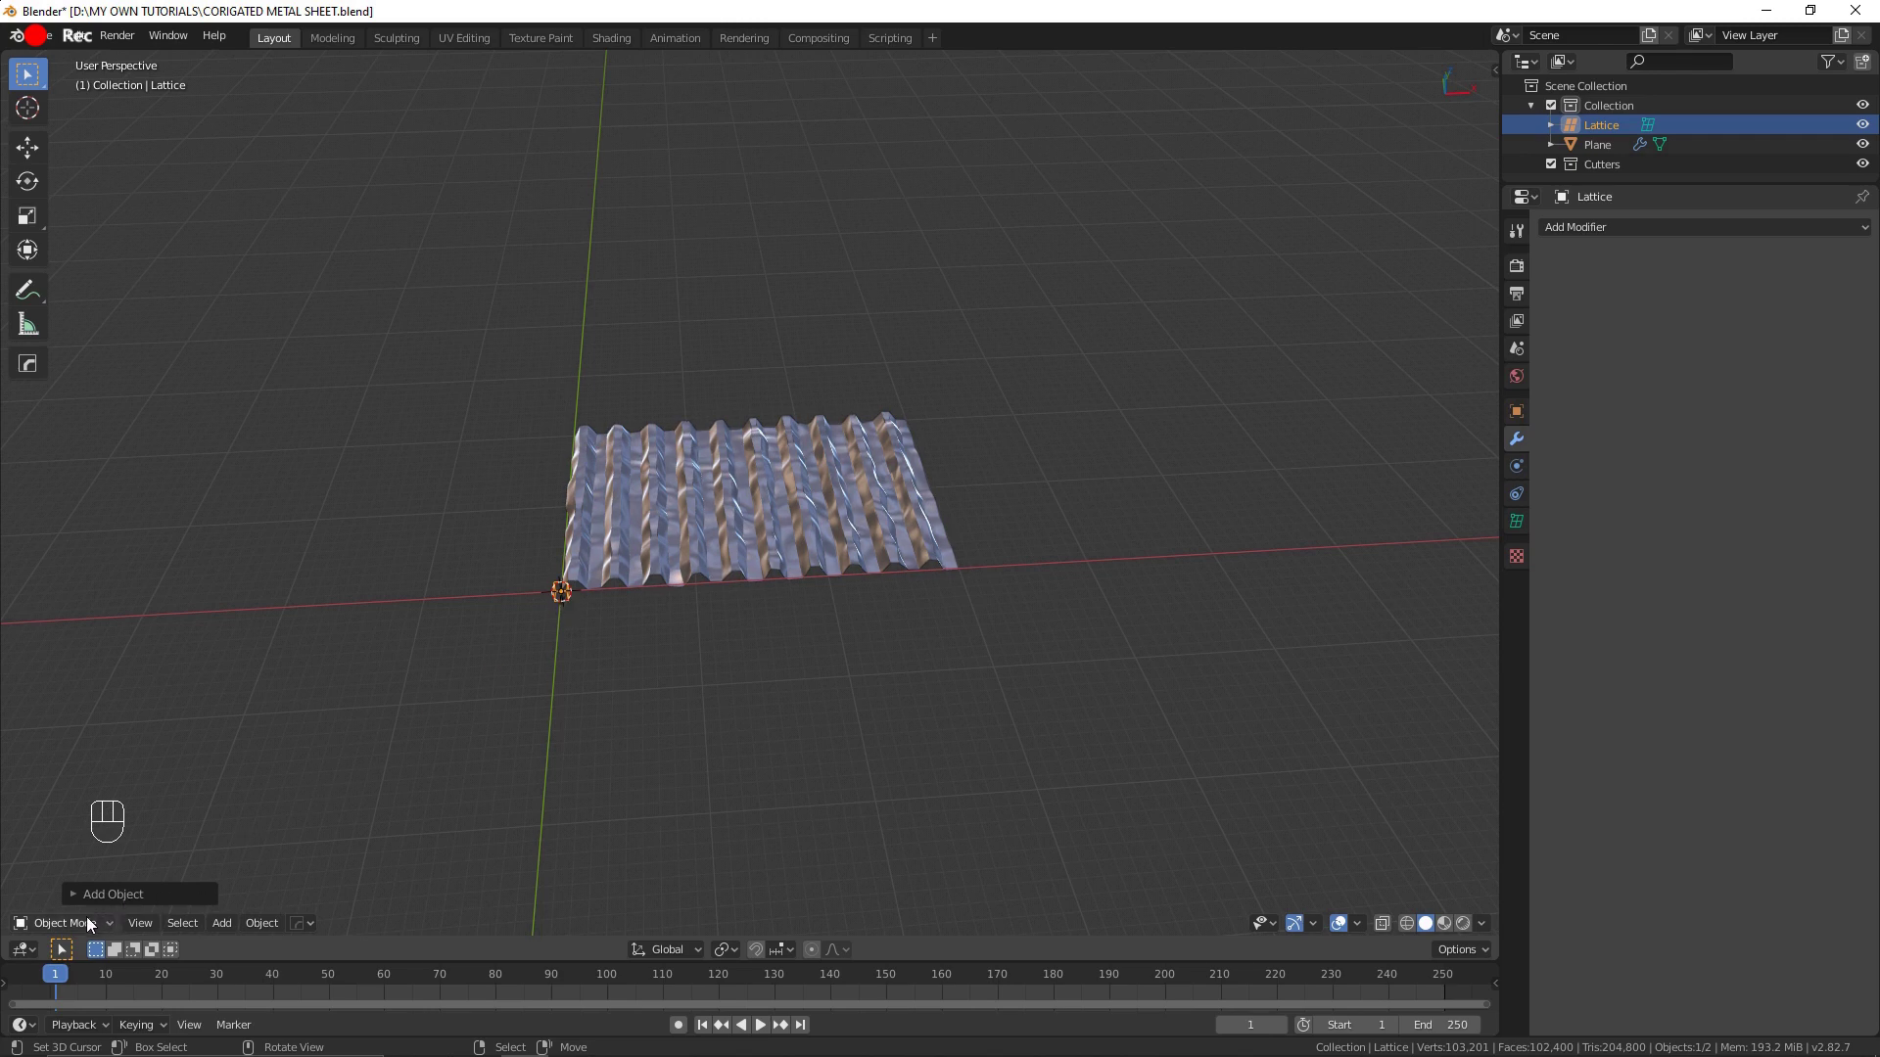
{"action": "left_click_drag", "start_coordinate": [96, 930], "coordinate": [759, 722]}
{"action": "left_click", "coordinate": [582, 629]}
{"action": "left_click", "coordinate": [565, 600]}
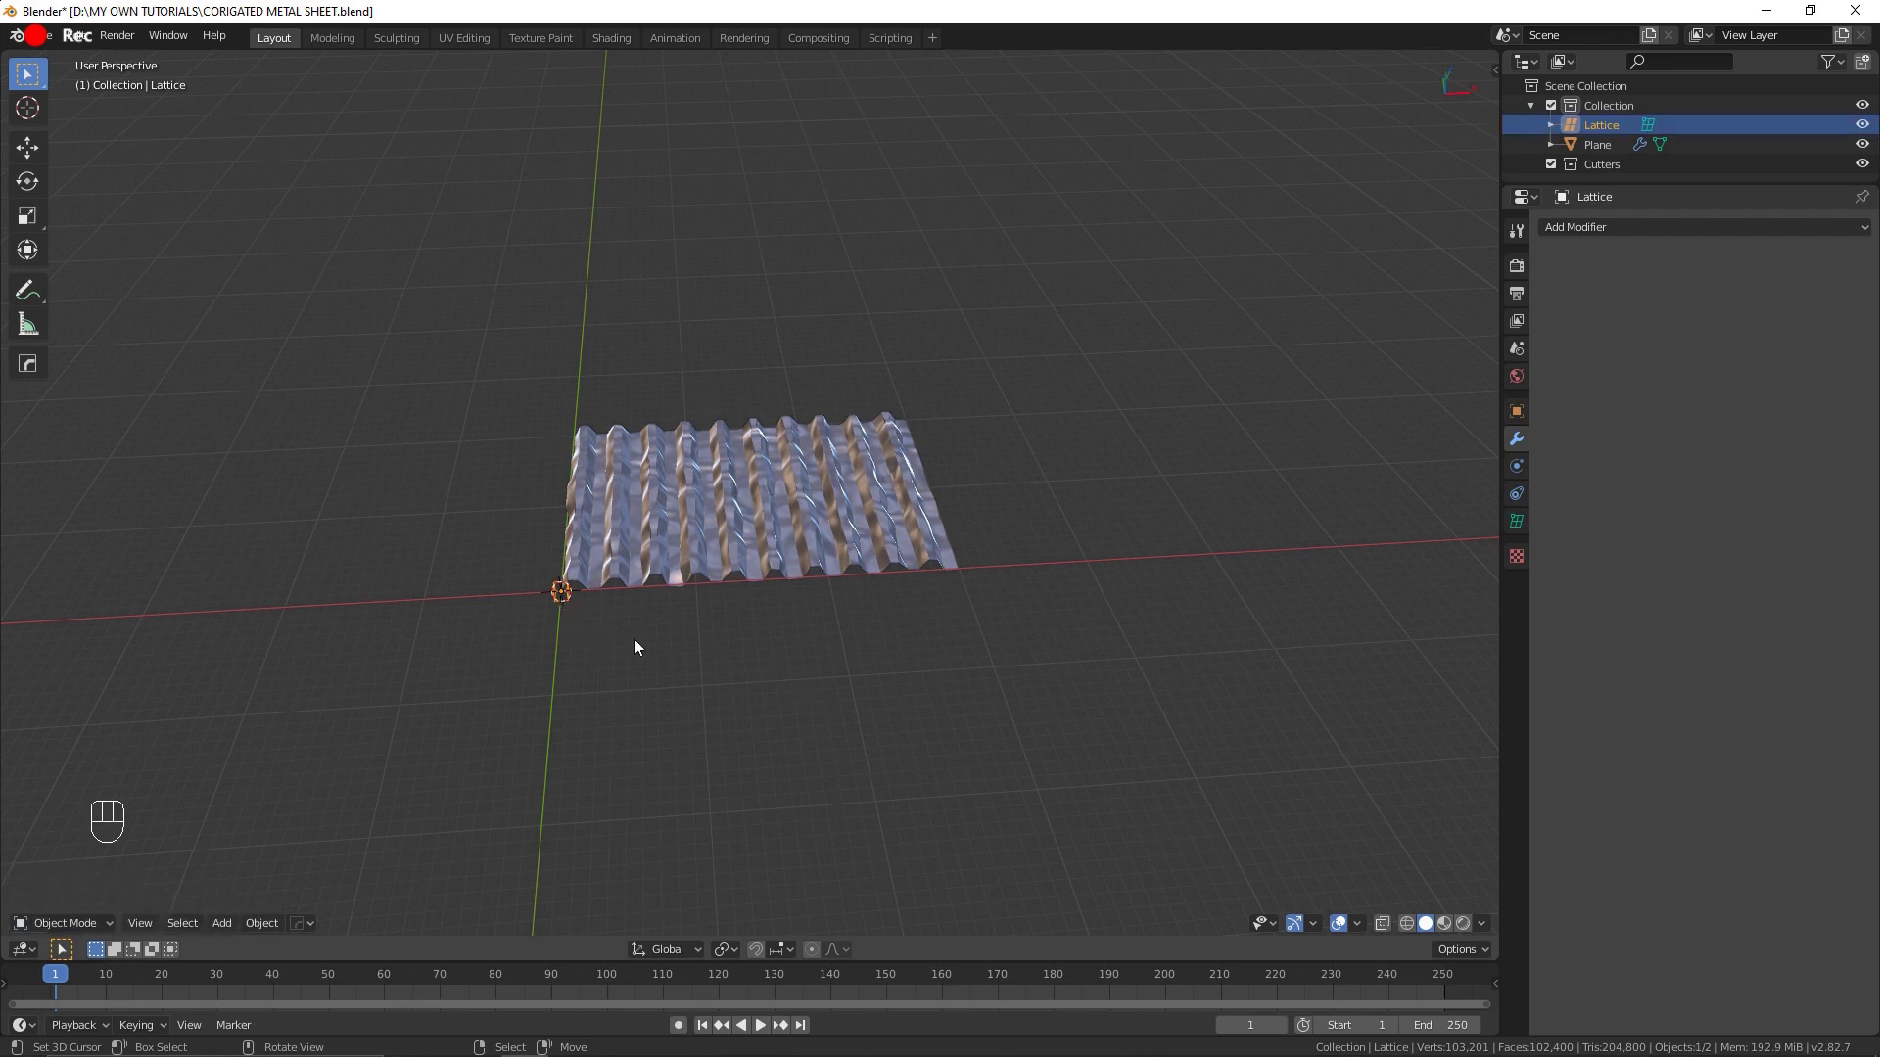
{"action": "key", "text": "KP_7"}
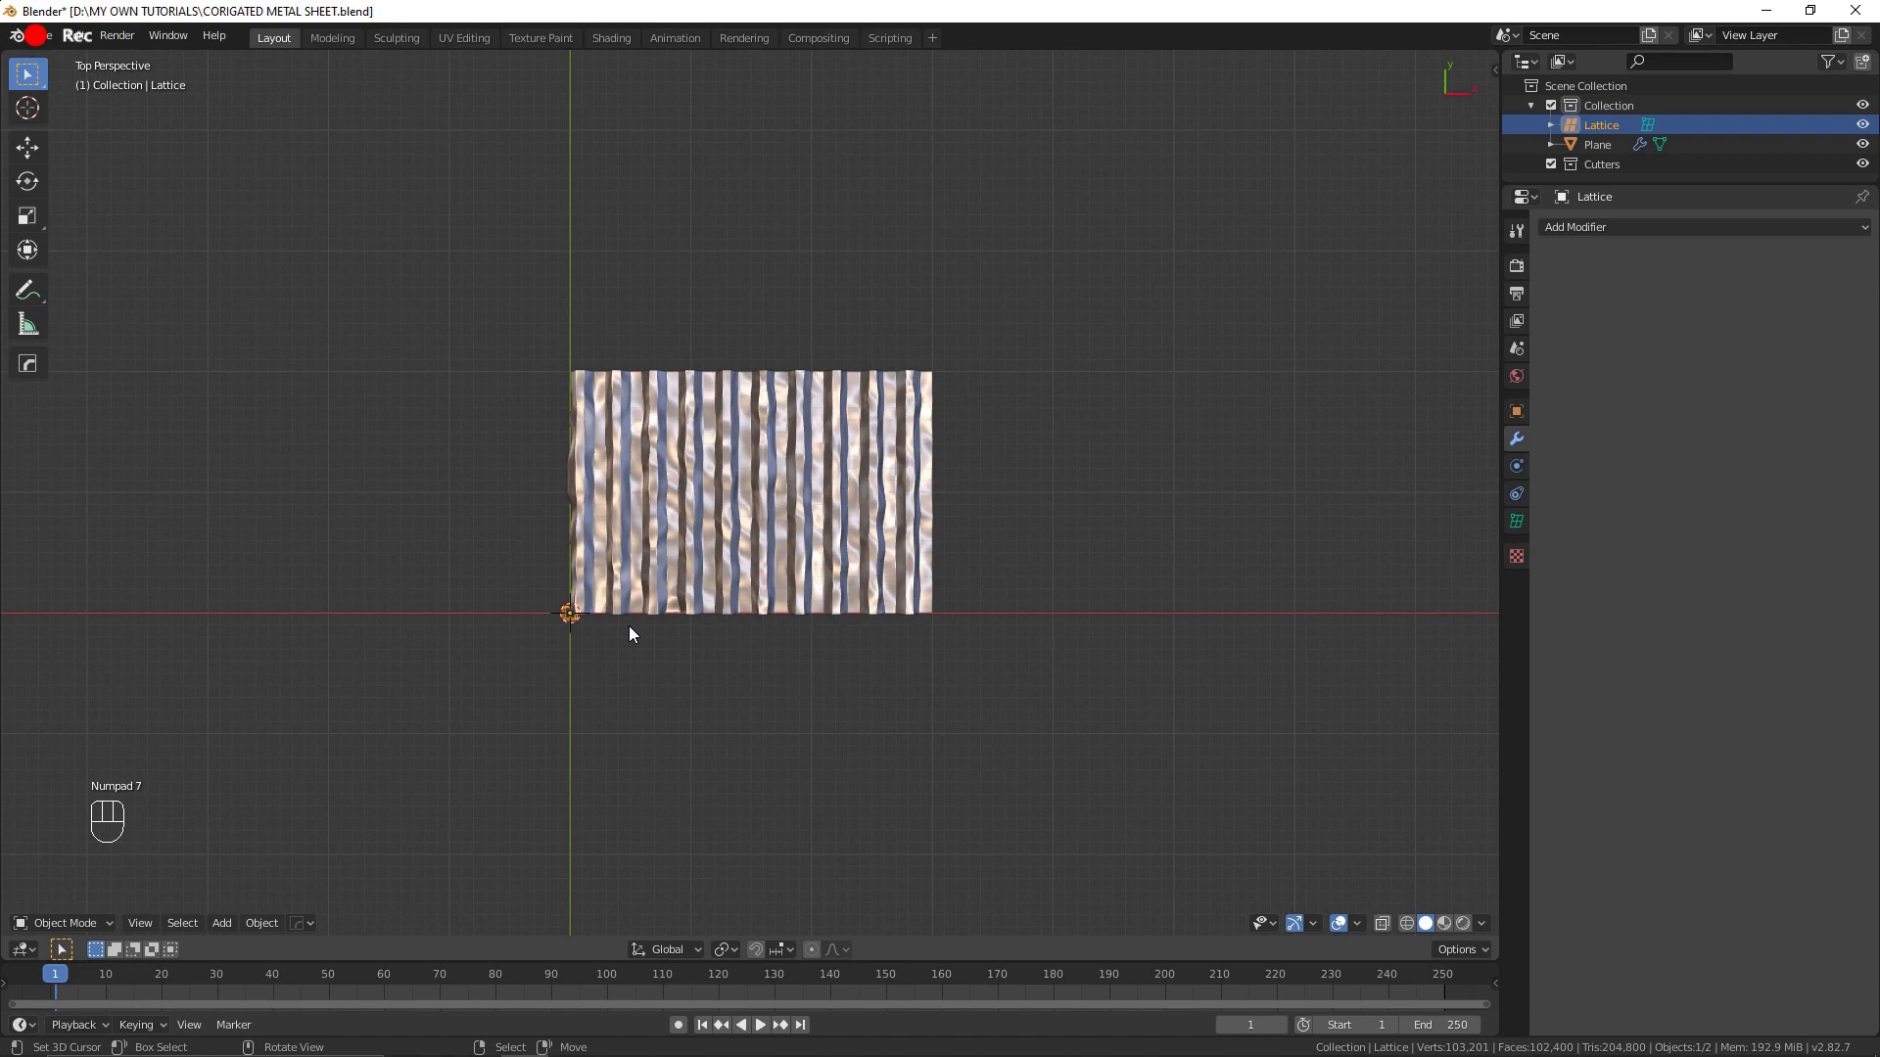
{"action": "key", "text": "KP_5"}
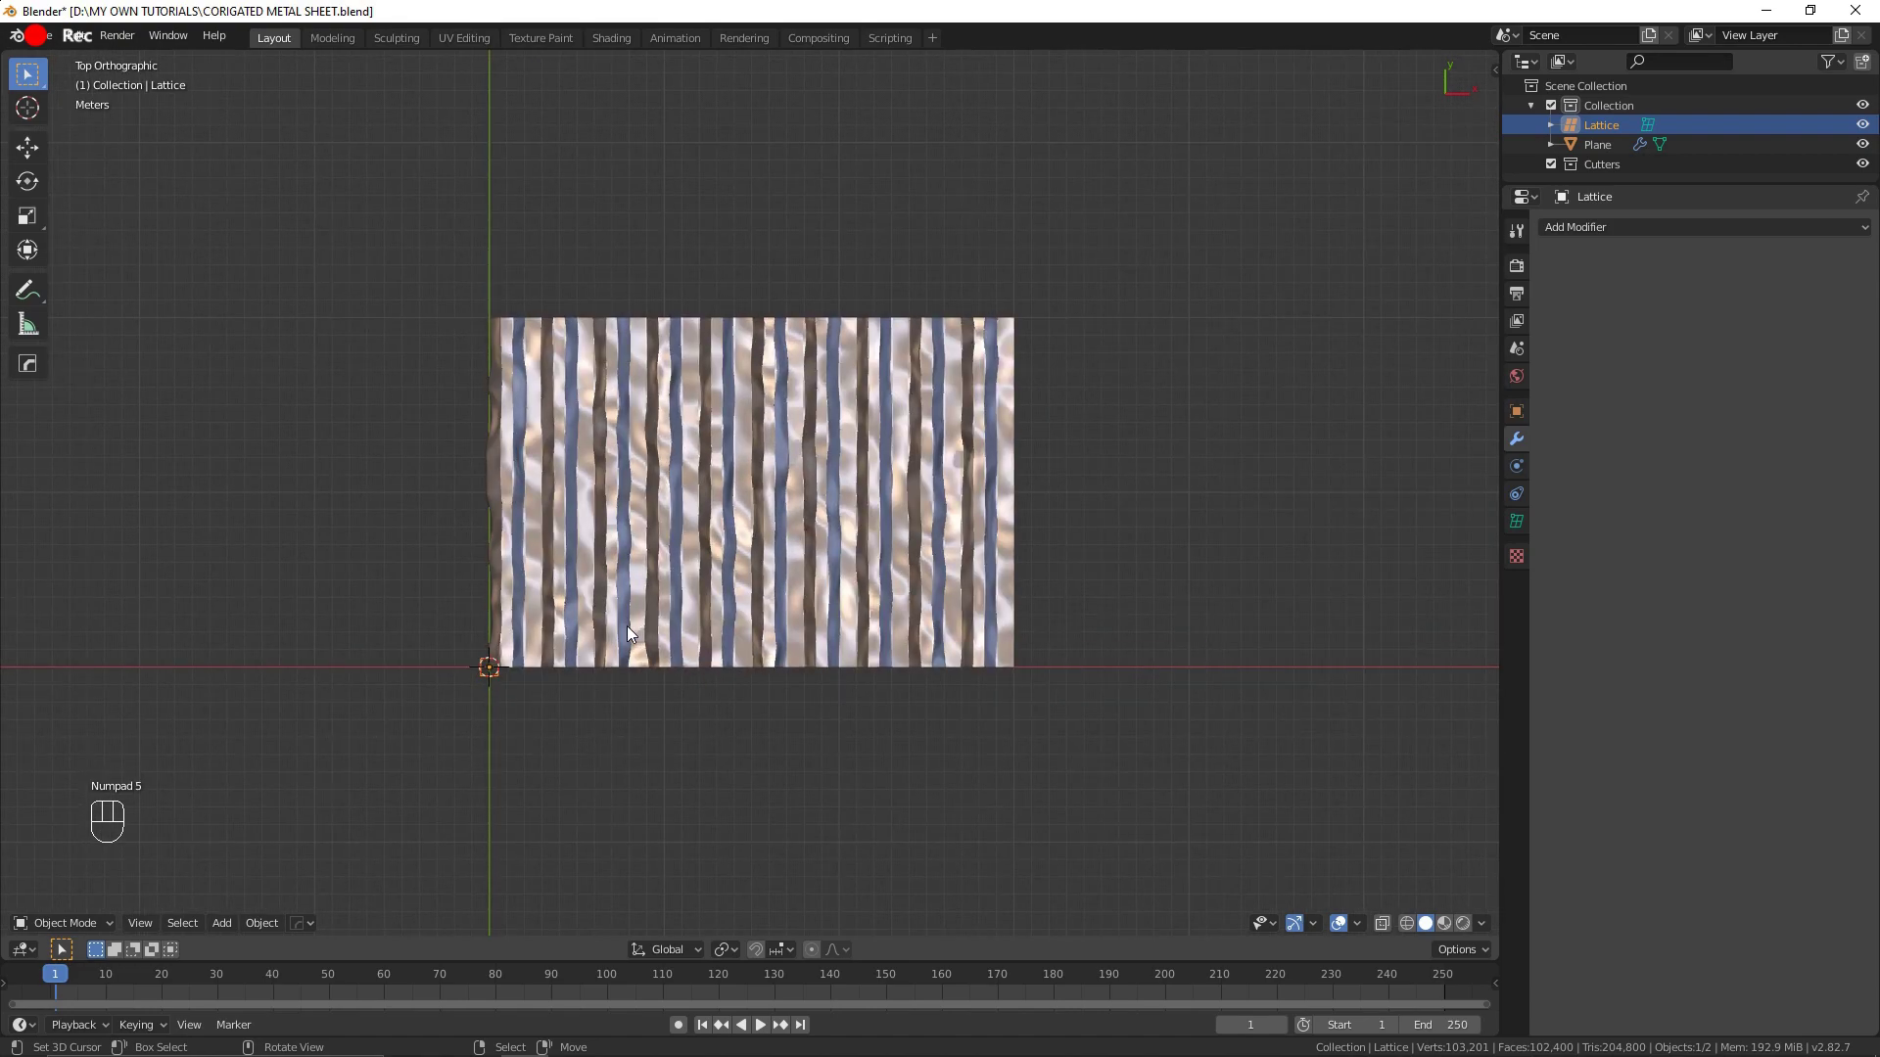
Step: Scale and move the lattice along X, Y and Z so its box encloses the whole corrugated sheet
{"action": "key", "text": "s"}
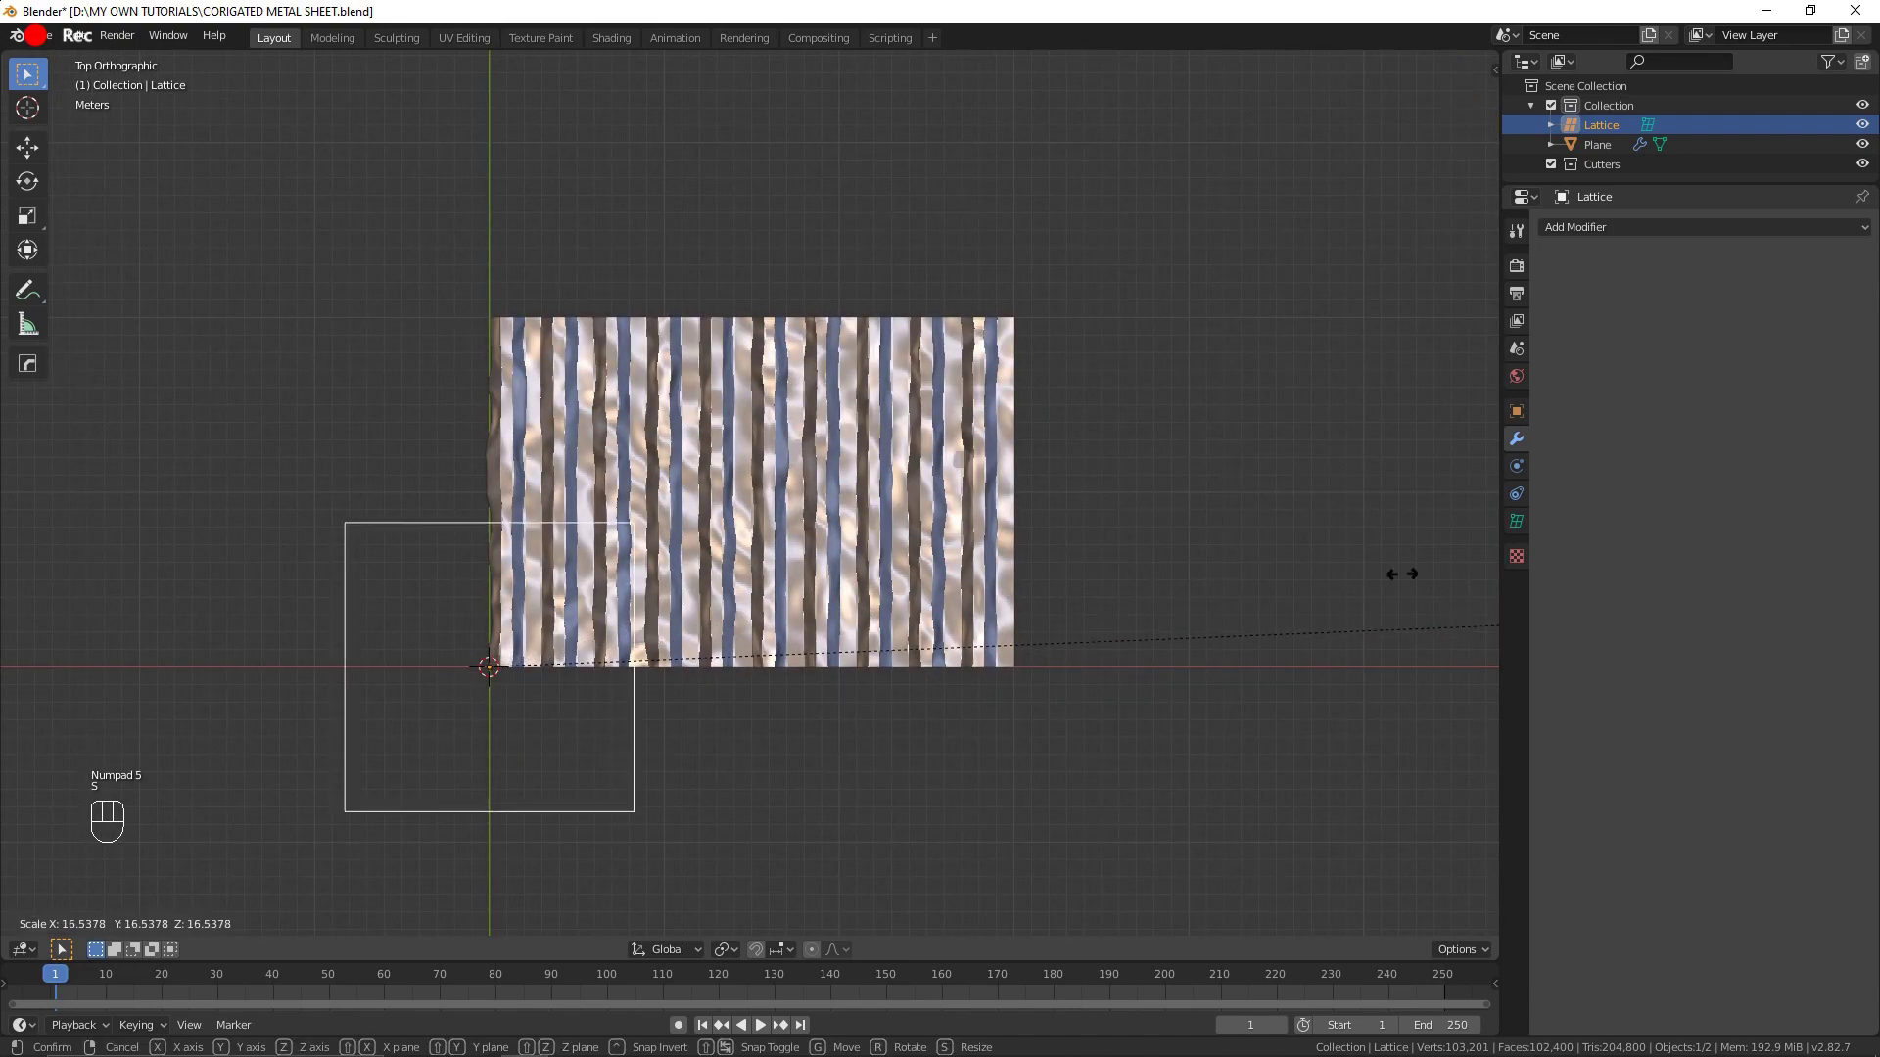
{"action": "key", "text": "g"}
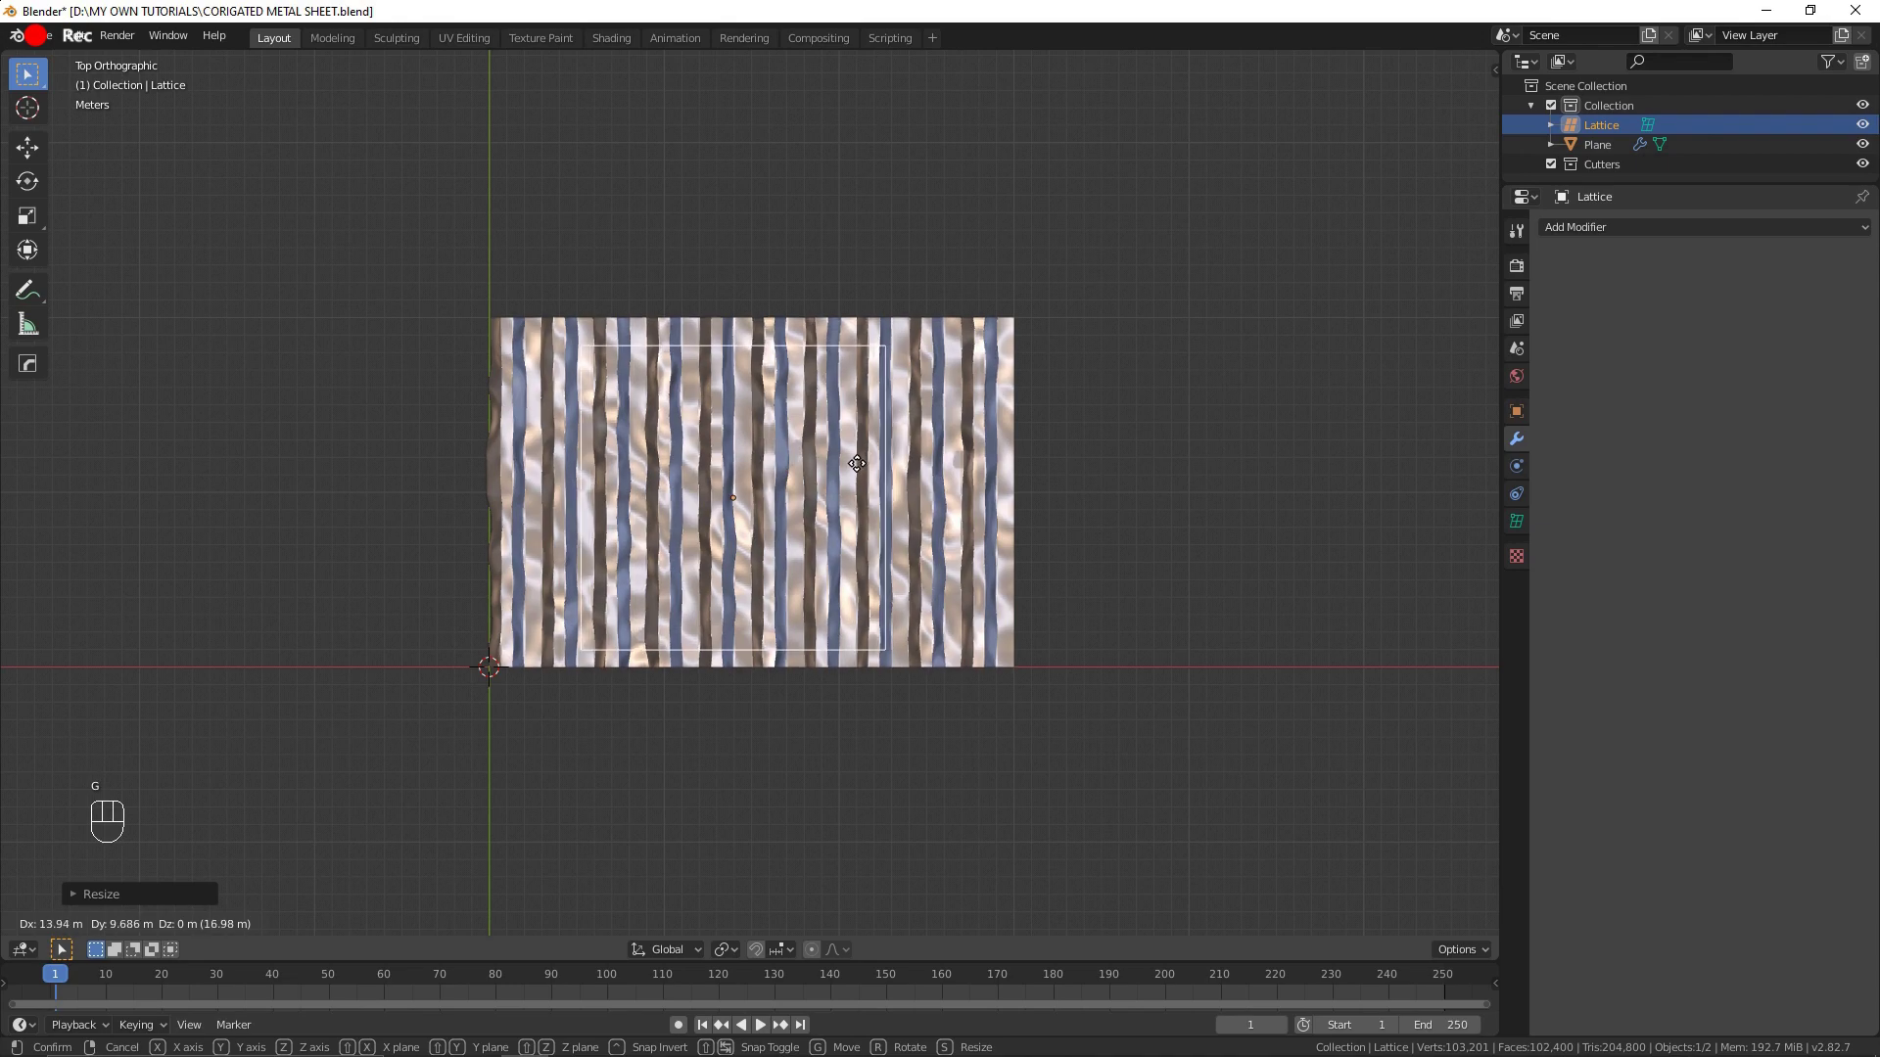
{"action": "key", "text": "s"}
{"action": "key", "text": "g"}
{"action": "key", "text": "s"}
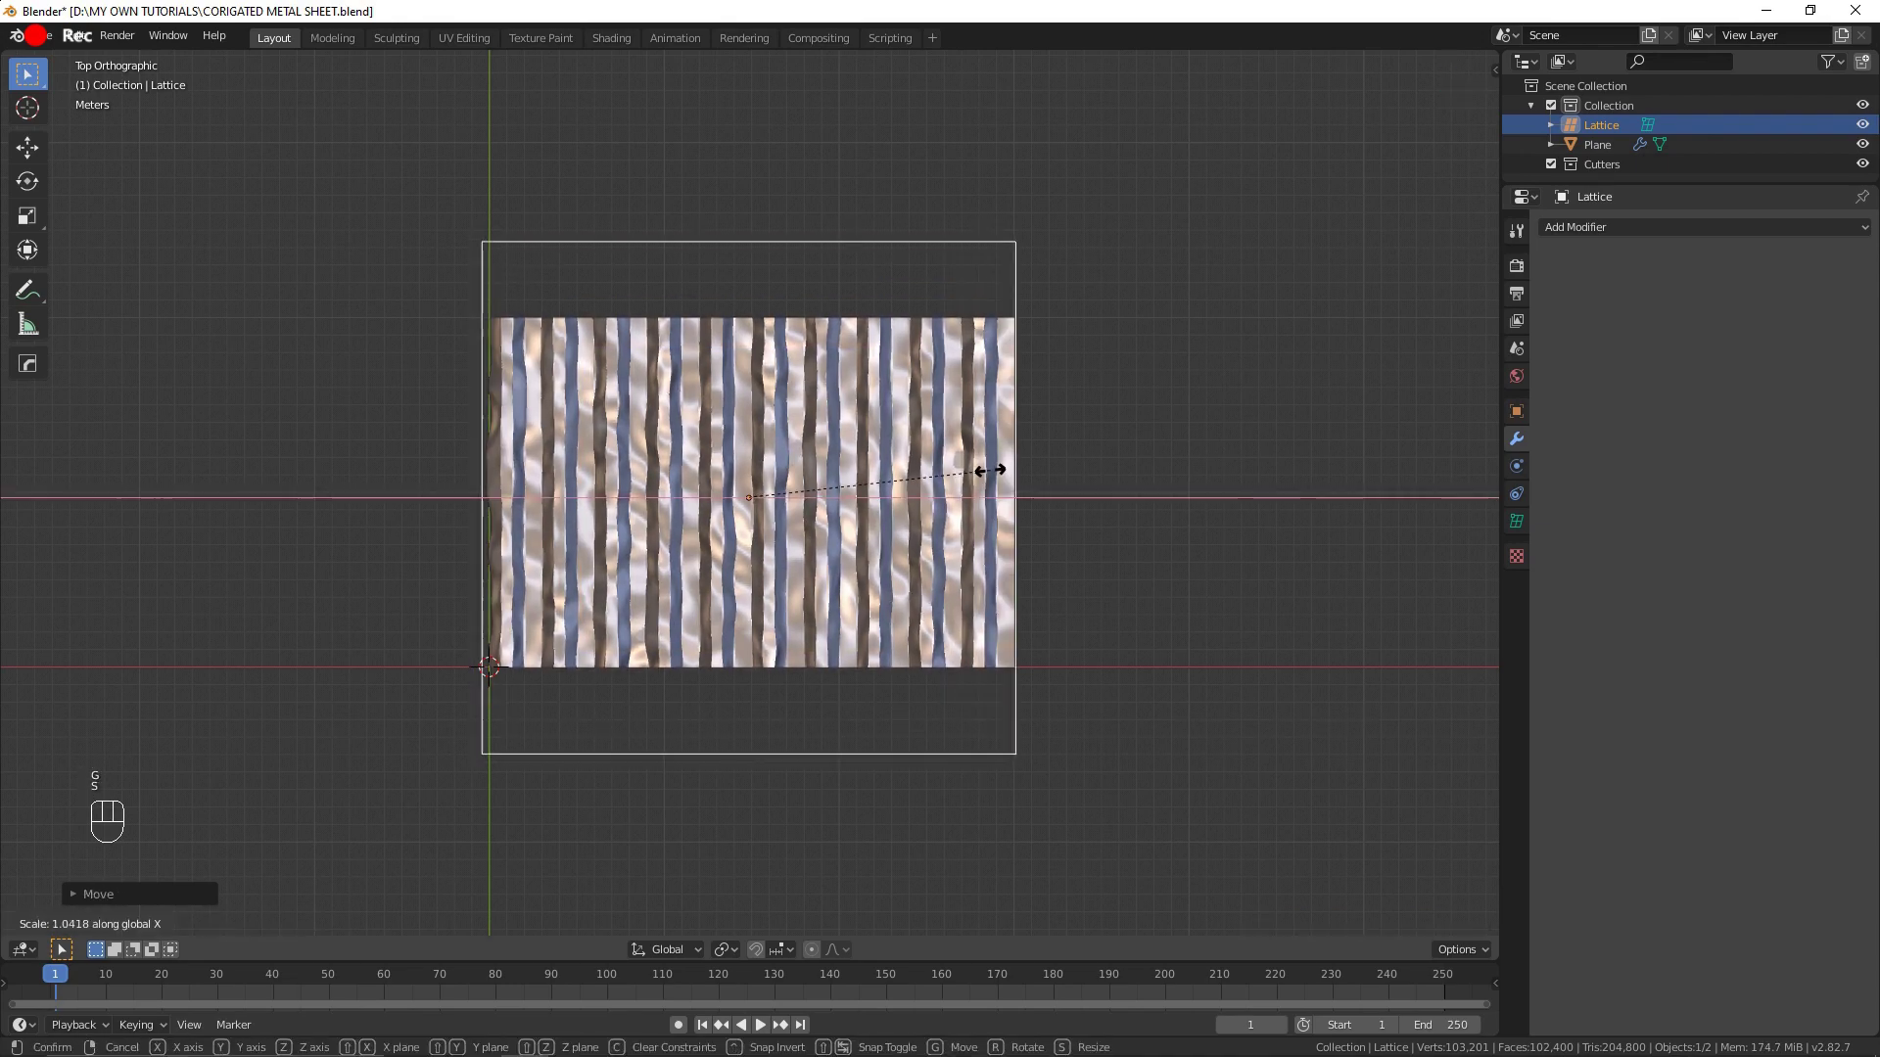
{"action": "left_click_drag", "start_coordinate": [886, 557], "coordinate": [873, 354]}
{"action": "key", "text": "s"}
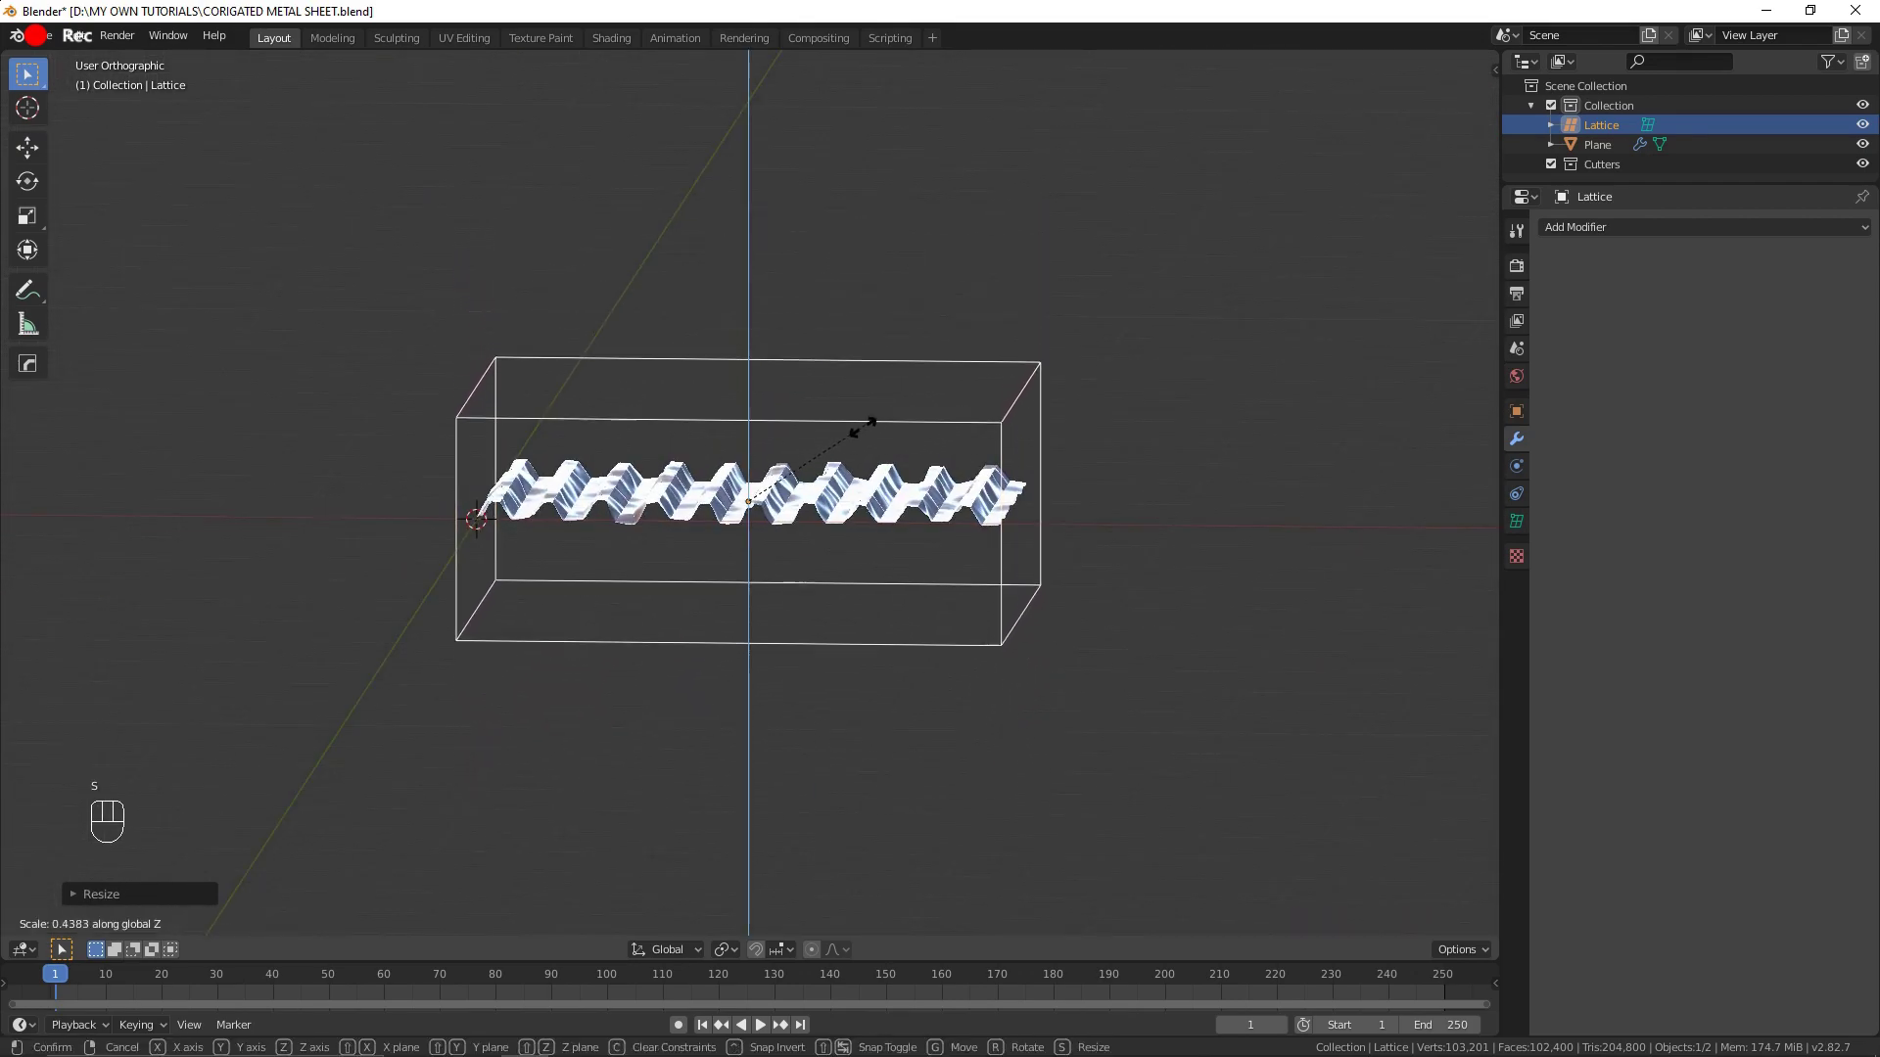
{"action": "key", "text": "g"}
{"action": "key", "text": "s"}
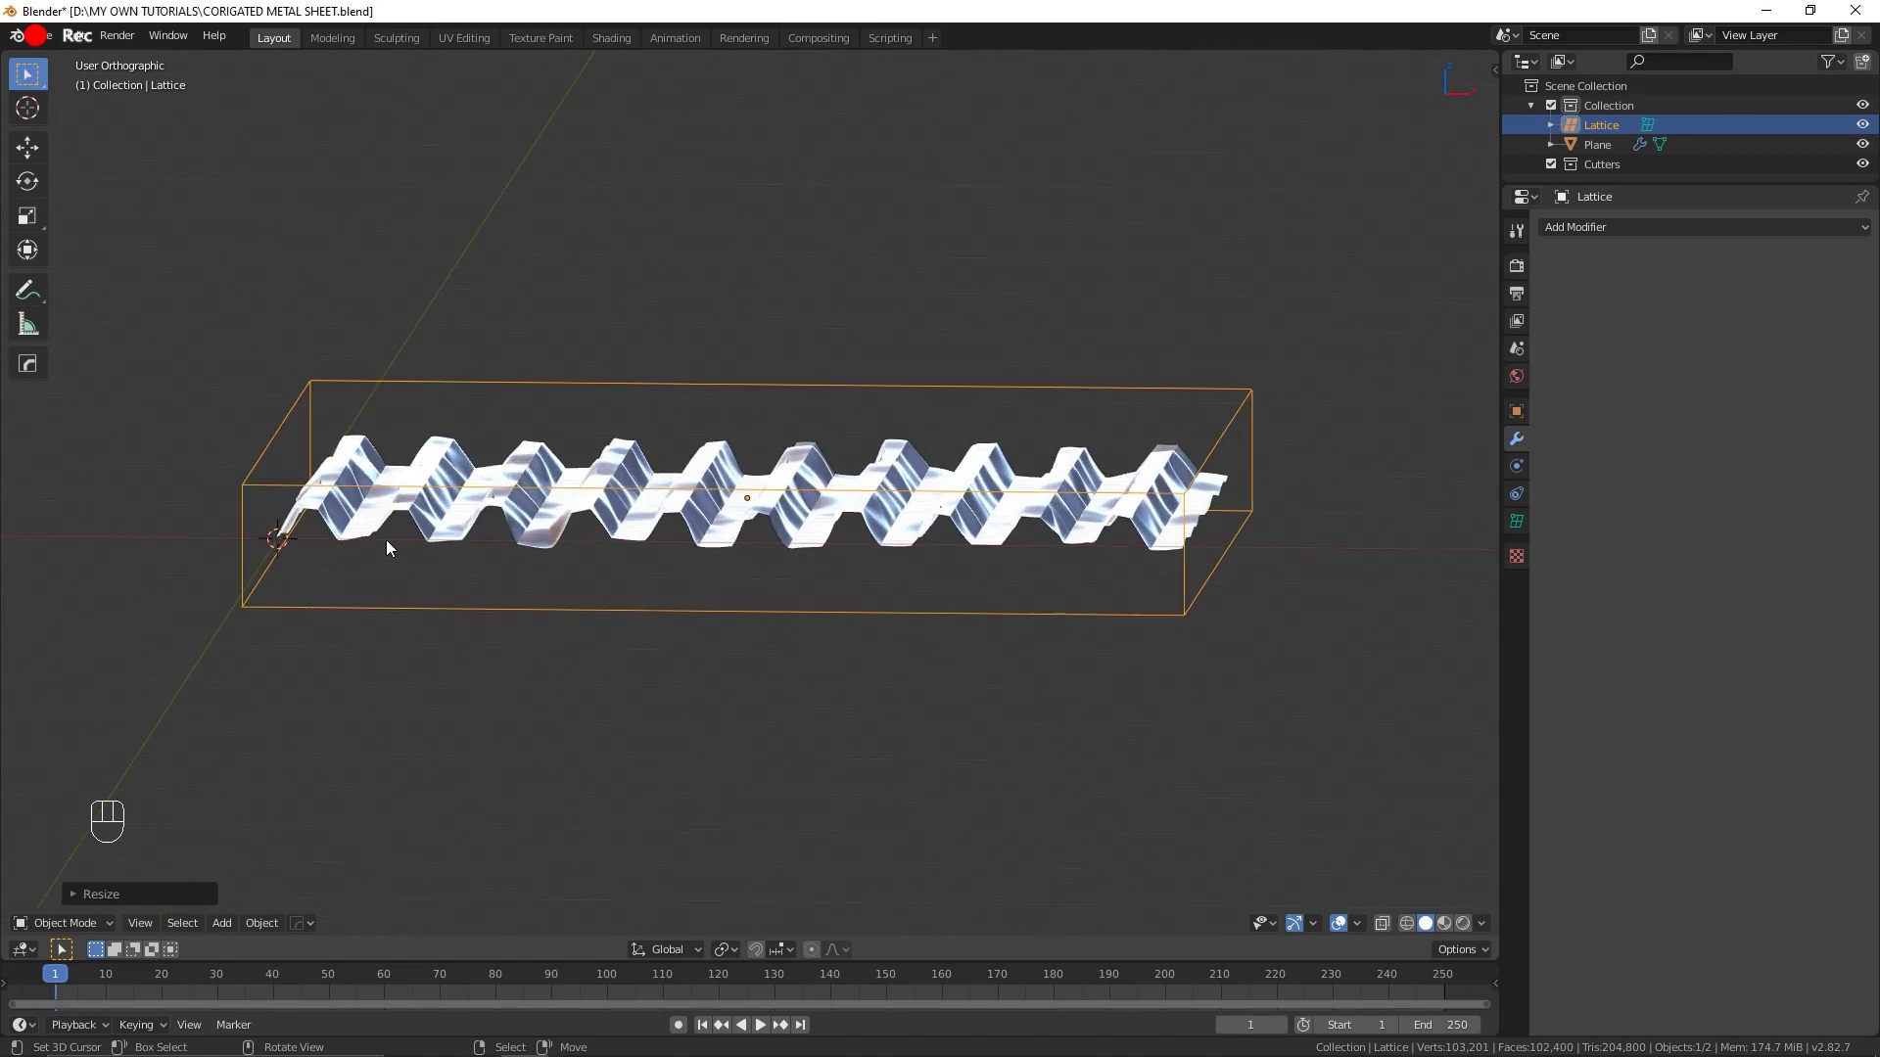
{"action": "middle_click", "coordinate": [561, 534]}
{"action": "left_click_drag", "start_coordinate": [623, 539], "coordinate": [532, 678]}
{"action": "key", "text": "KP_7"}
Step: Parent the sheet to the lattice with Lattice Deform, giving it a full-strength Lattice modifier
{"action": "key", "text": "s"}
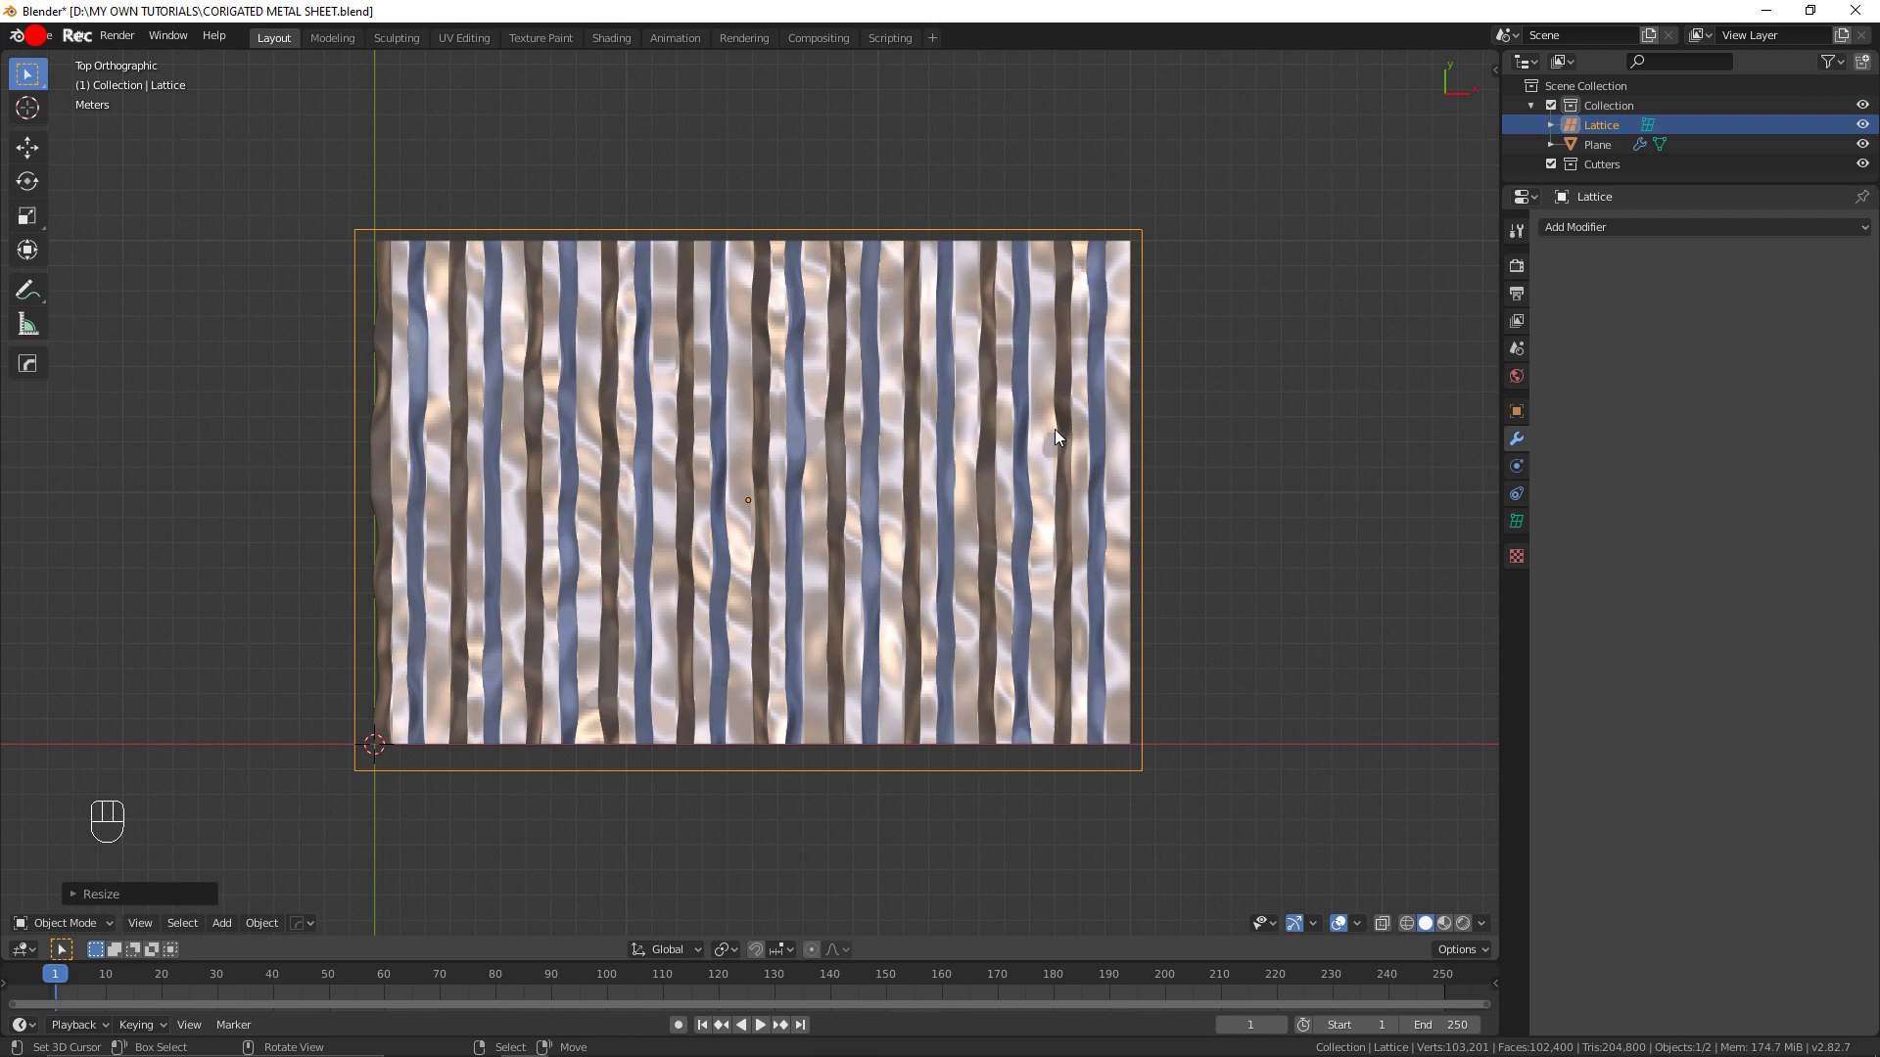
{"action": "left_click", "coordinate": [1053, 418]}
{"action": "left_click", "coordinate": [1148, 428]}
{"action": "key", "text": "ctrl+p"}
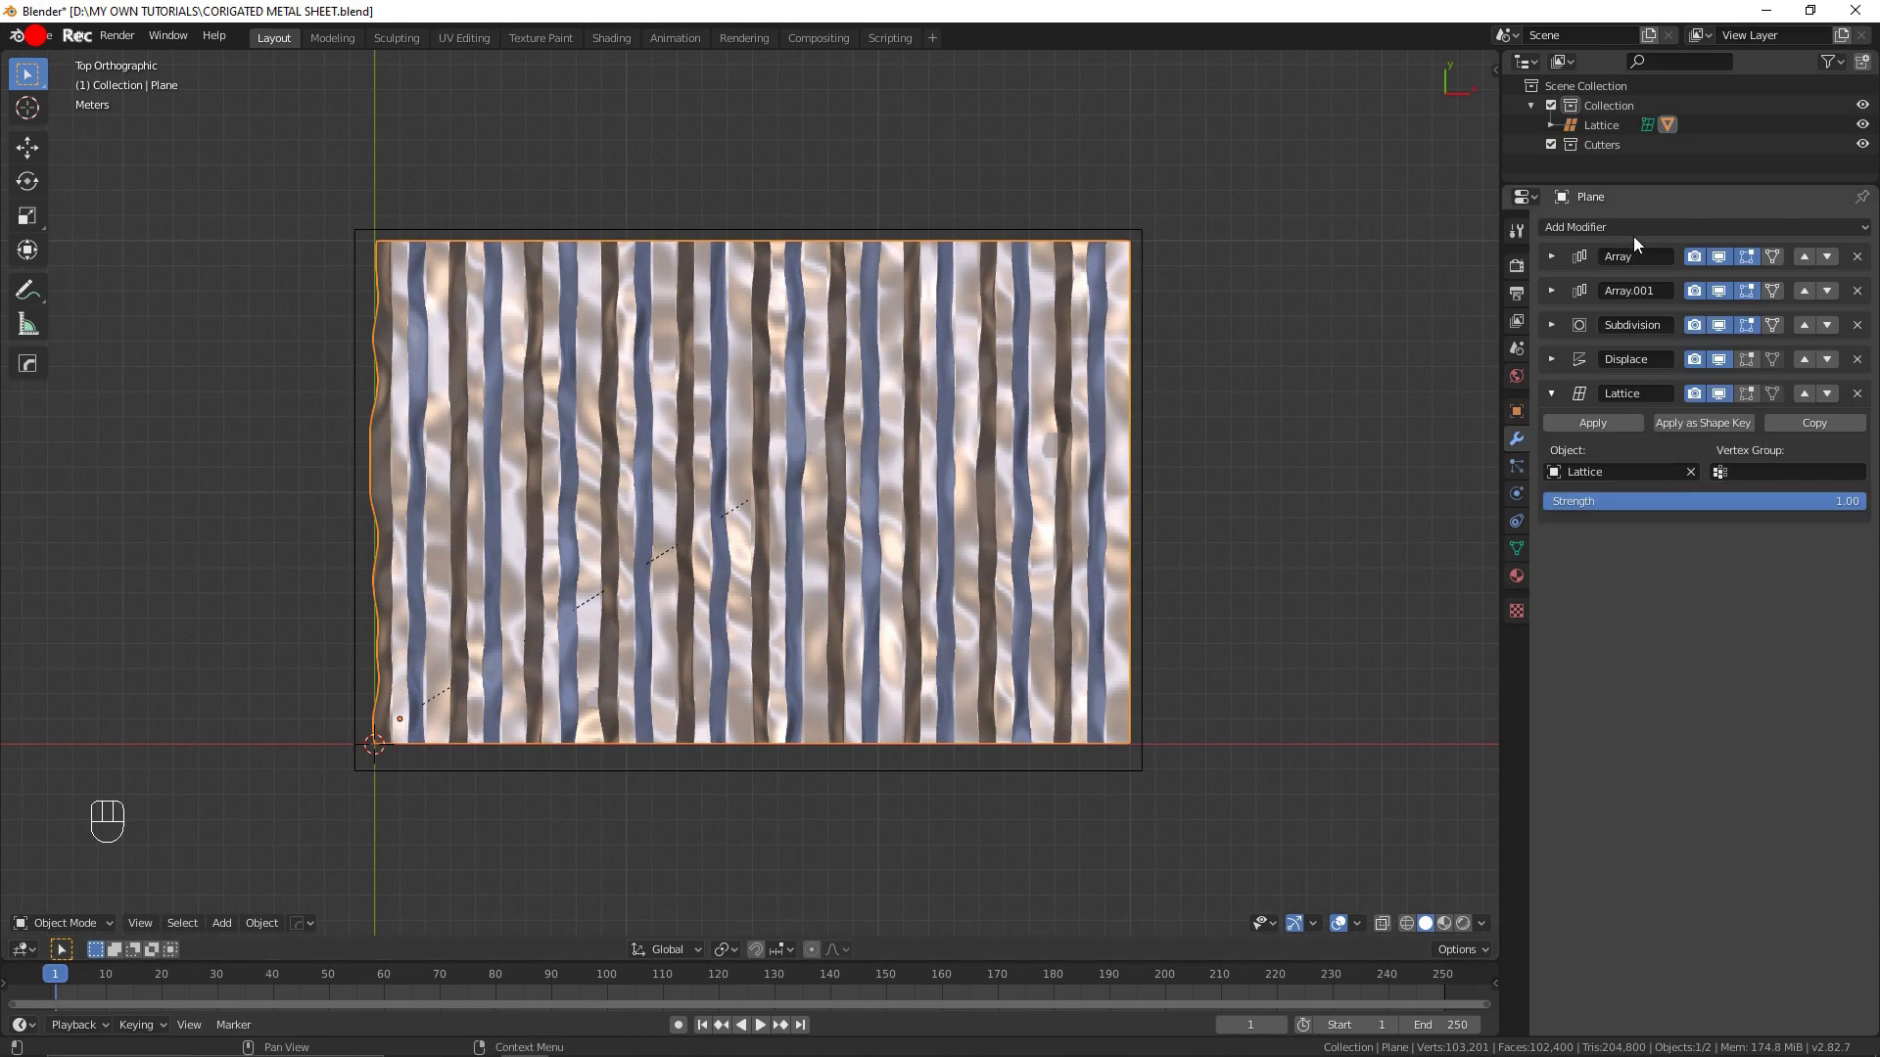
{"action": "left_click_drag", "start_coordinate": [1638, 233], "coordinate": [1103, 228]}
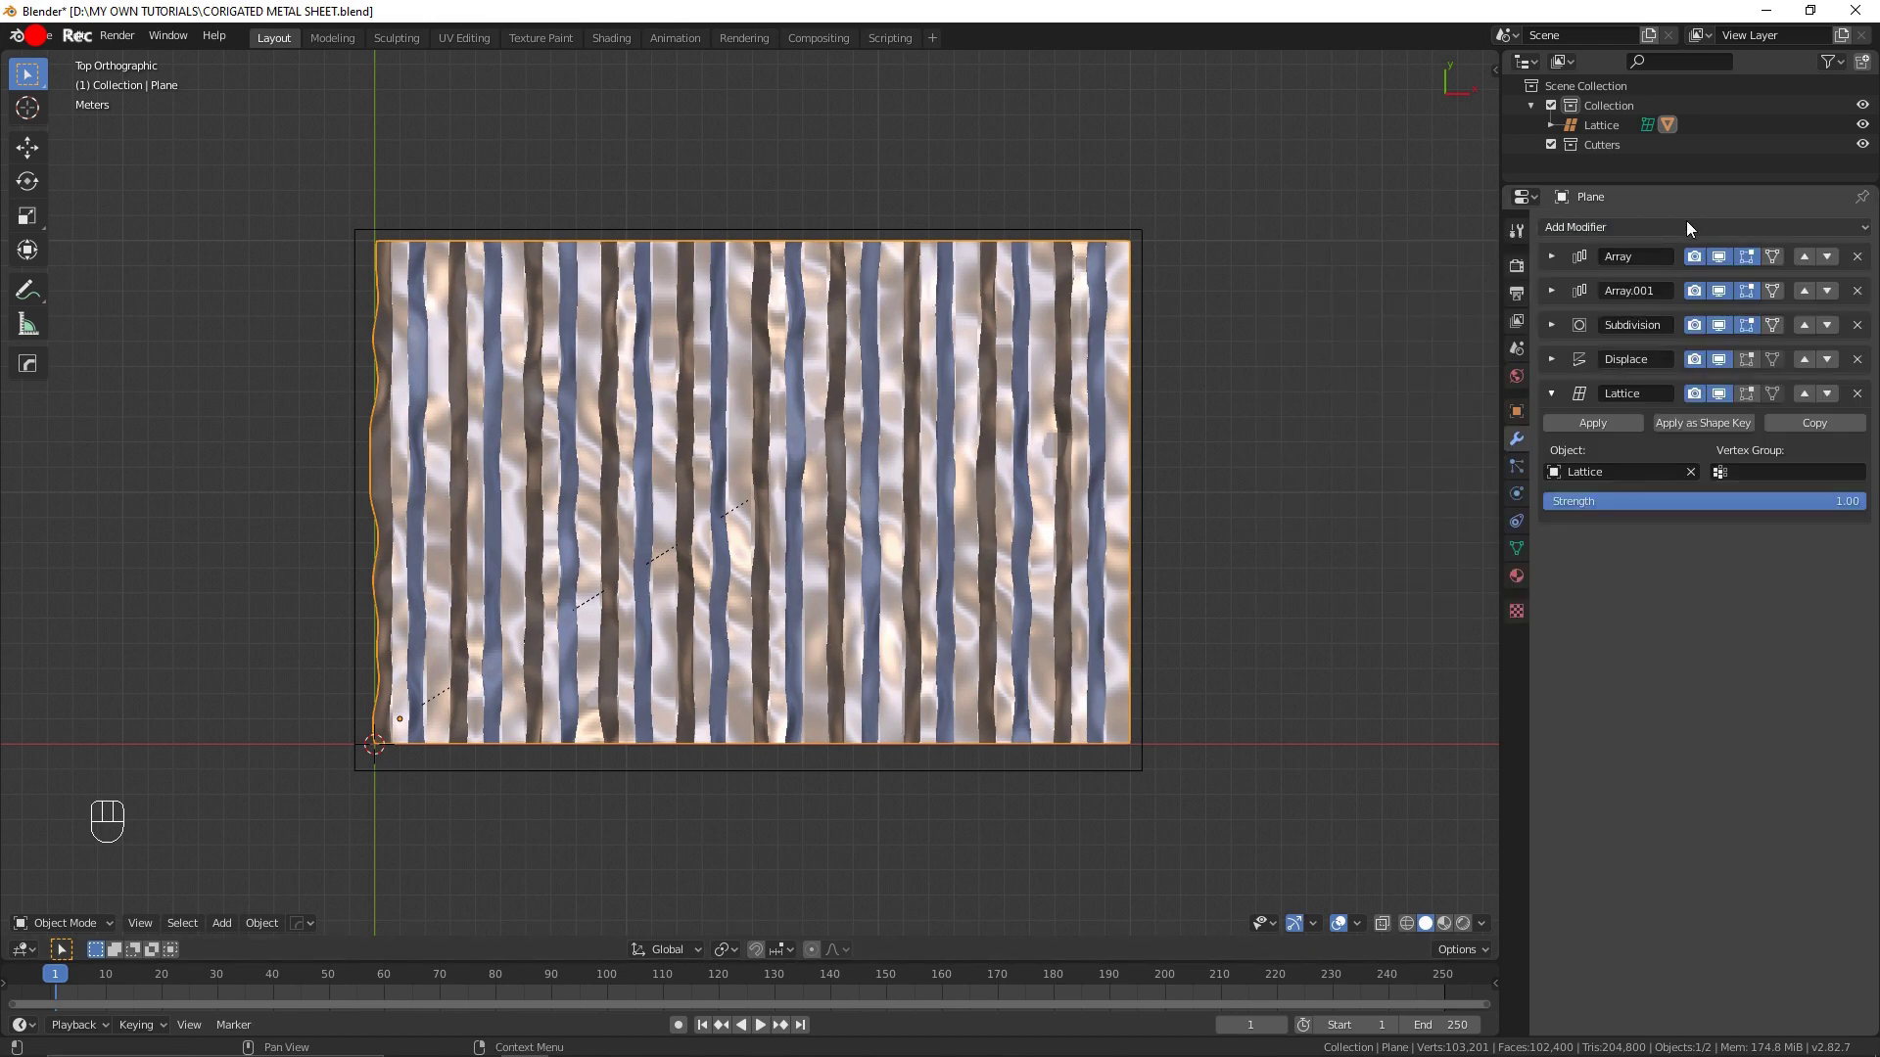
{"action": "left_click_drag", "start_coordinate": [1690, 227], "coordinate": [1573, 817]}
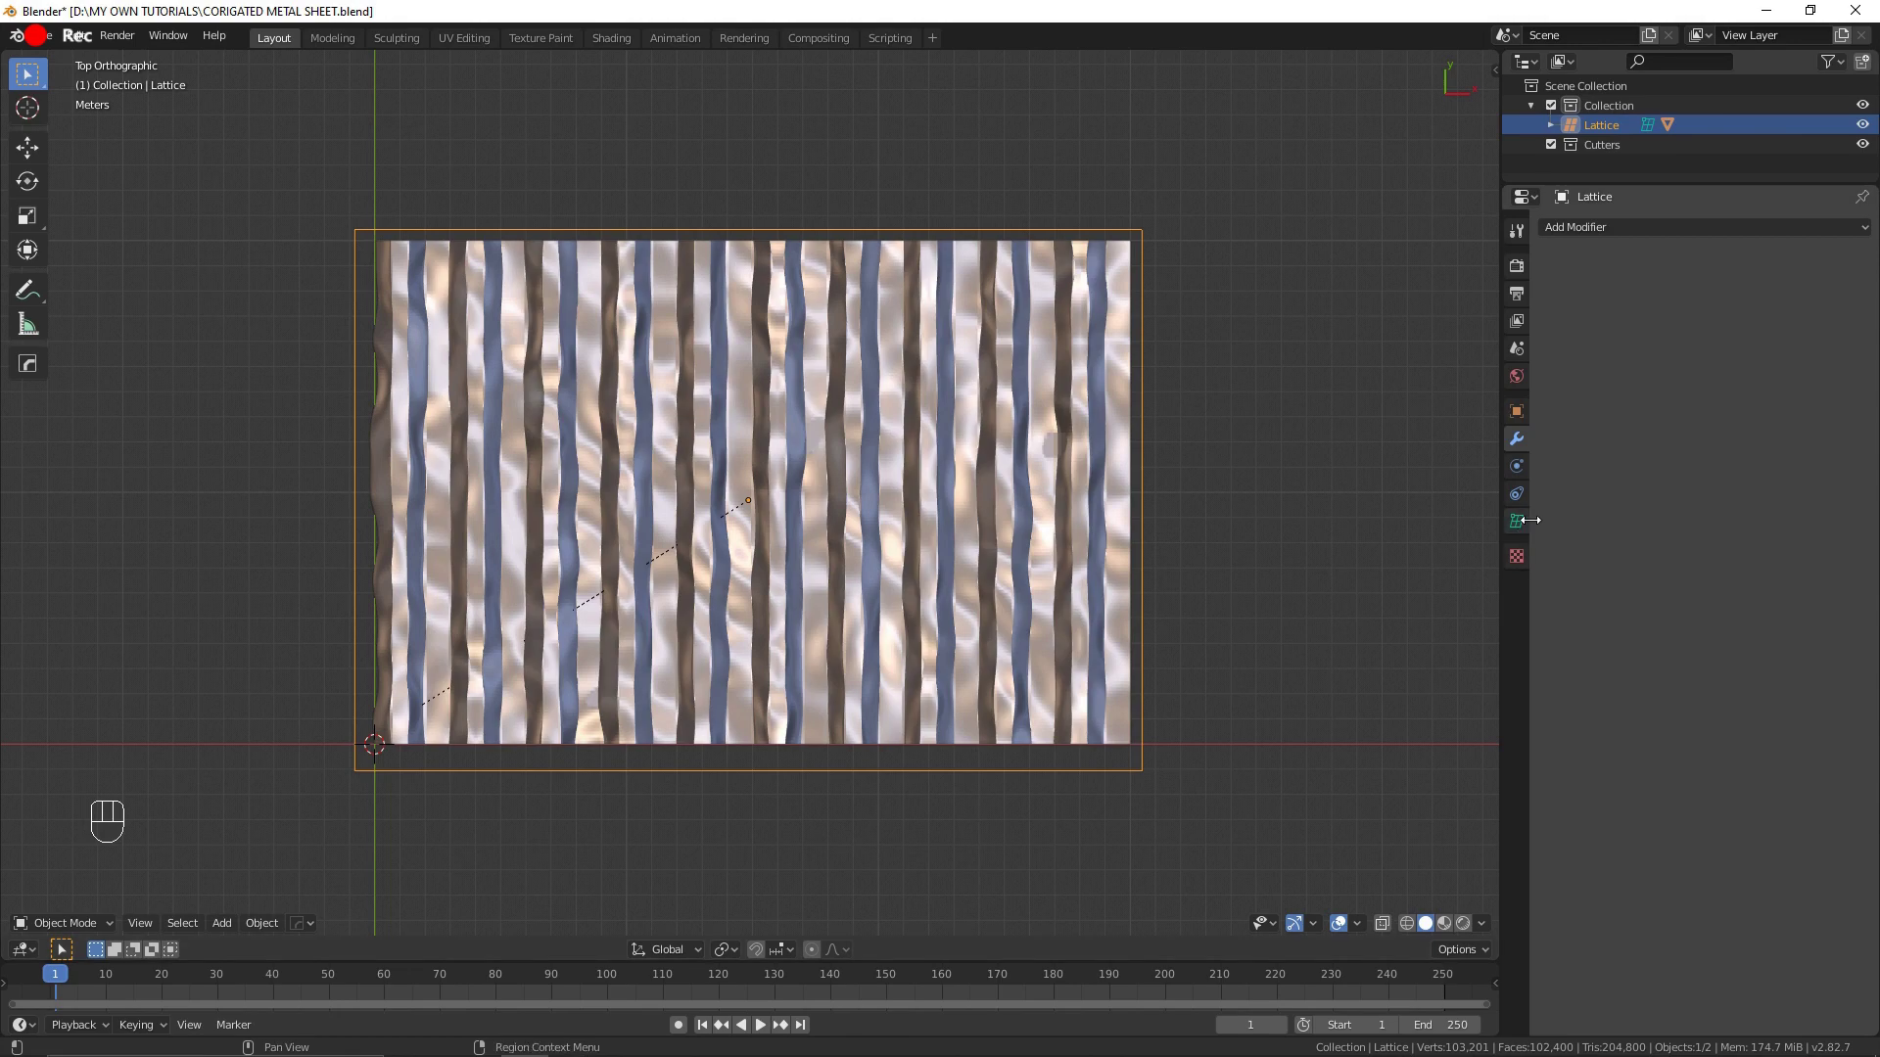
Step: Set the lattice resolution to U 6, V 5, W 2 in its Object Data settings
{"action": "left_click", "coordinate": [1523, 526]}
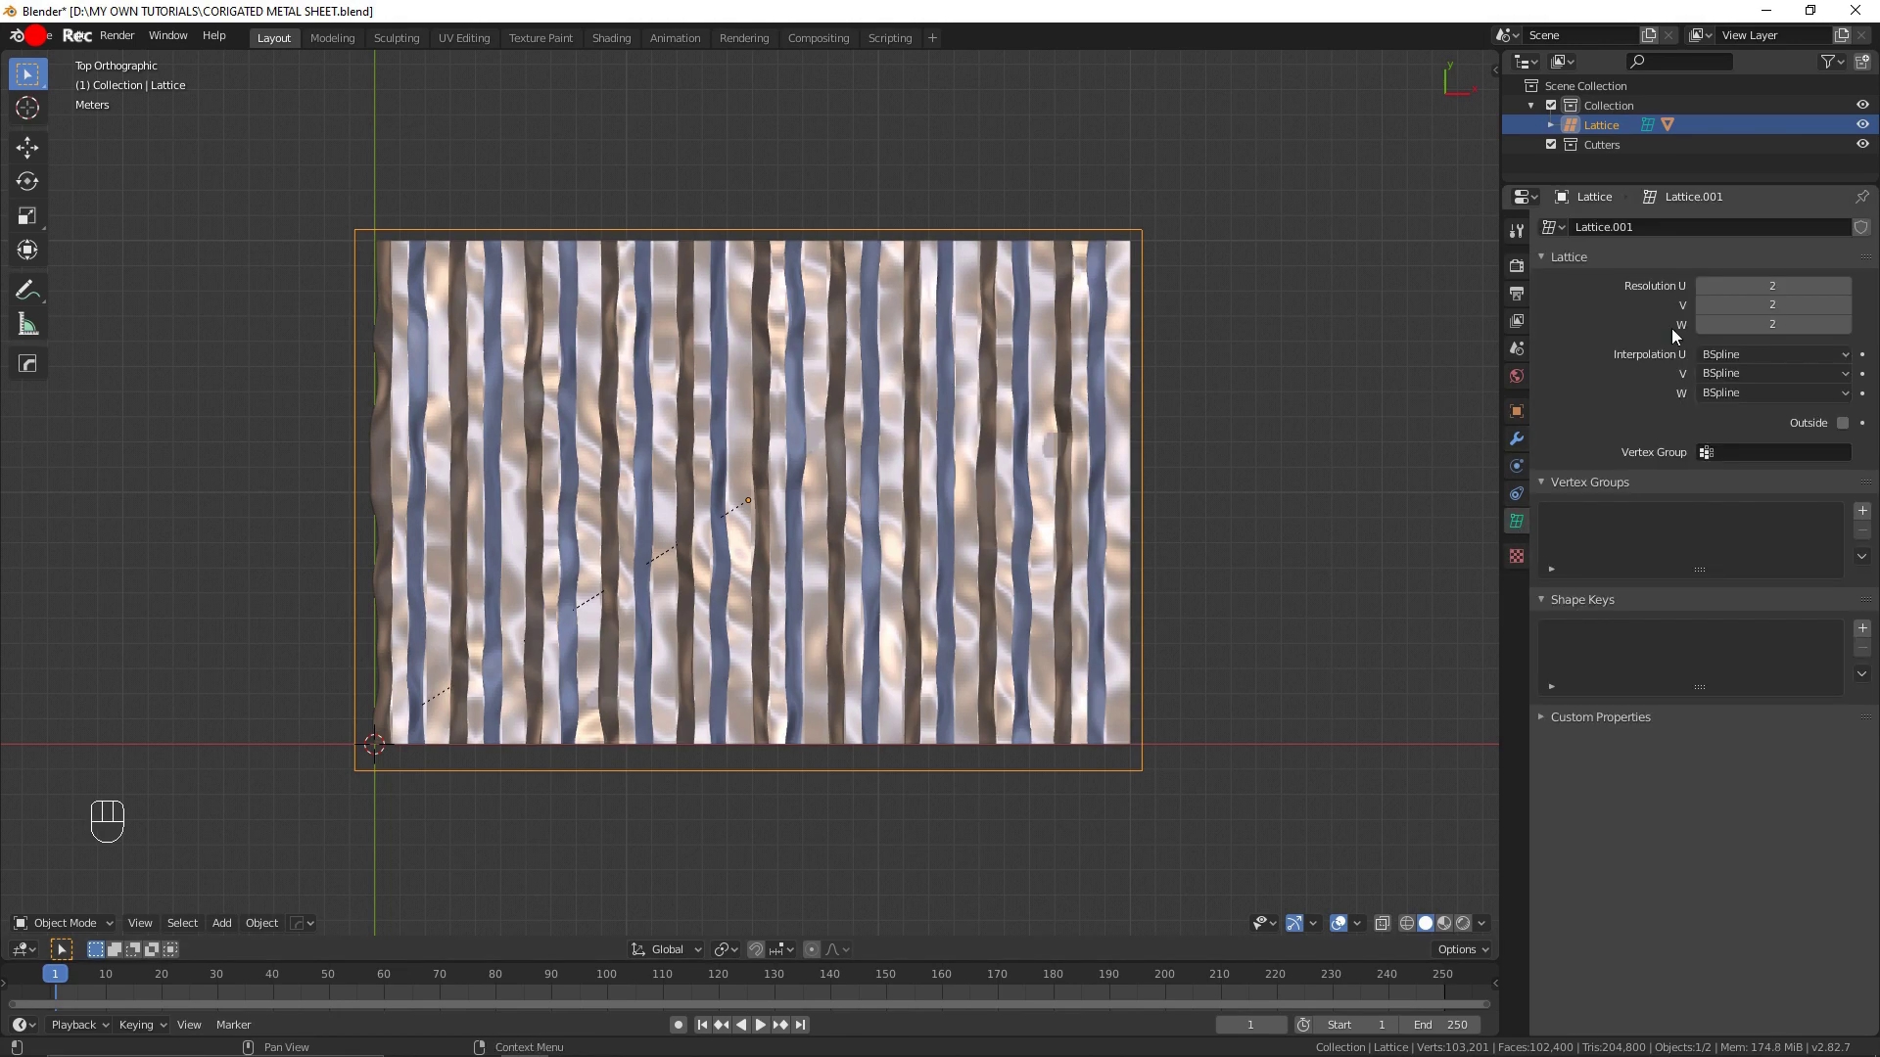
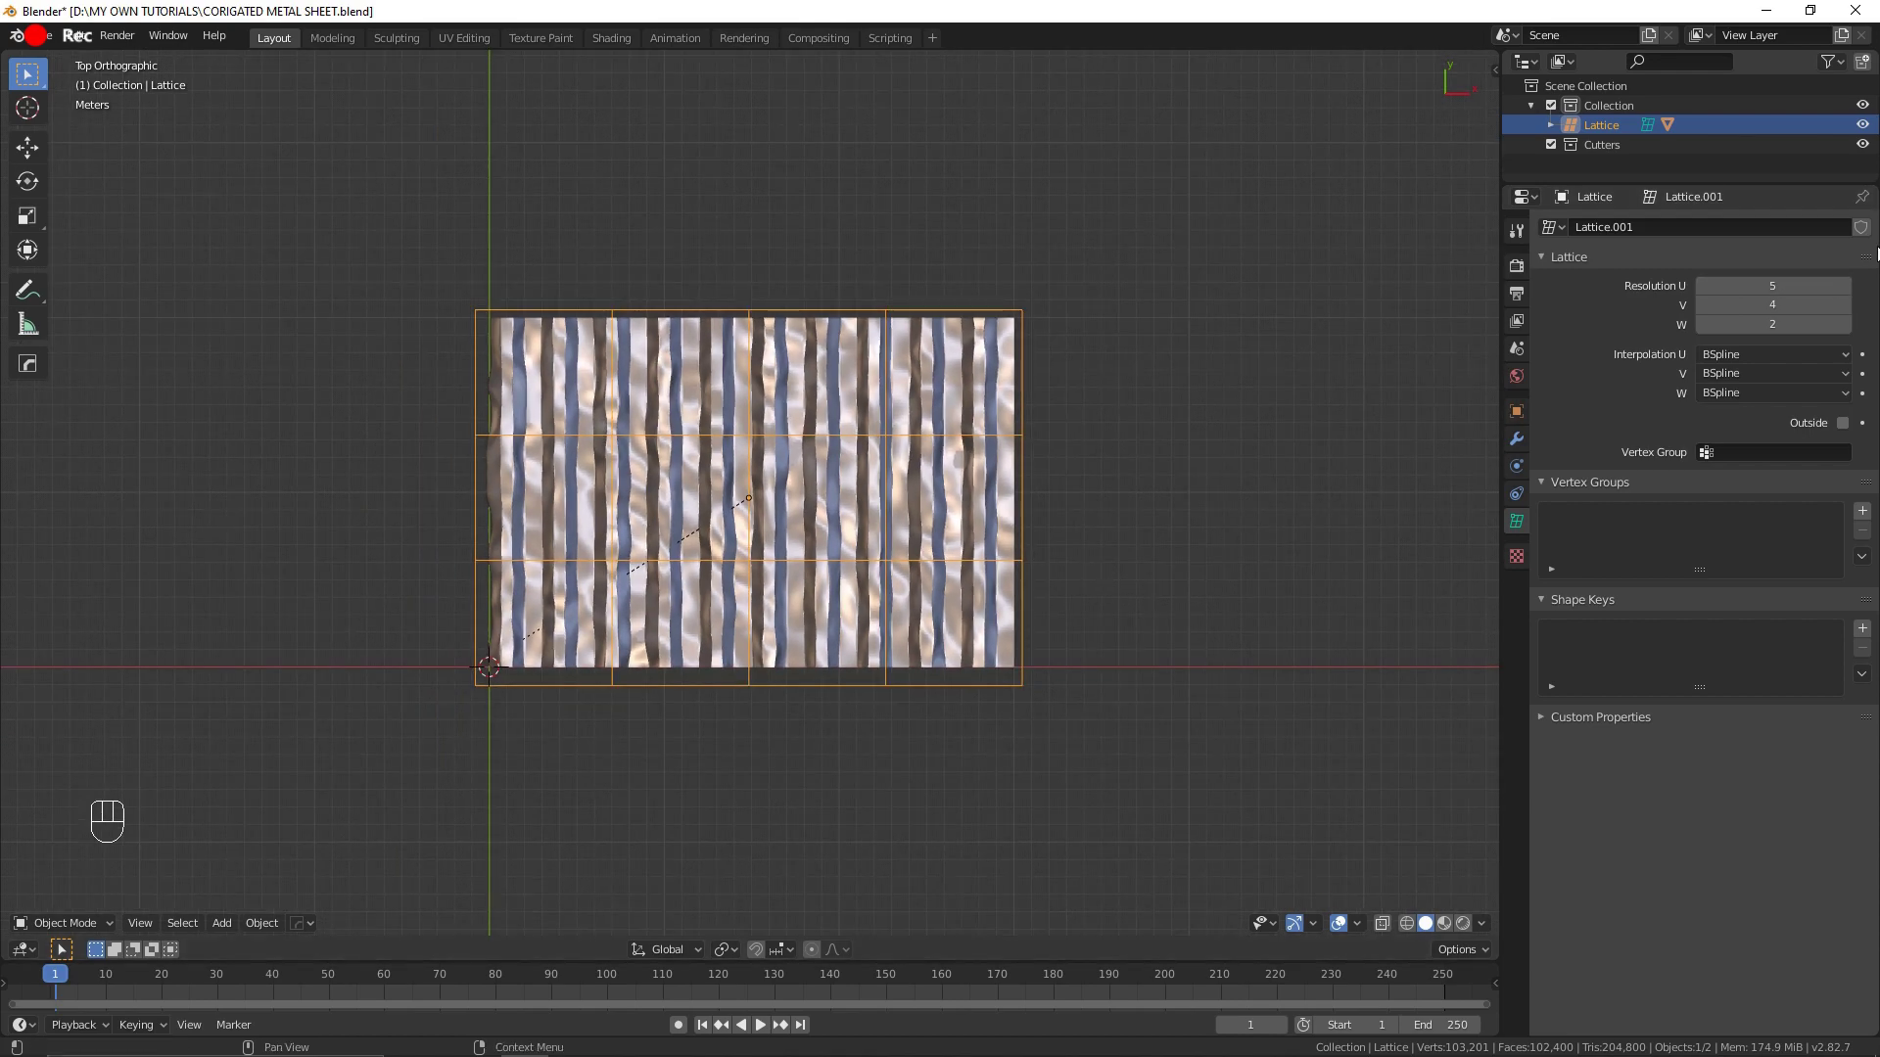
{"action": "left_click", "coordinate": [1849, 304]}
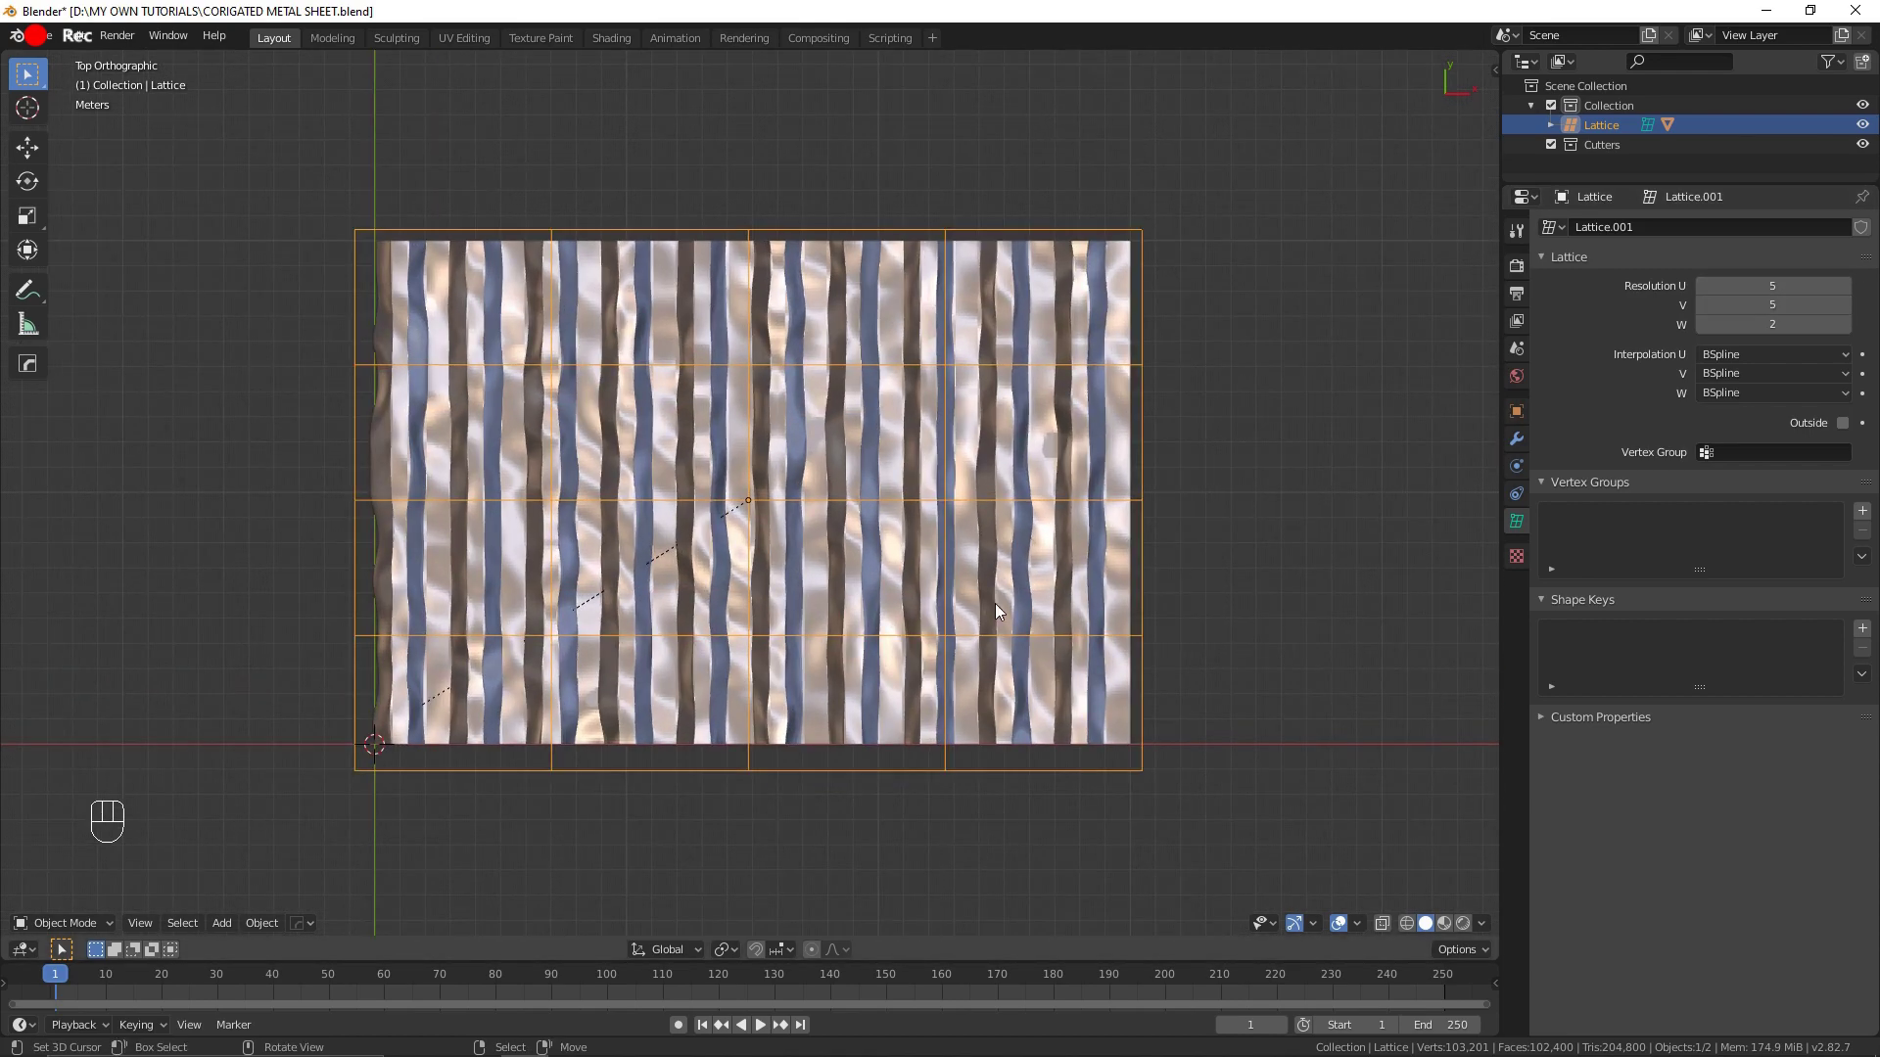
{"action": "left_click_drag", "start_coordinate": [1011, 563], "coordinate": [1014, 538]}
{"action": "left_click", "coordinate": [1846, 314]}
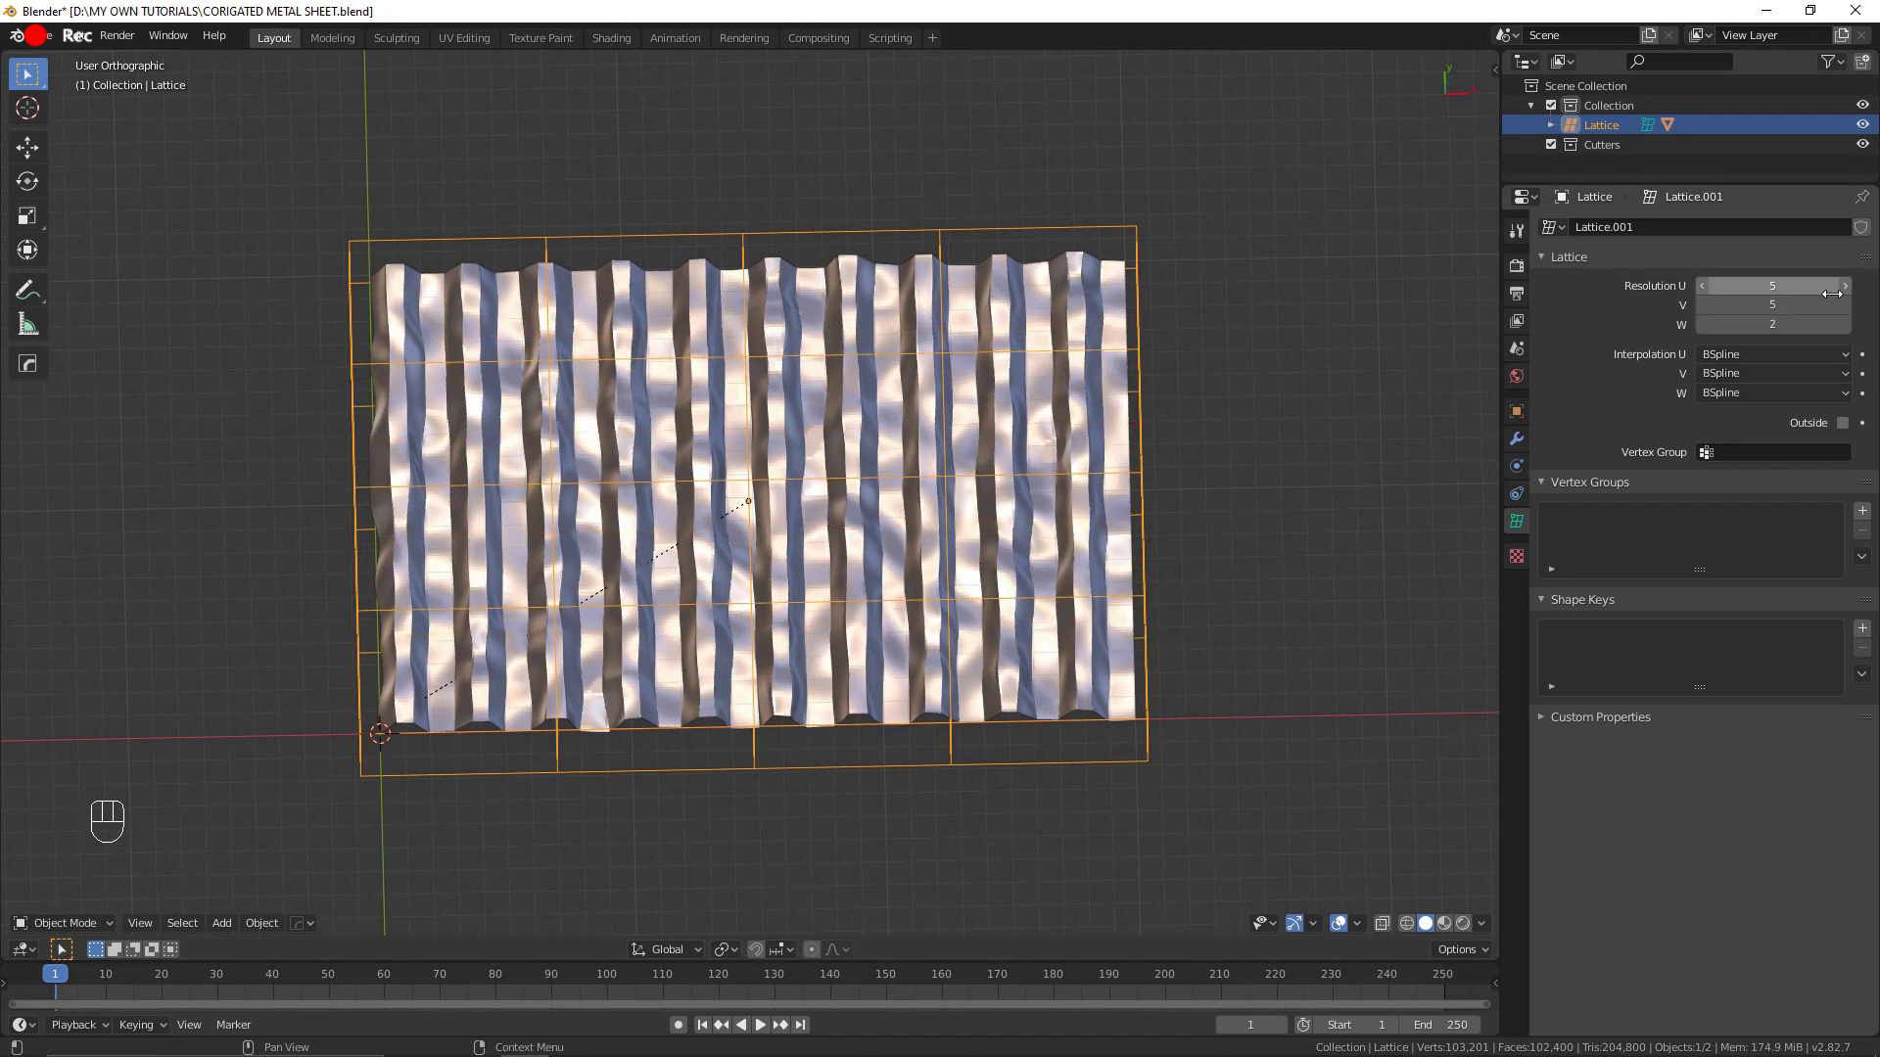
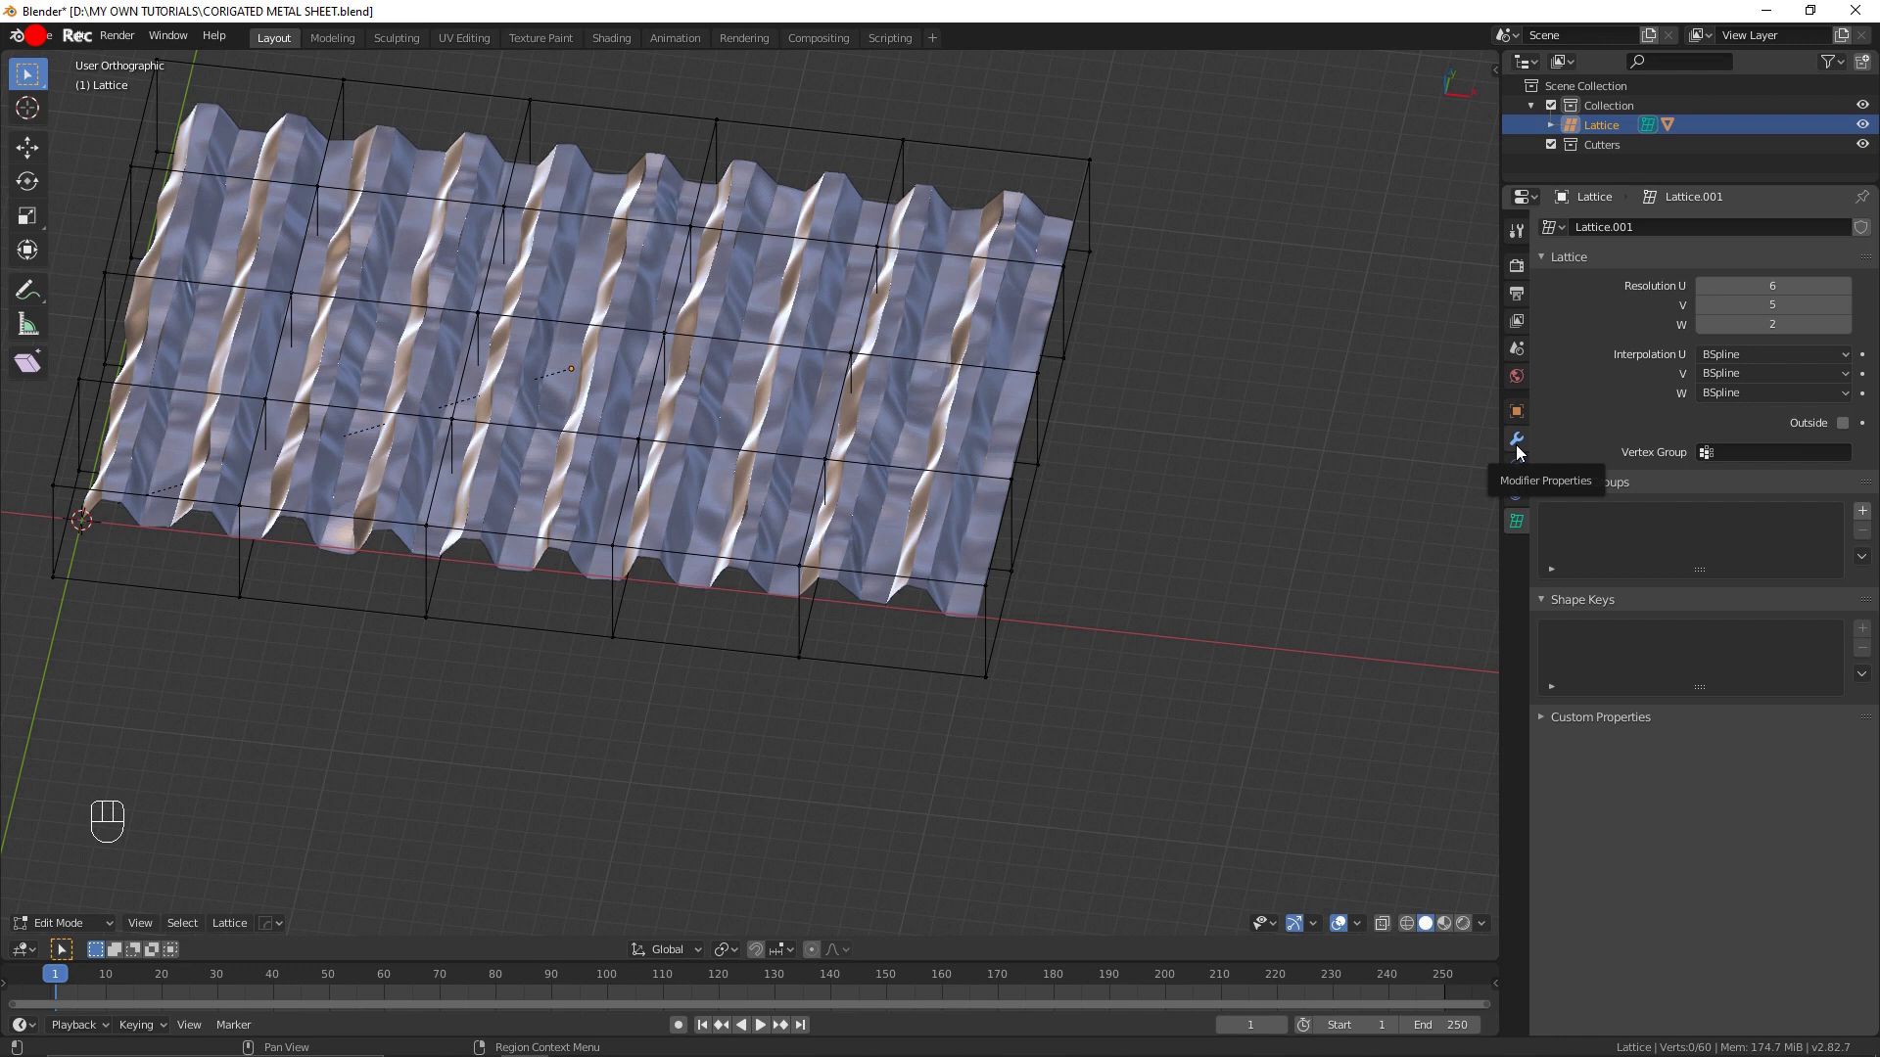
Step: Drag lattice control points vertically with proportional falloff to bend and warp the sheet
{"action": "left_click", "coordinate": [1521, 452]}
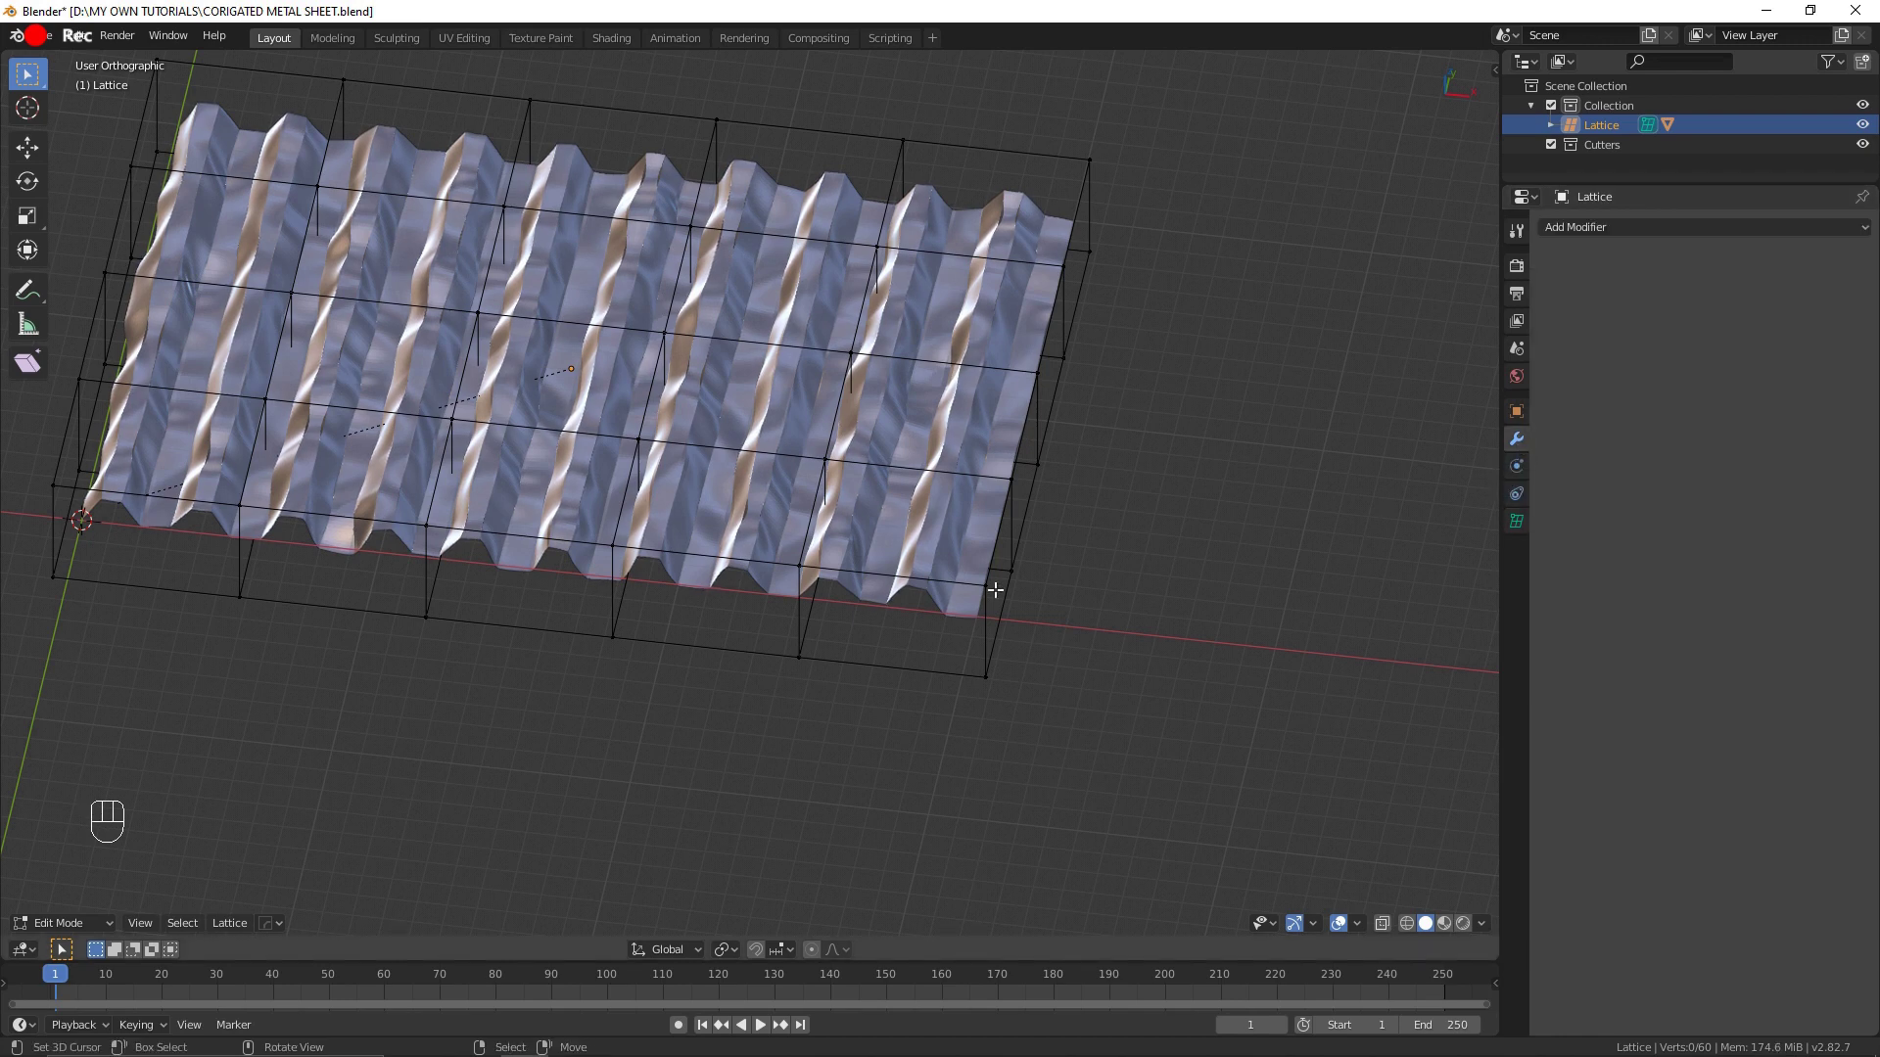
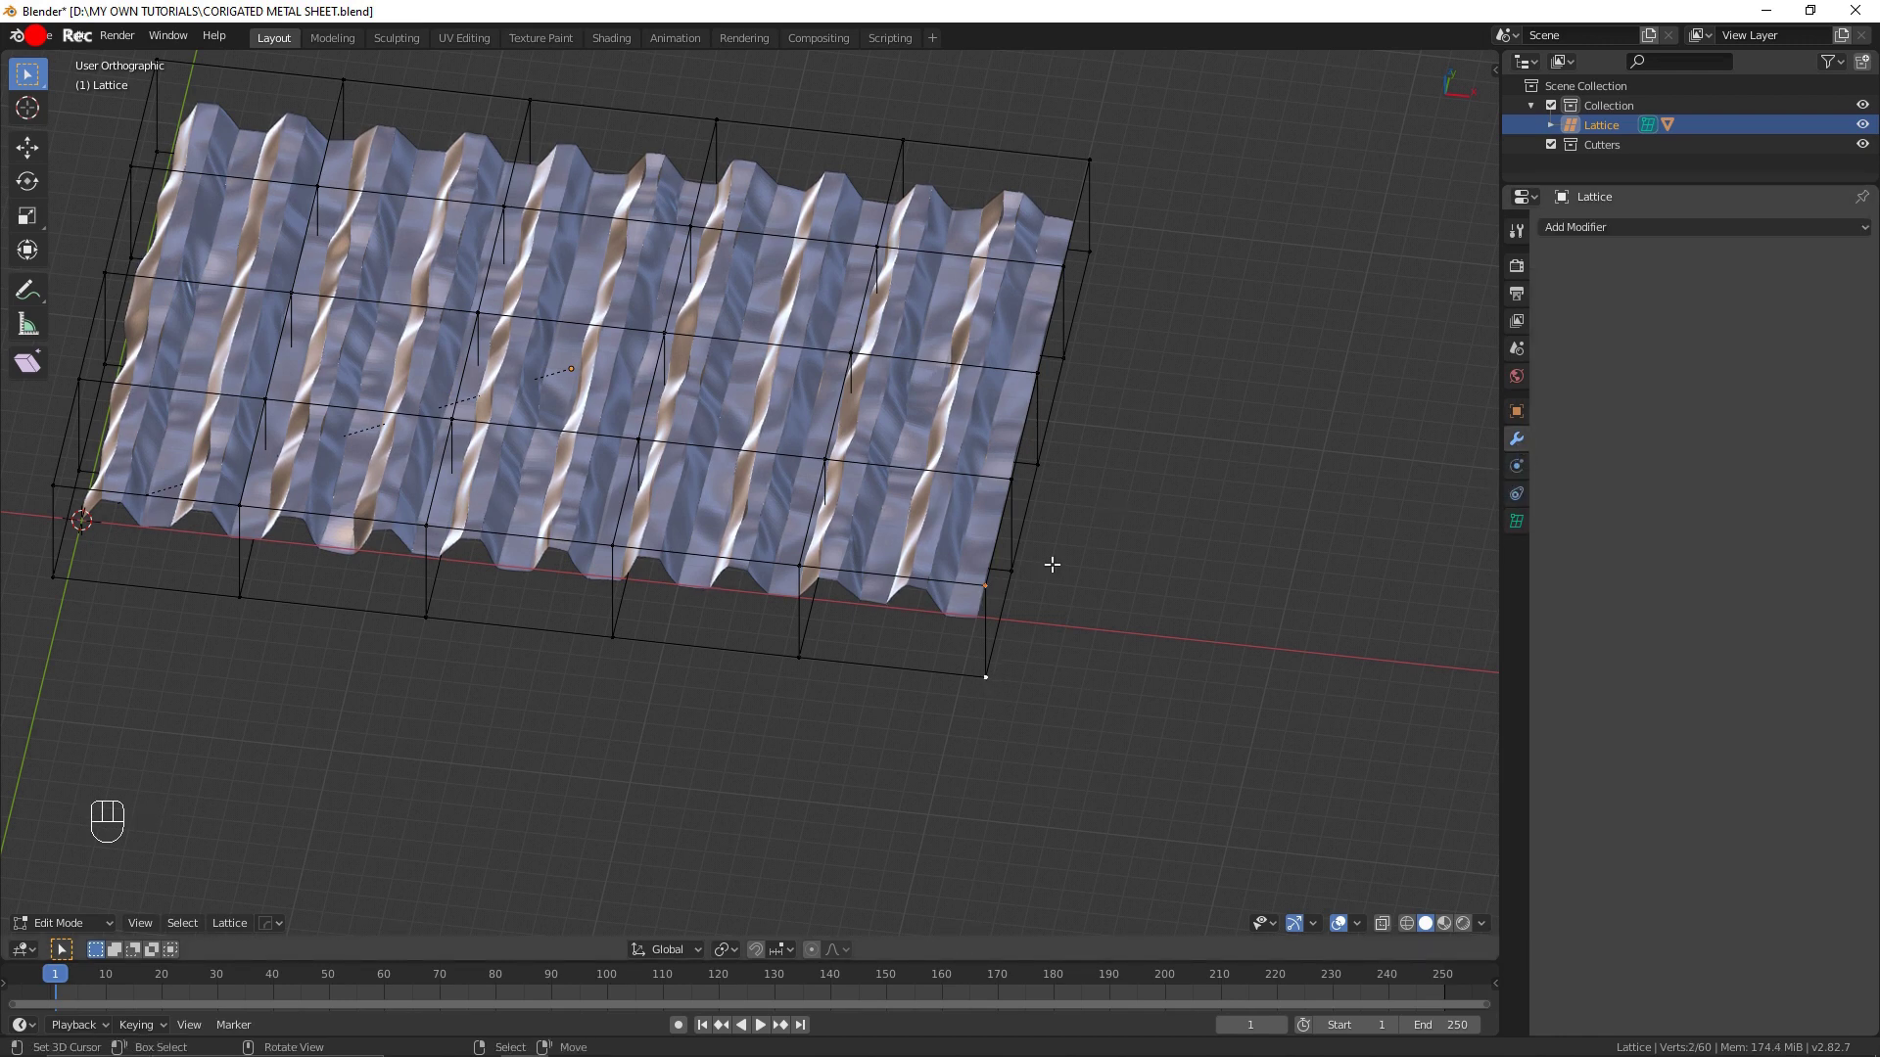
{"action": "key", "text": "Tab"}
{"action": "left_click_drag", "start_coordinate": [90, 922], "coordinate": [643, 754]}
{"action": "key", "text": "Tab"}
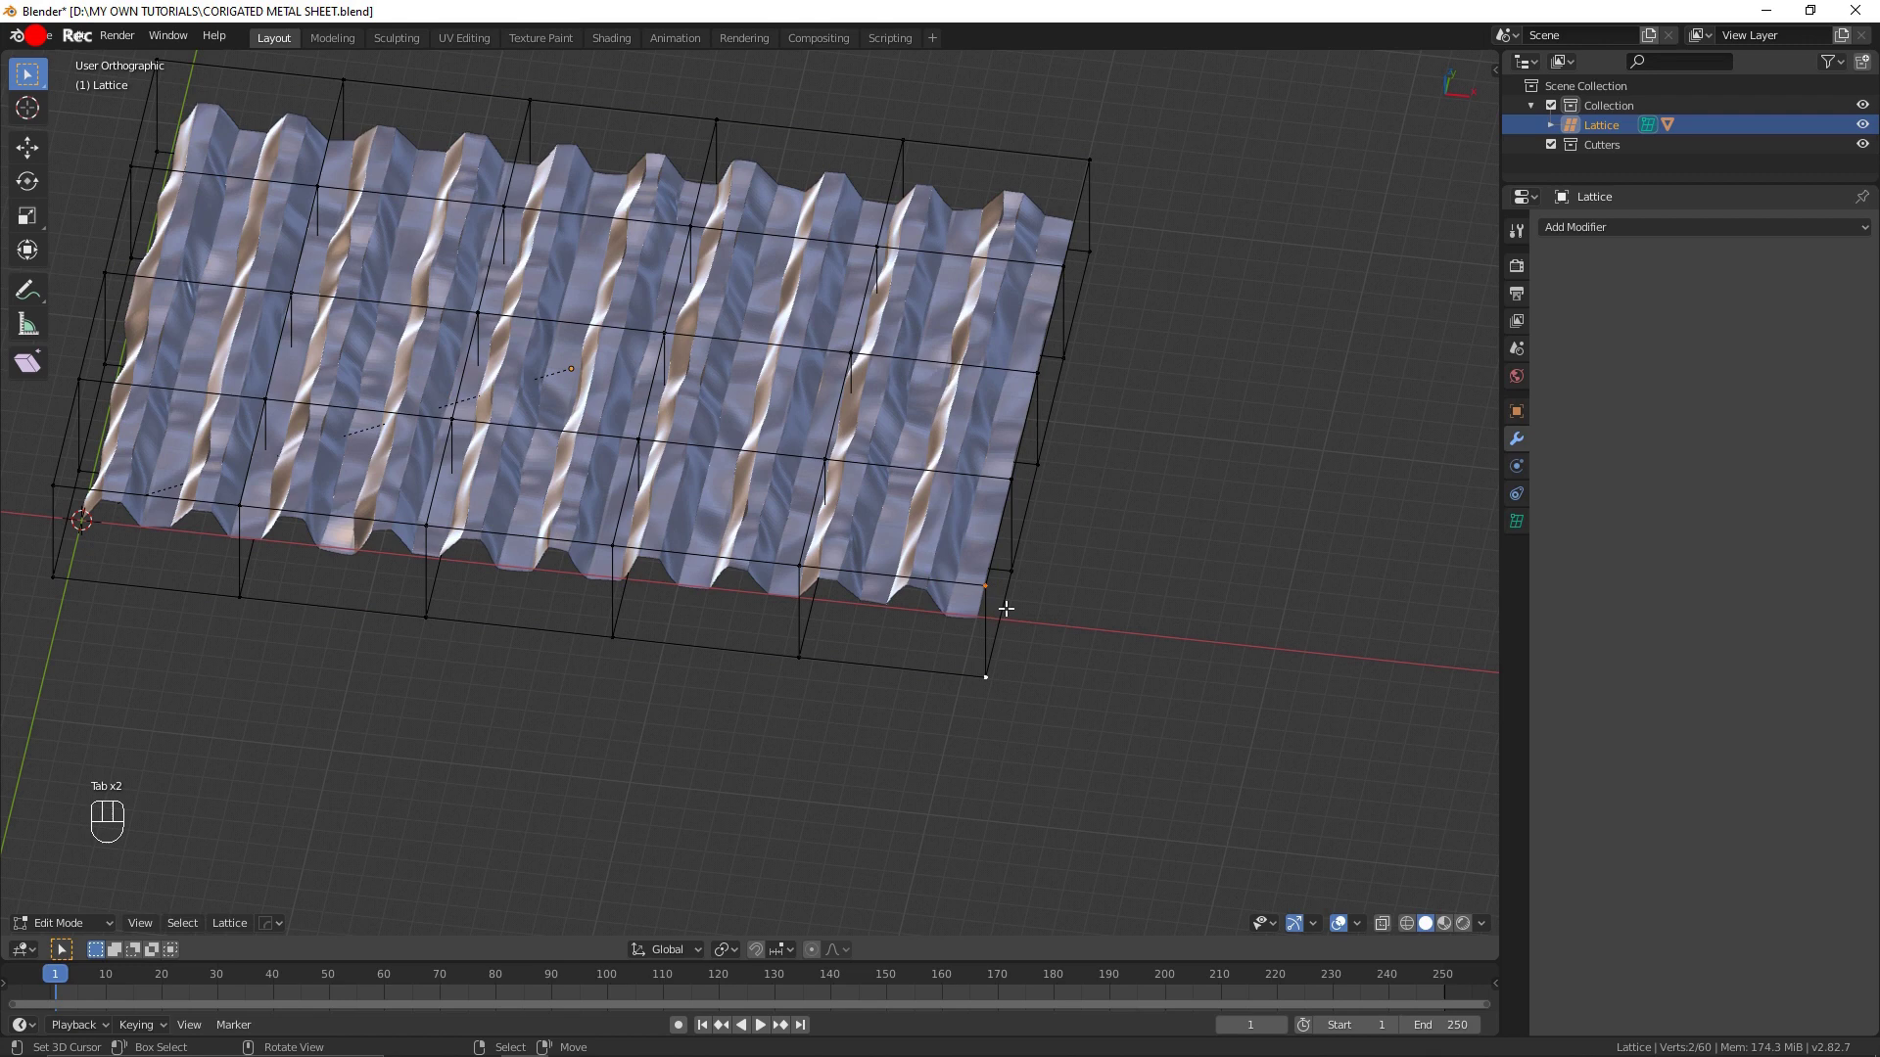
{"action": "key", "text": "g"}
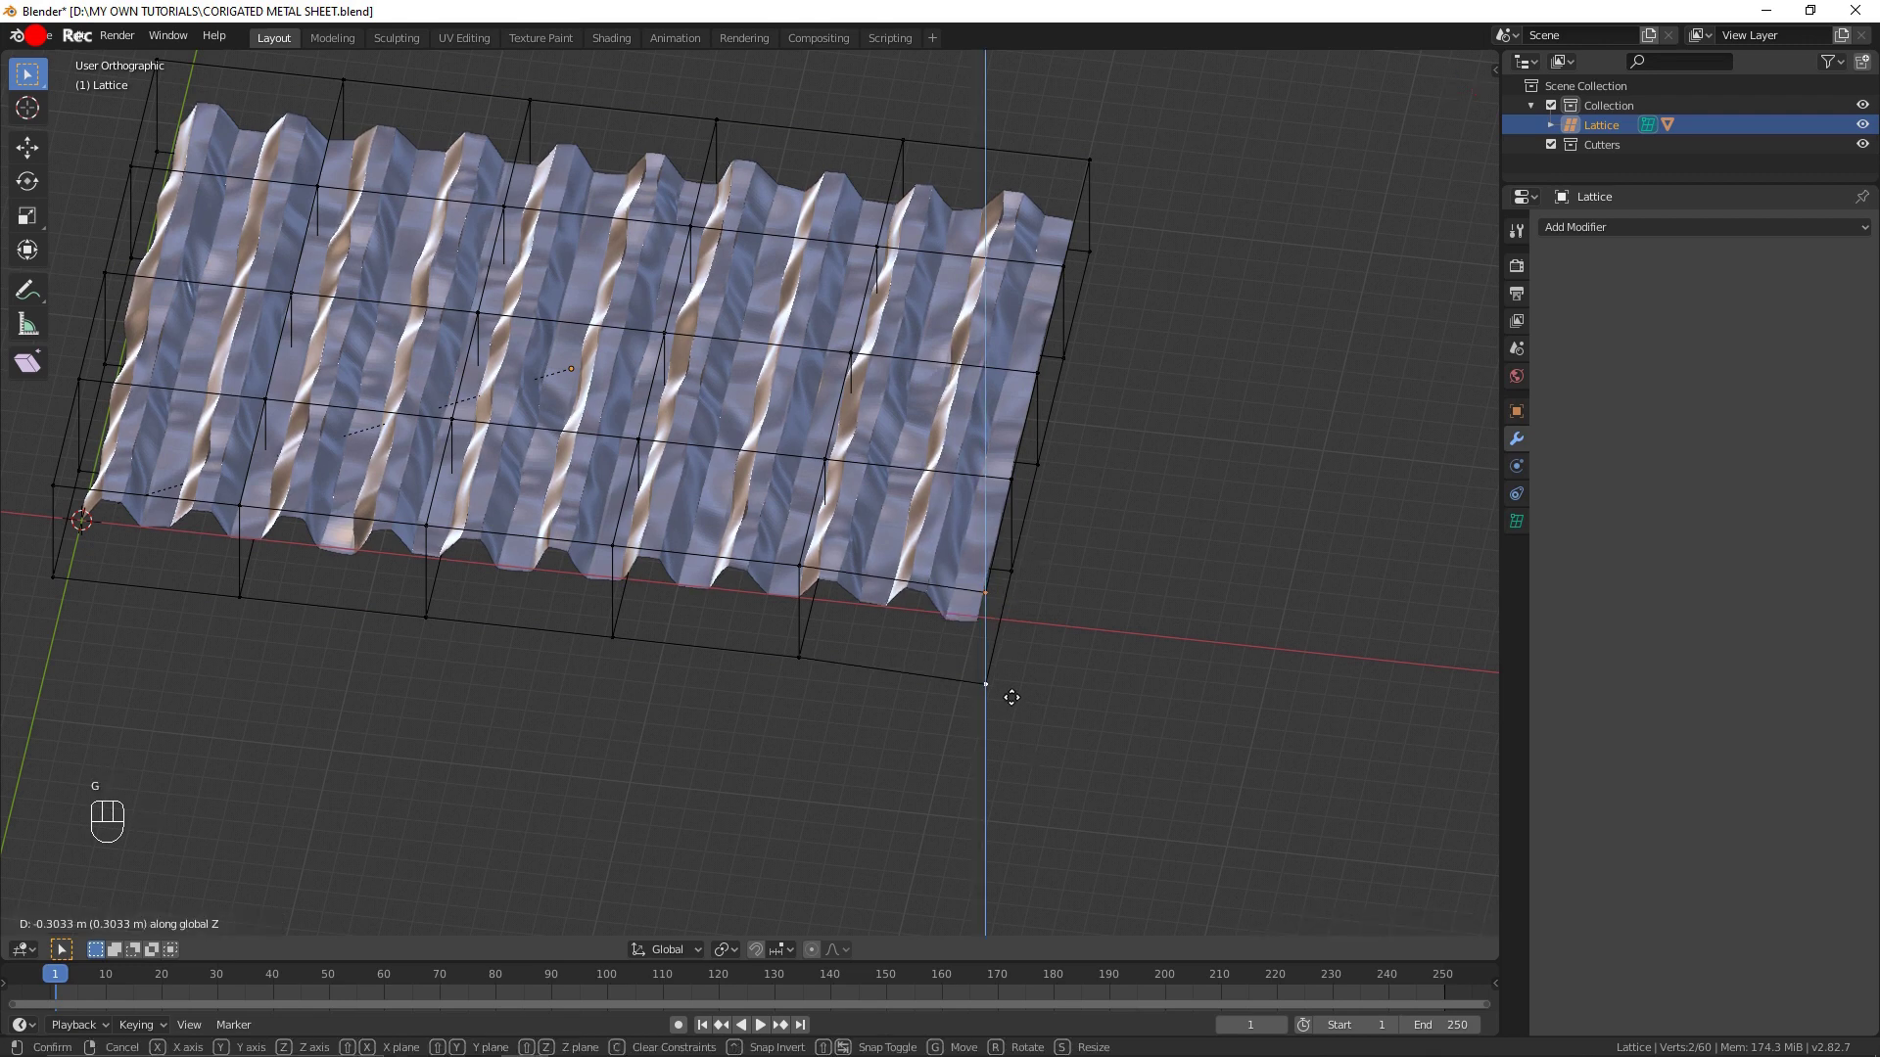
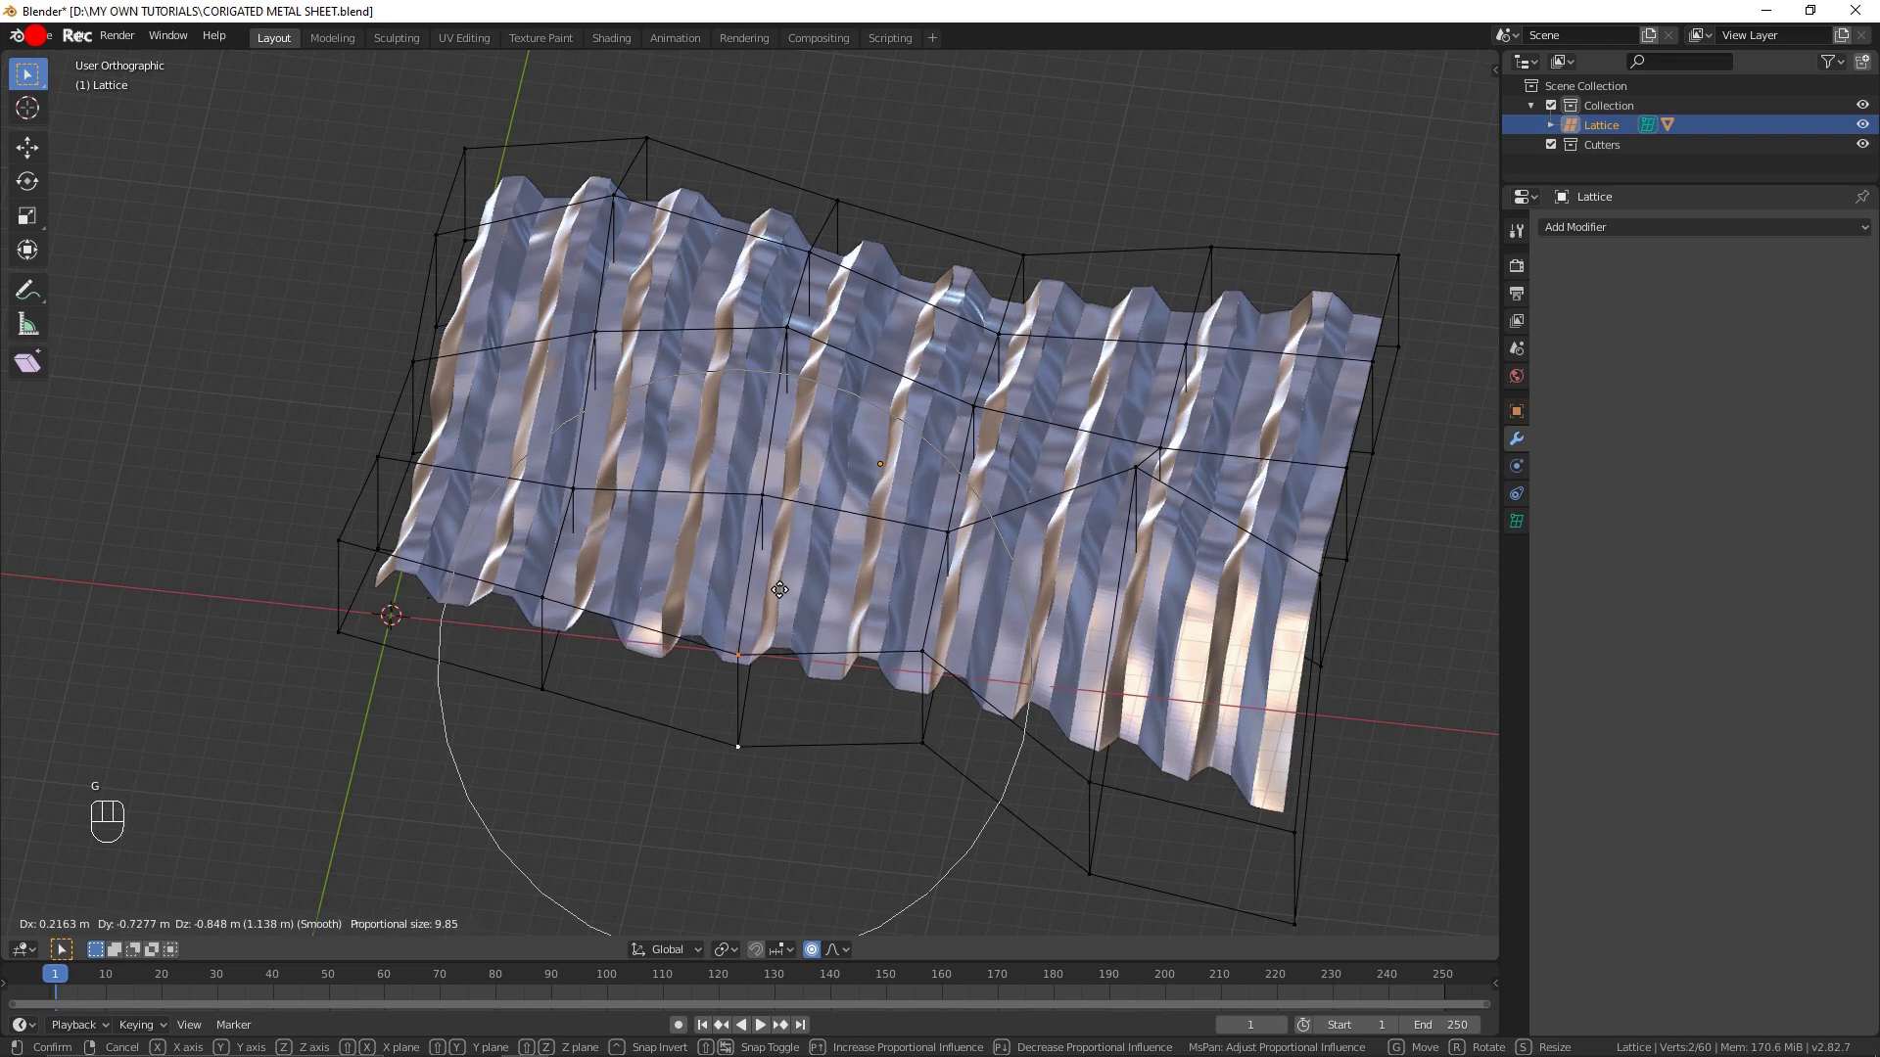
{"action": "key", "text": "Tab"}
{"action": "left_click_drag", "start_coordinate": [911, 642], "coordinate": [906, 576]}
{"action": "left_click_drag", "start_coordinate": [857, 570], "coordinate": [875, 597]}
Step: Add a UV sphere and enlarge it to overlap the left end of the warped sheet
{"action": "key", "text": "F22"}
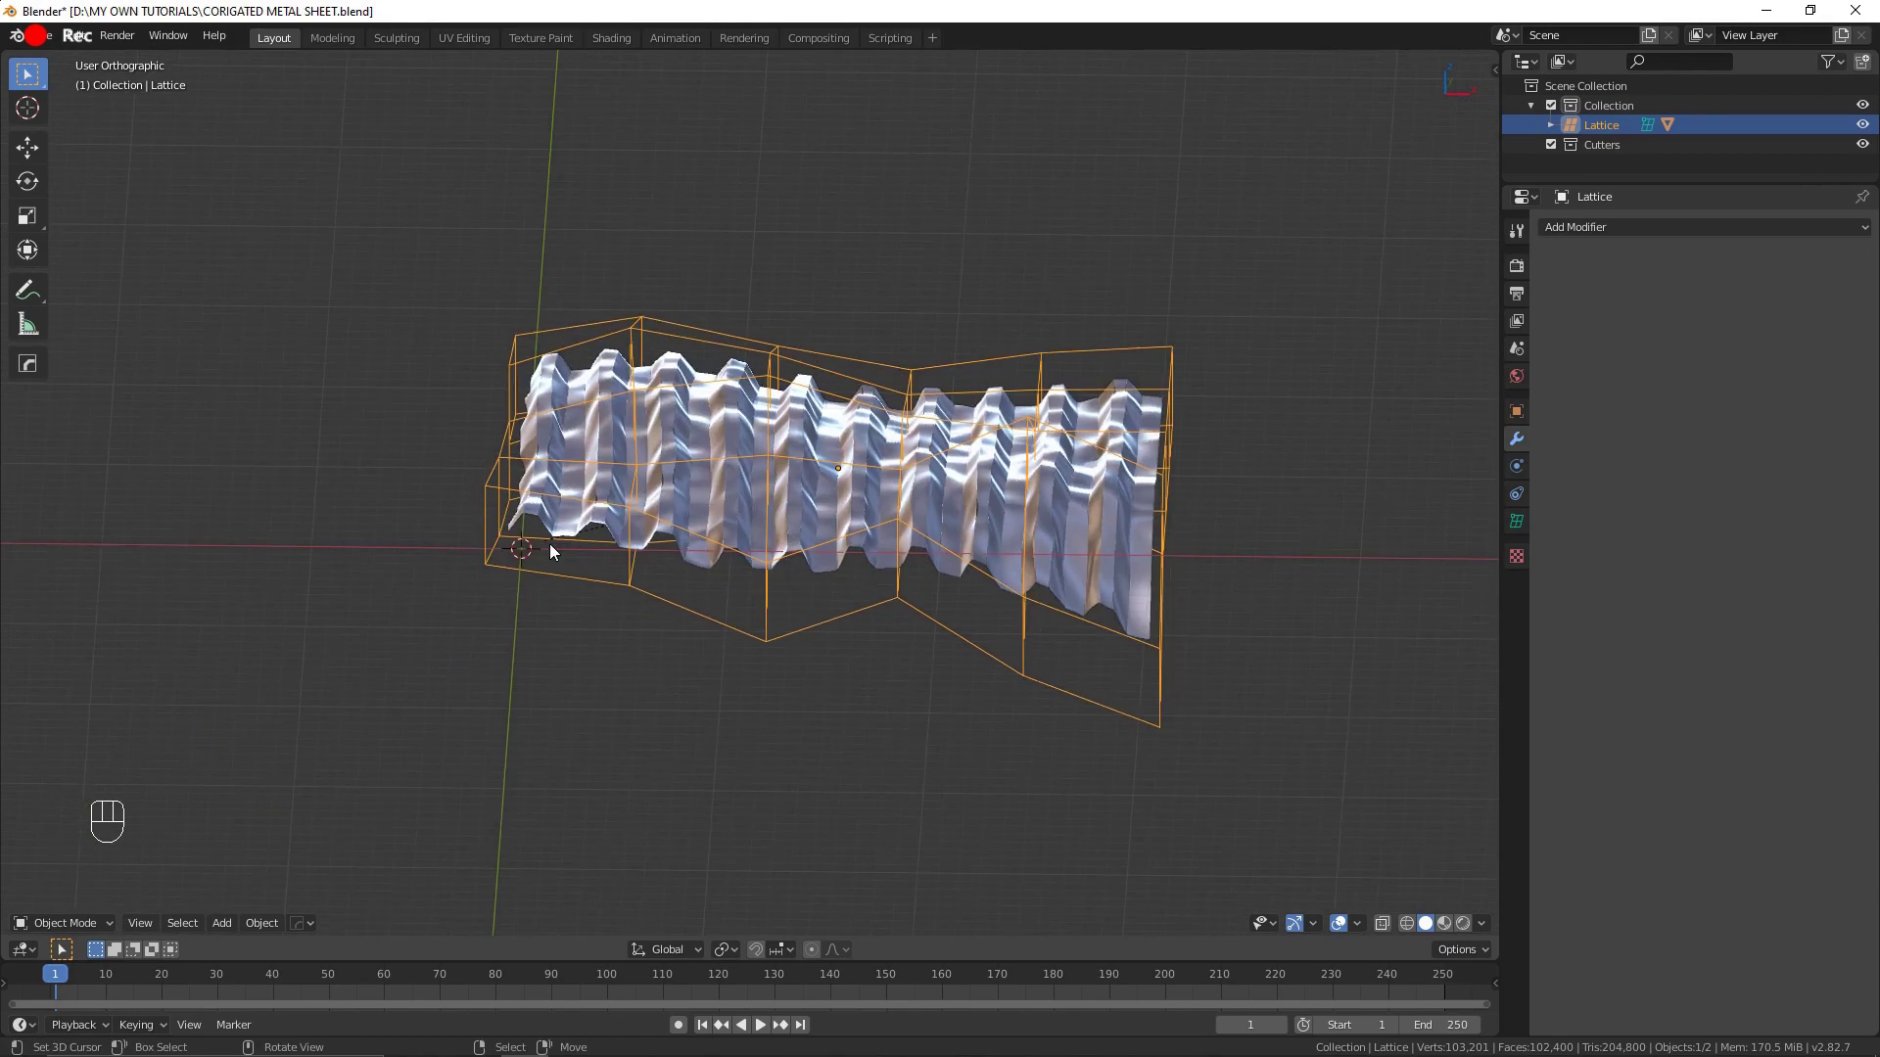
{"action": "key", "text": "shift+a"}
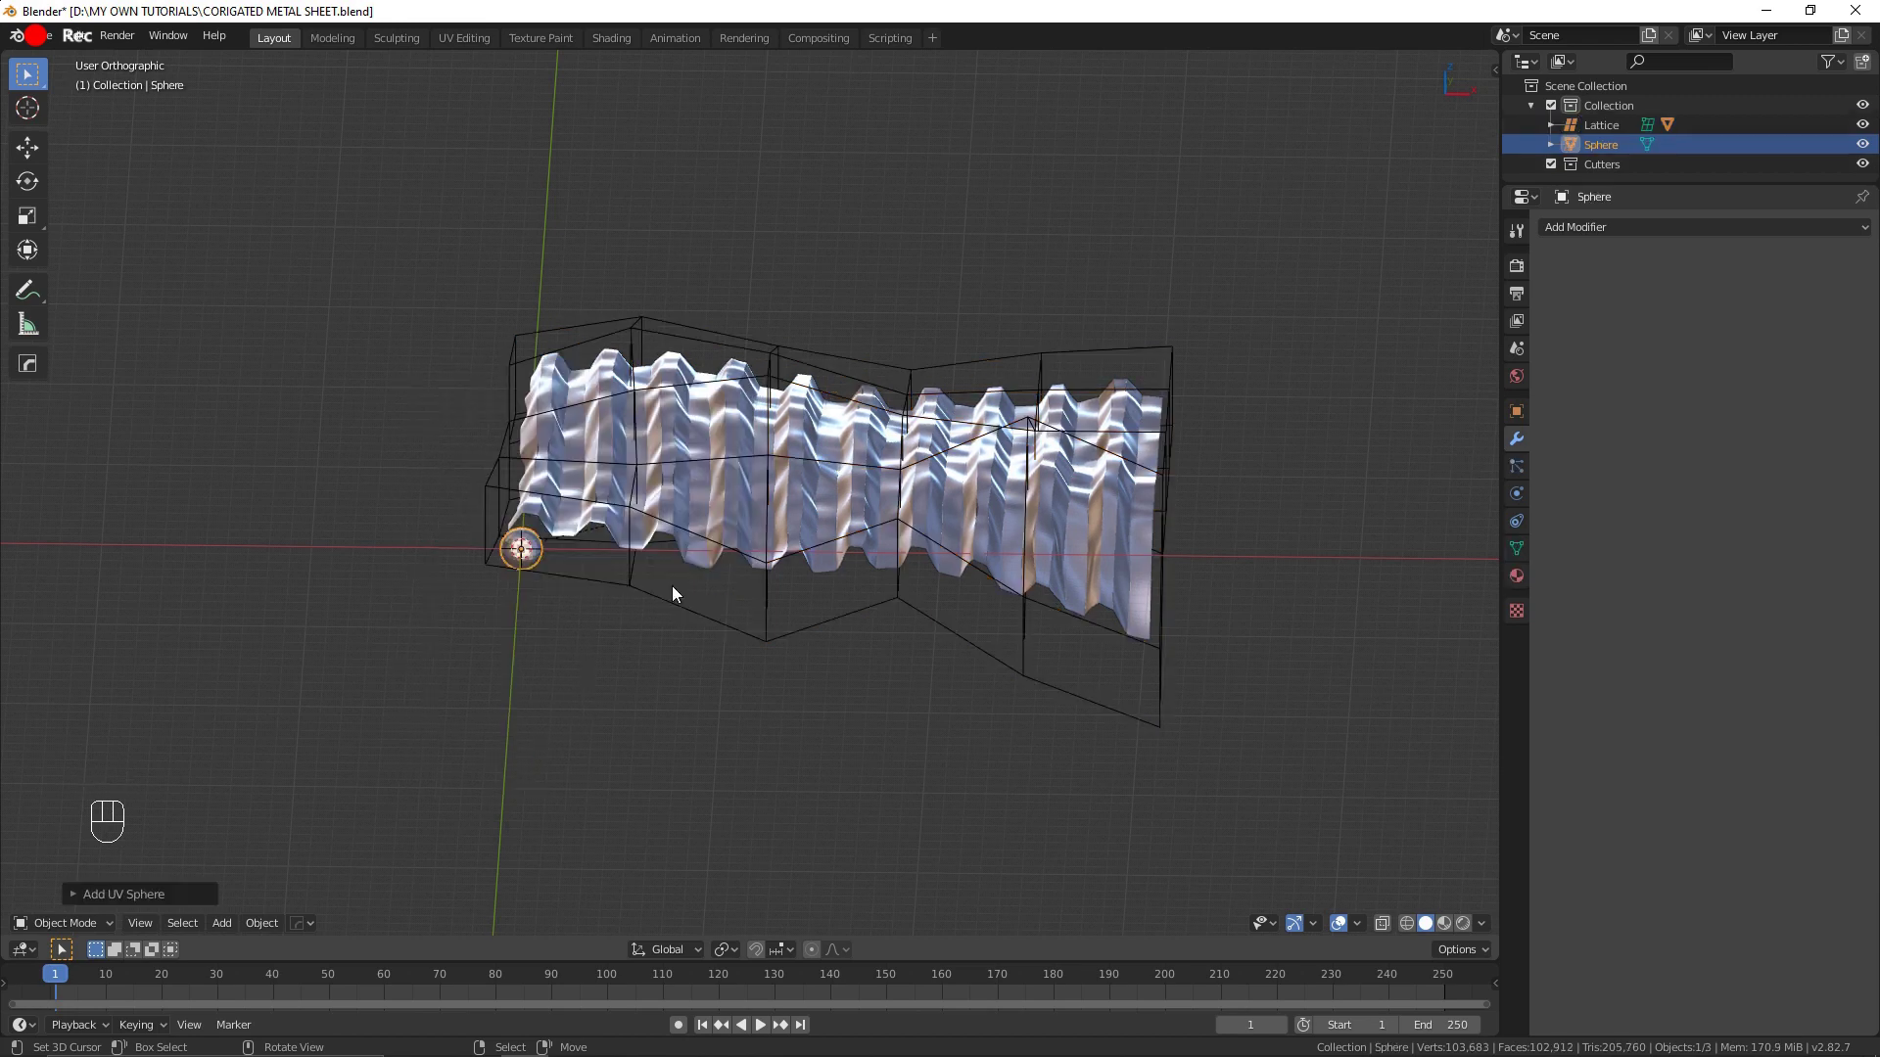
{"action": "key", "text": "s"}
{"action": "key", "text": "q"}
{"action": "key", "text": "w"}
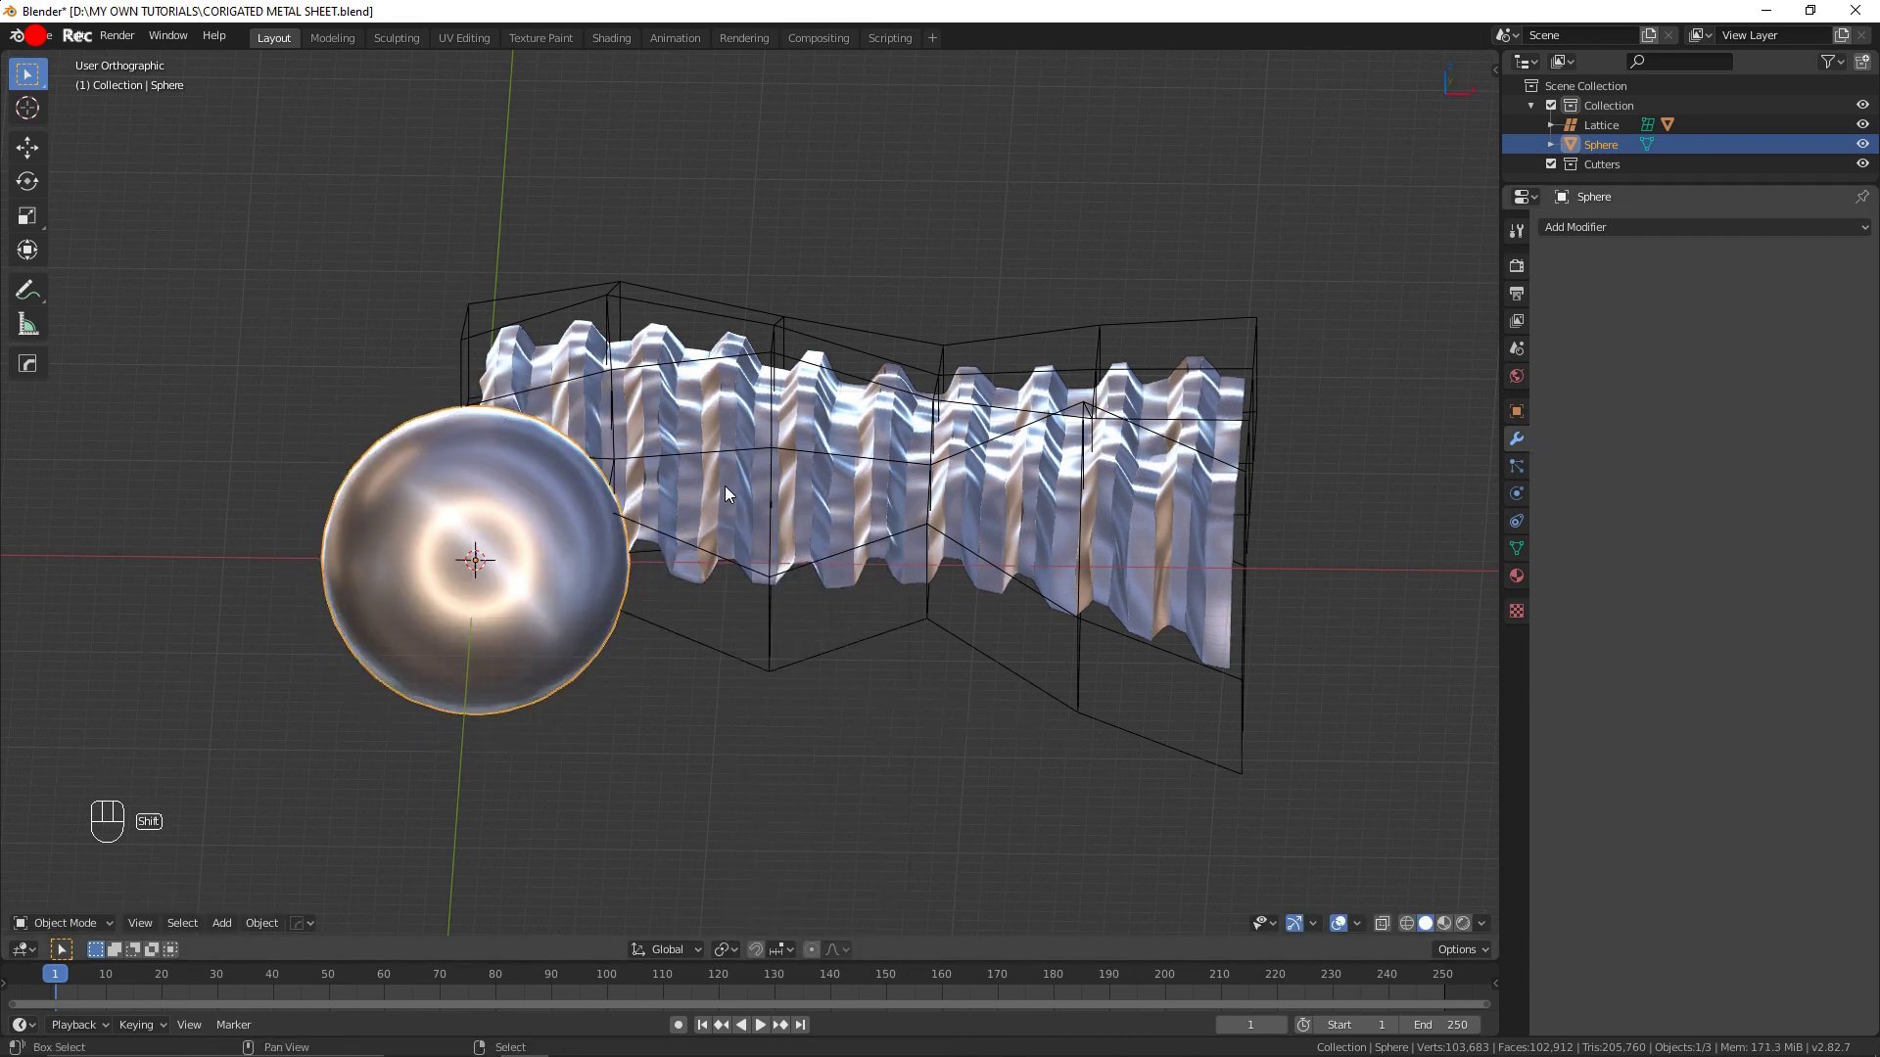
{"action": "key", "text": "F22"}
Step: Cut the sphere out of the sheet with a Hops Difference Boolean
{"action": "left_click", "coordinate": [671, 503]}
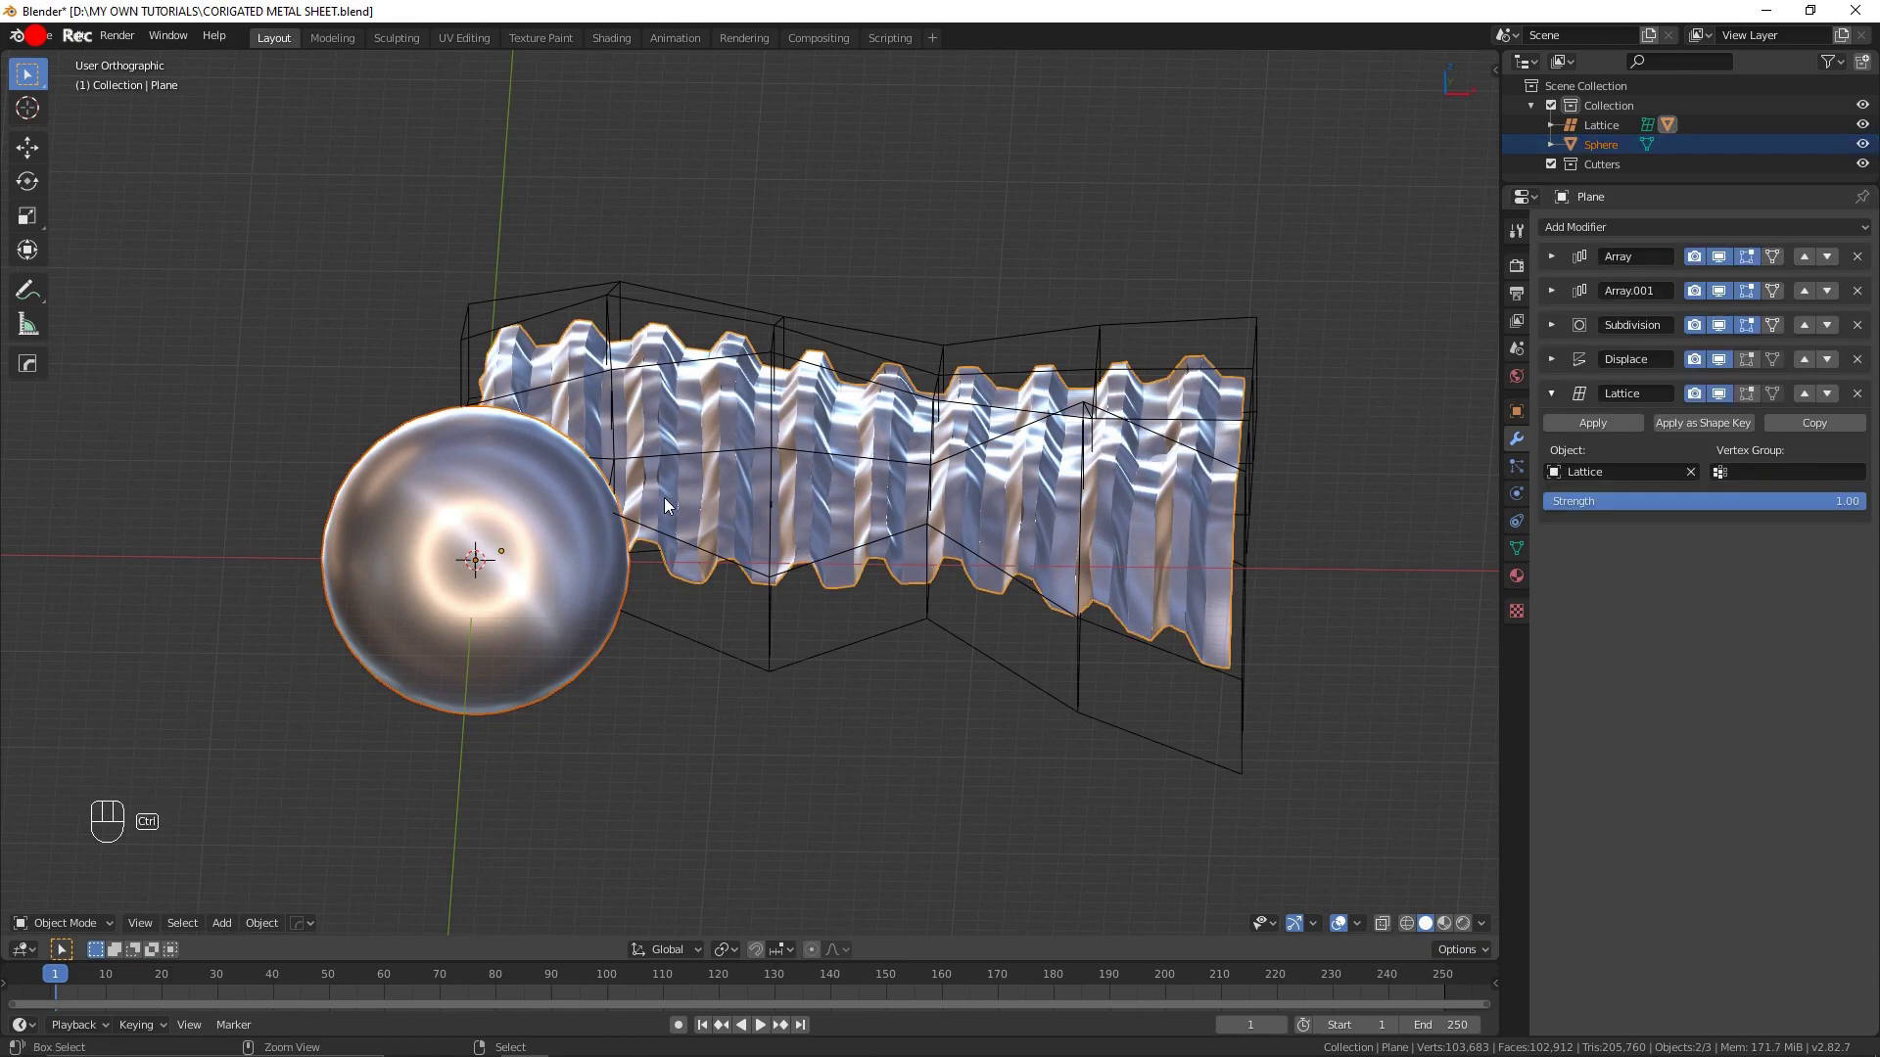
{"action": "key", "text": "ctrl+KP_Subtract"}
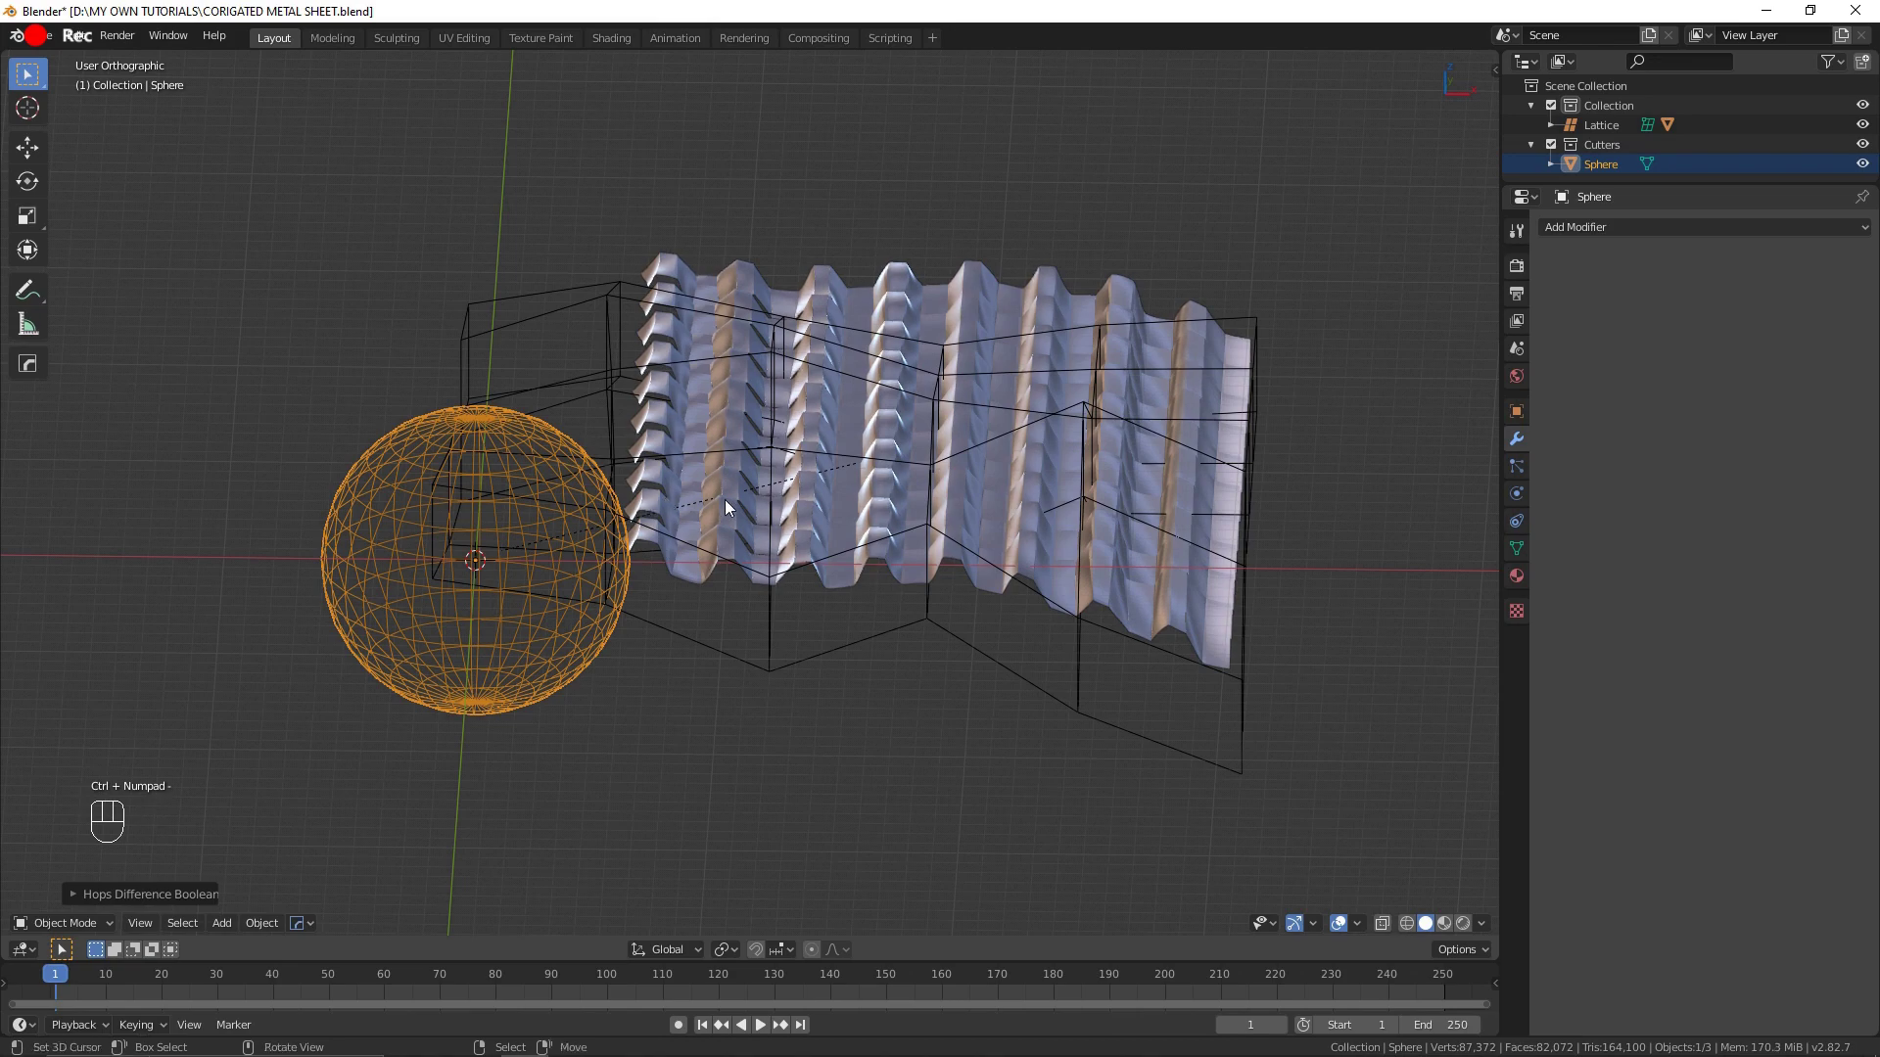
{"action": "left_click", "coordinate": [687, 488]}
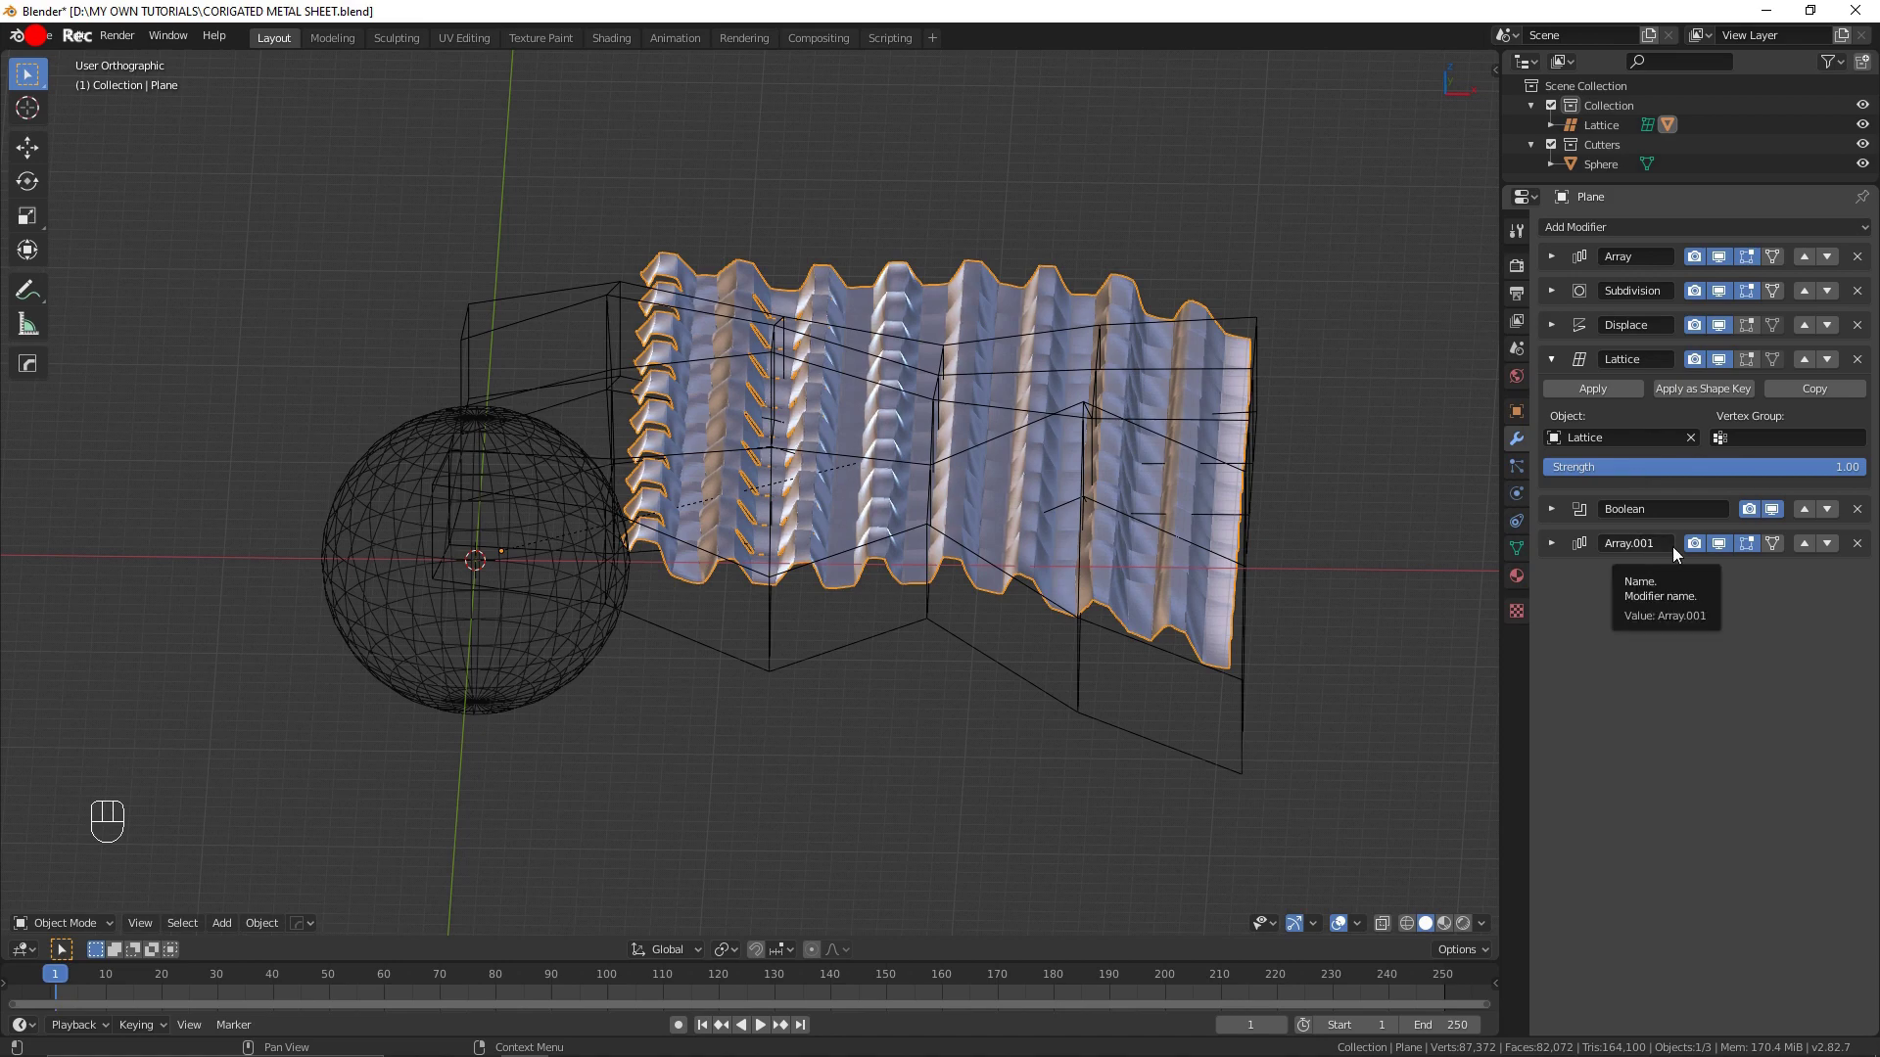
Step: Move Array.001 above the Boolean and Lattice modifiers in the sheet's stack
{"action": "left_click", "coordinate": [1814, 562]}
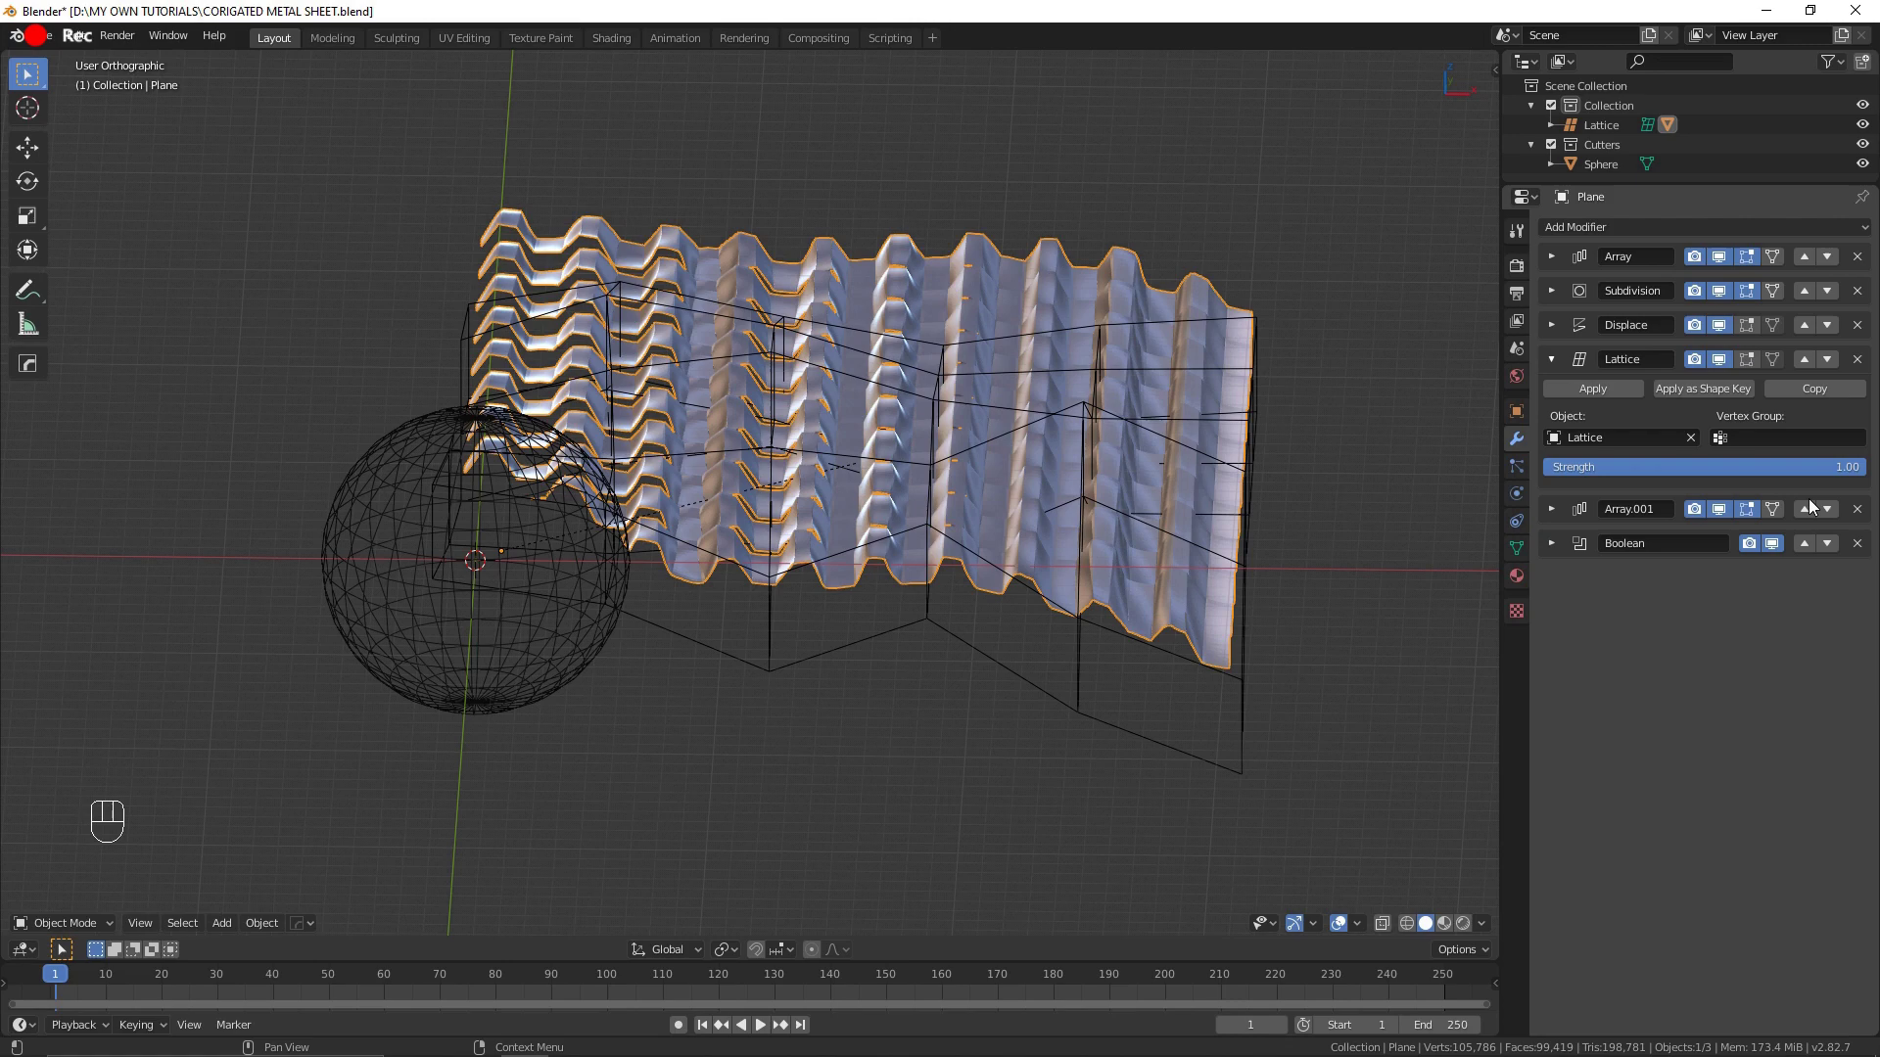
{"action": "left_click_drag", "start_coordinate": [1805, 525], "coordinate": [1836, 372]}
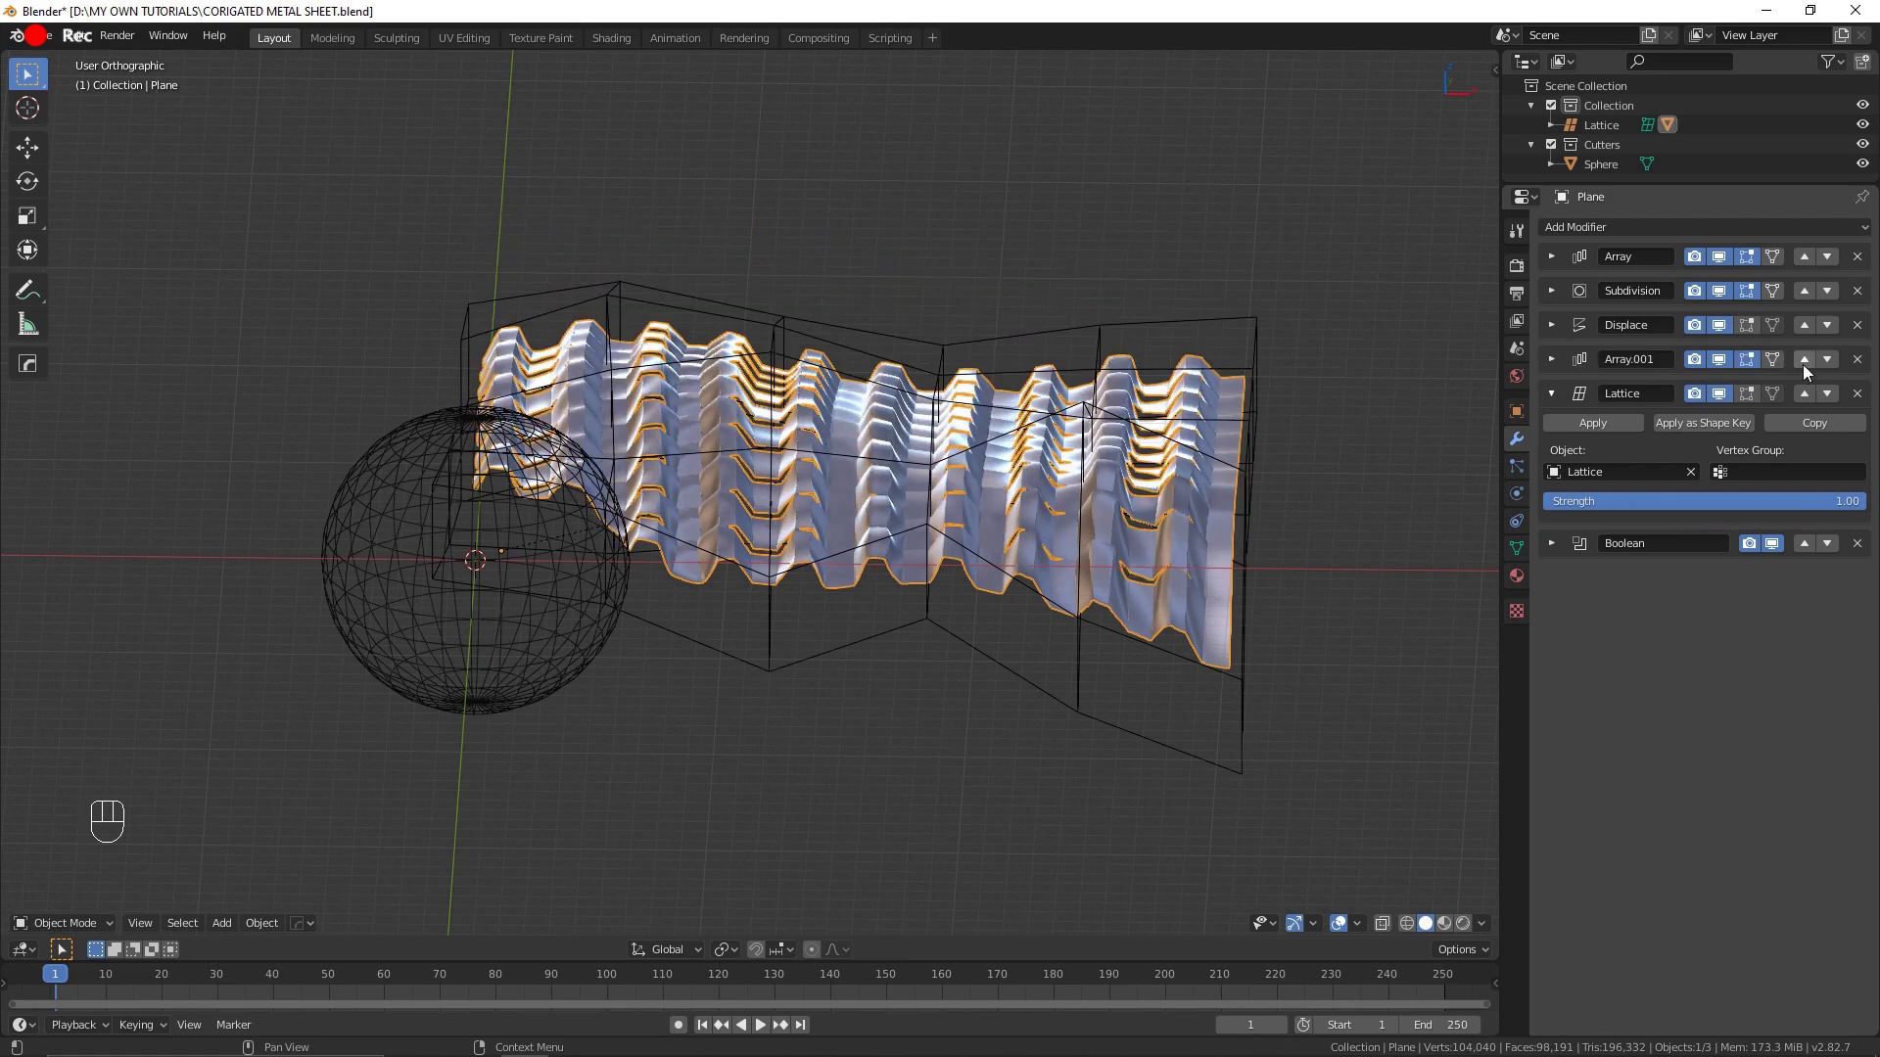
{"action": "left_click", "coordinate": [1807, 370]}
{"action": "left_click", "coordinate": [1802, 336]}
{"action": "left_click_drag", "start_coordinate": [586, 599], "coordinate": [601, 666]}
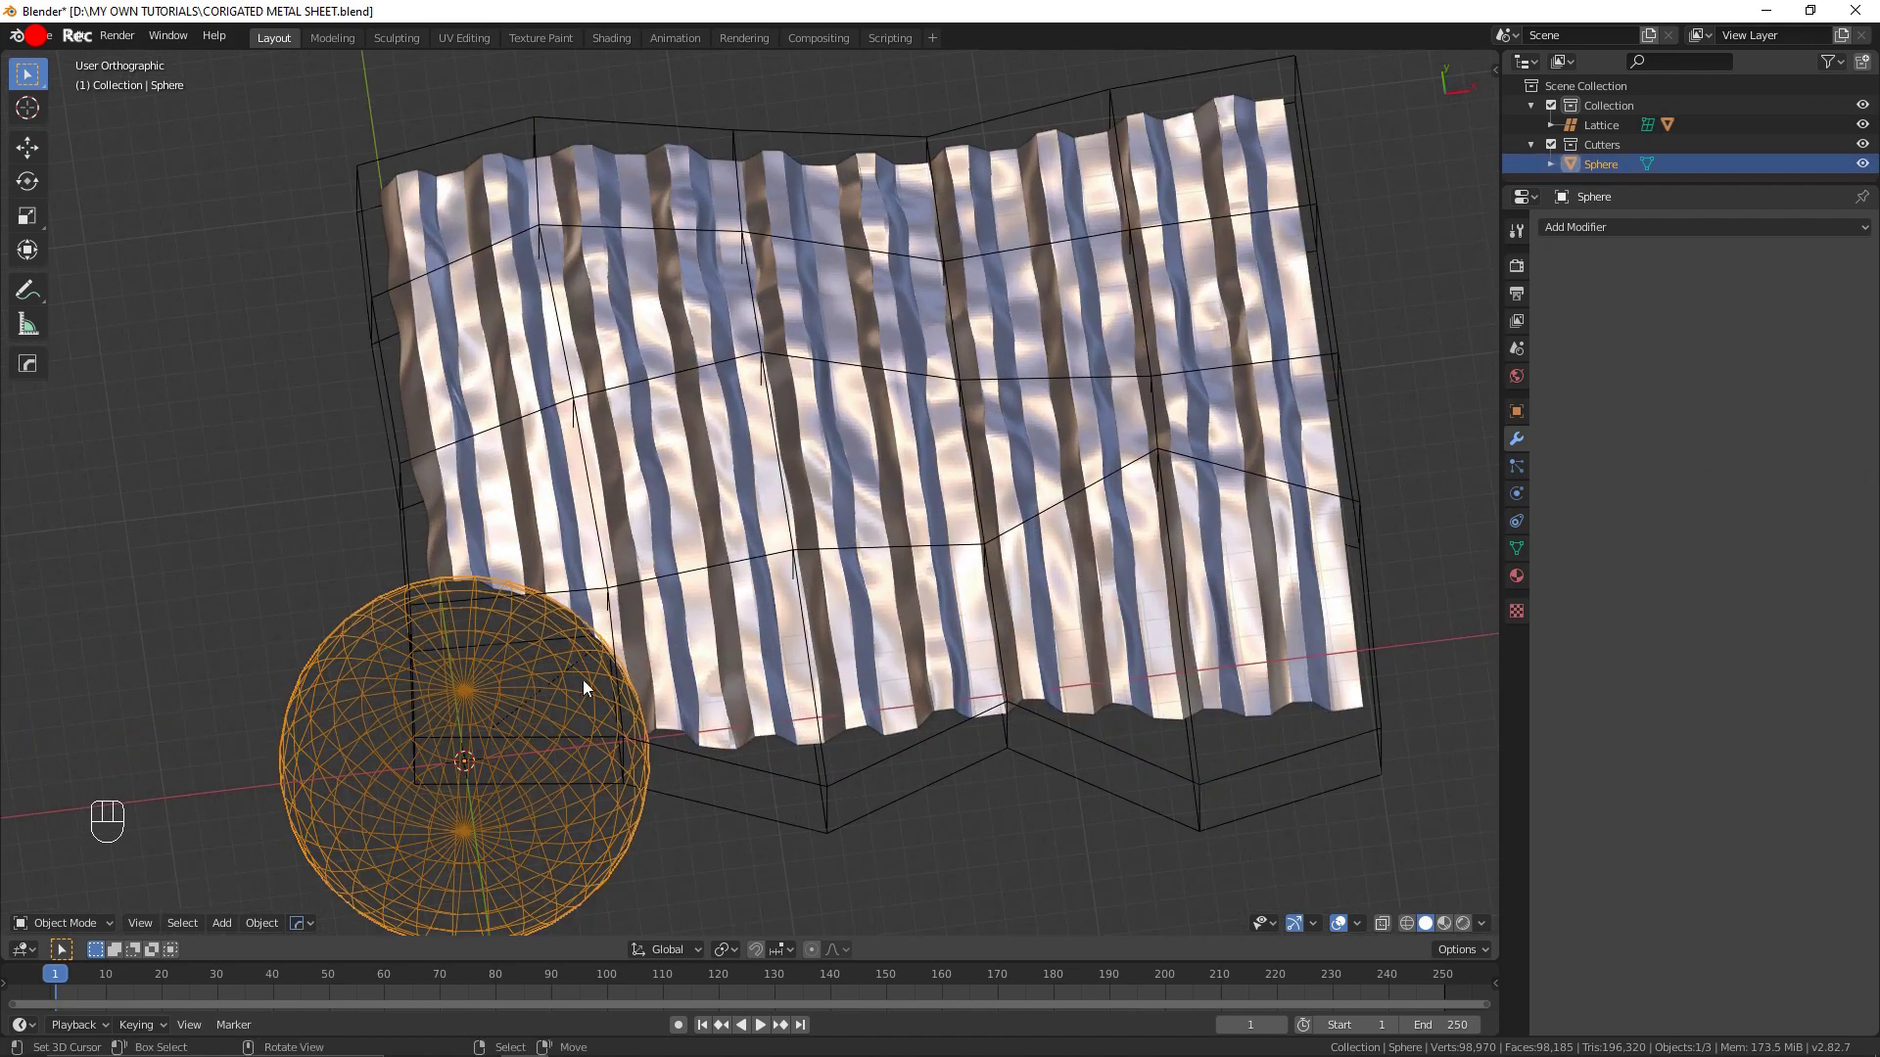
Step: Reposition the cutter sphere and squash its vertices so it bites a ragged hole in the sheet's end
{"action": "key", "text": "g"}
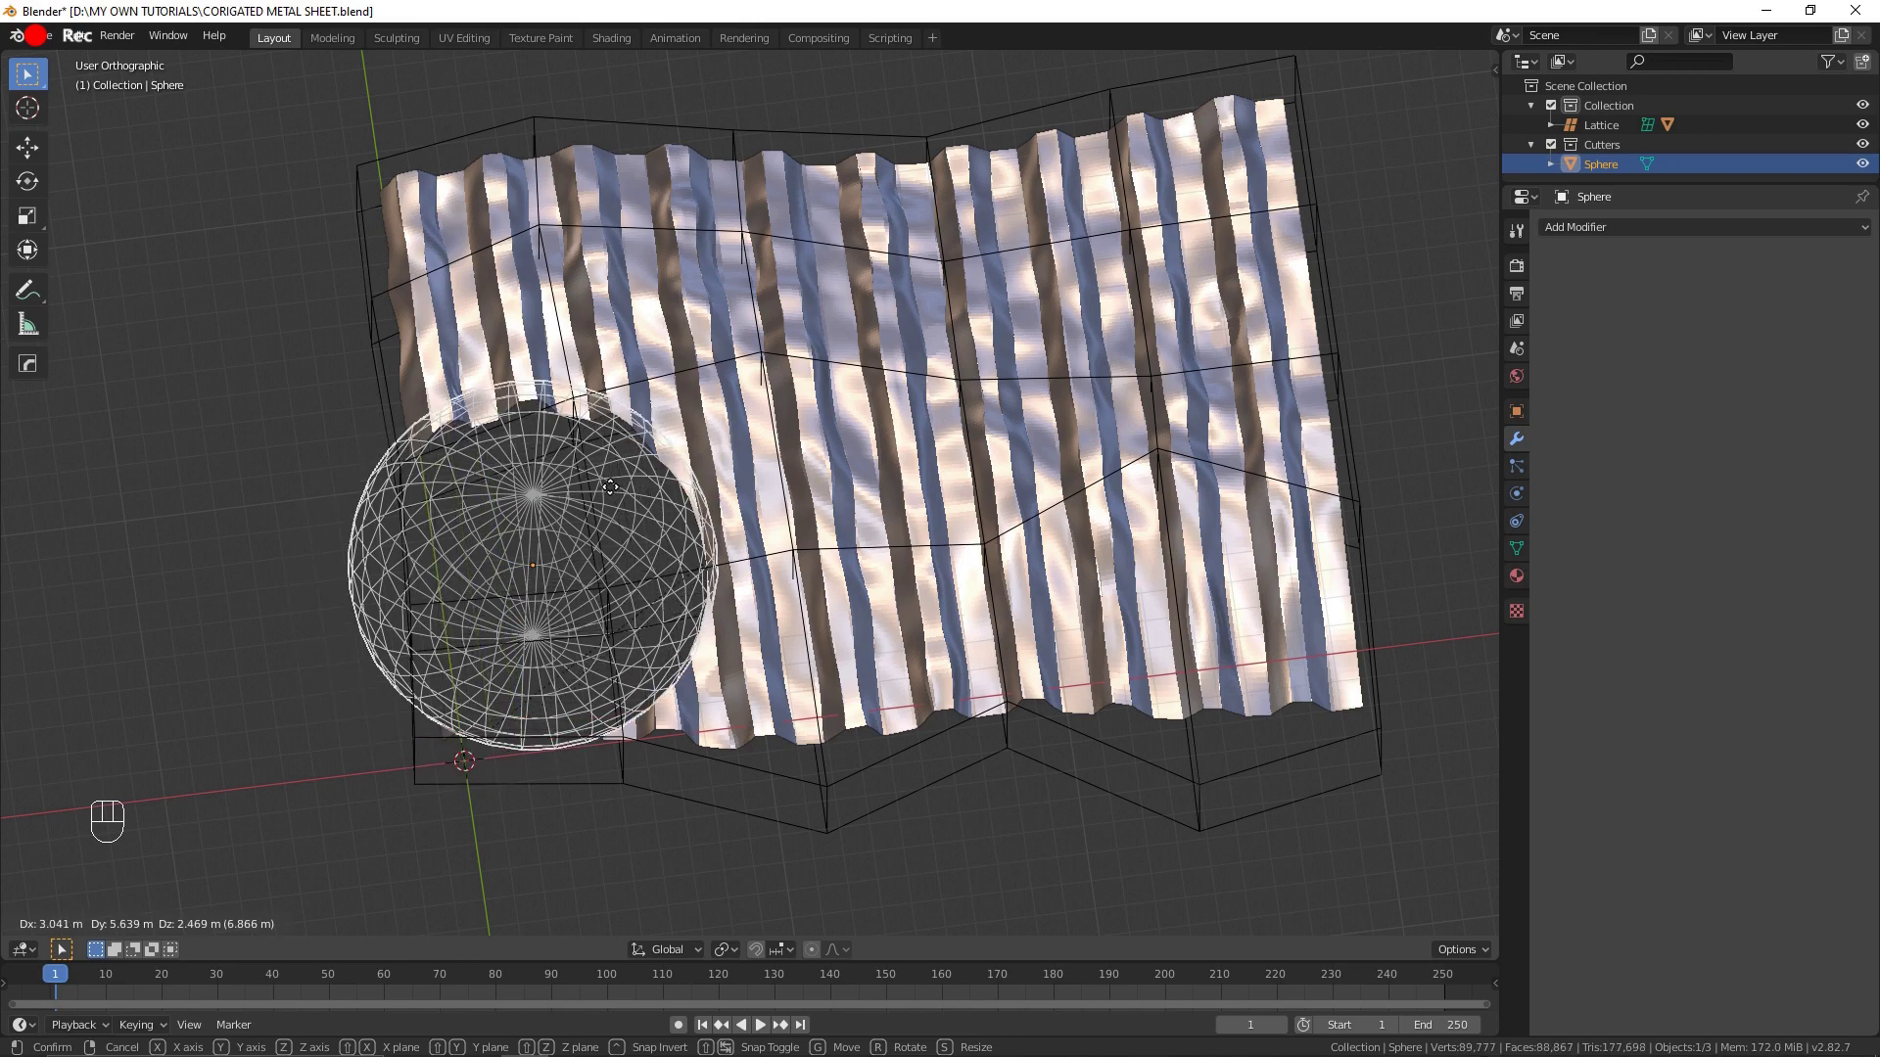
{"action": "left_click_drag", "start_coordinate": [815, 628], "coordinate": [772, 555]}
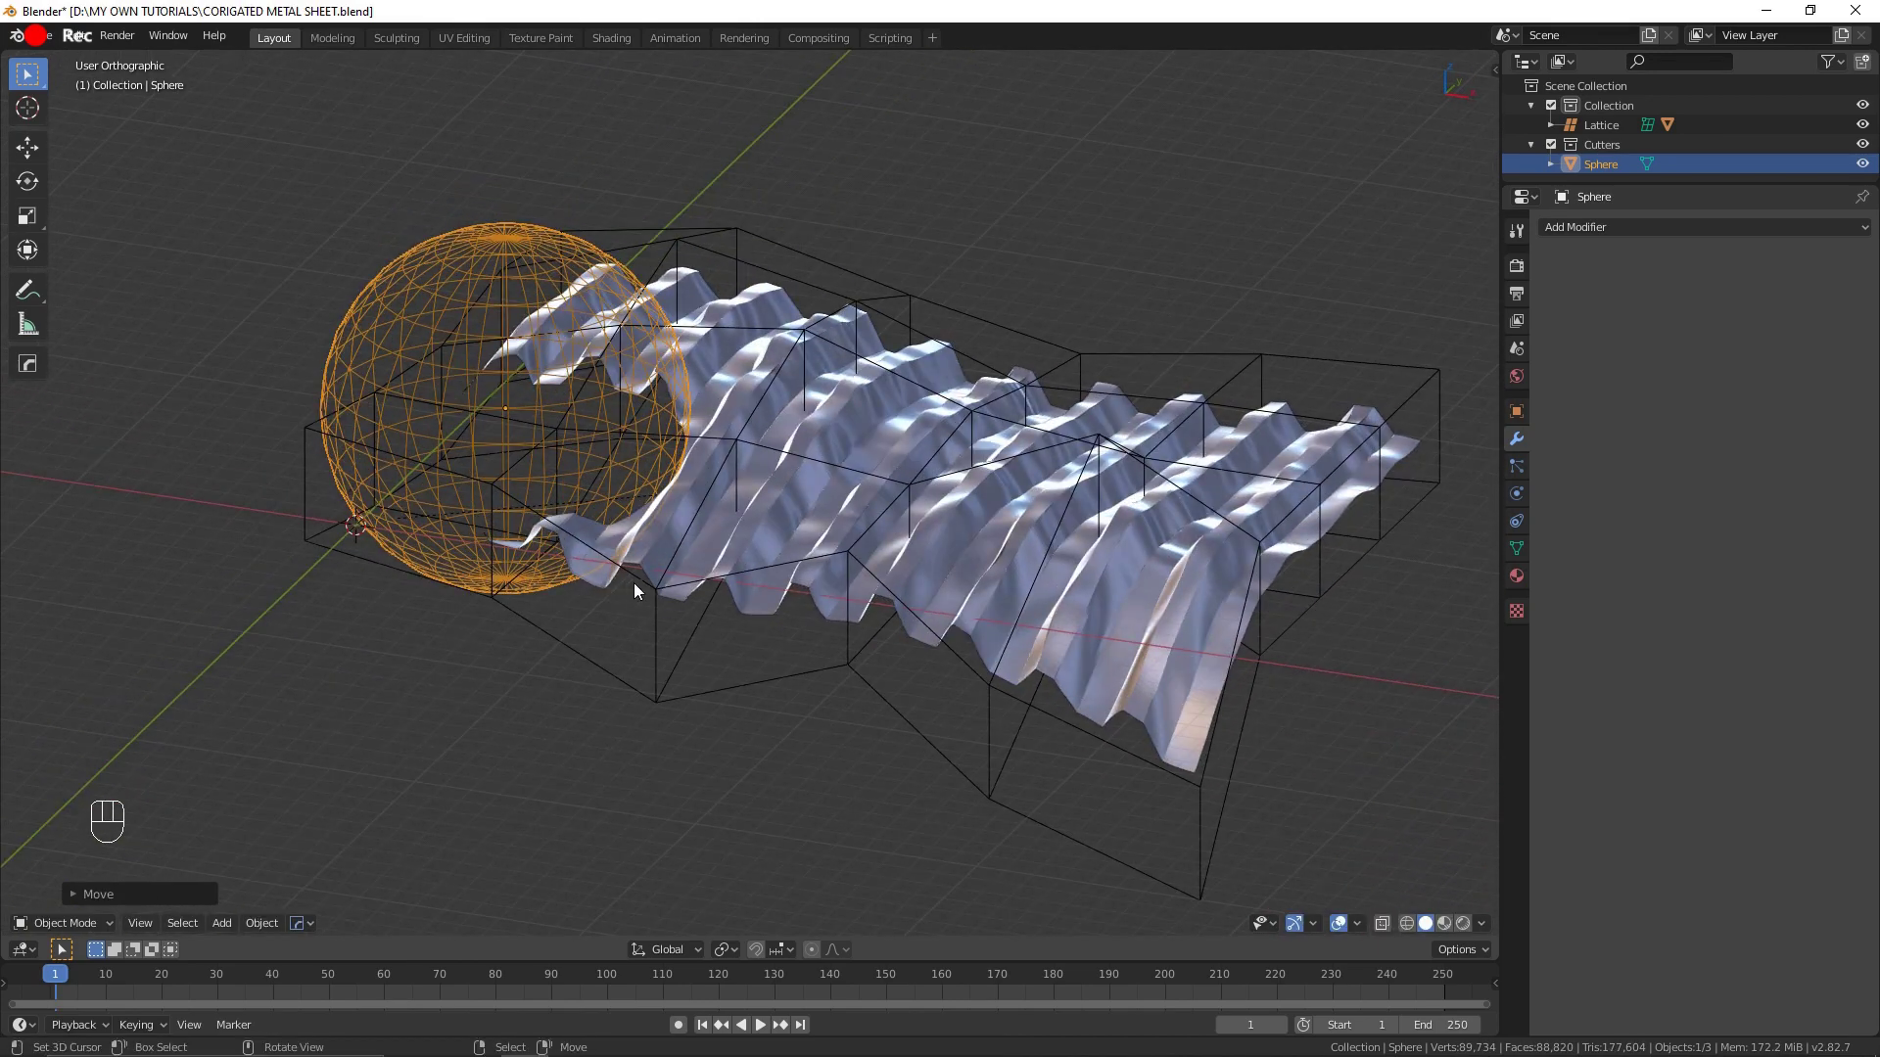
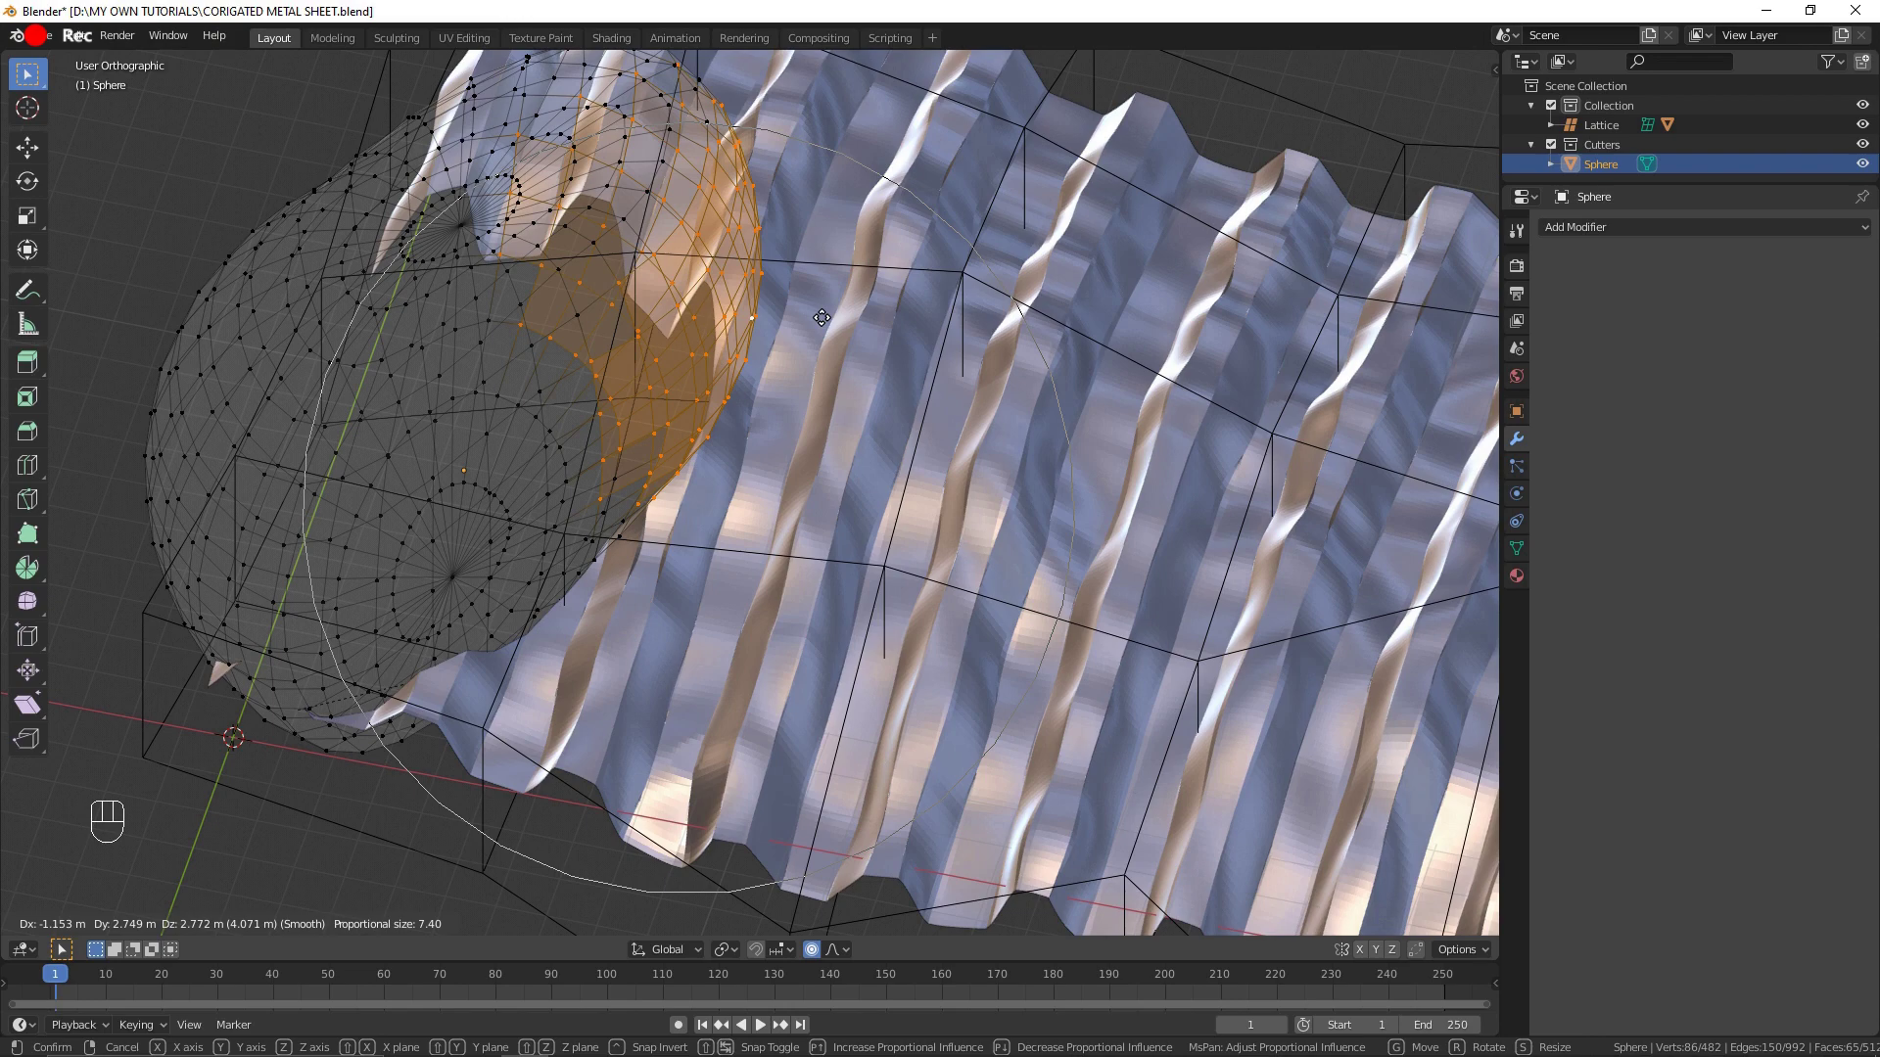
{"action": "key", "text": "Tab"}
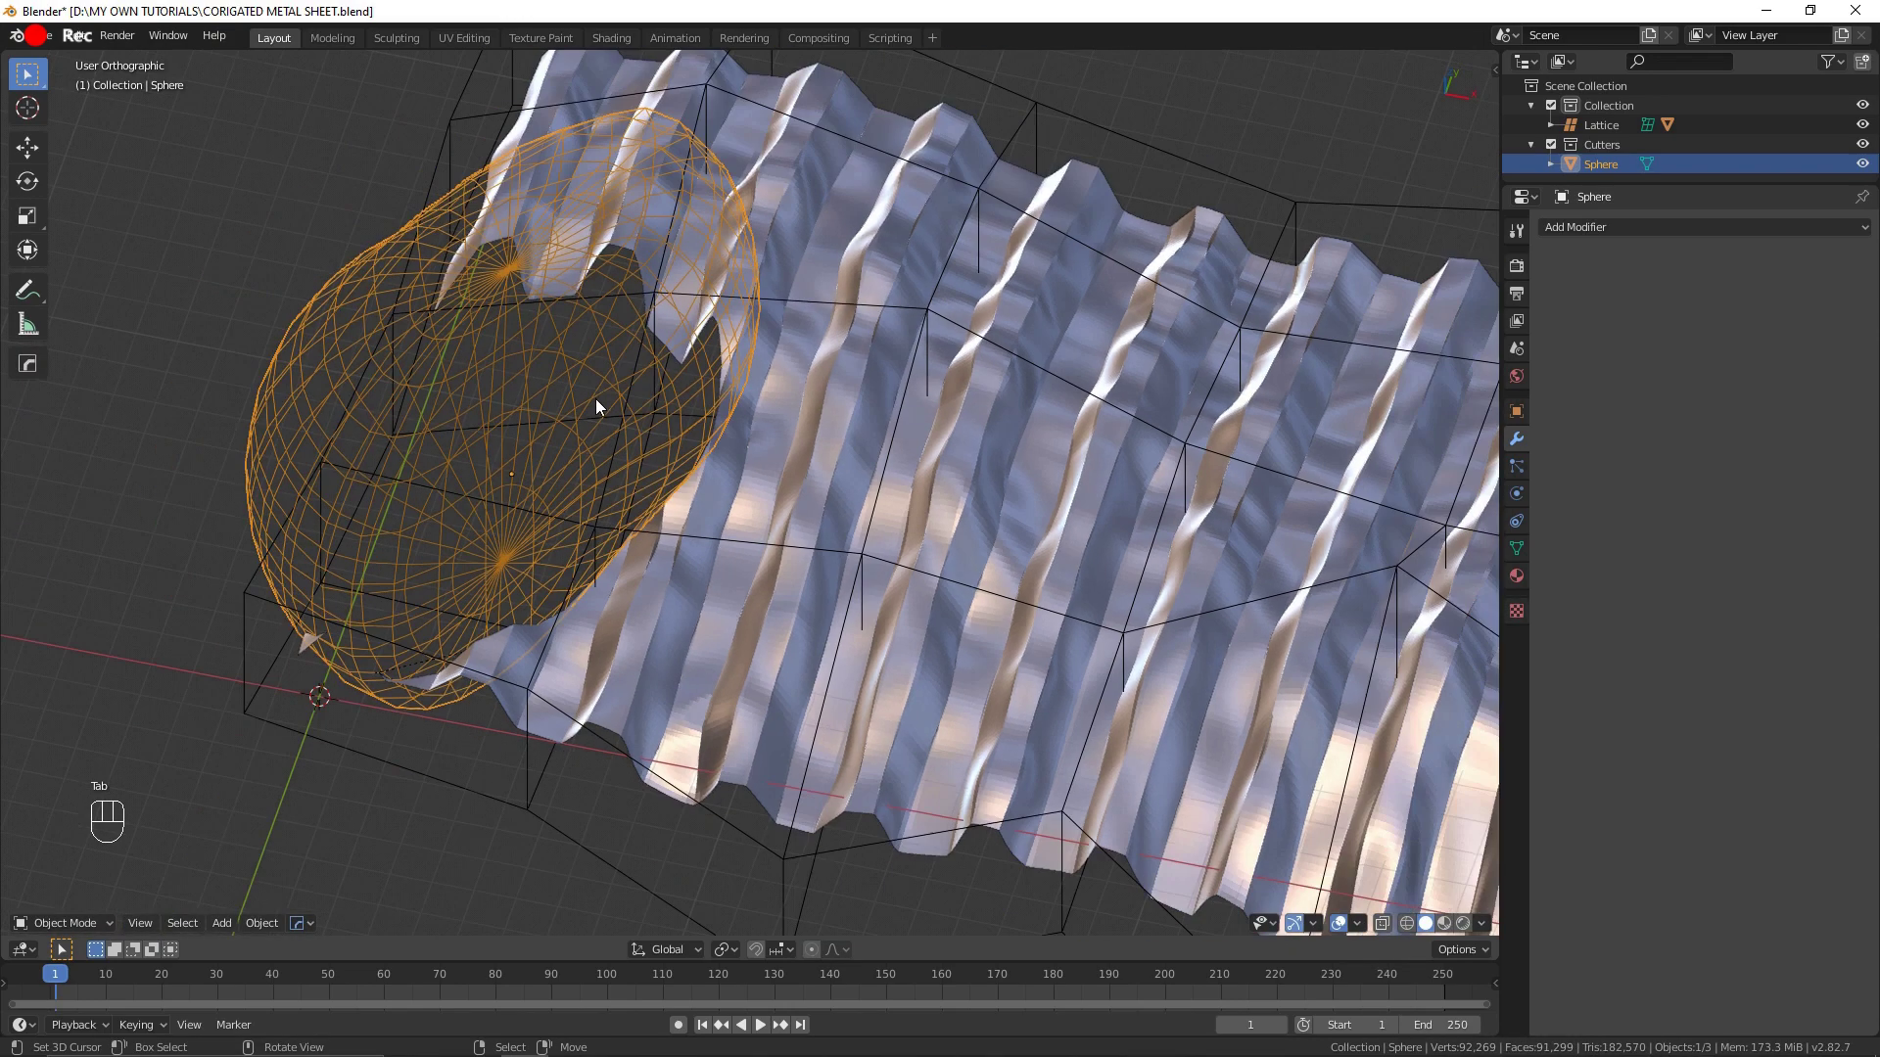
{"action": "left_click_drag", "start_coordinate": [641, 460], "coordinate": [676, 419]}
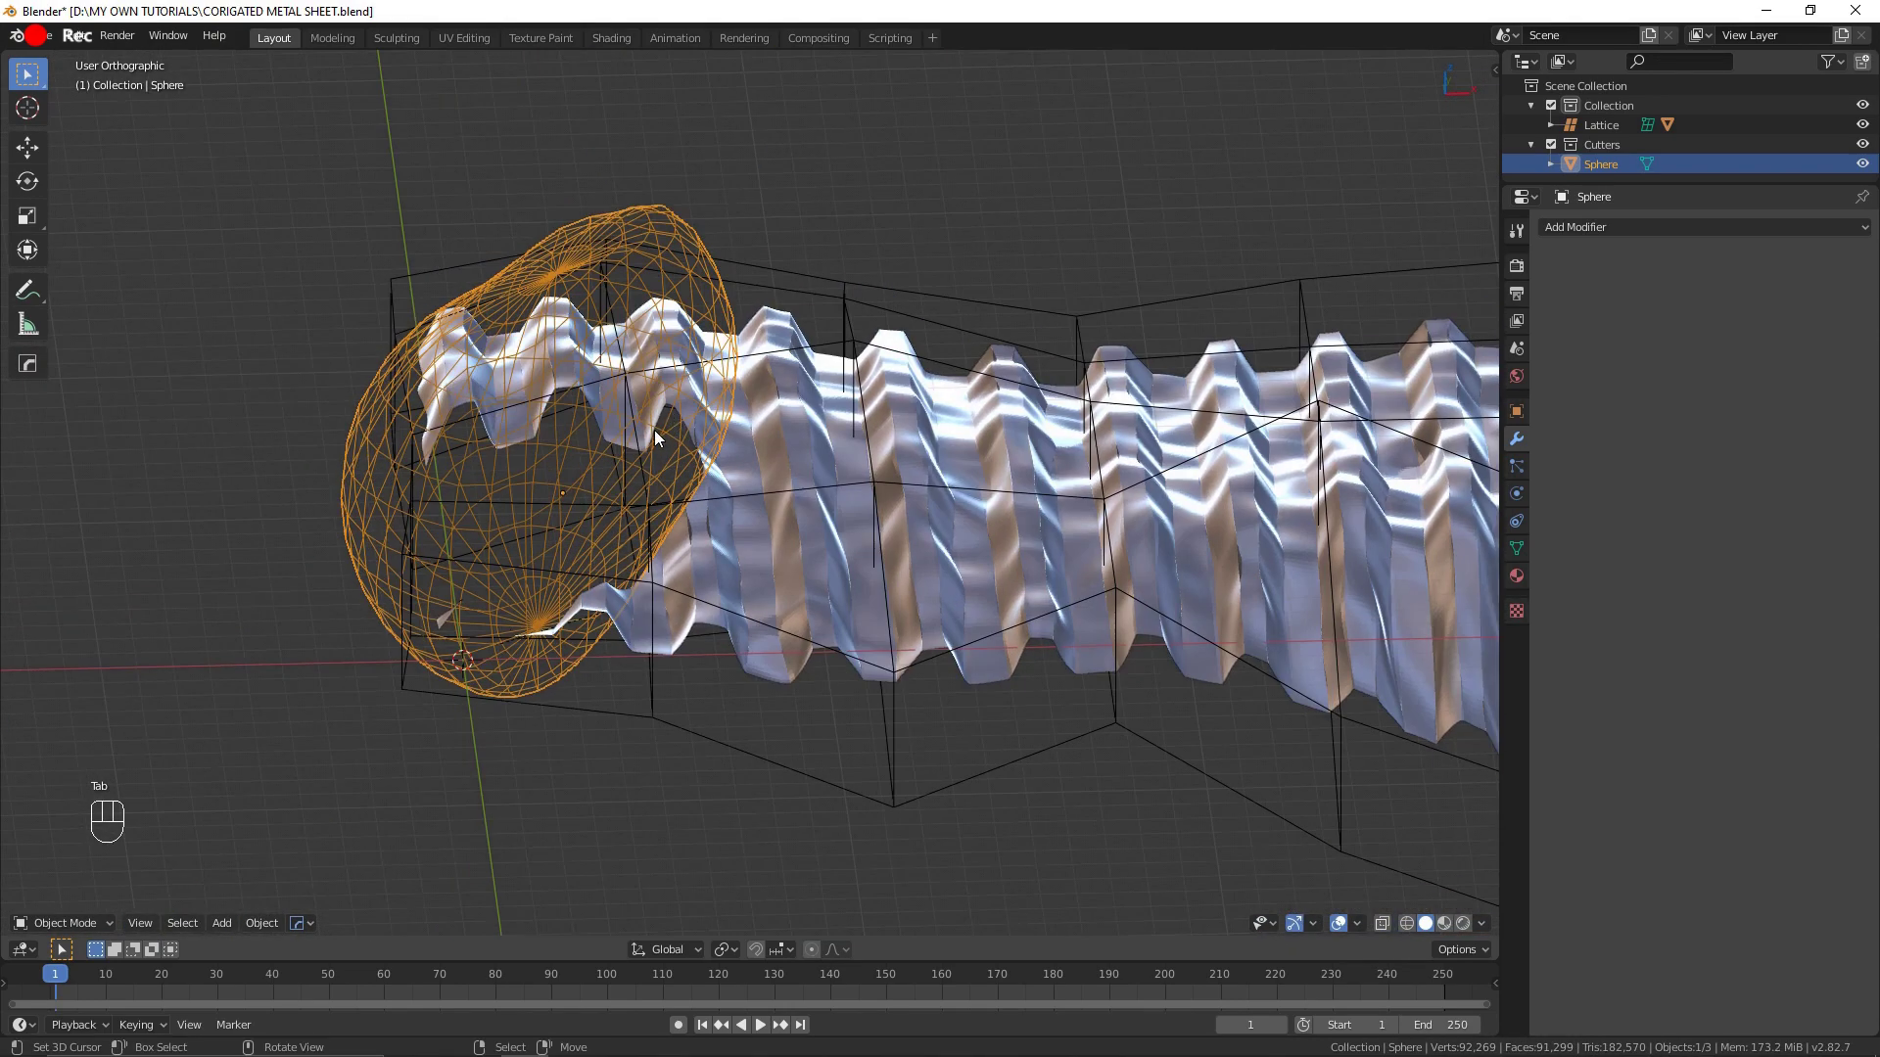
{"action": "key", "text": "F22"}
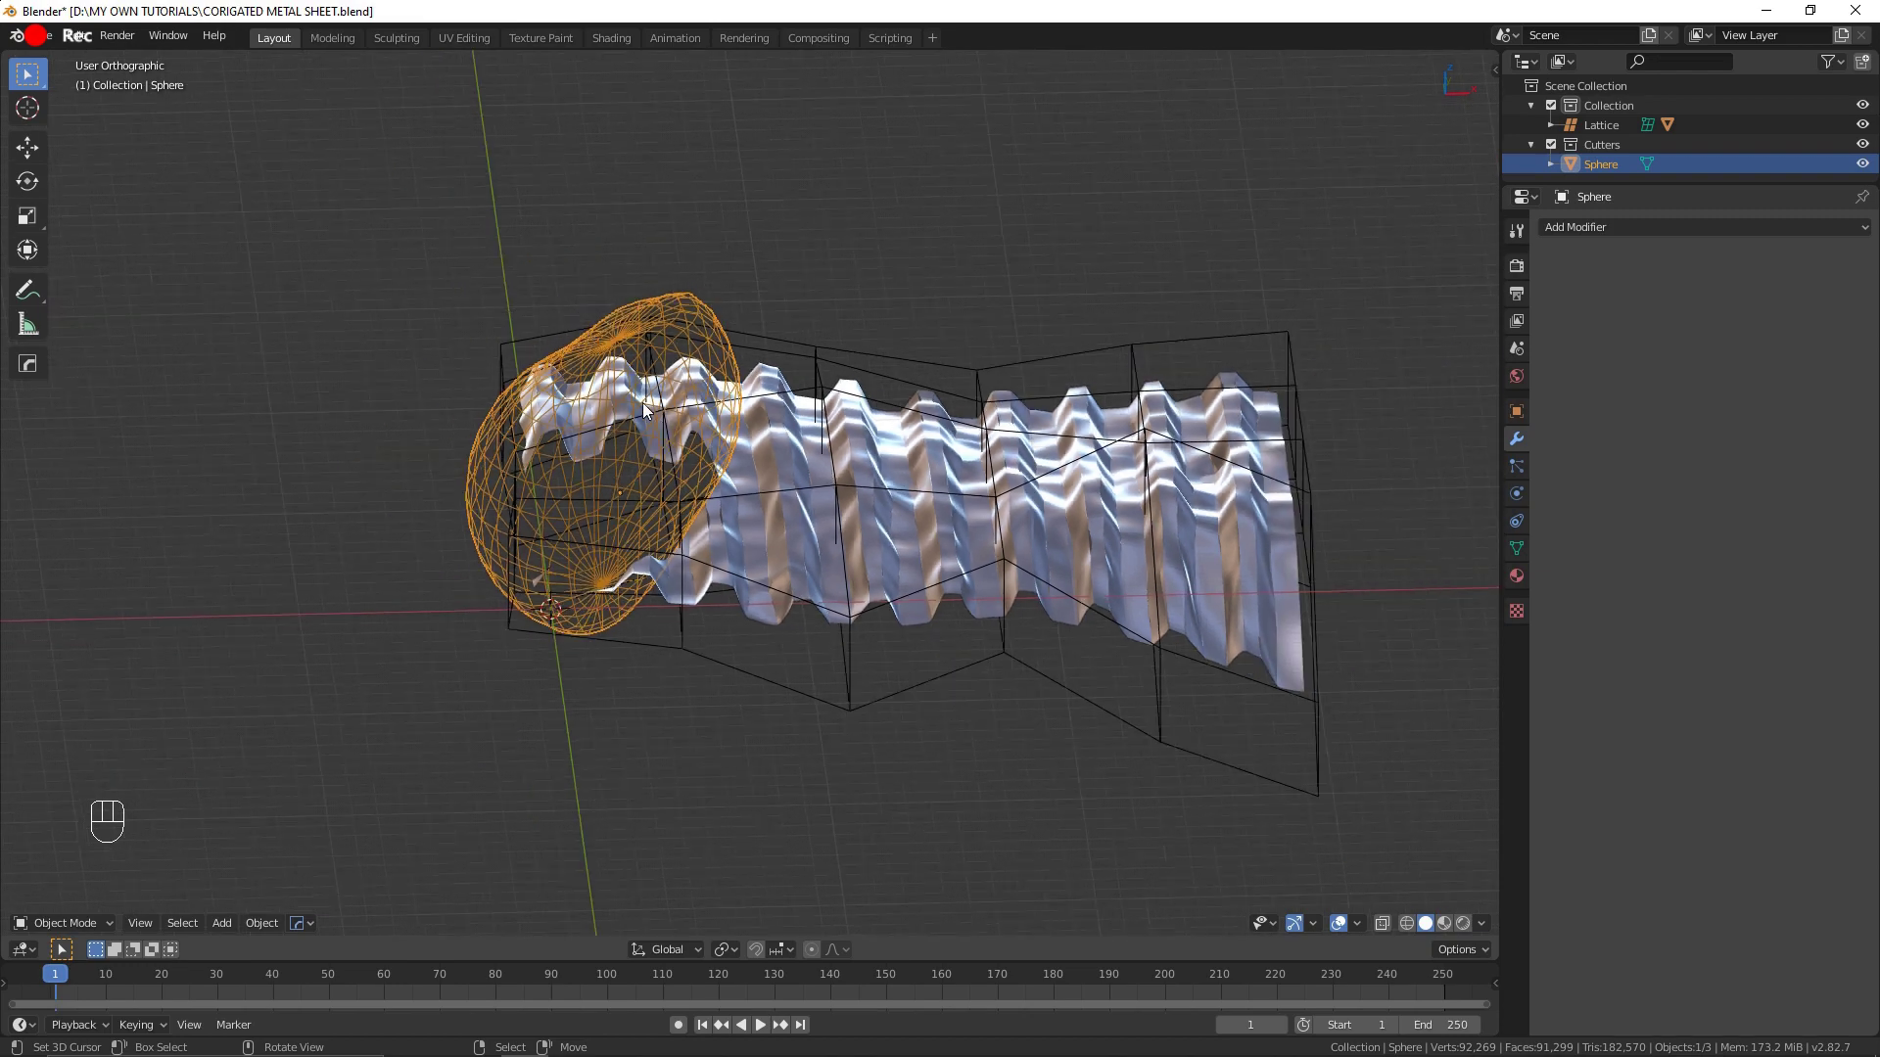
Step: Delete the cutter sphere and remove the leftover Boolean modifier from the sheet
{"action": "key", "text": "x"}
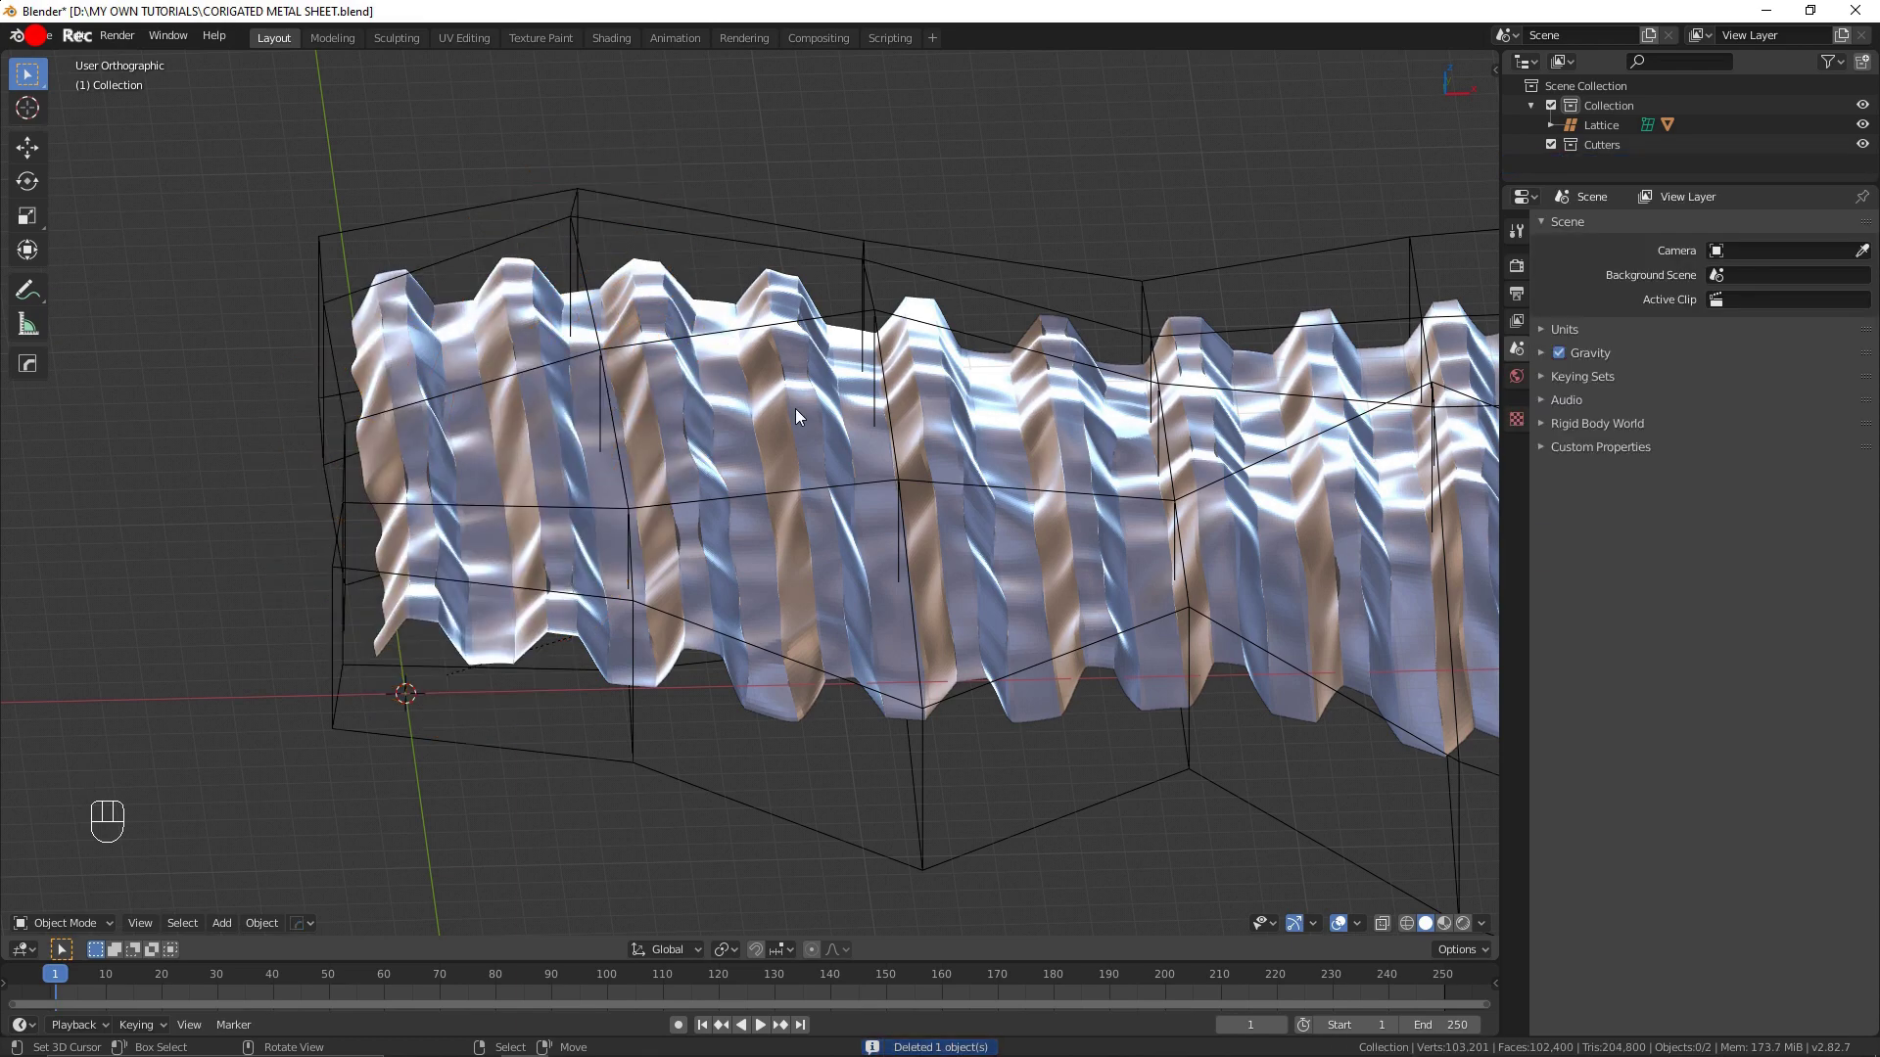
{"action": "right_click", "coordinate": [801, 414]}
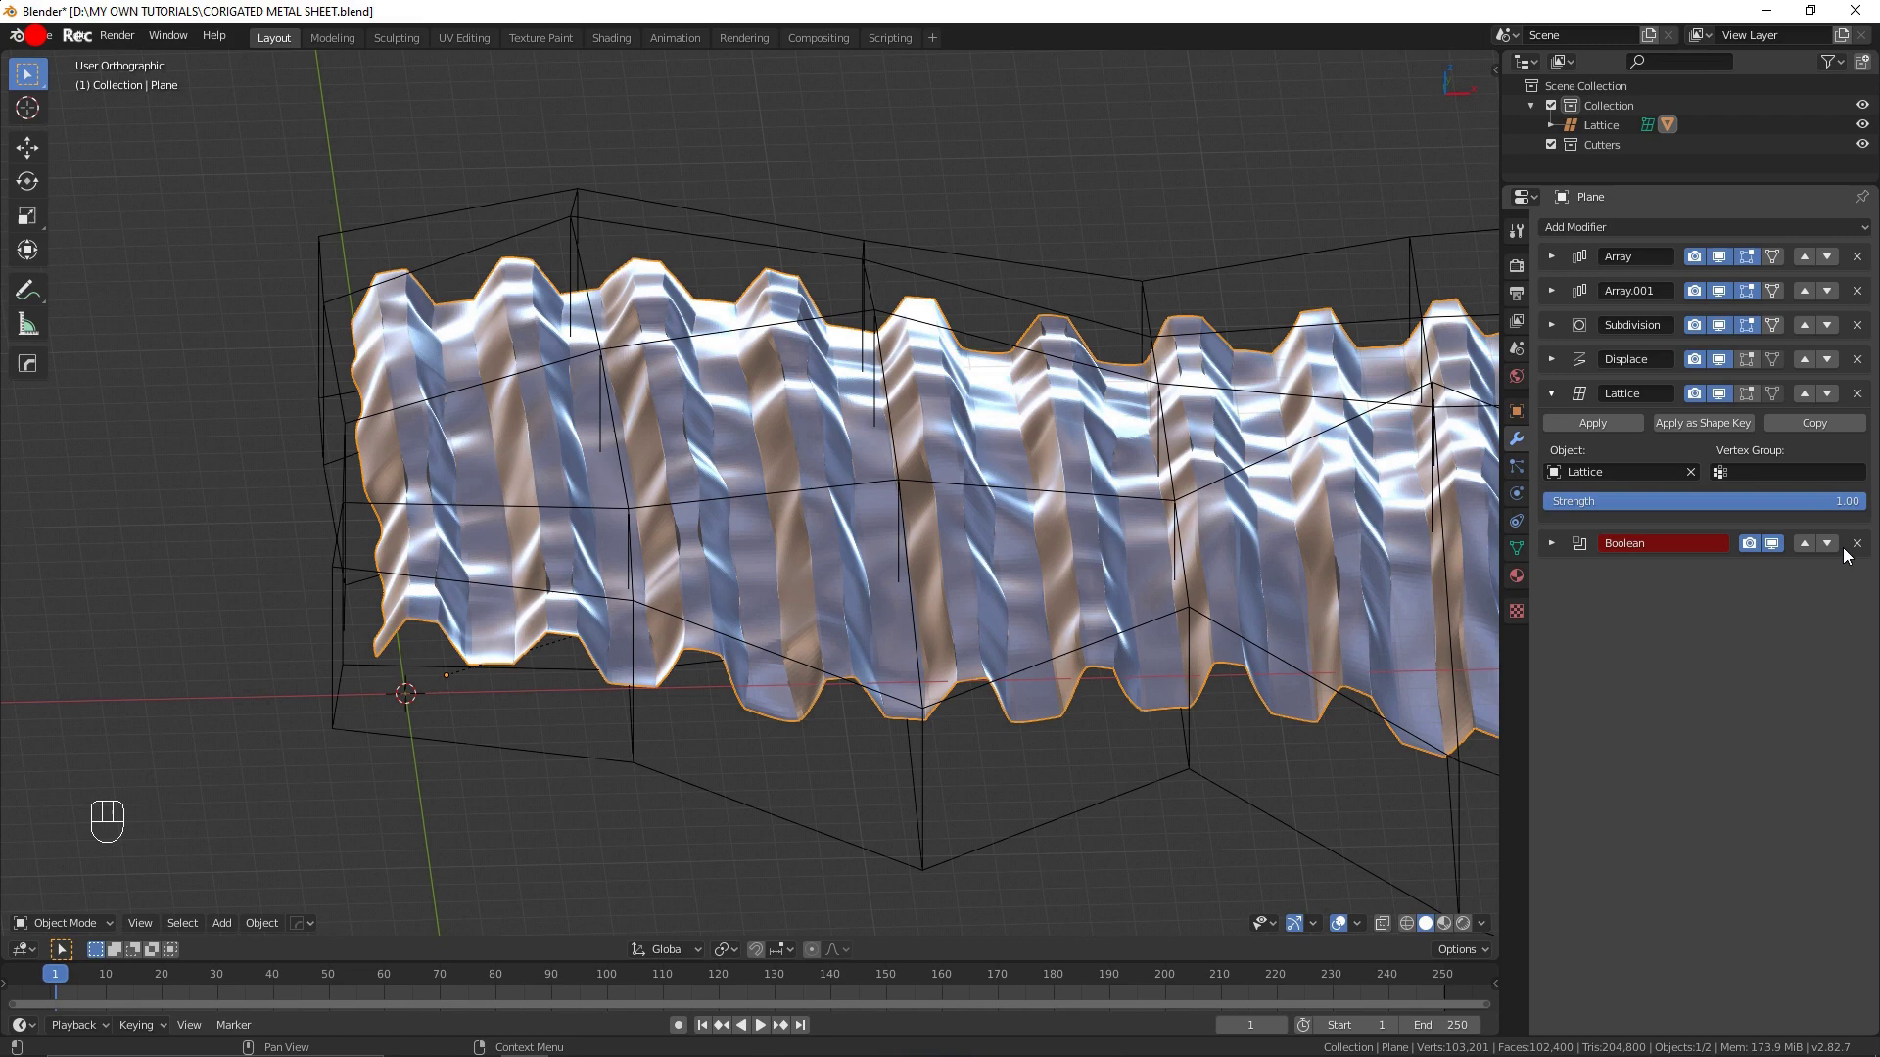
{"action": "left_click", "coordinate": [1859, 549]}
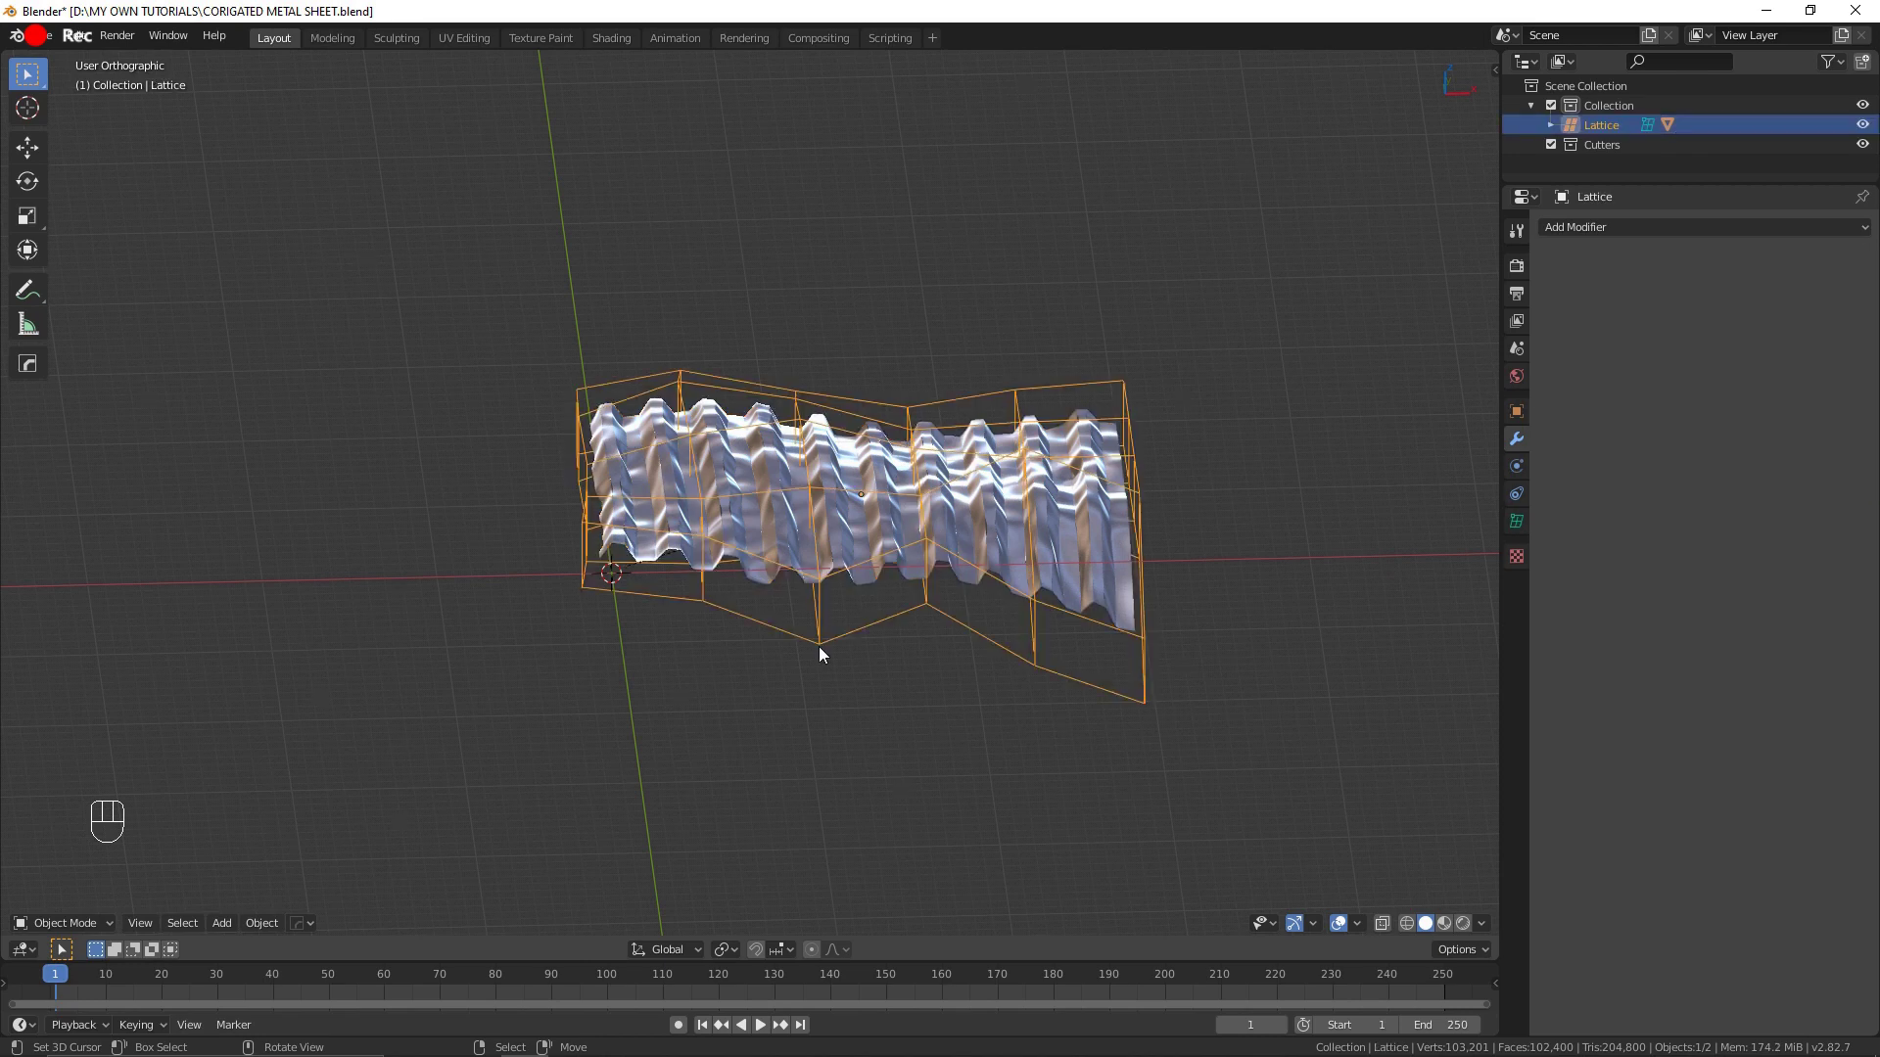
Step: Hide the lattice cage so the warped sheet appears whole
{"action": "right_click", "coordinate": [824, 652]}
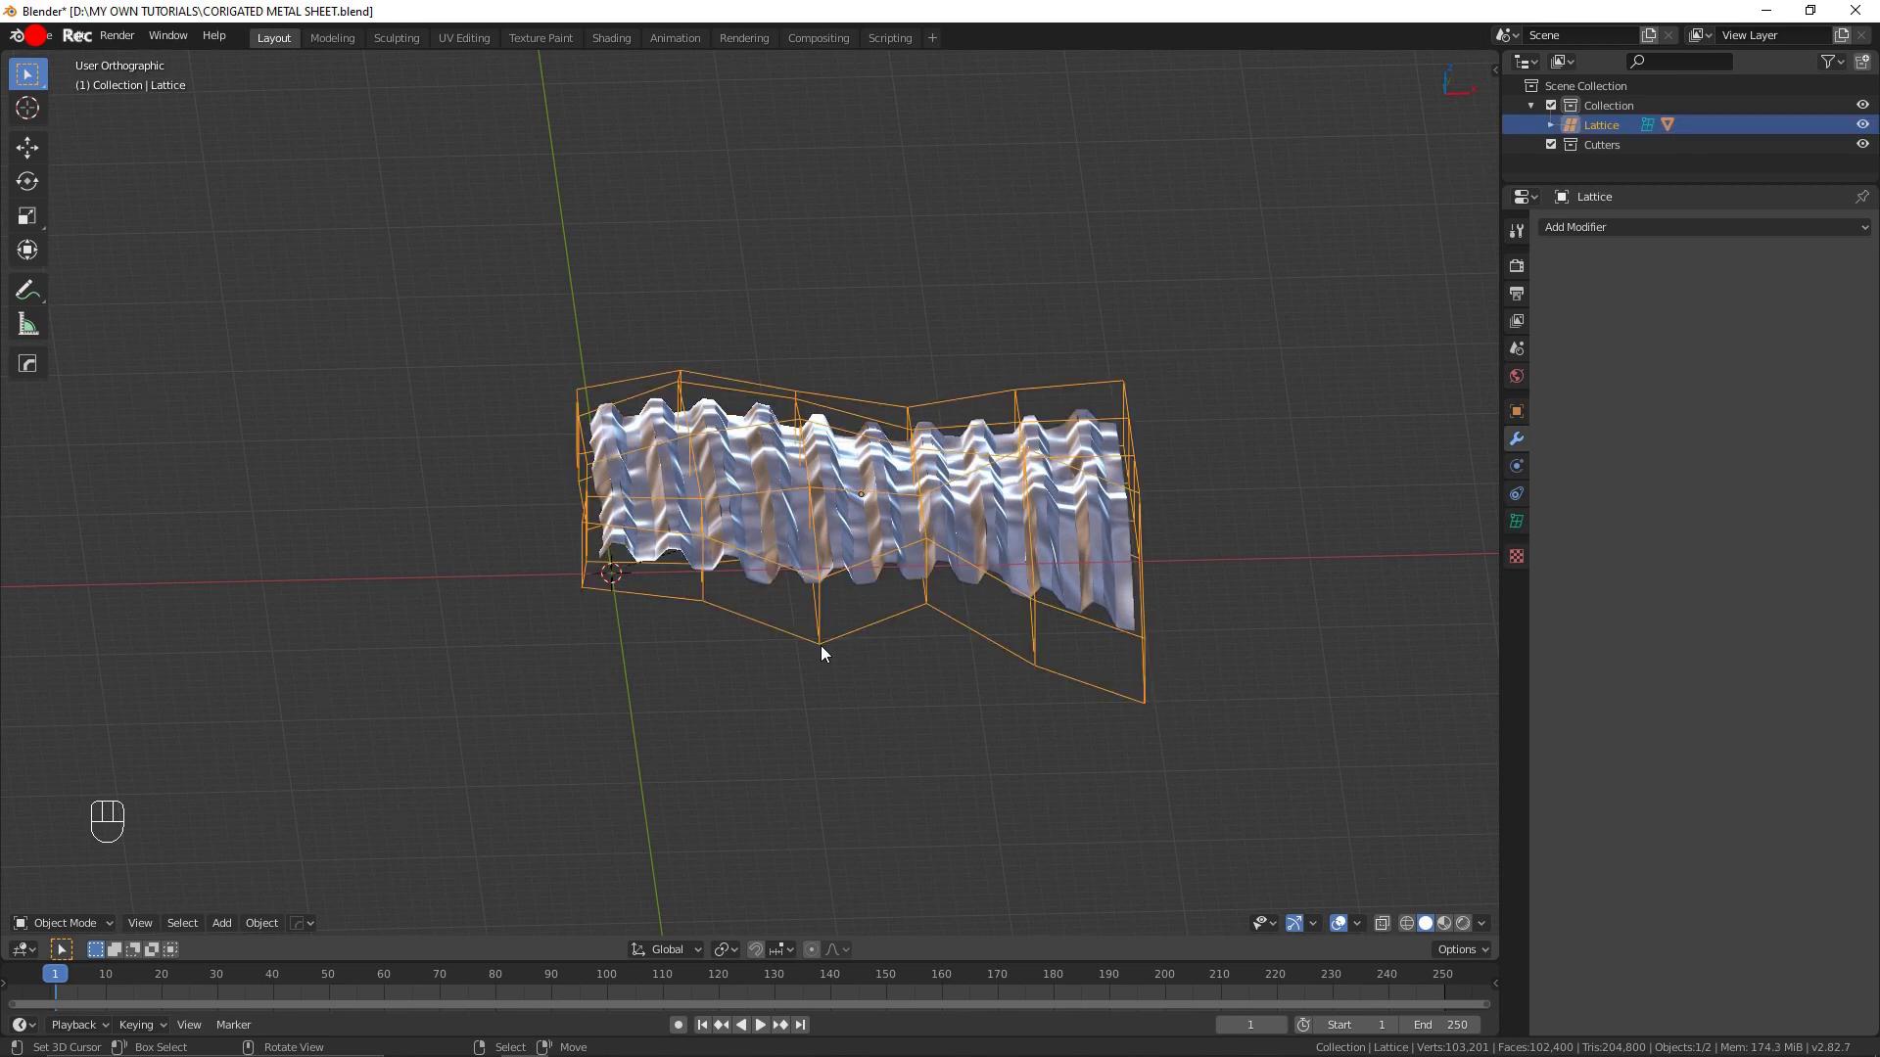
{"action": "left_click_drag", "start_coordinate": [949, 630], "coordinate": [813, 644]}
{"action": "key", "text": "h"}
{"action": "left_click_drag", "start_coordinate": [814, 653], "coordinate": [898, 659]}
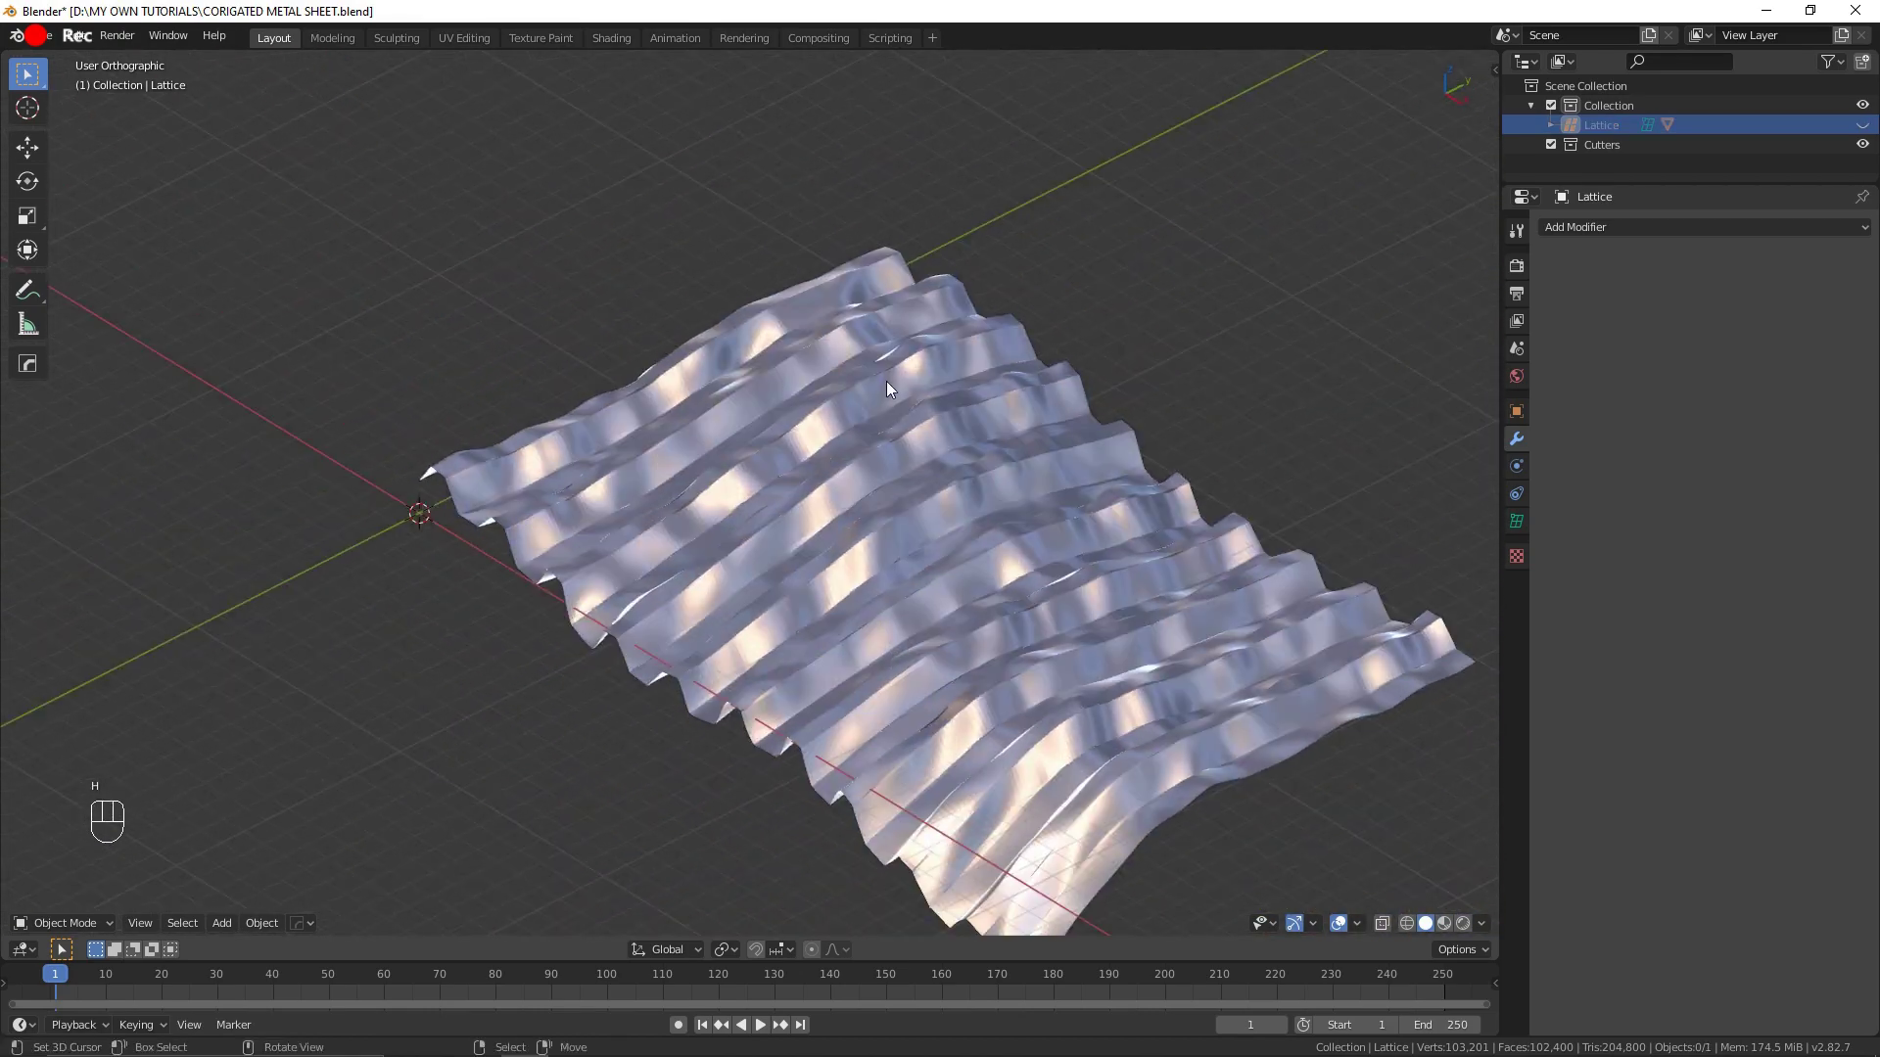
Step: Apply Array, Array.001, Subdivision, Displace (strength 0.4) and Lattice, emptying the sheet's modifier stack
{"action": "left_click", "coordinate": [837, 507]}
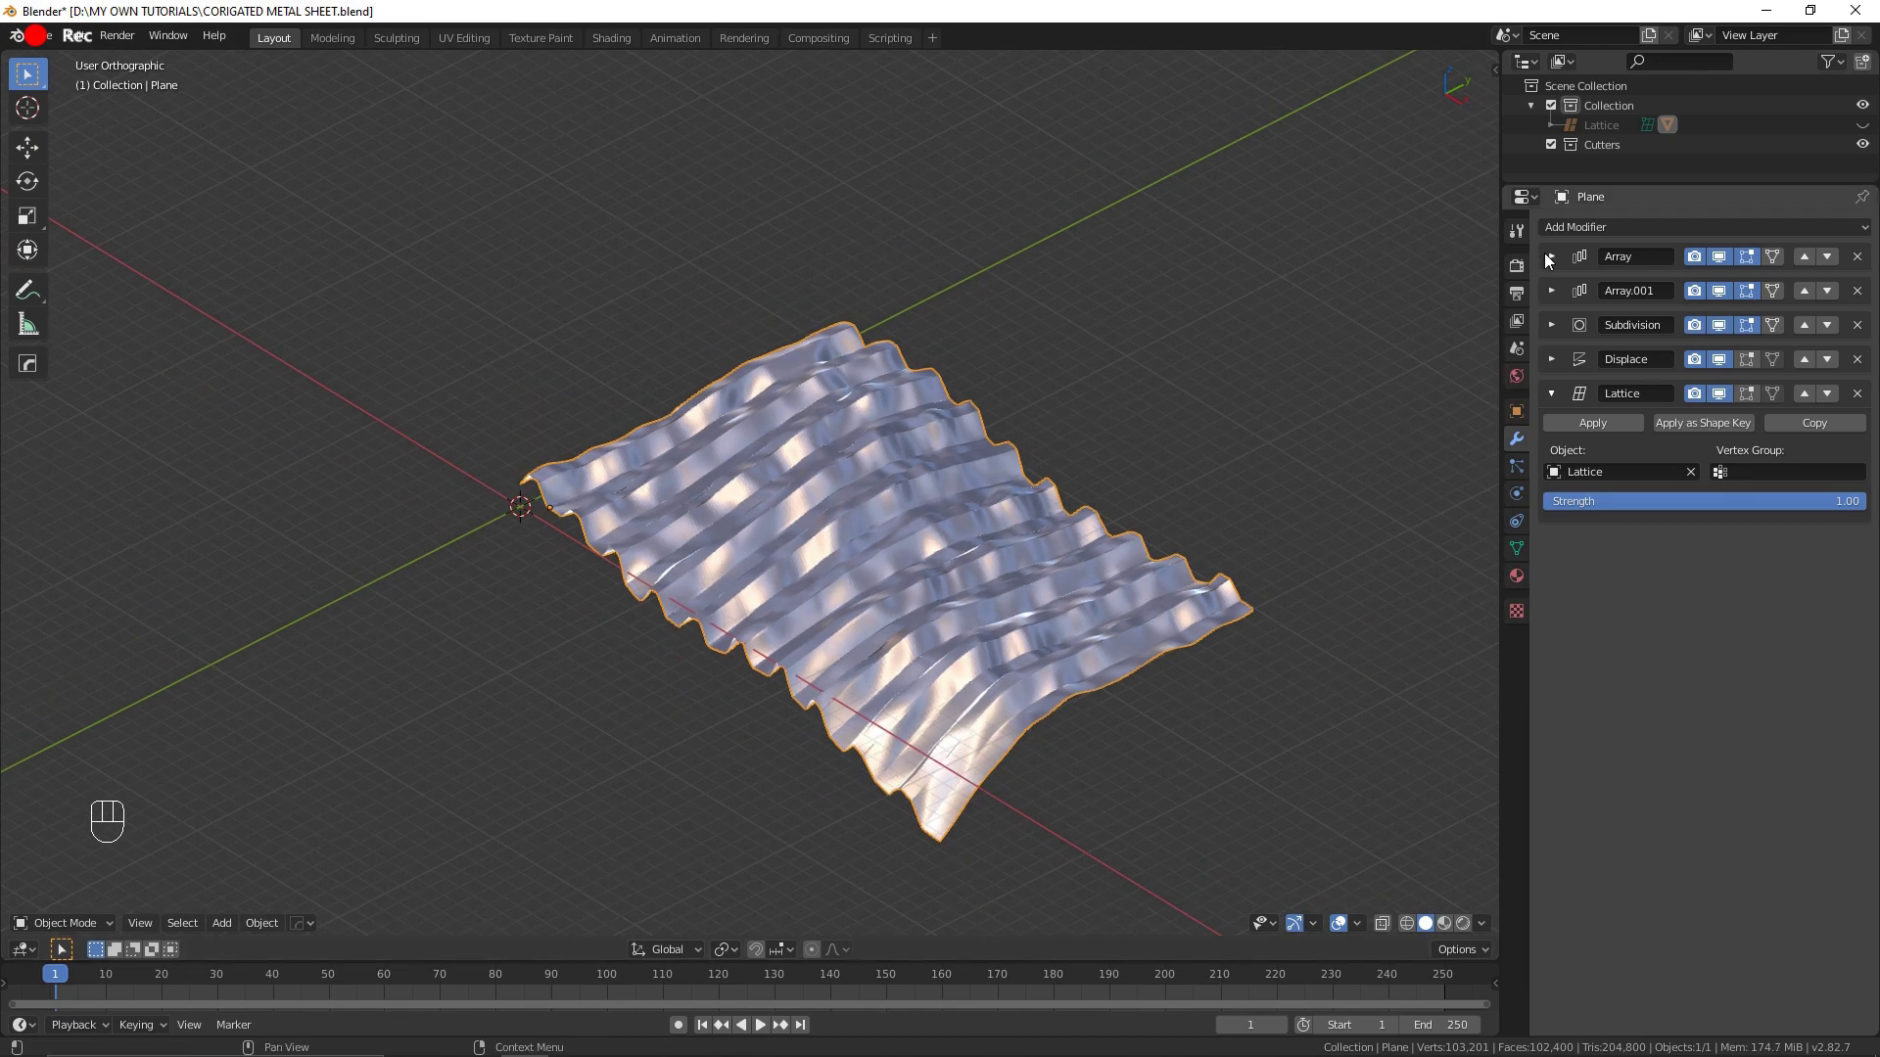
{"action": "left_click", "coordinate": [1549, 259]}
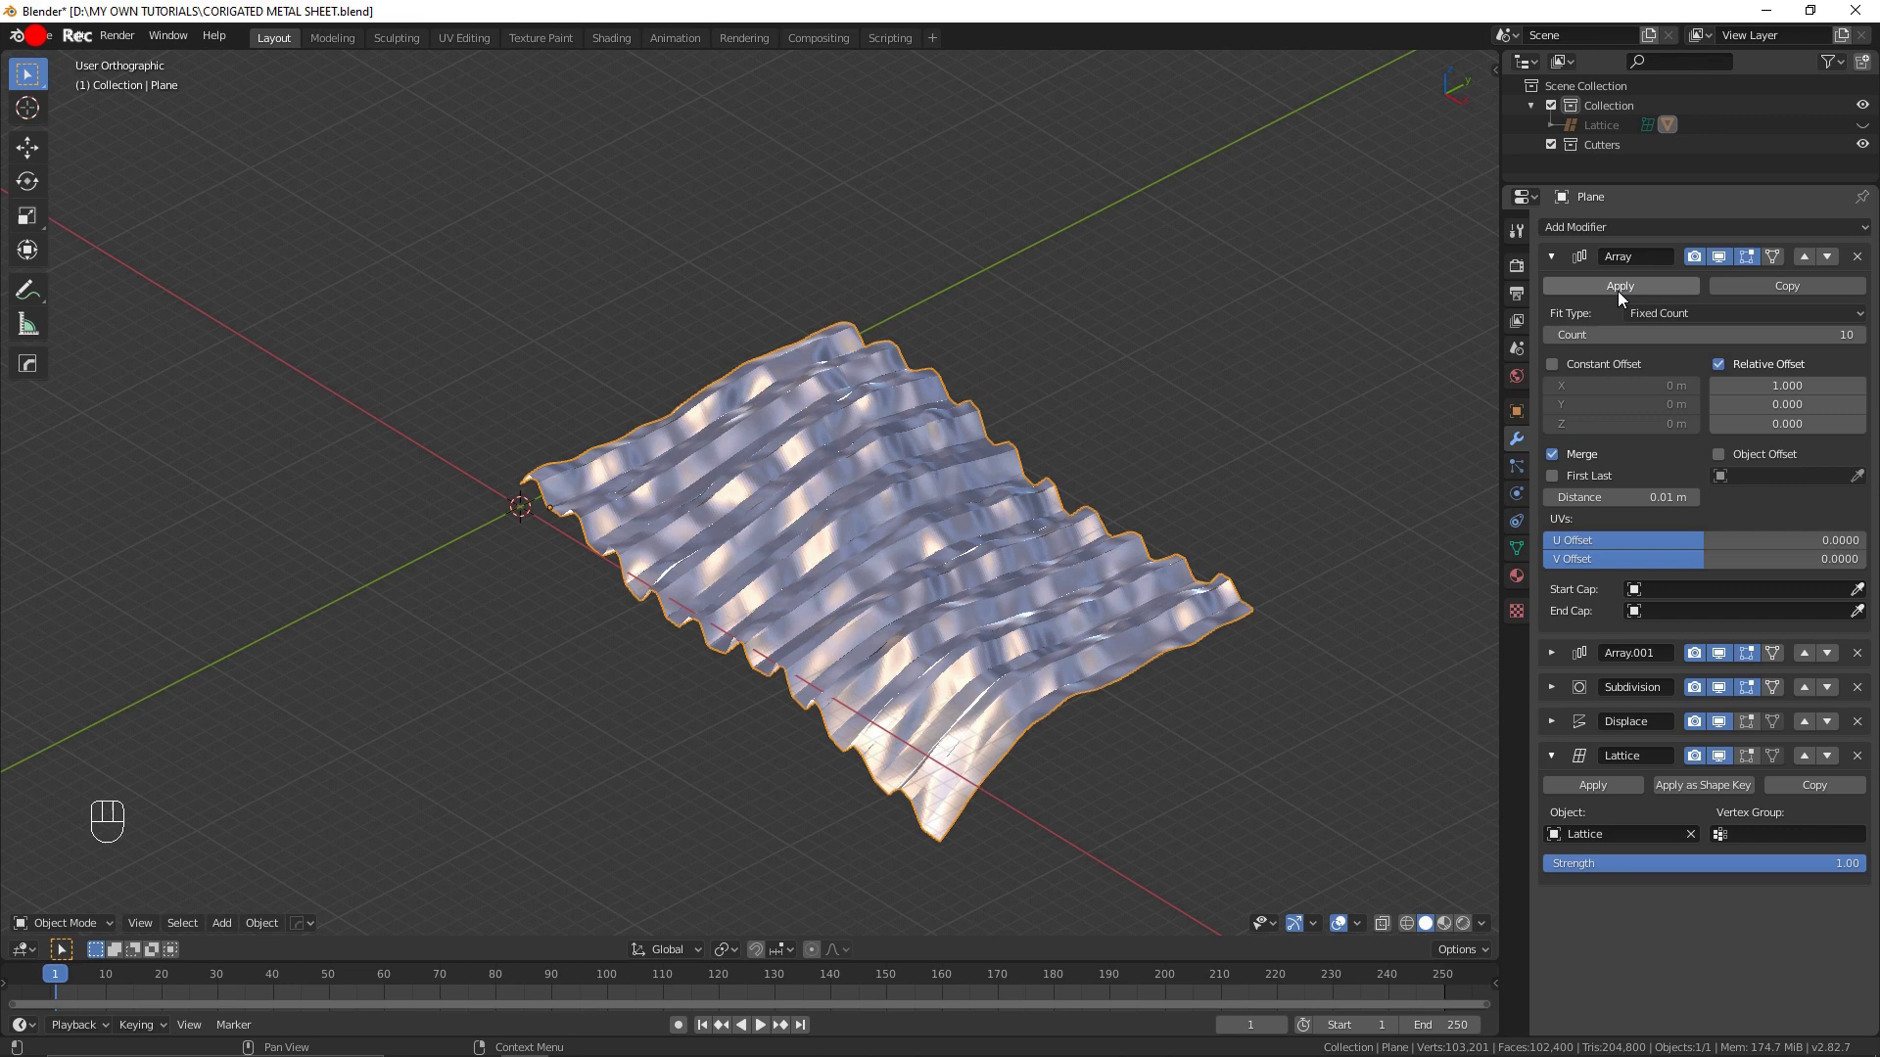
{"action": "left_click", "coordinate": [1621, 299]}
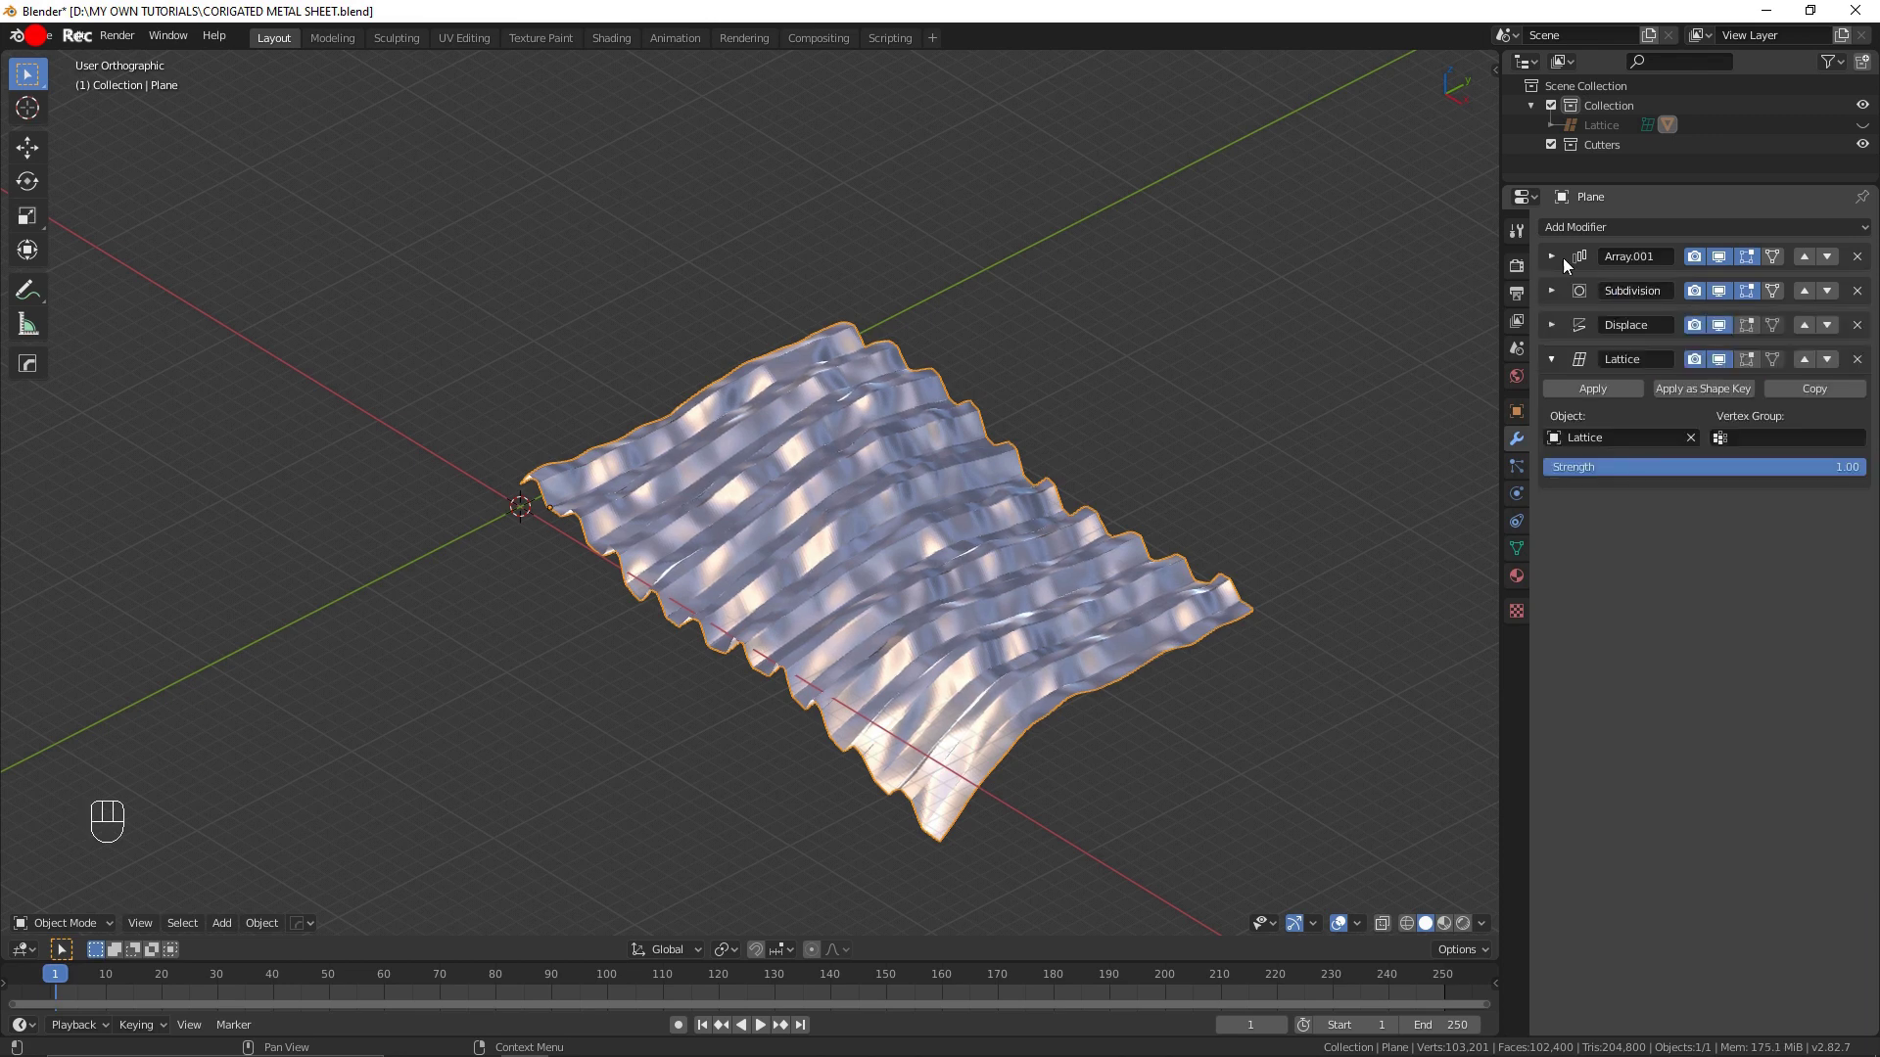
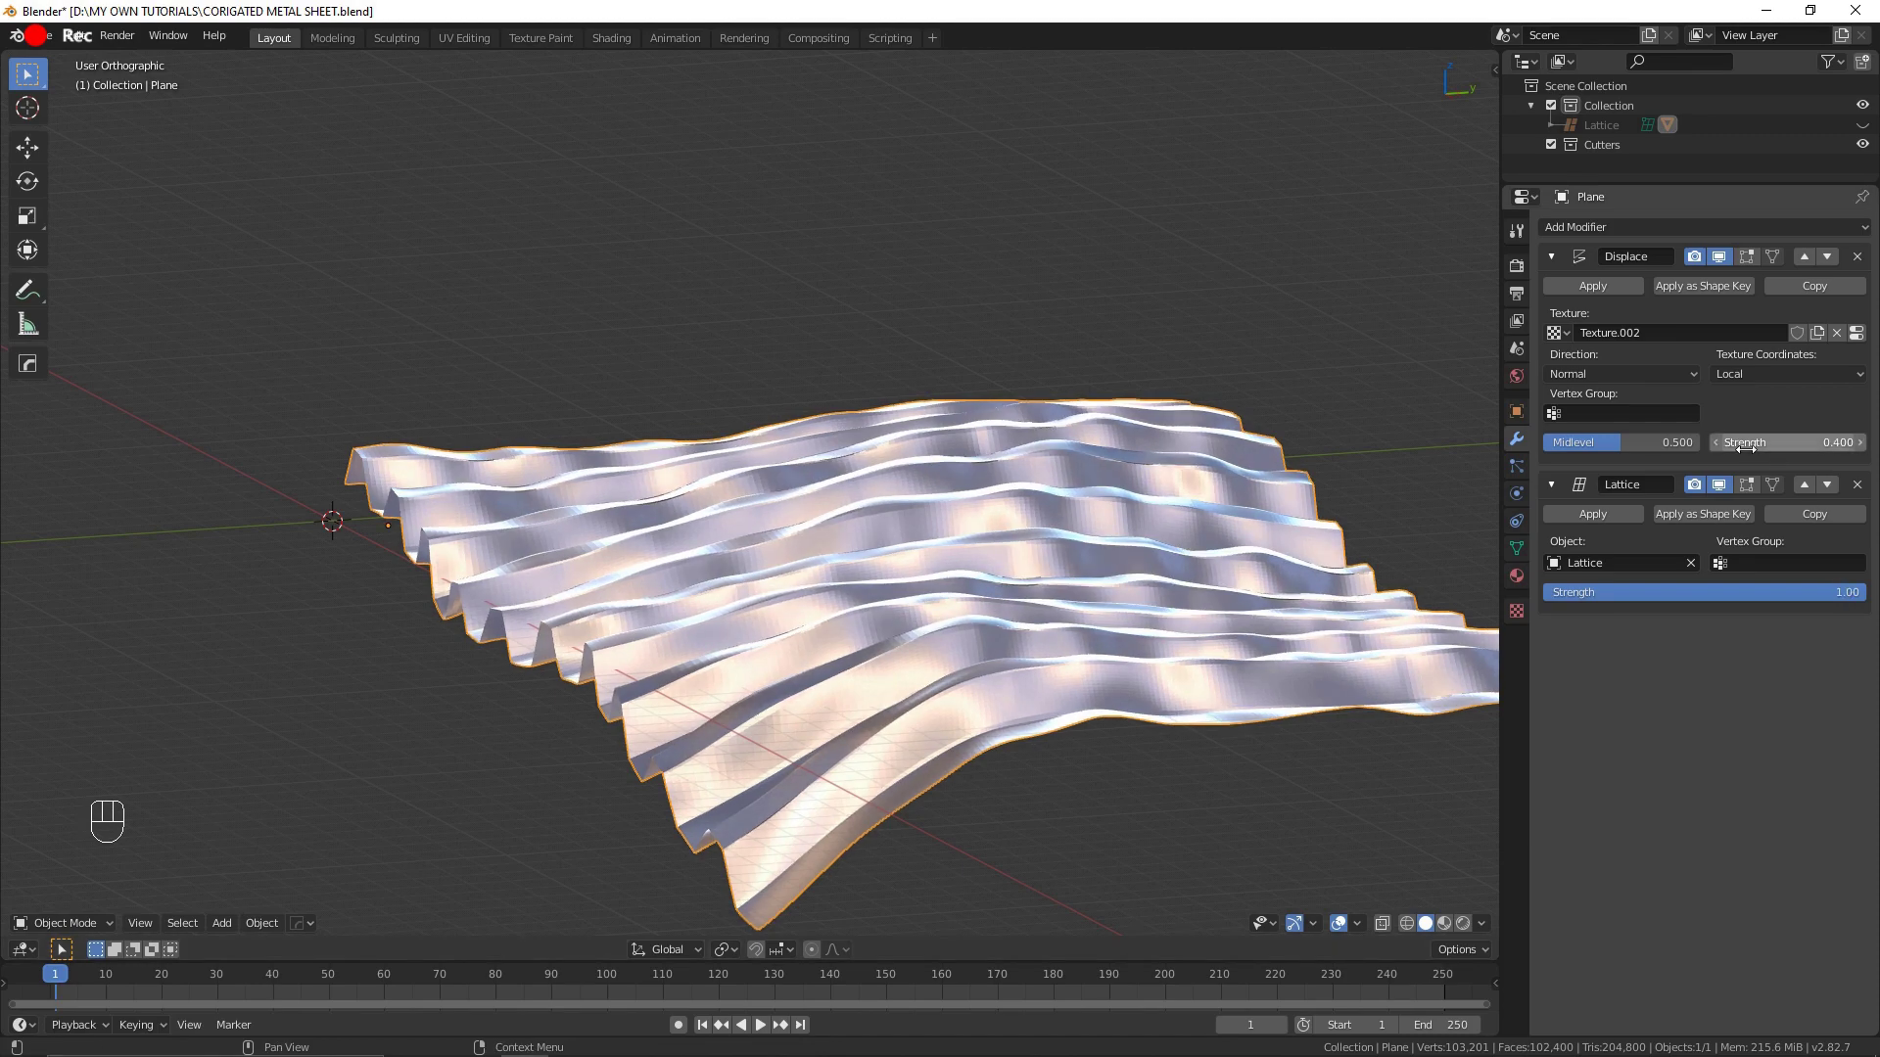
{"action": "left_click_drag", "start_coordinate": [829, 642], "coordinate": [963, 637]}
{"action": "left_click", "coordinate": [1599, 300]}
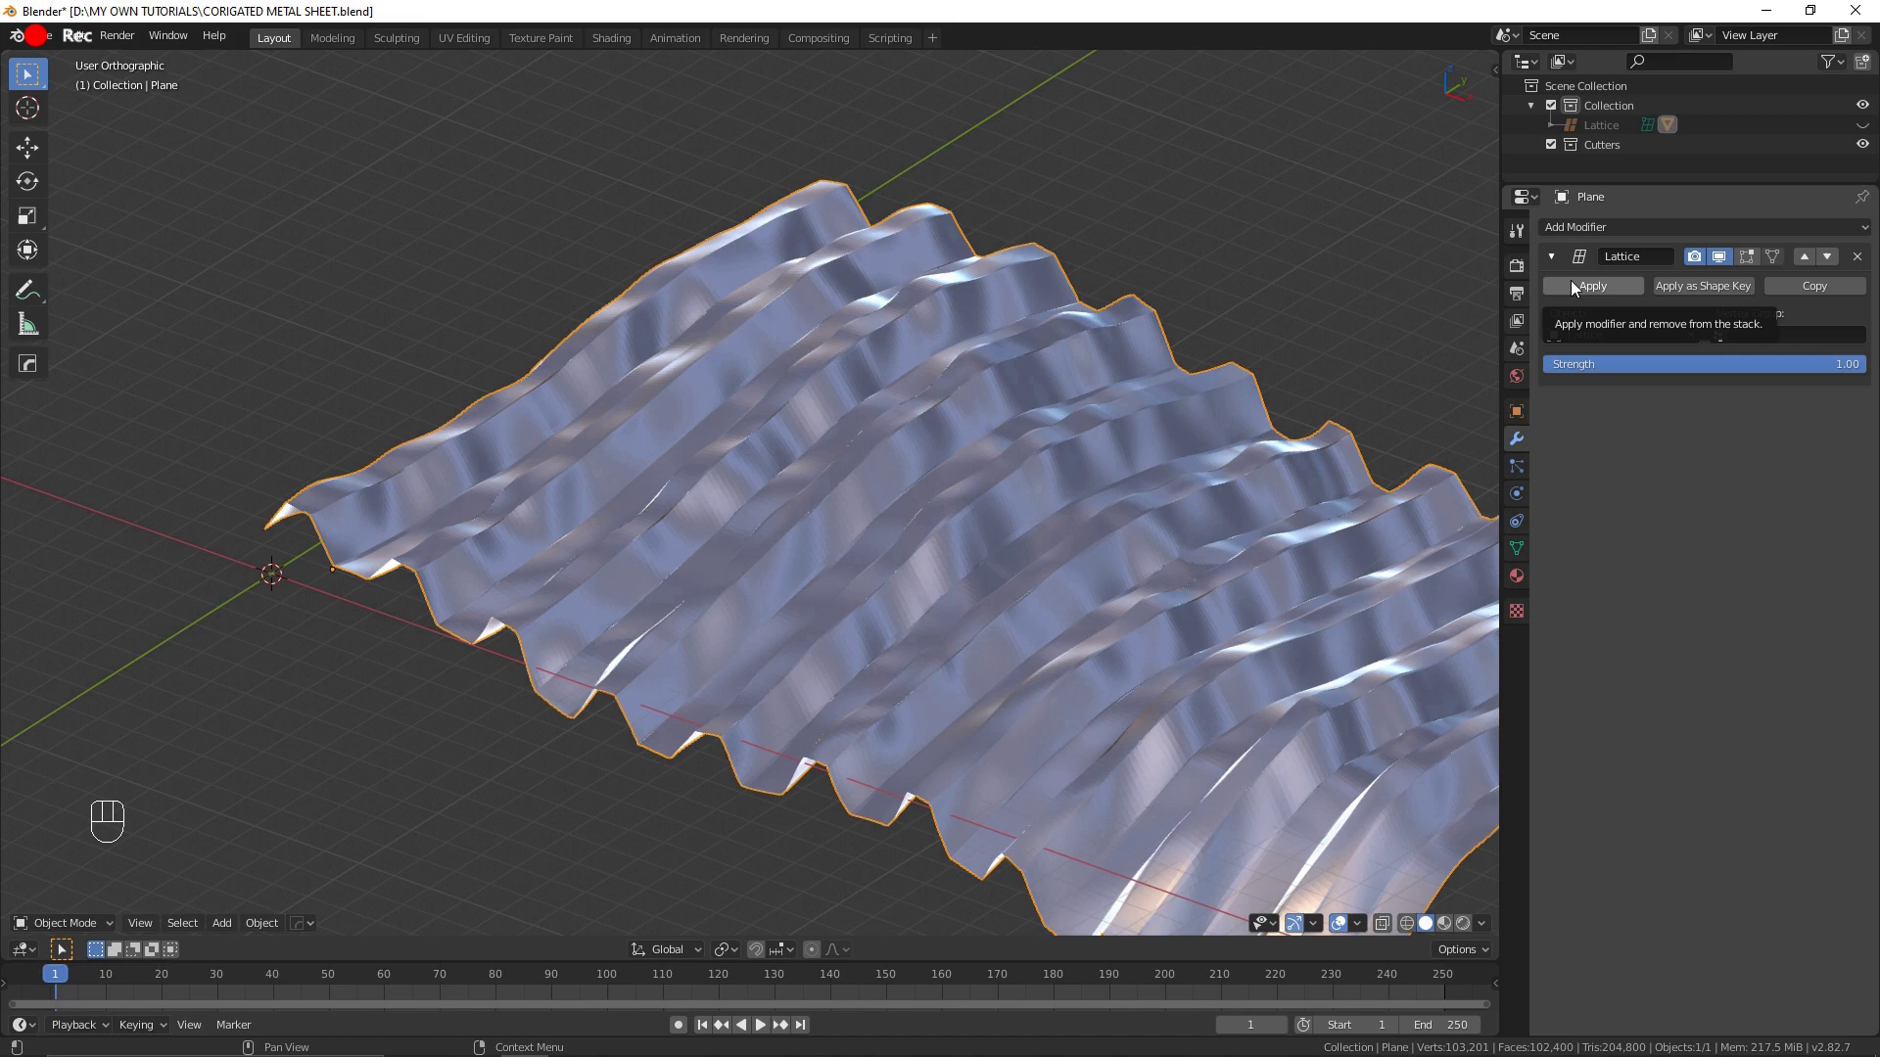
{"action": "left_click", "coordinate": [1574, 291]}
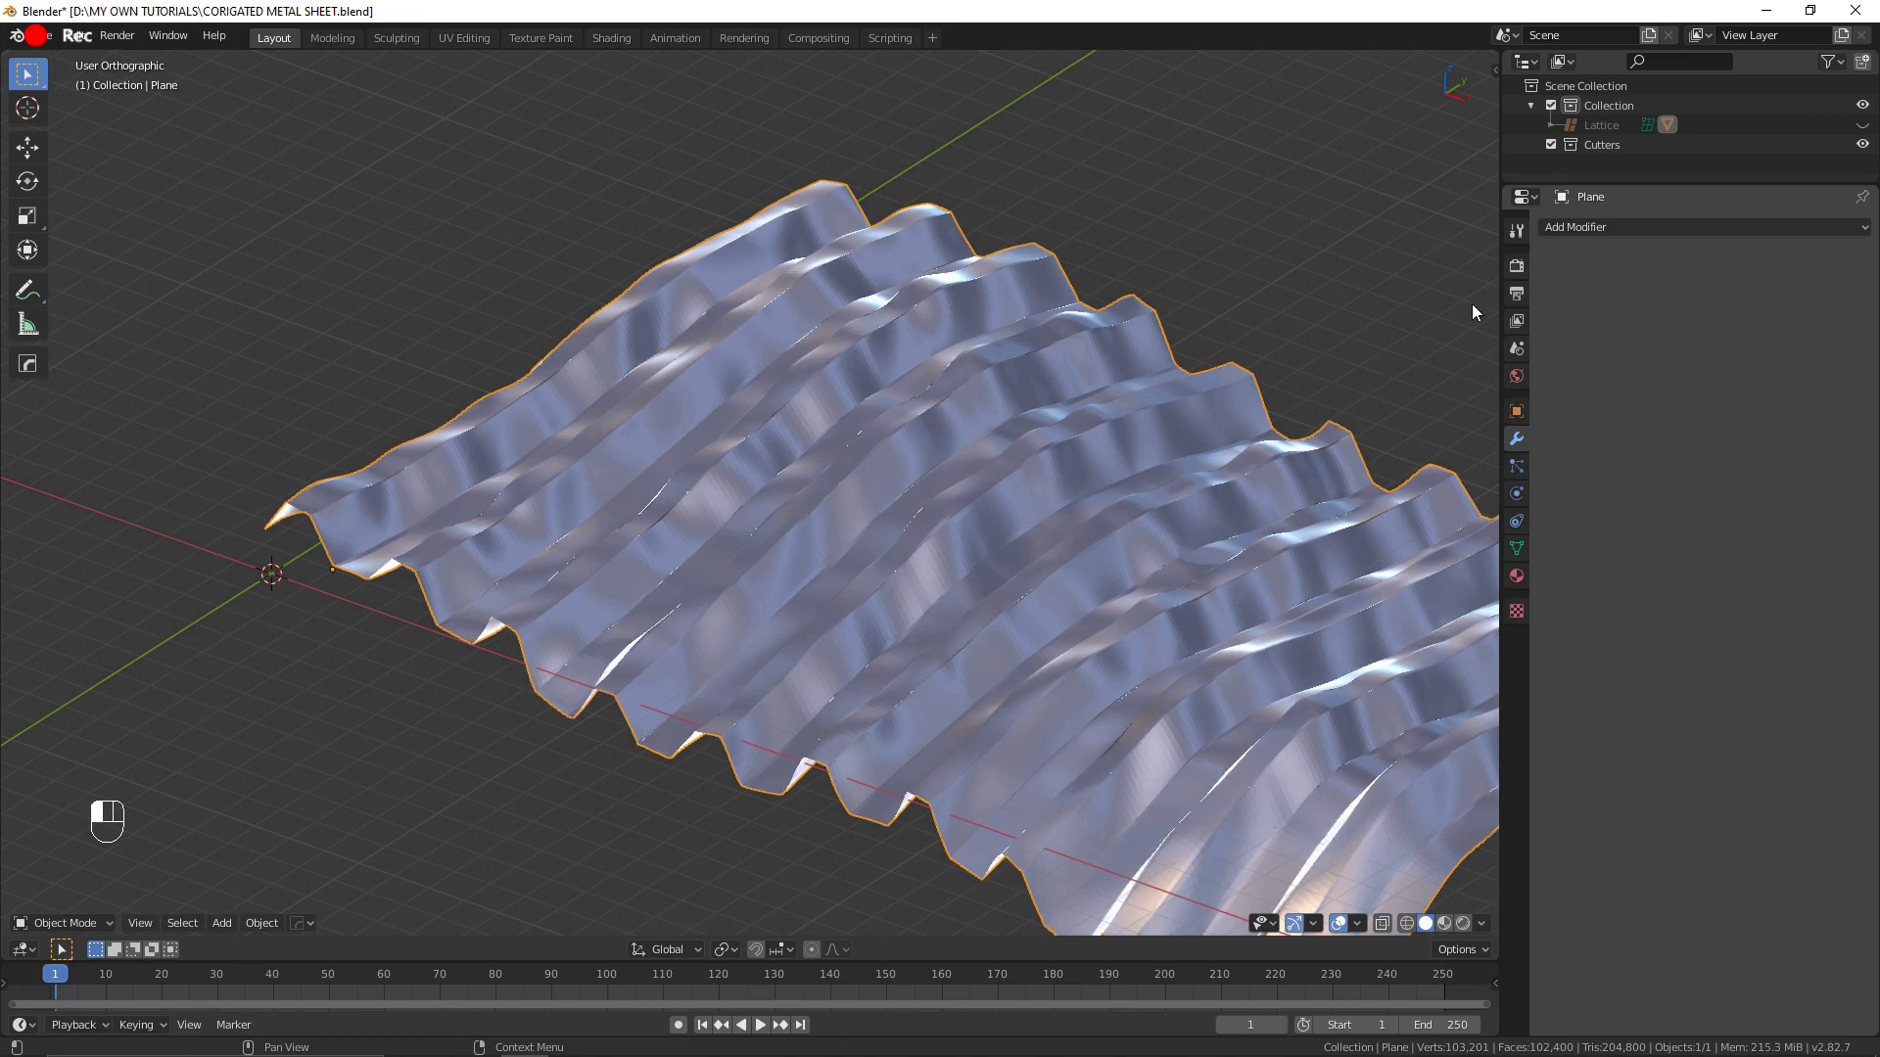
Step: Unhide and delete the lattice cage, leaving only the baked corrugated sheet
{"action": "key", "text": "alt+h"}
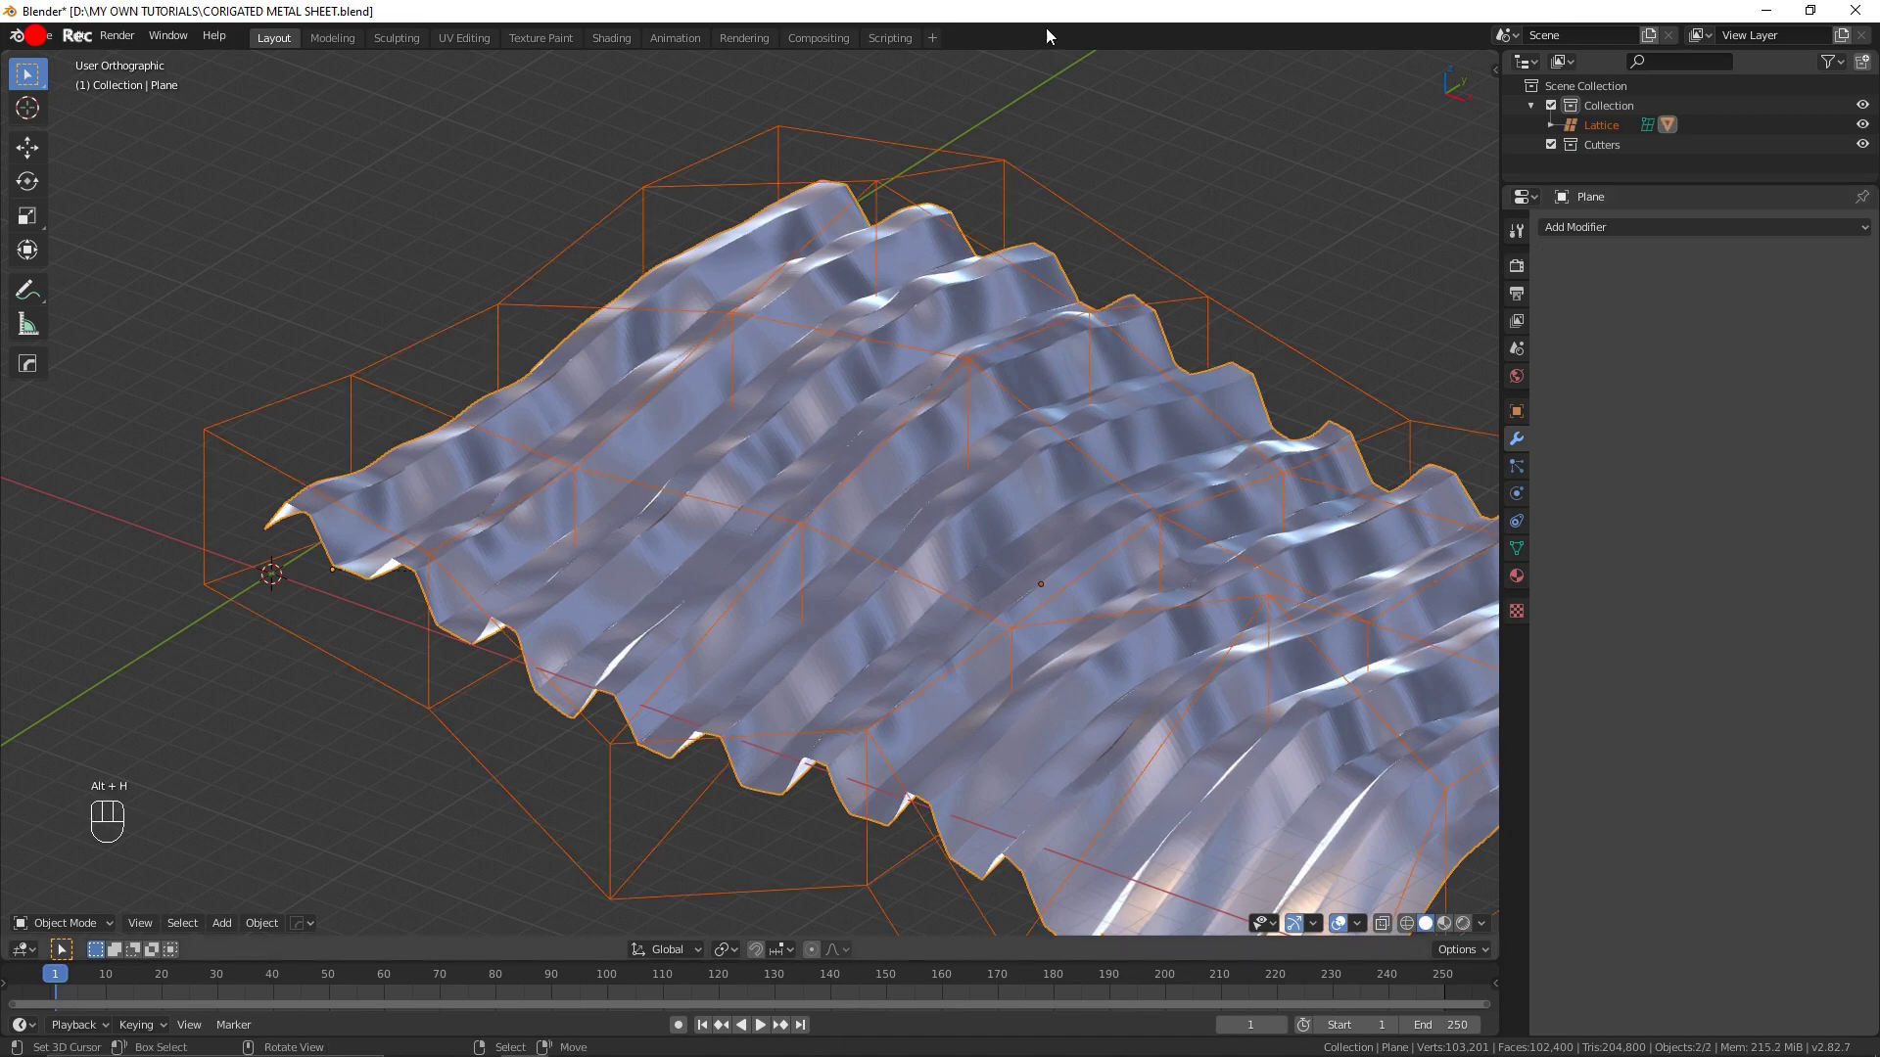
{"action": "left_click", "coordinate": [895, 190]}
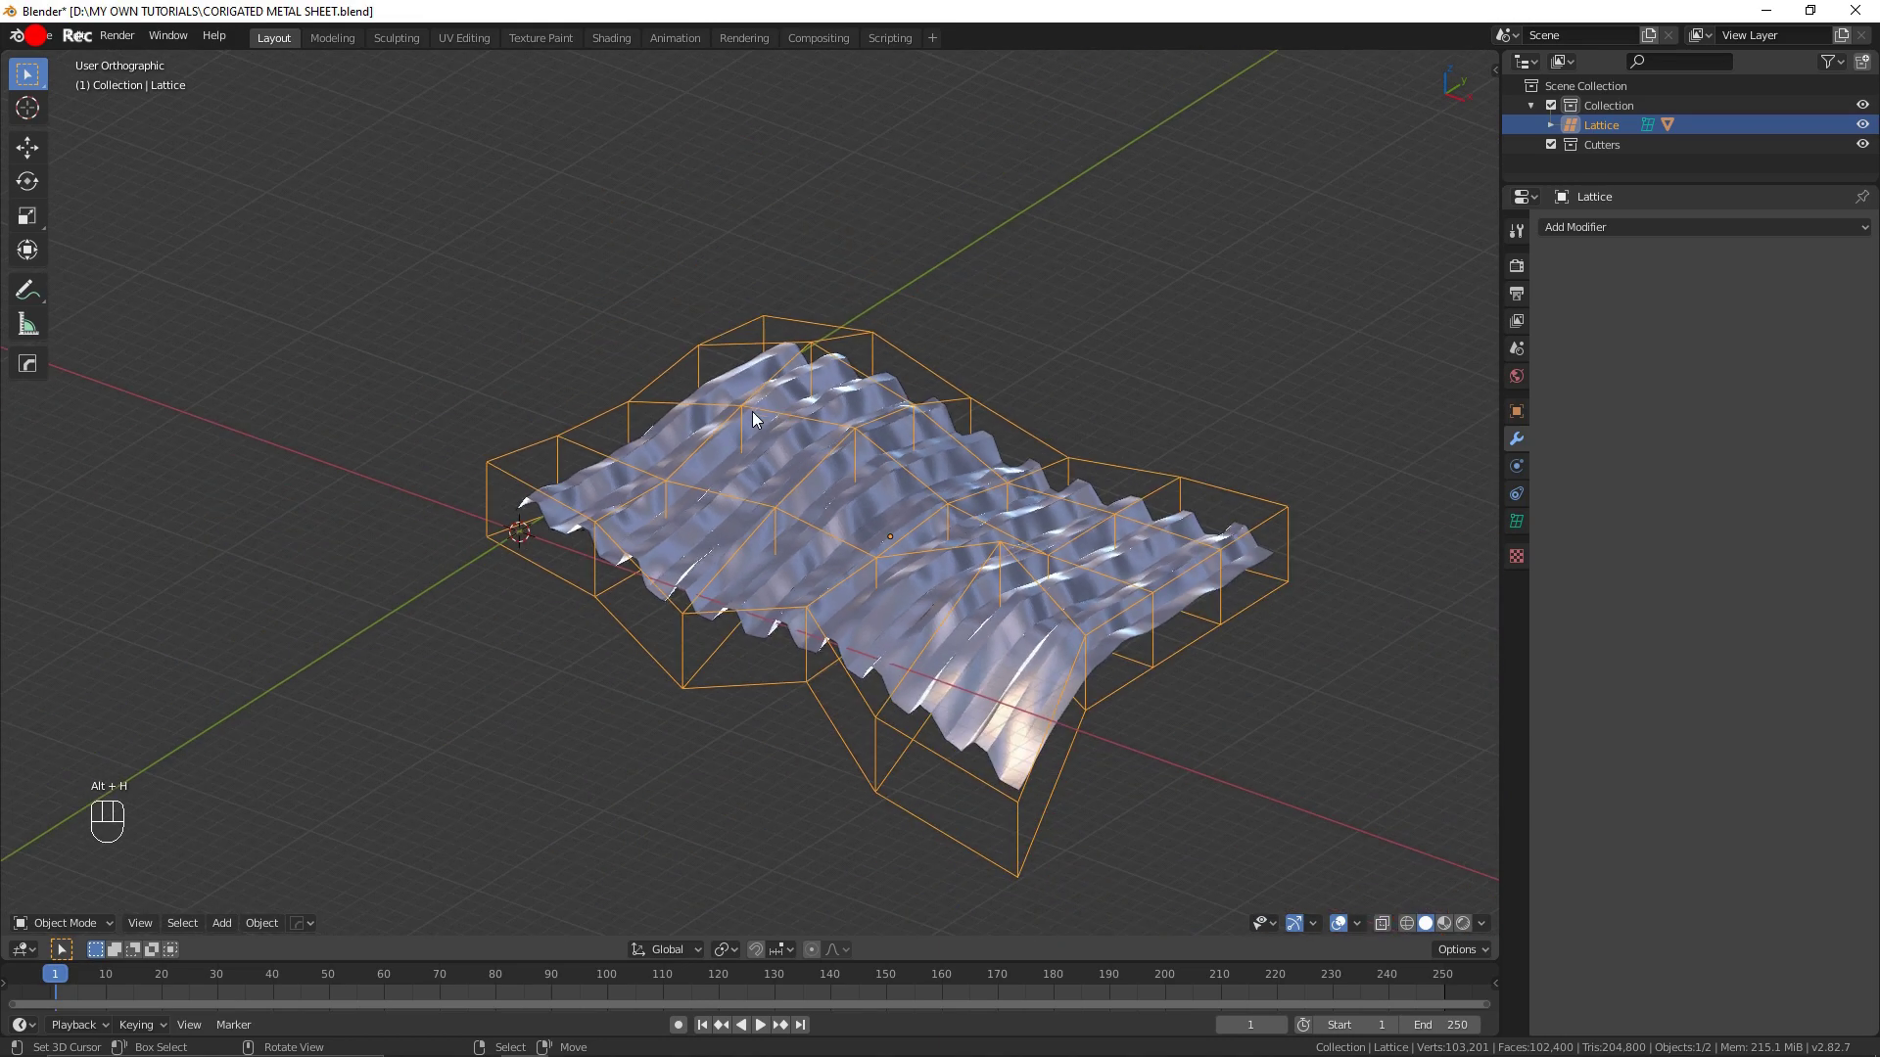
{"action": "left_click", "coordinate": [896, 630]}
{"action": "left_click", "coordinate": [787, 629]}
{"action": "left_click", "coordinate": [779, 669]}
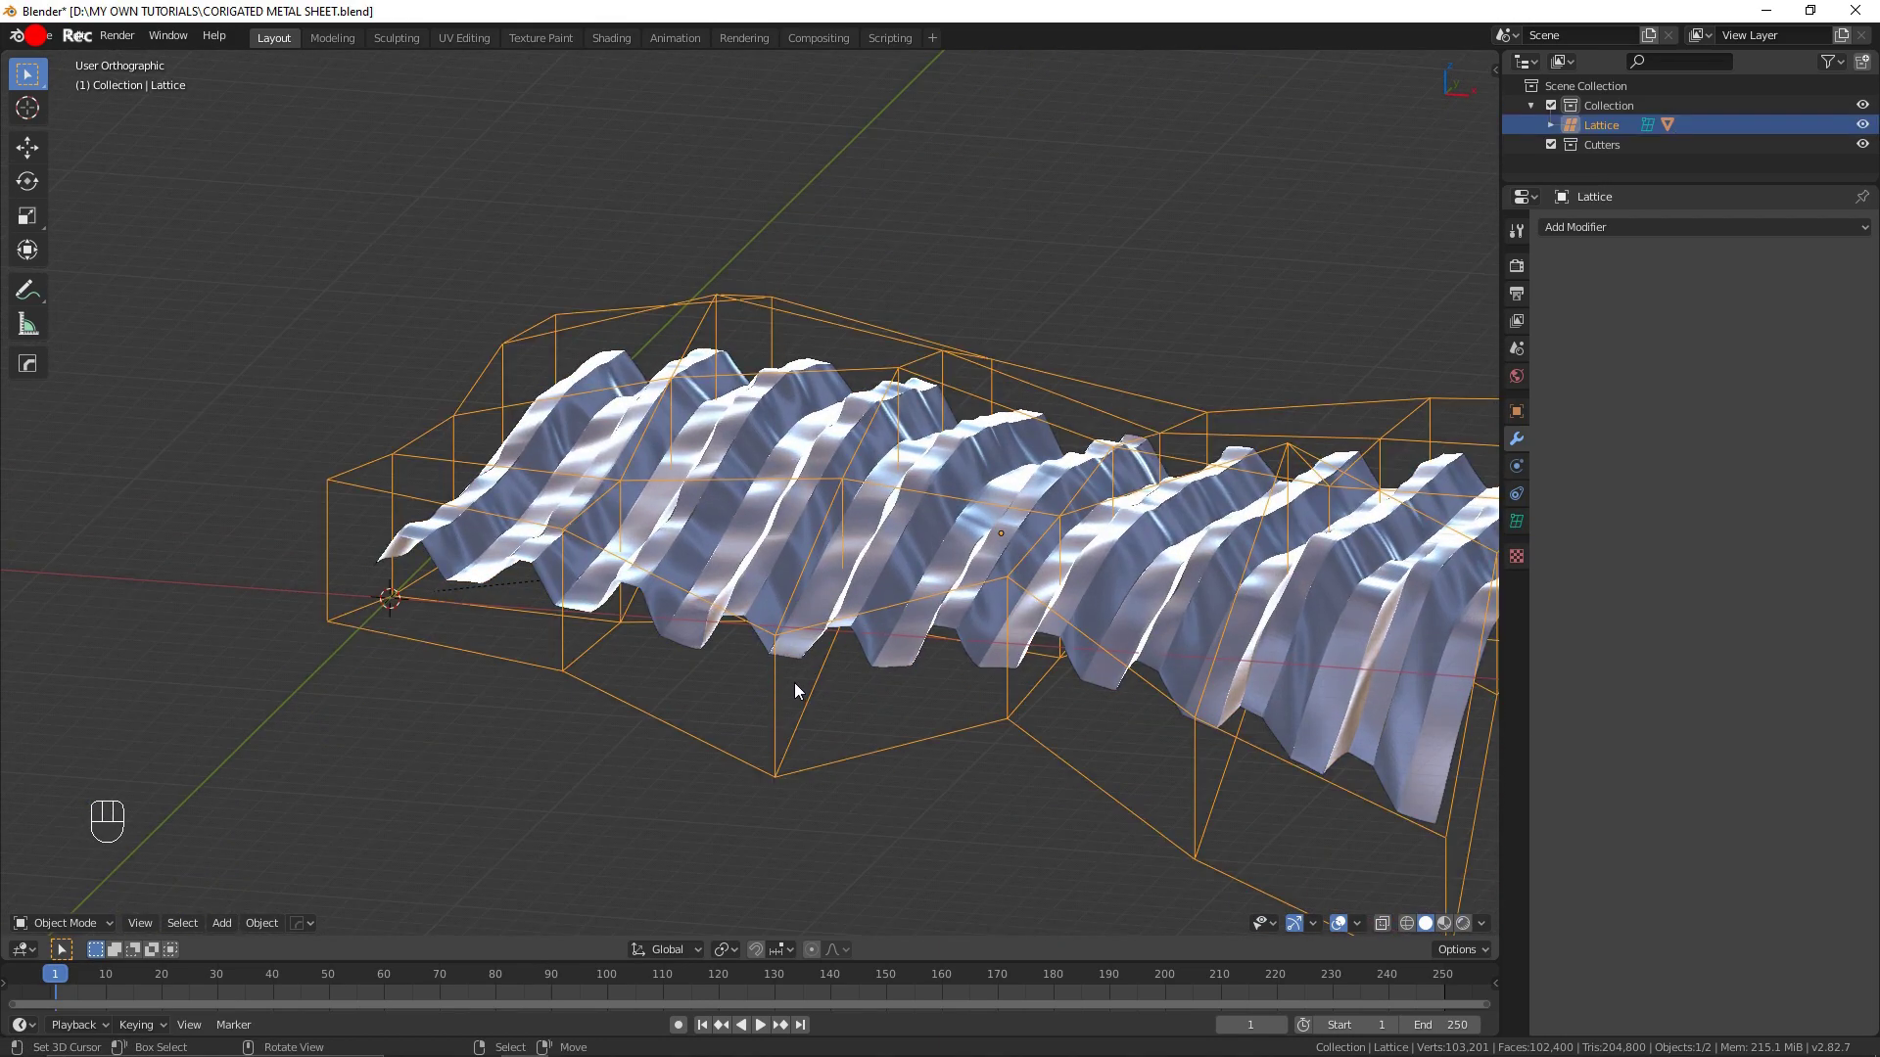
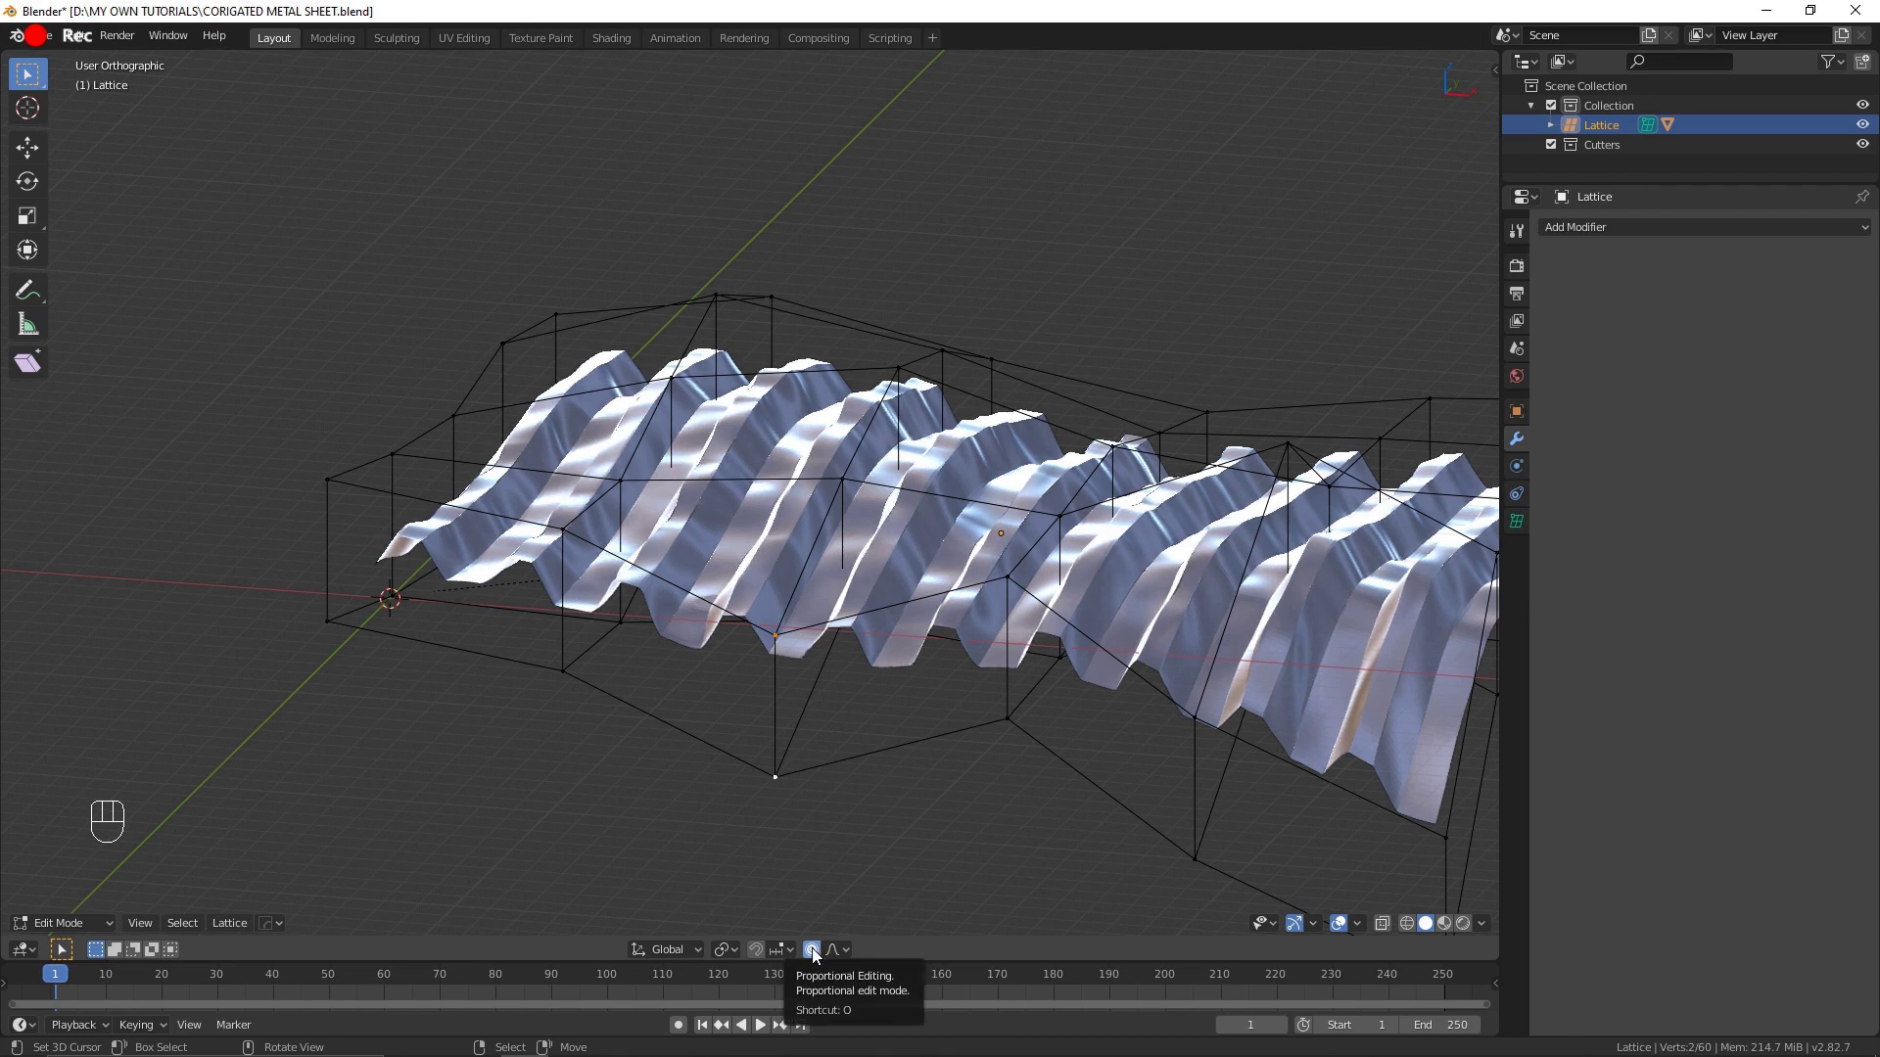
{"action": "left_click", "coordinate": [816, 955]}
{"action": "key", "text": "Tab"}
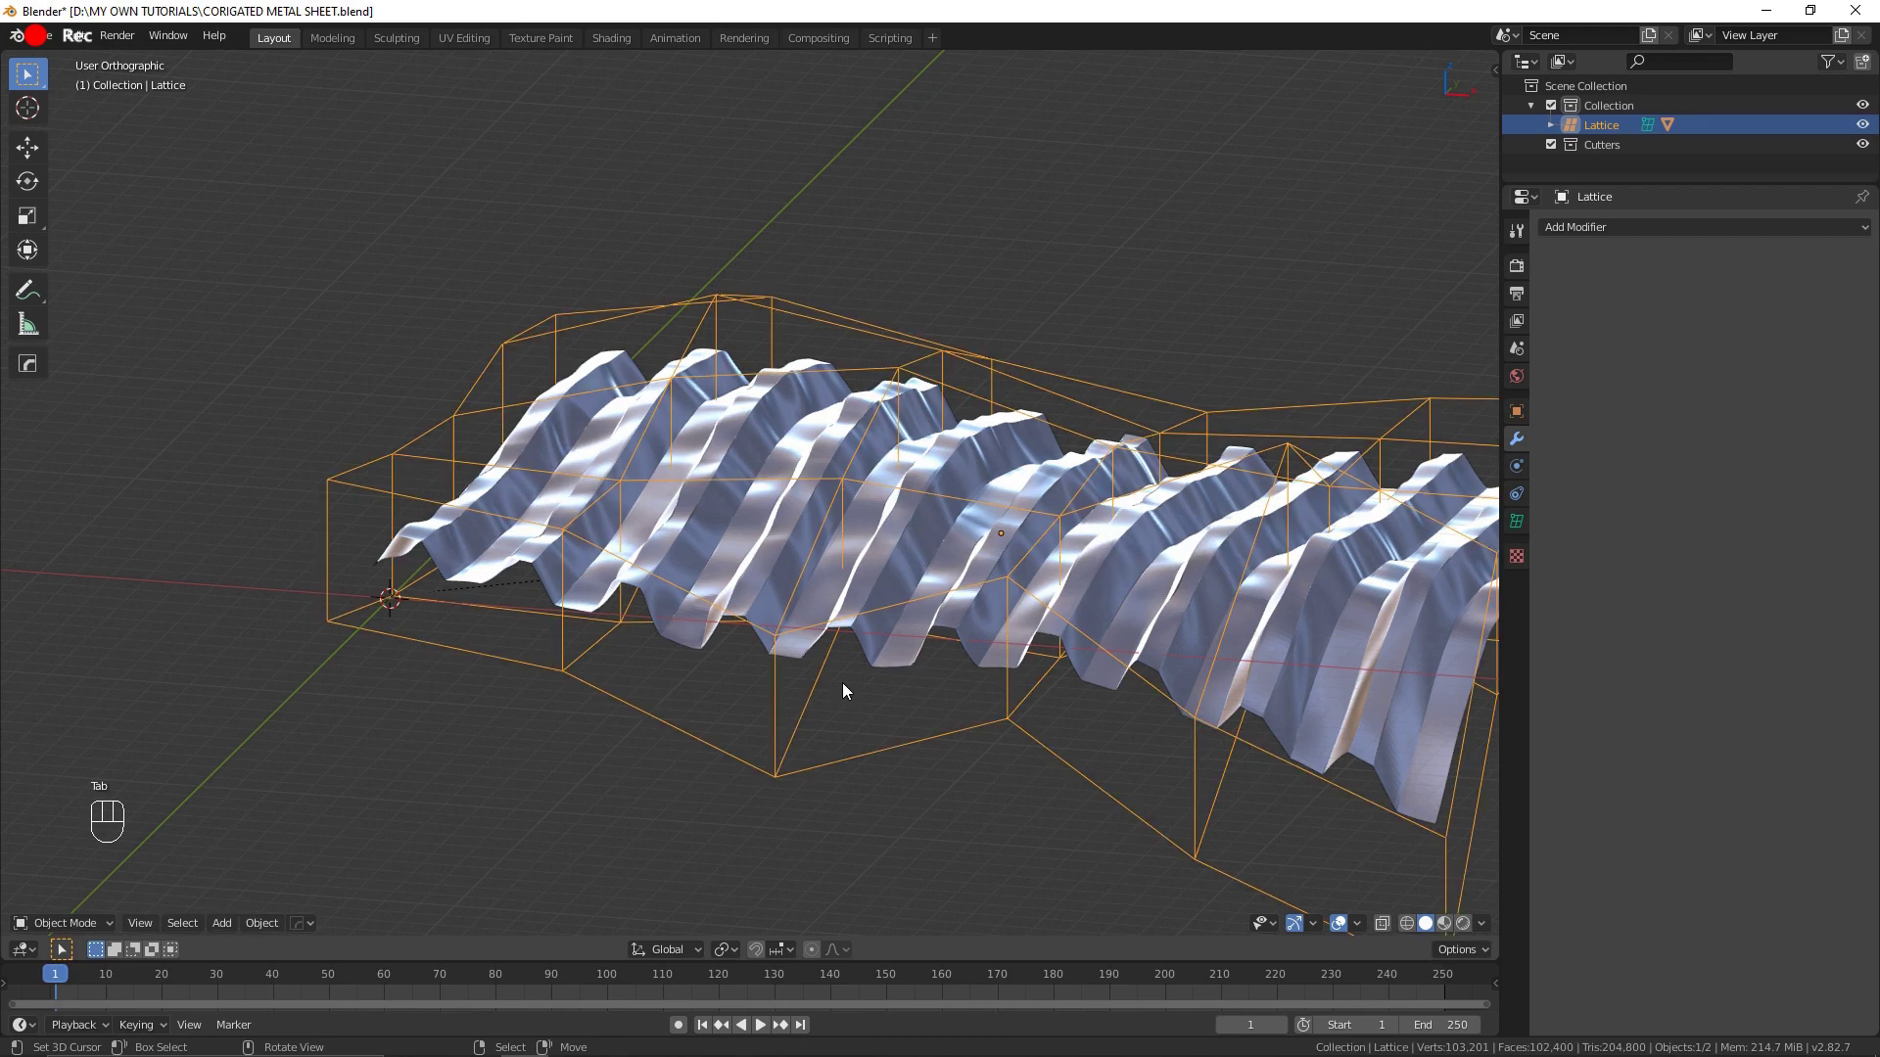
{"action": "key", "text": "x"}
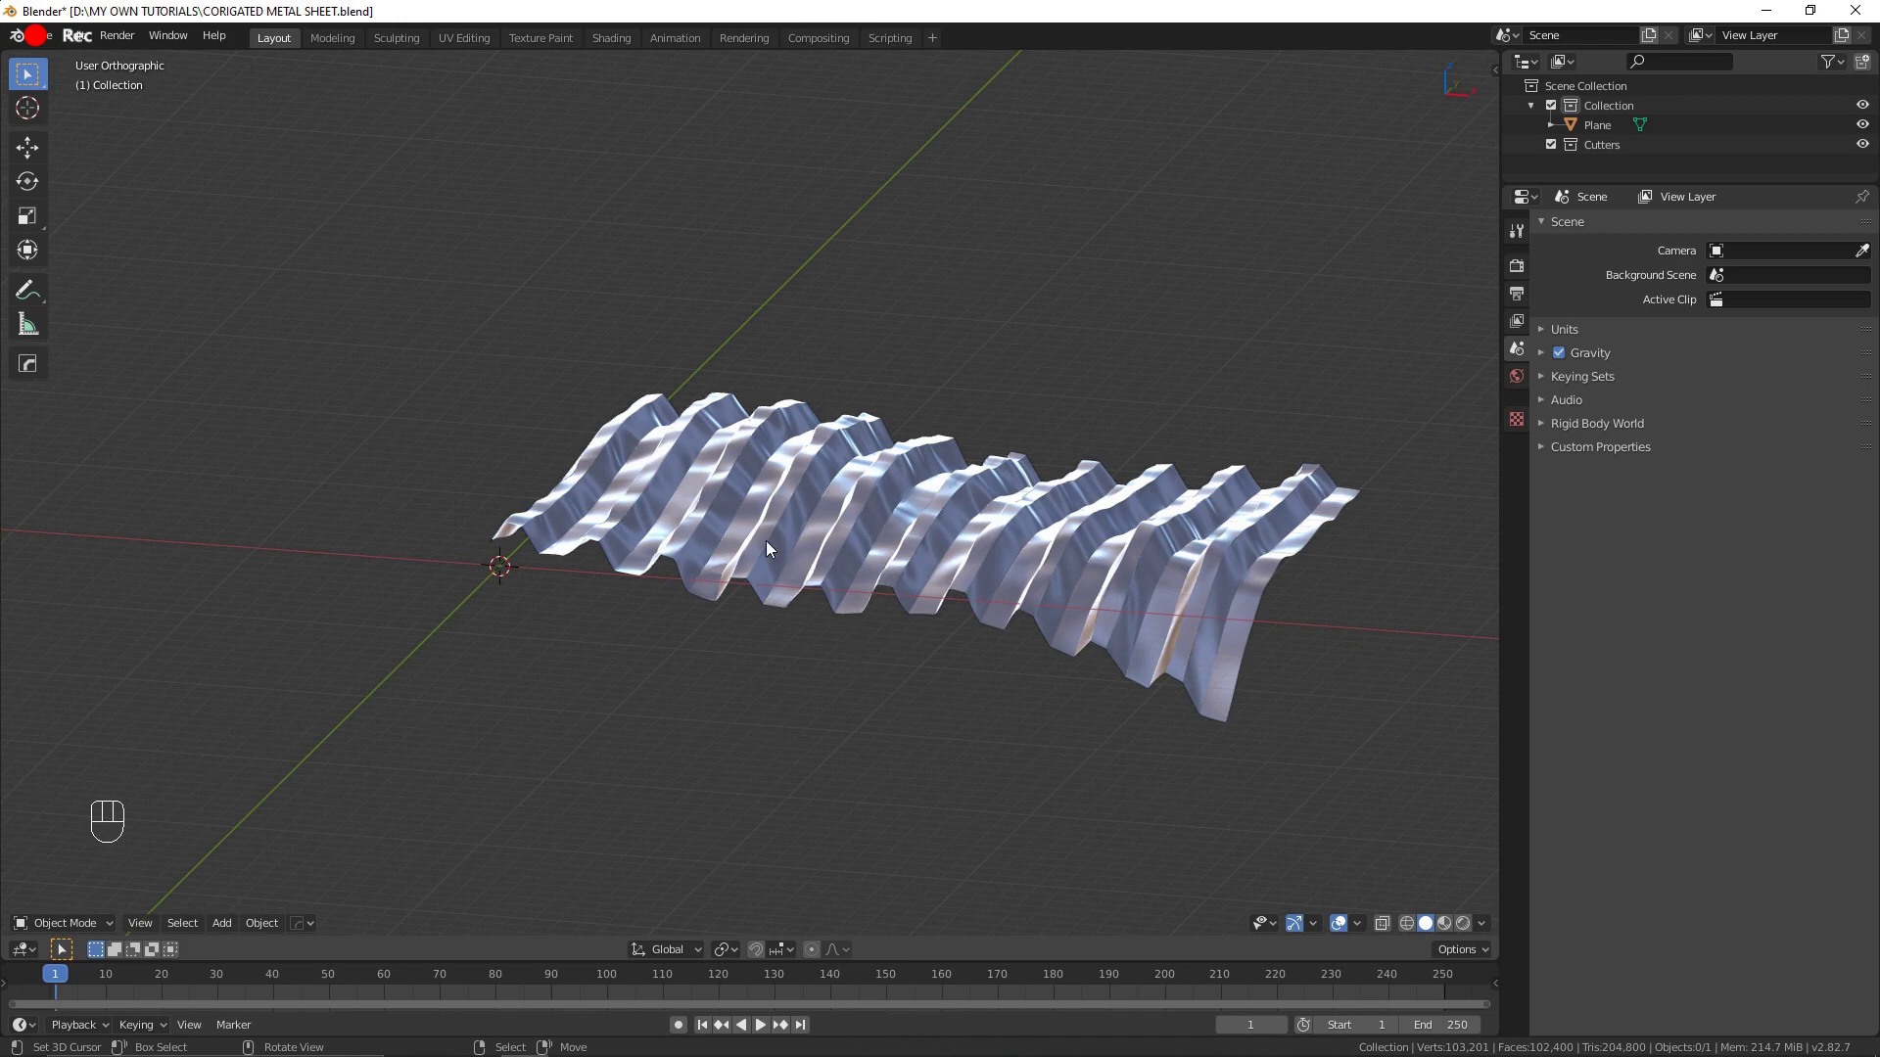
Step: Add a Decimate modifier to the sheet set to the Un-Subdivide method
{"action": "right_click", "coordinate": [817, 519]}
{"action": "left_click_drag", "start_coordinate": [853, 542], "coordinate": [881, 583]}
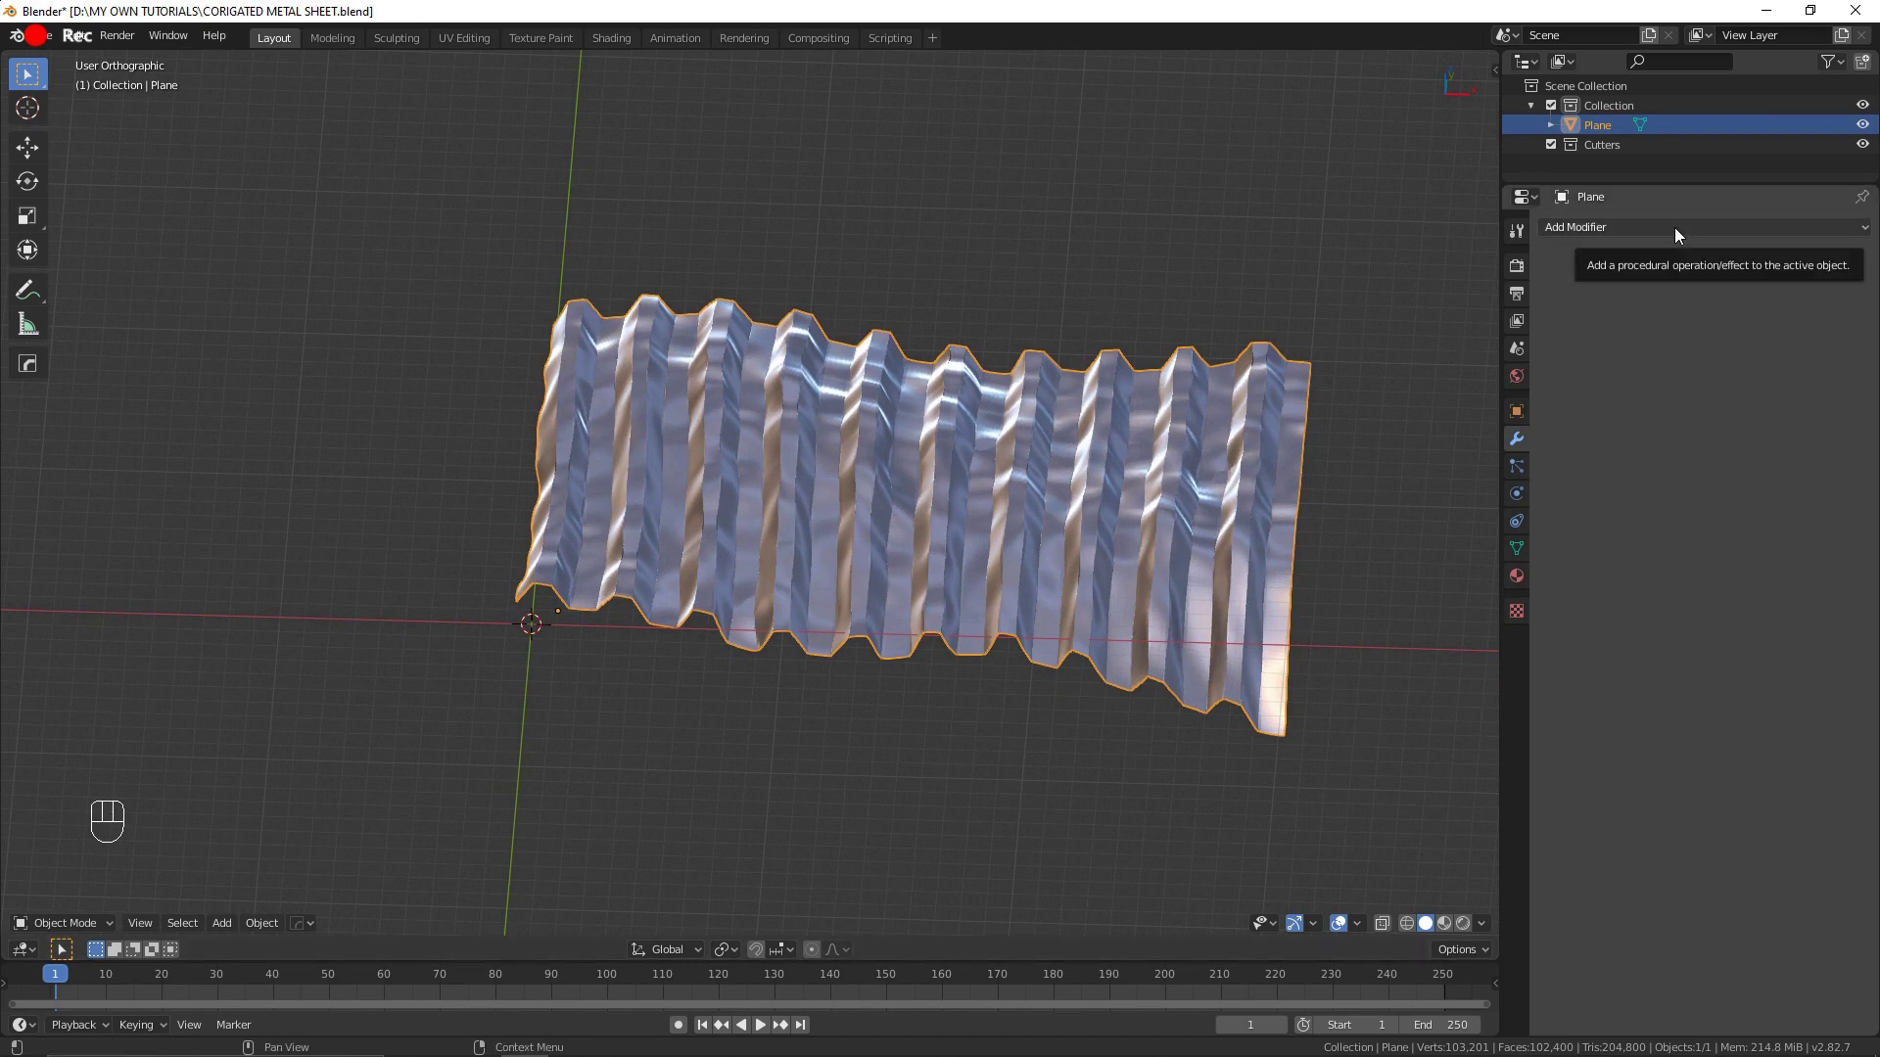
{"action": "left_click_drag", "start_coordinate": [1679, 234], "coordinate": [1494, 363]}
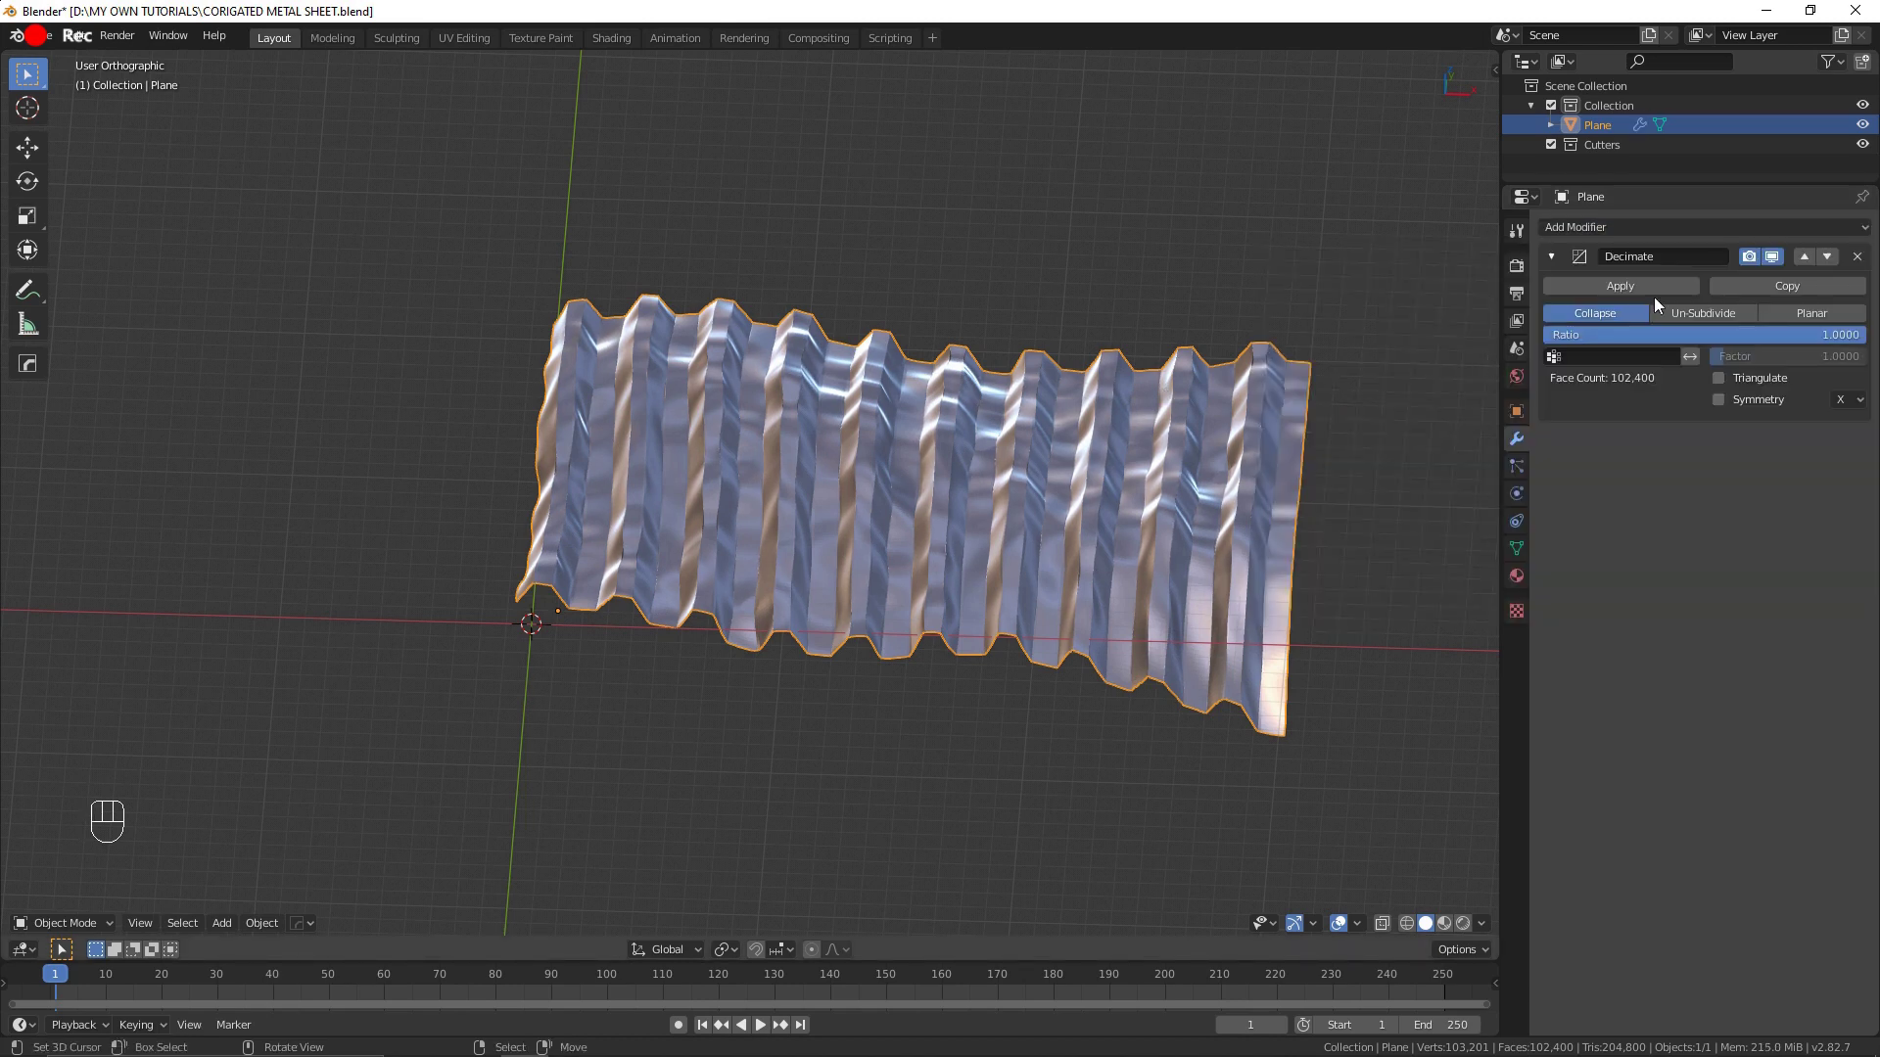
{"action": "left_click", "coordinate": [1705, 319]}
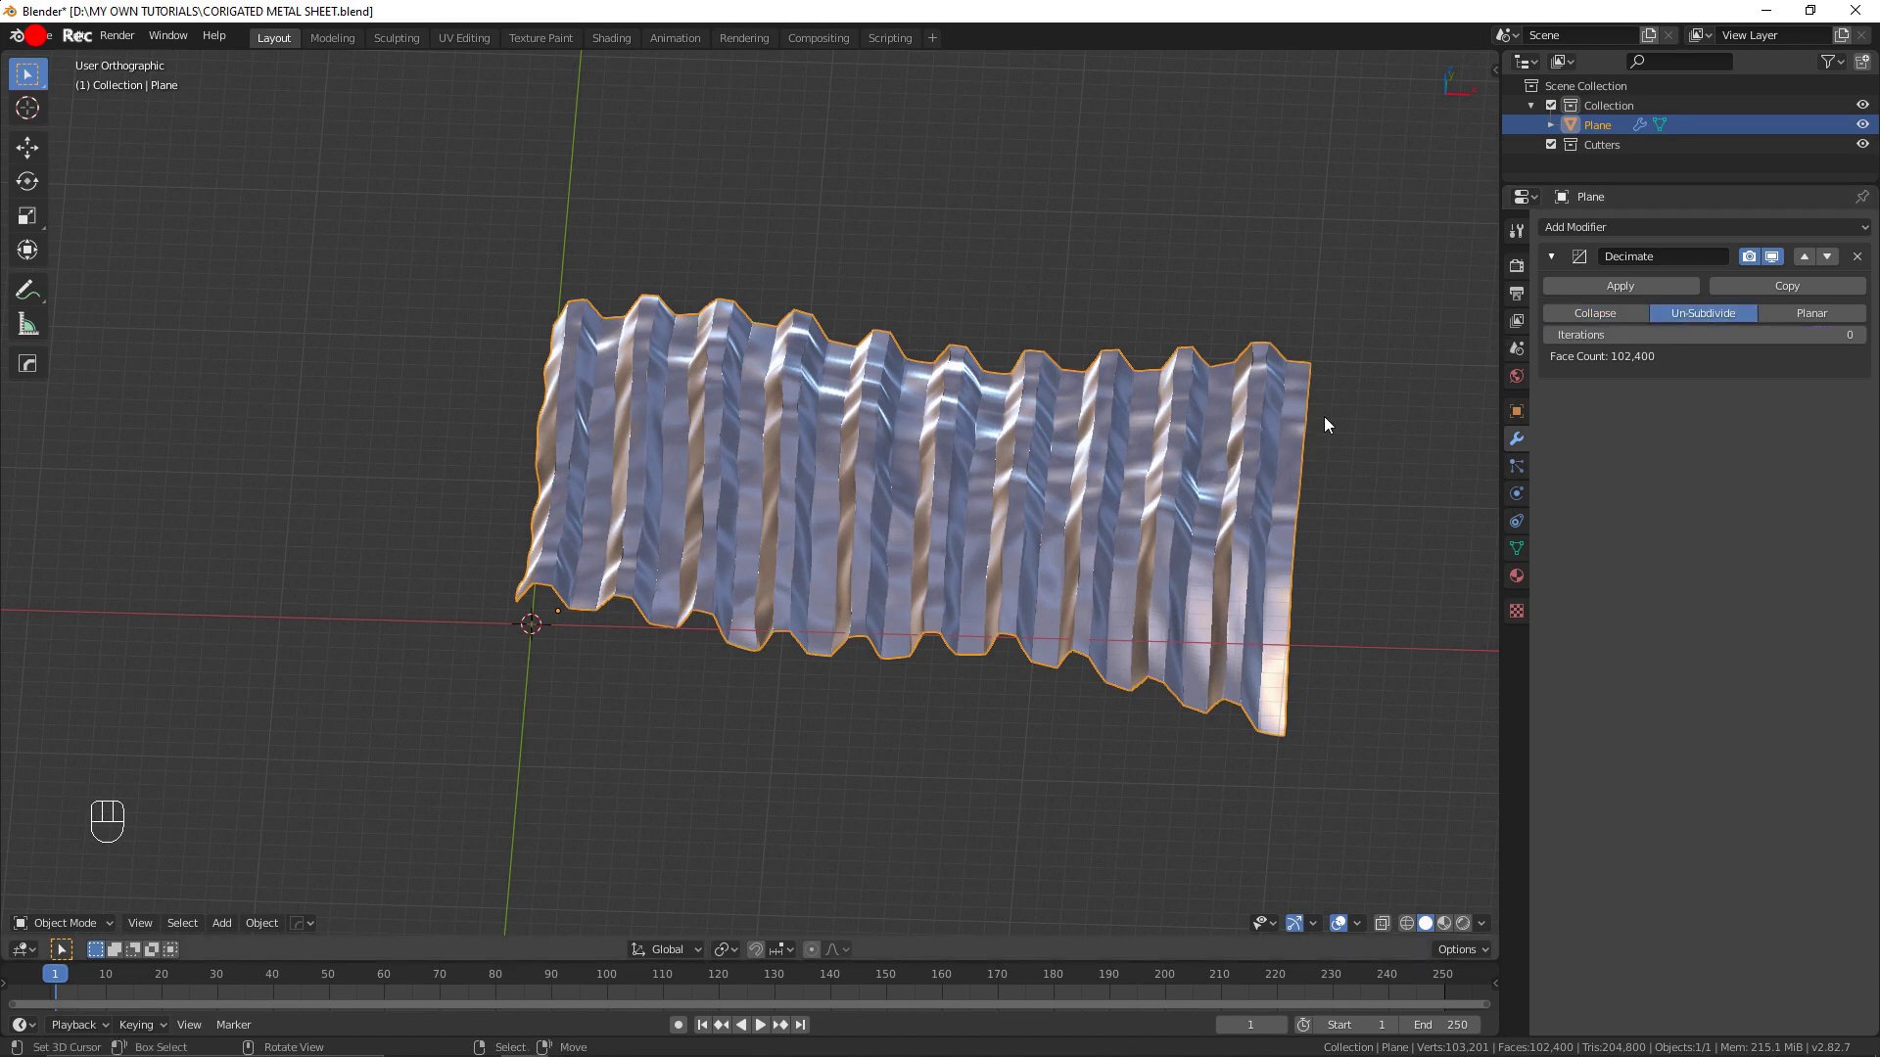
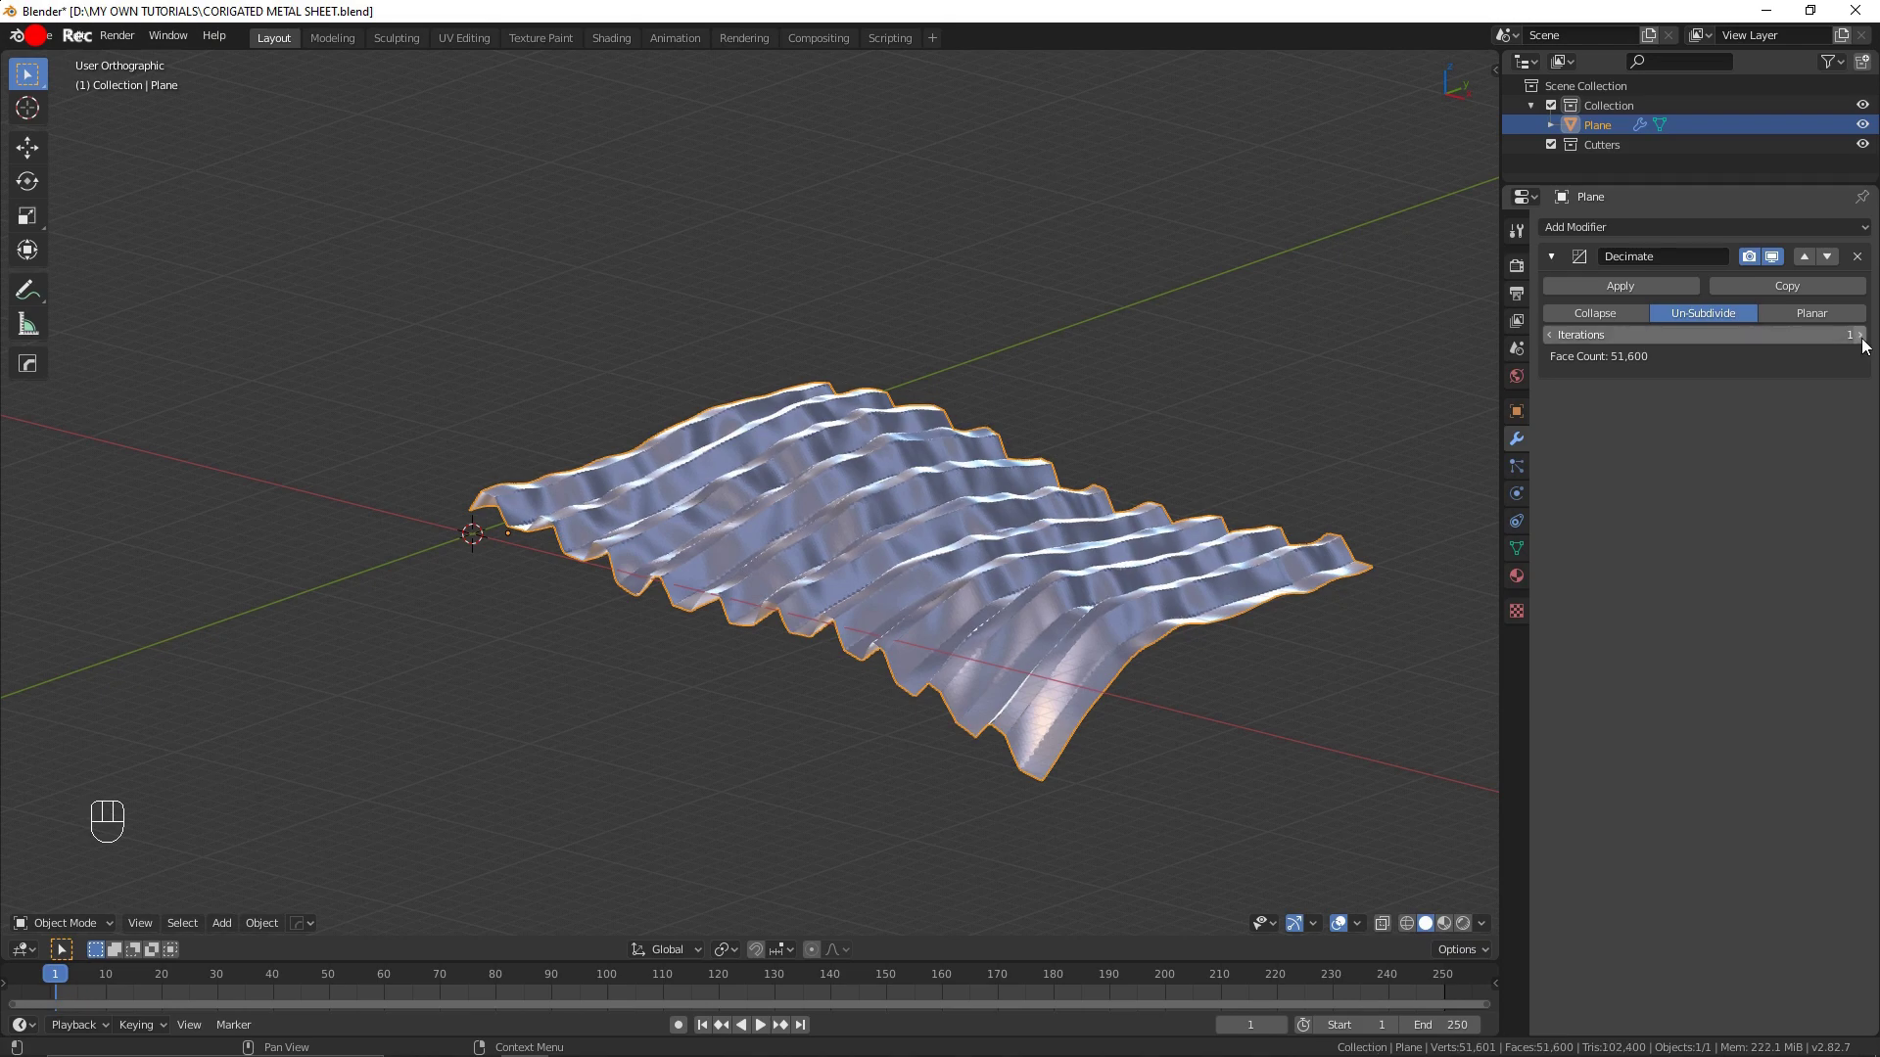
Step: Raise Un-Subdivide iterations to 4 and apply the modifier, leaving 6,400 faces
{"action": "left_click", "coordinate": [1865, 345]}
{"action": "left_click", "coordinate": [1866, 344]}
{"action": "left_click", "coordinate": [1860, 347]}
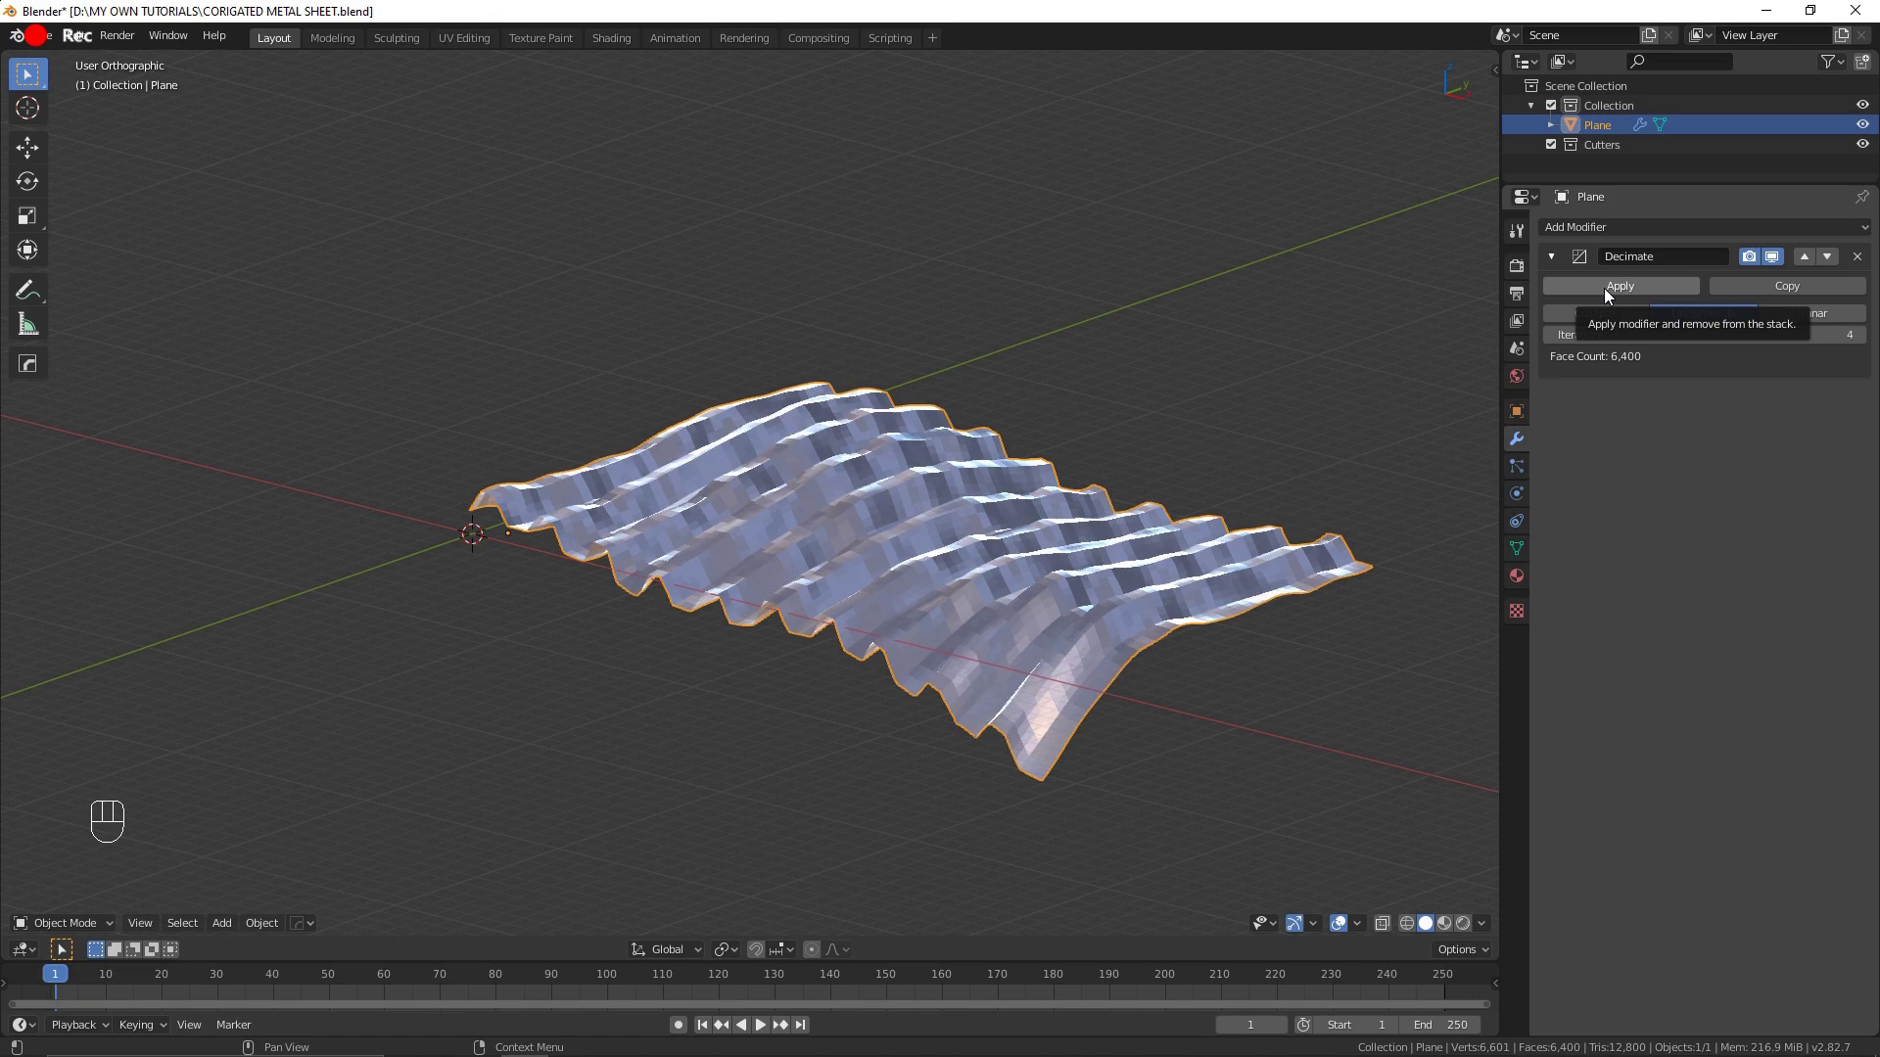
{"action": "left_click_drag", "start_coordinate": [1607, 295], "coordinate": [1611, 295]}
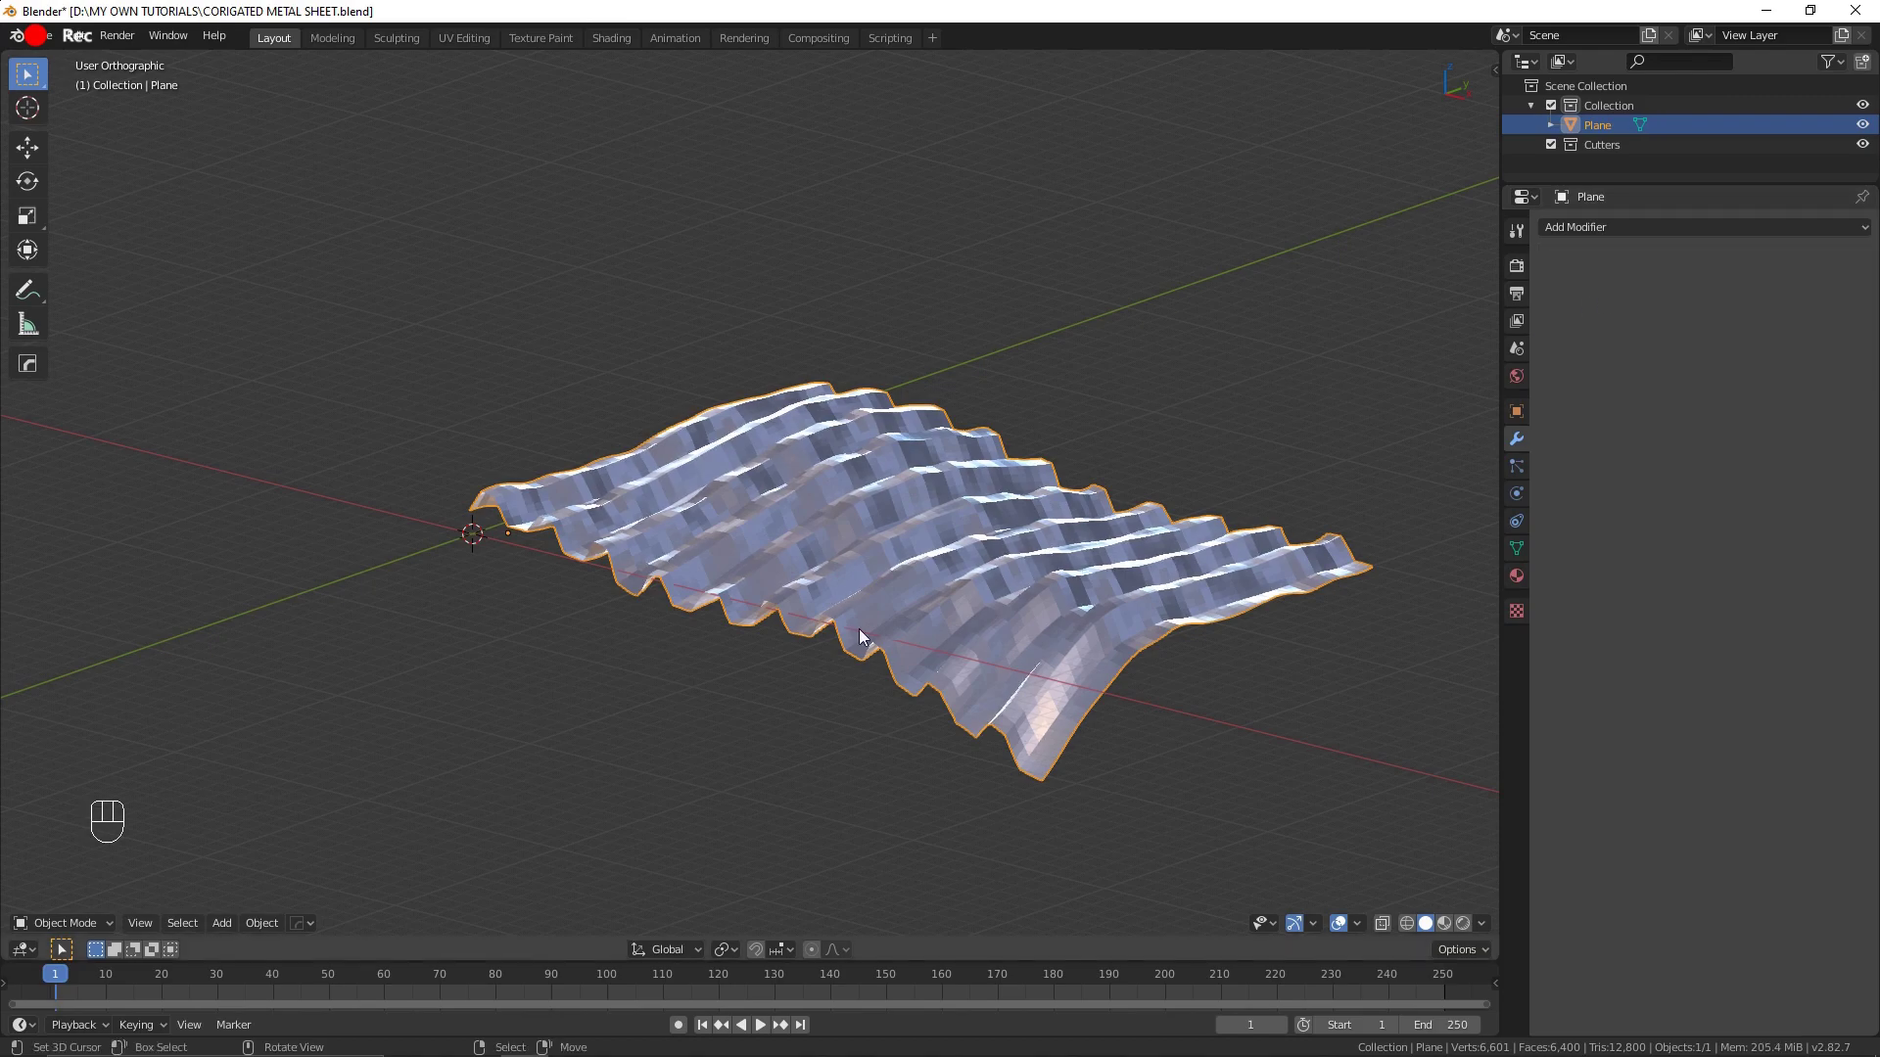
{"action": "key", "text": "Tab"}
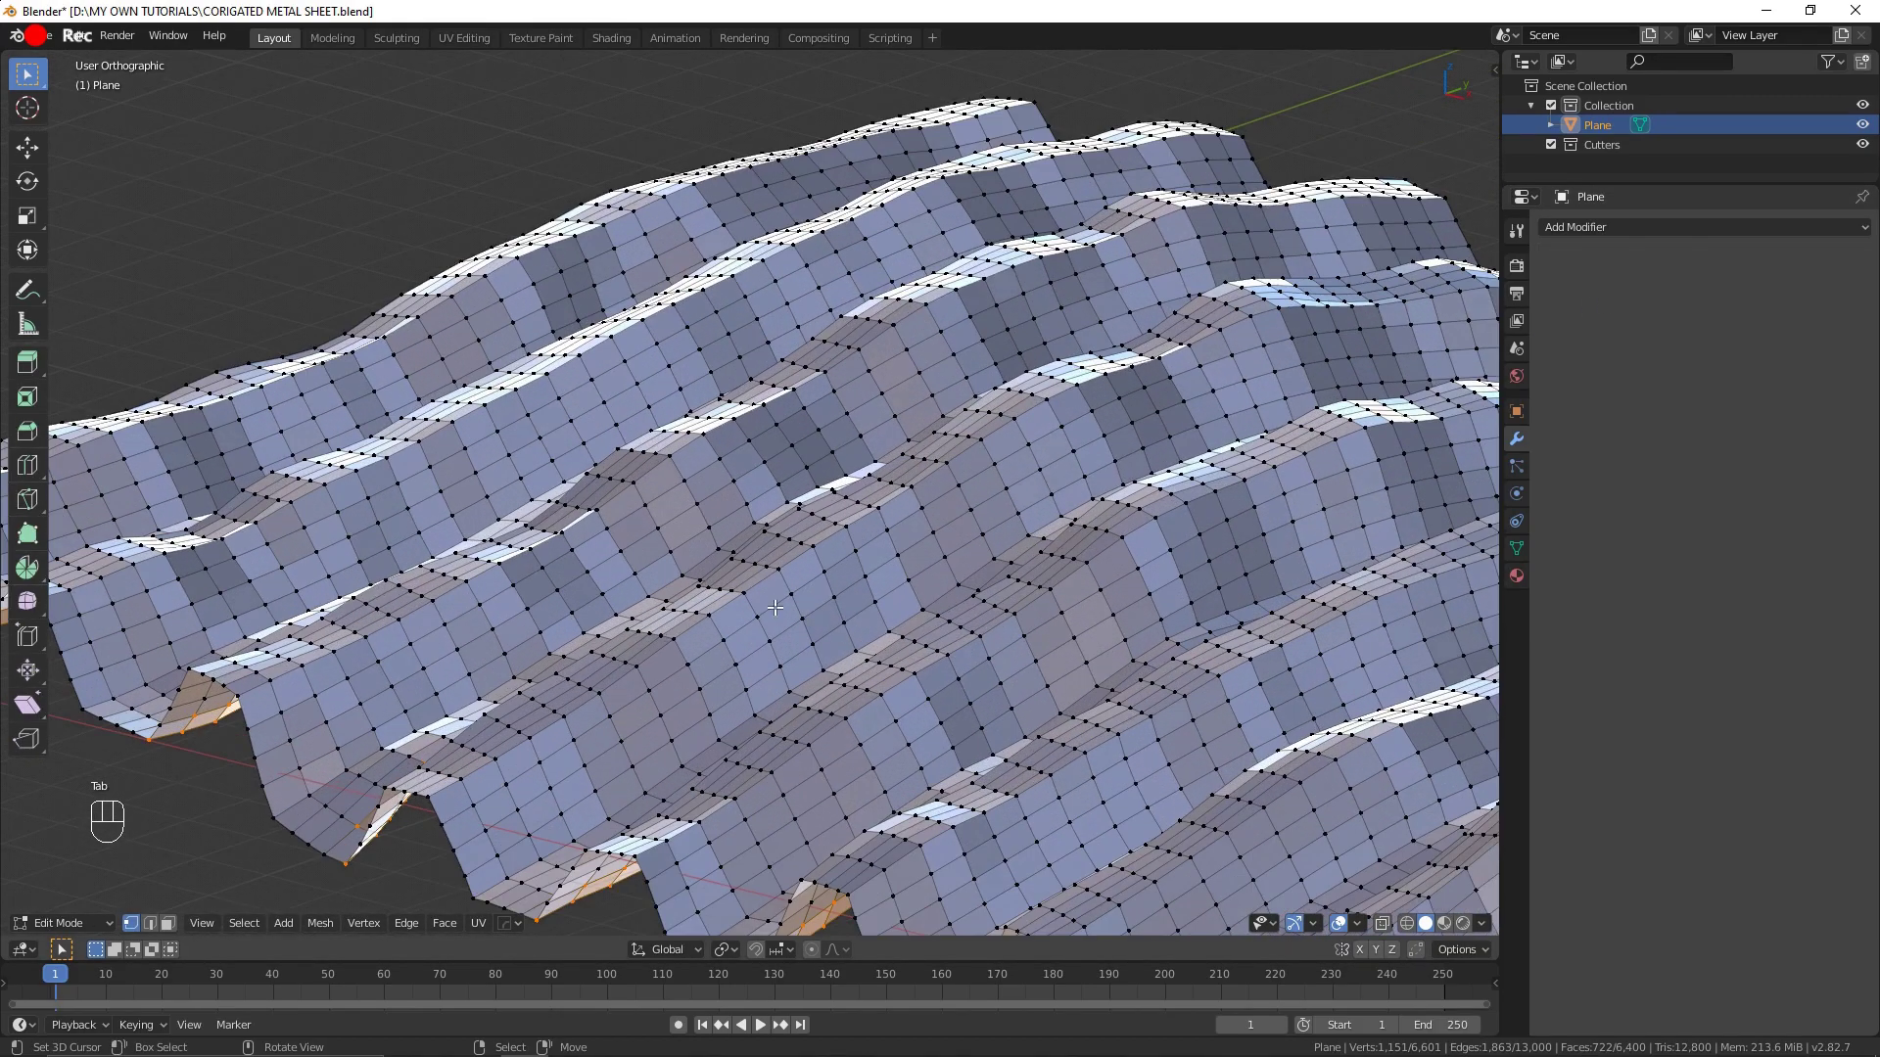
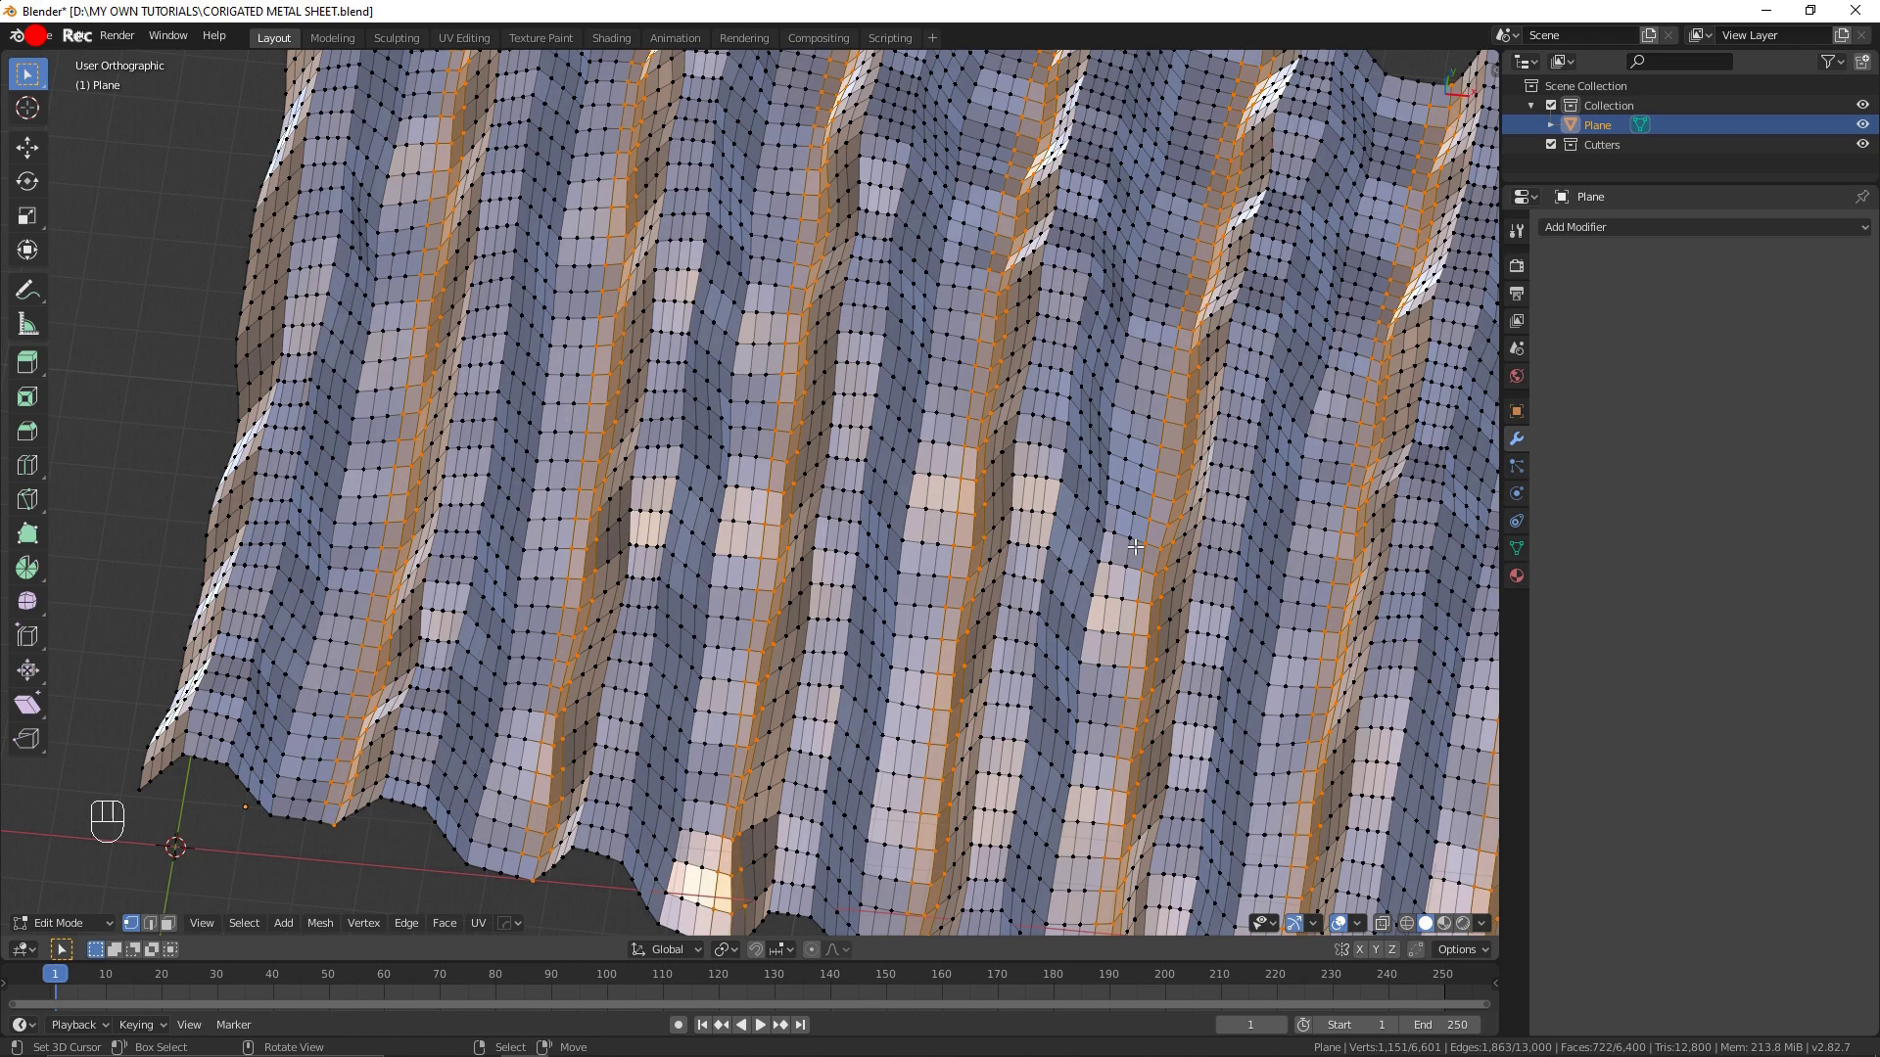
{"action": "key", "text": "Tab"}
{"action": "key", "text": "ctrl+z"}
{"action": "key", "text": "ctrl+z"}
{"action": "key", "text": "ctrl+z"}
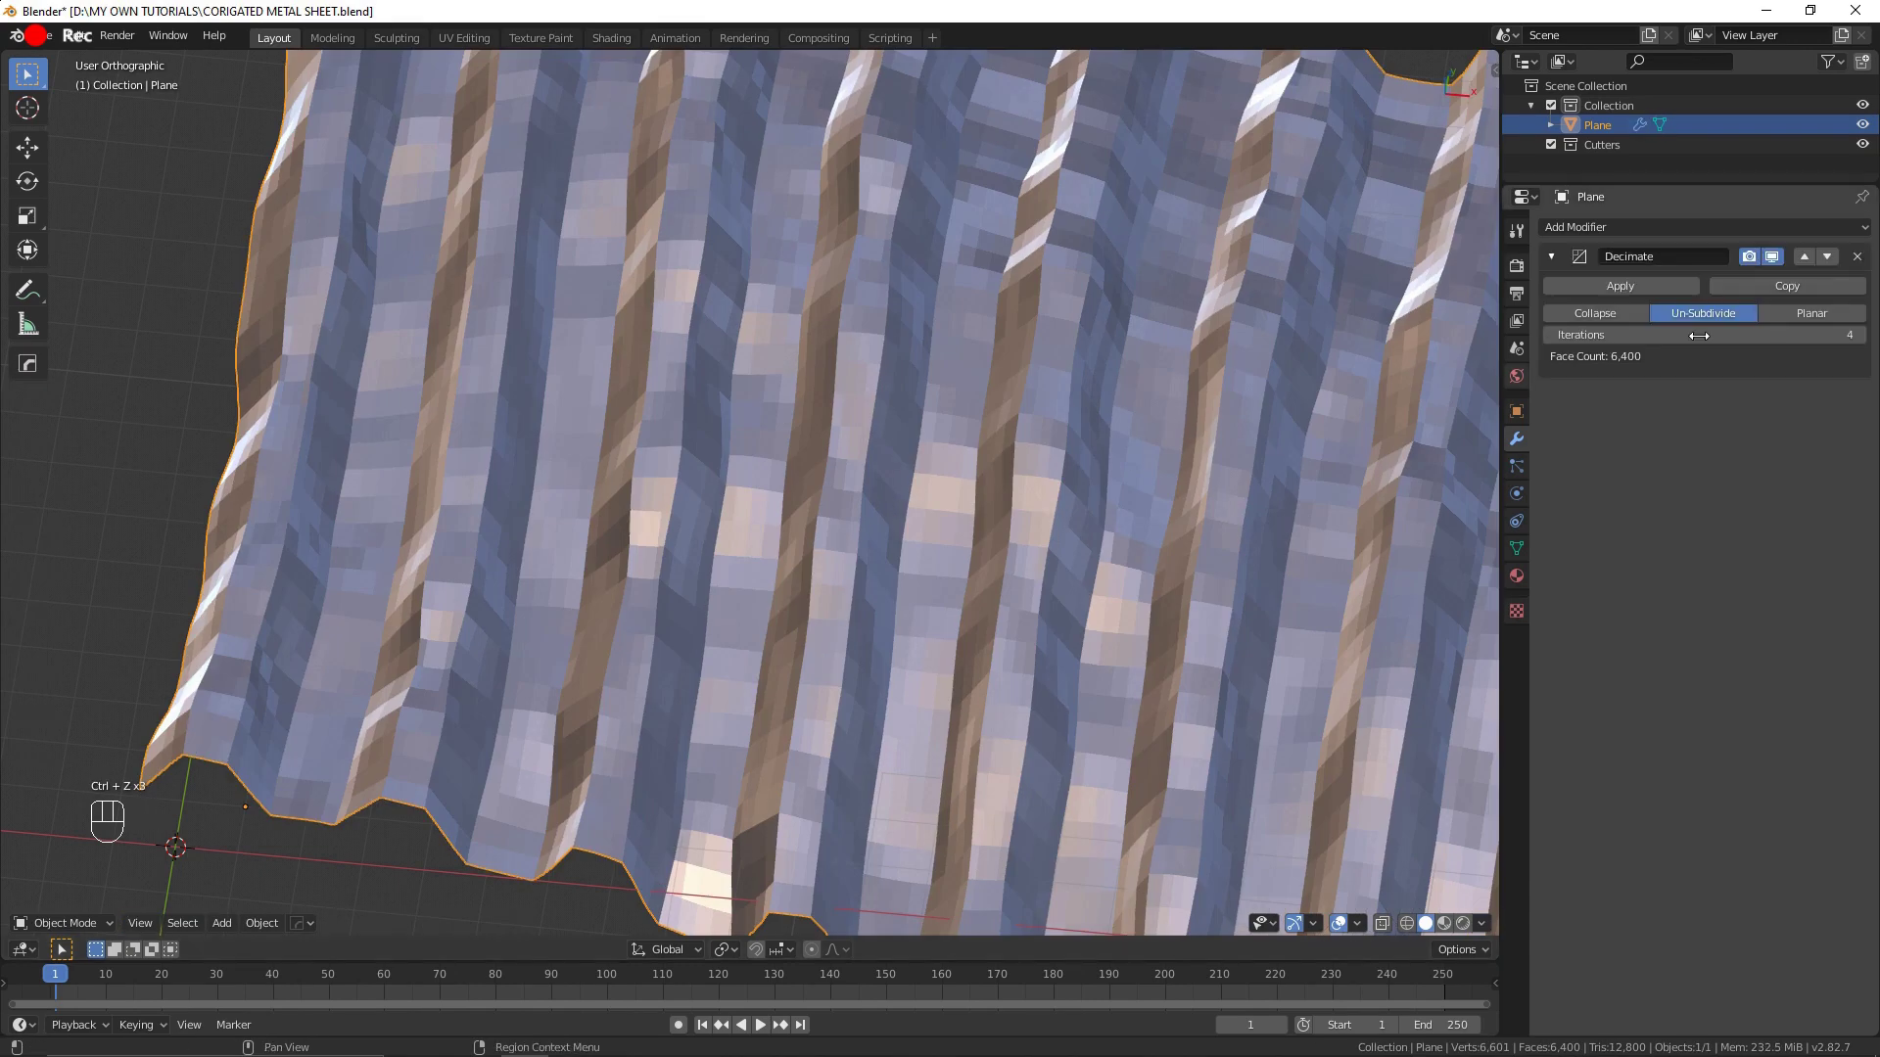
{"action": "key", "text": "Tab"}
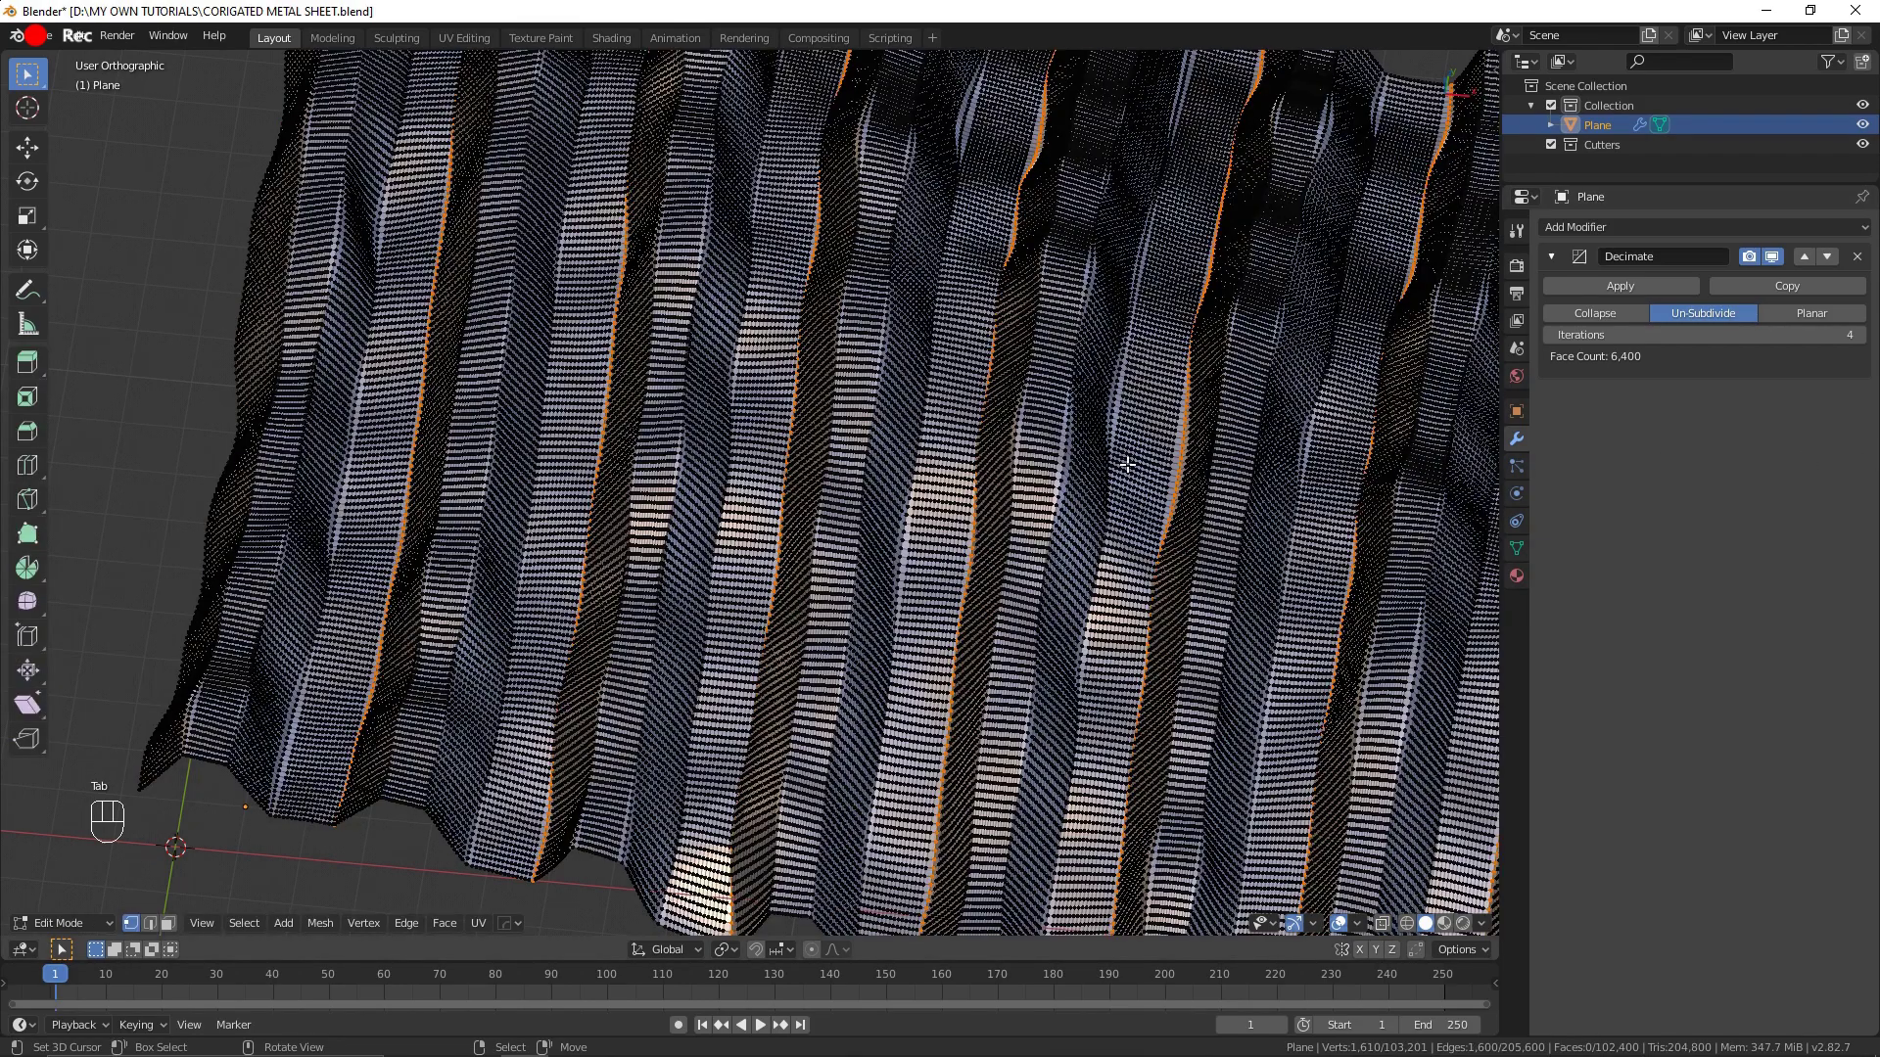
{"action": "key", "text": "Tab"}
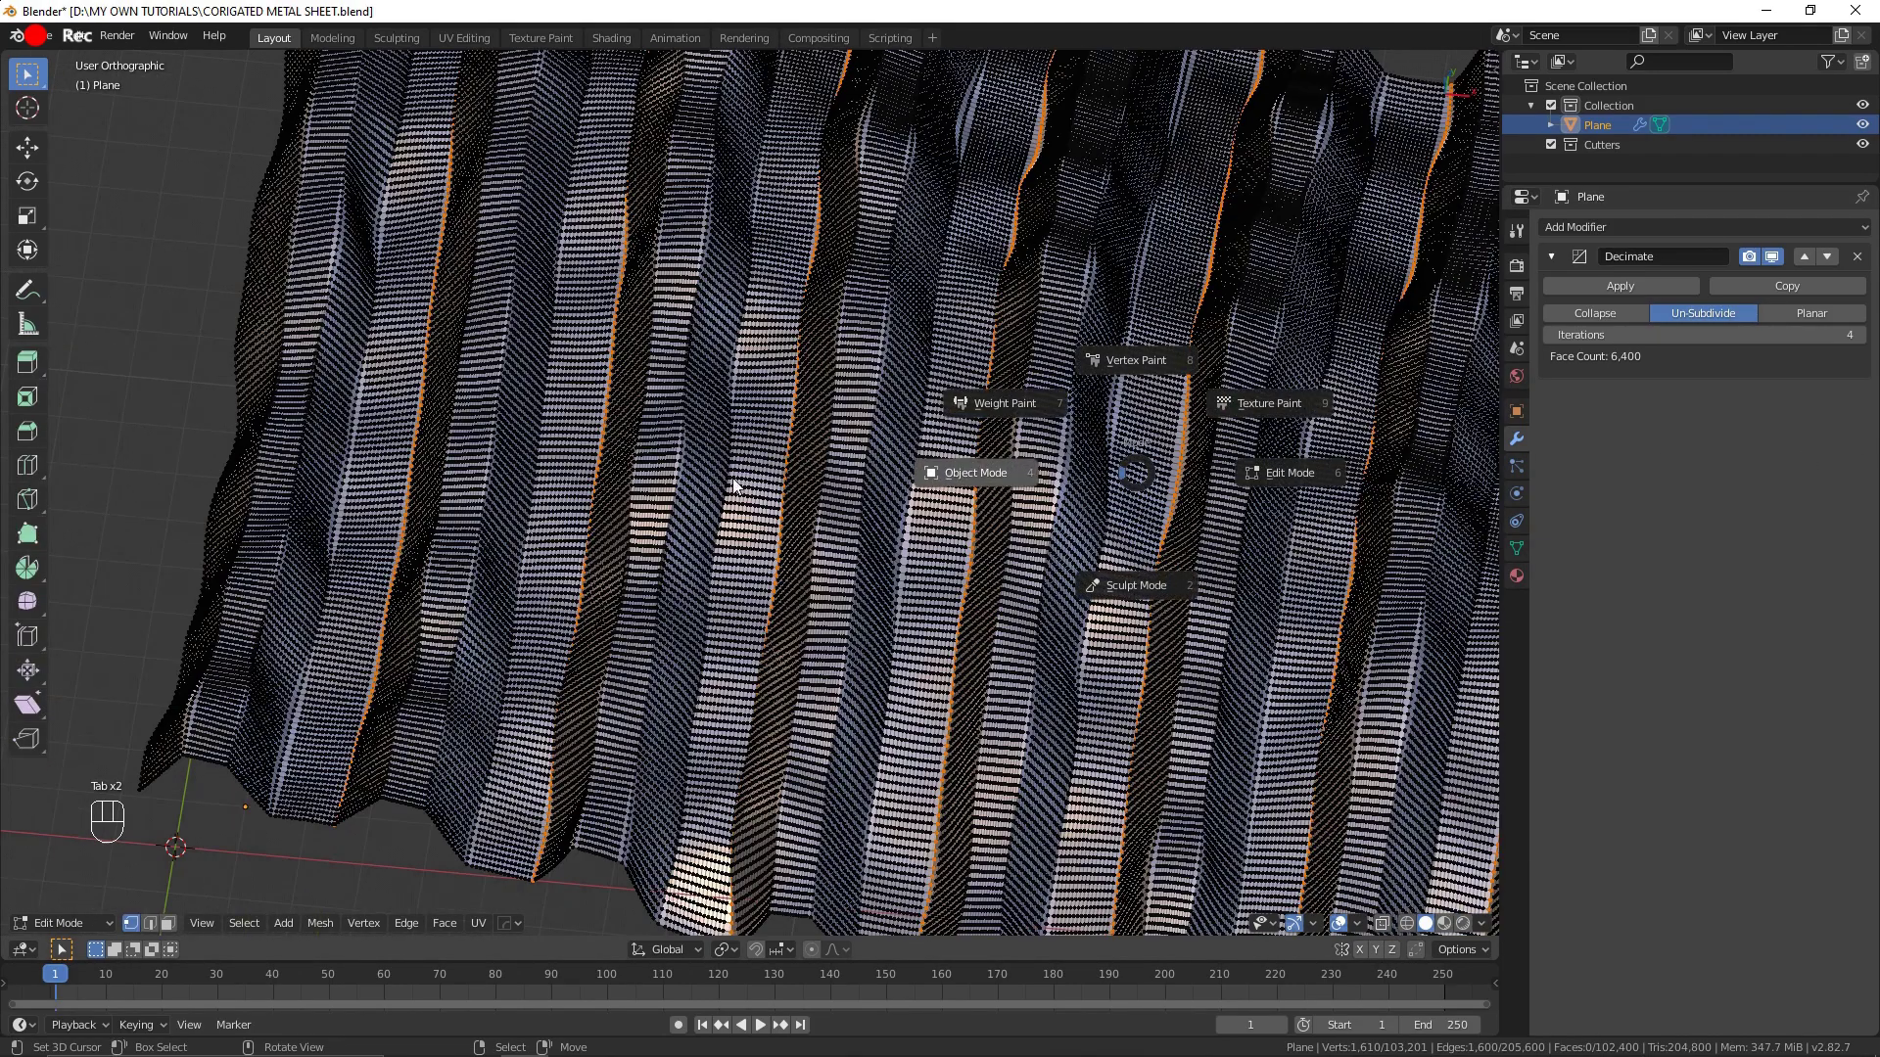
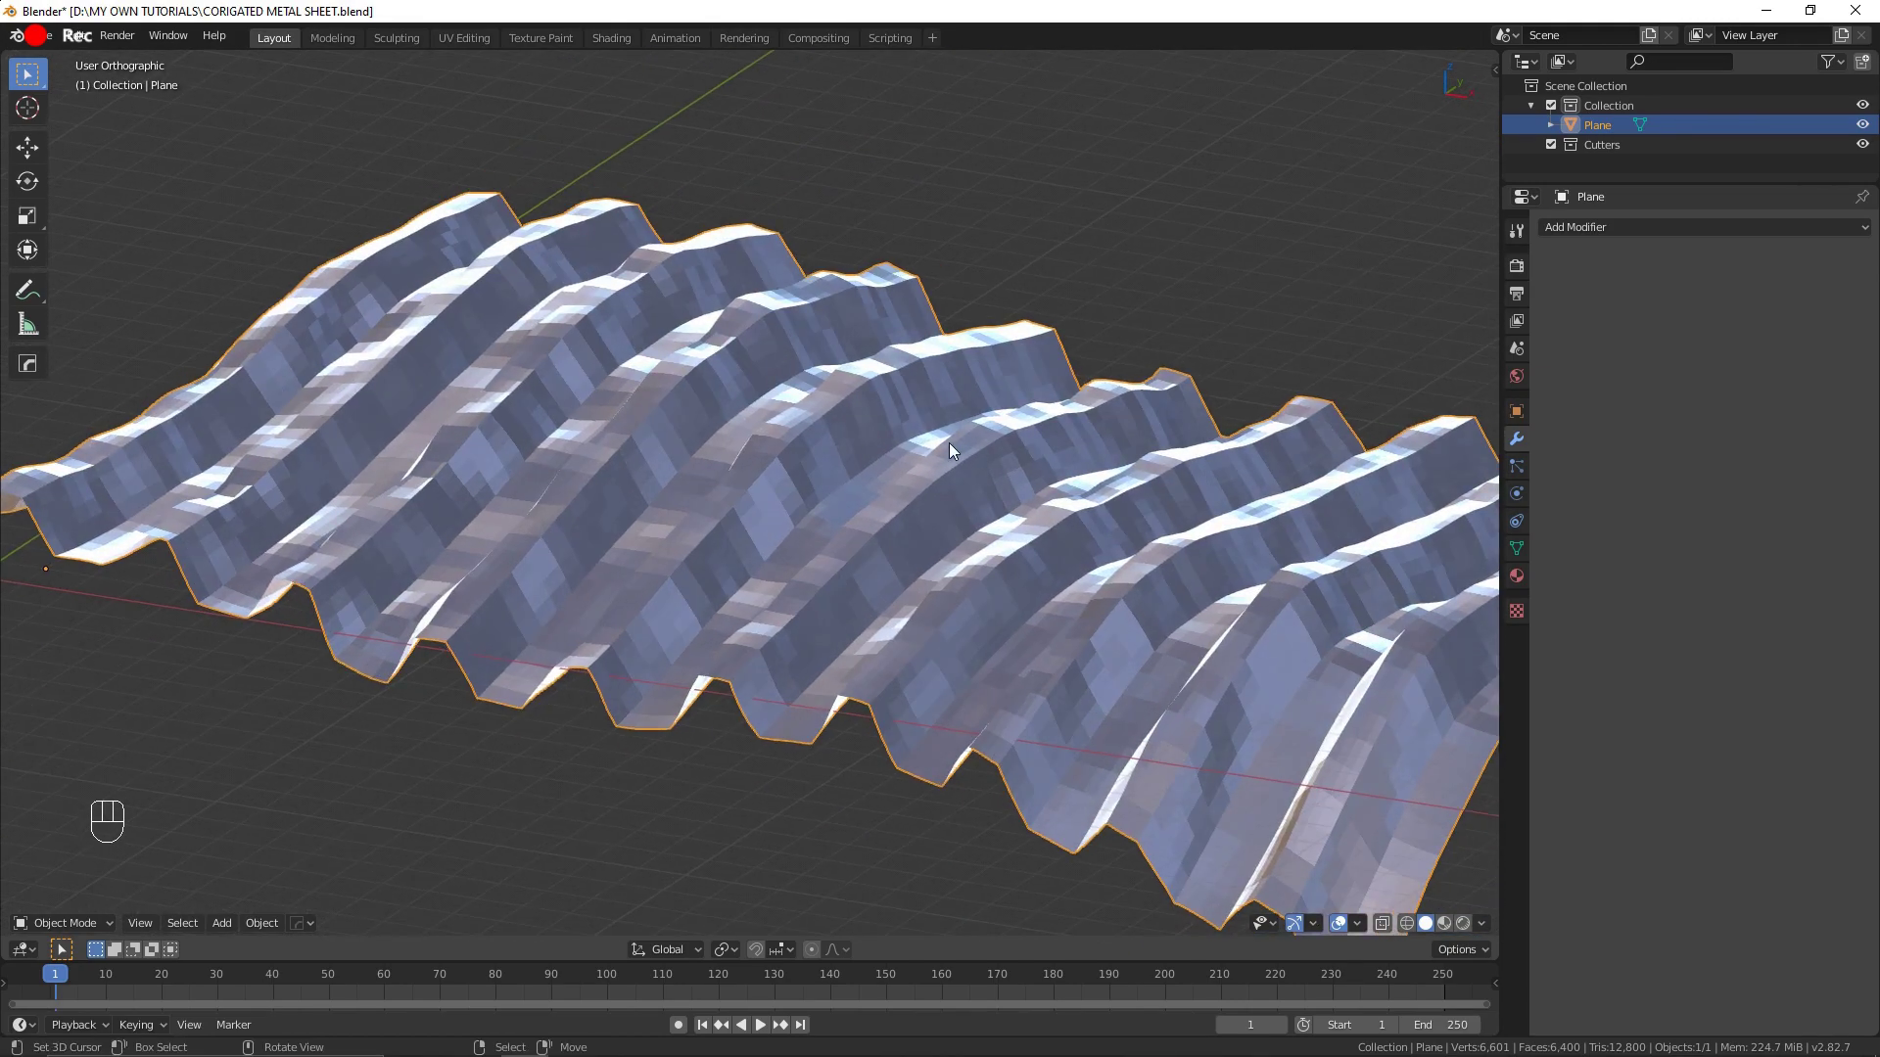
Step: Switch the 6,400-face sheet to Shade Smooth via the object specials menu
{"action": "key", "text": "w"}
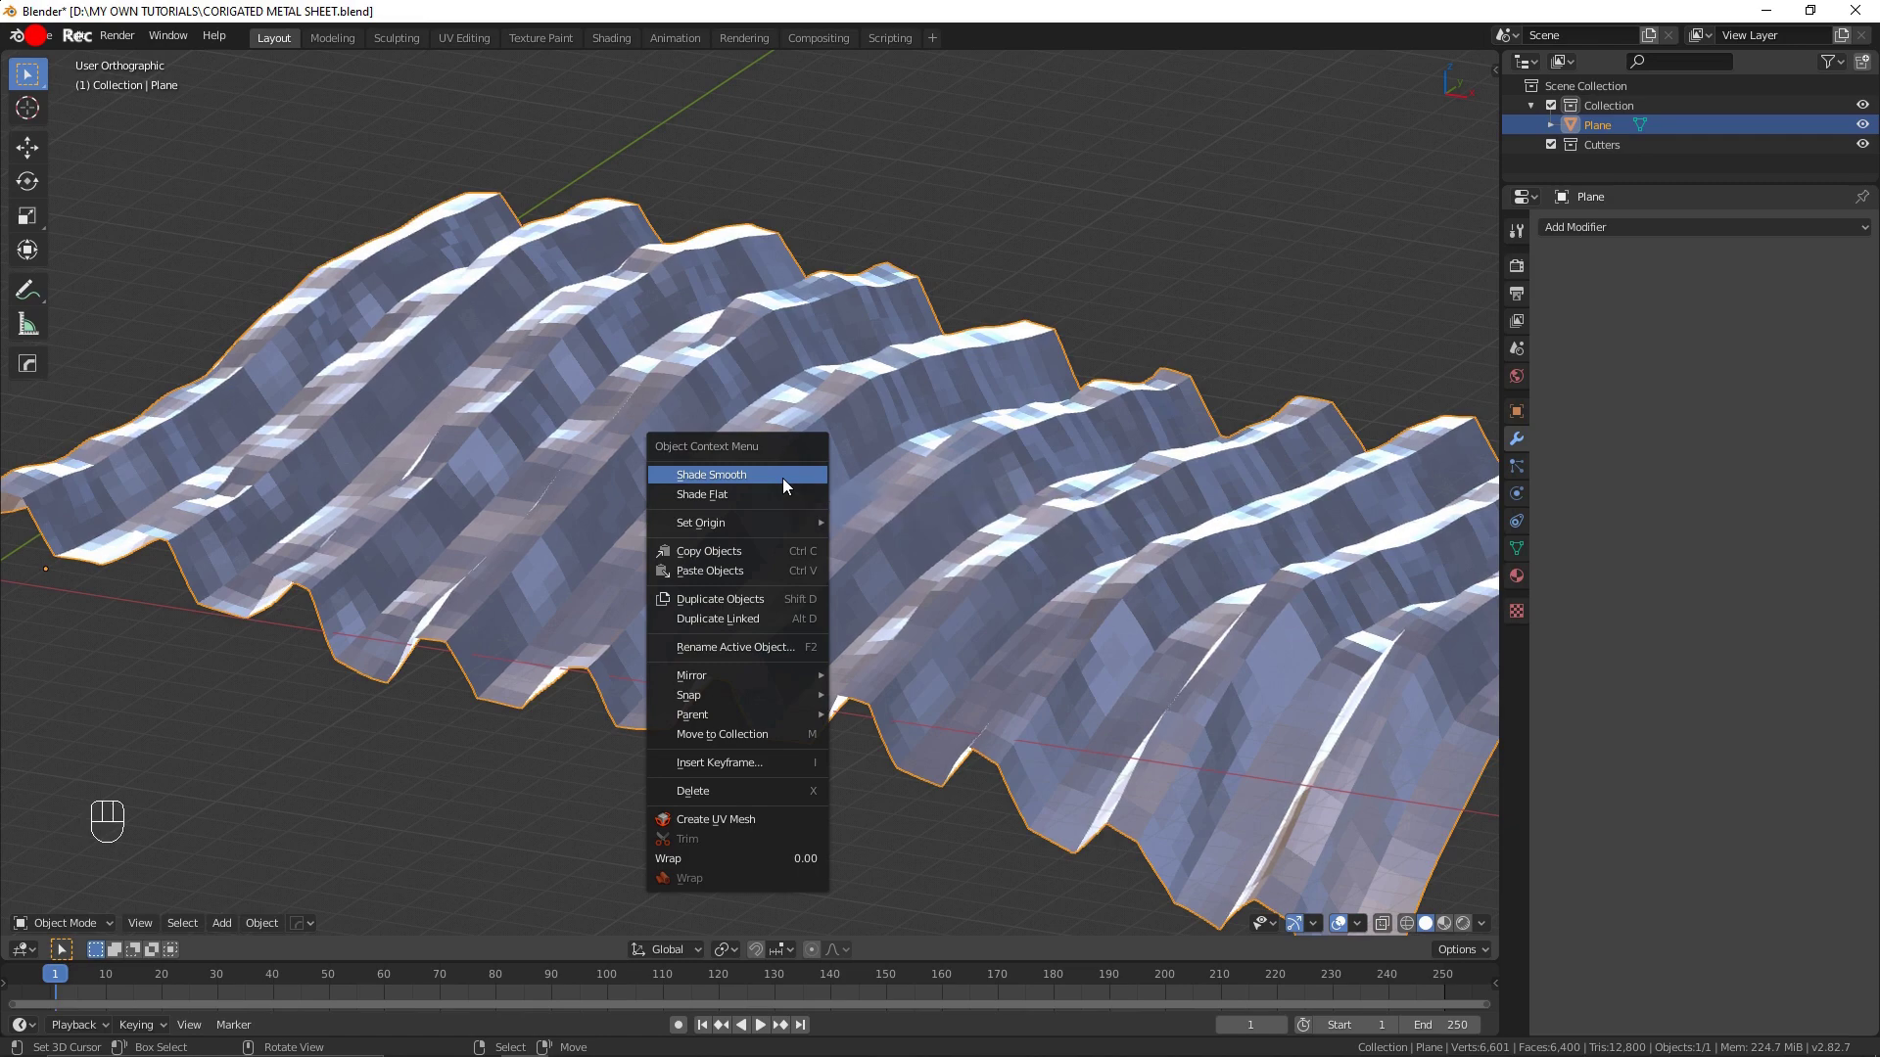
{"action": "key", "text": "F22"}
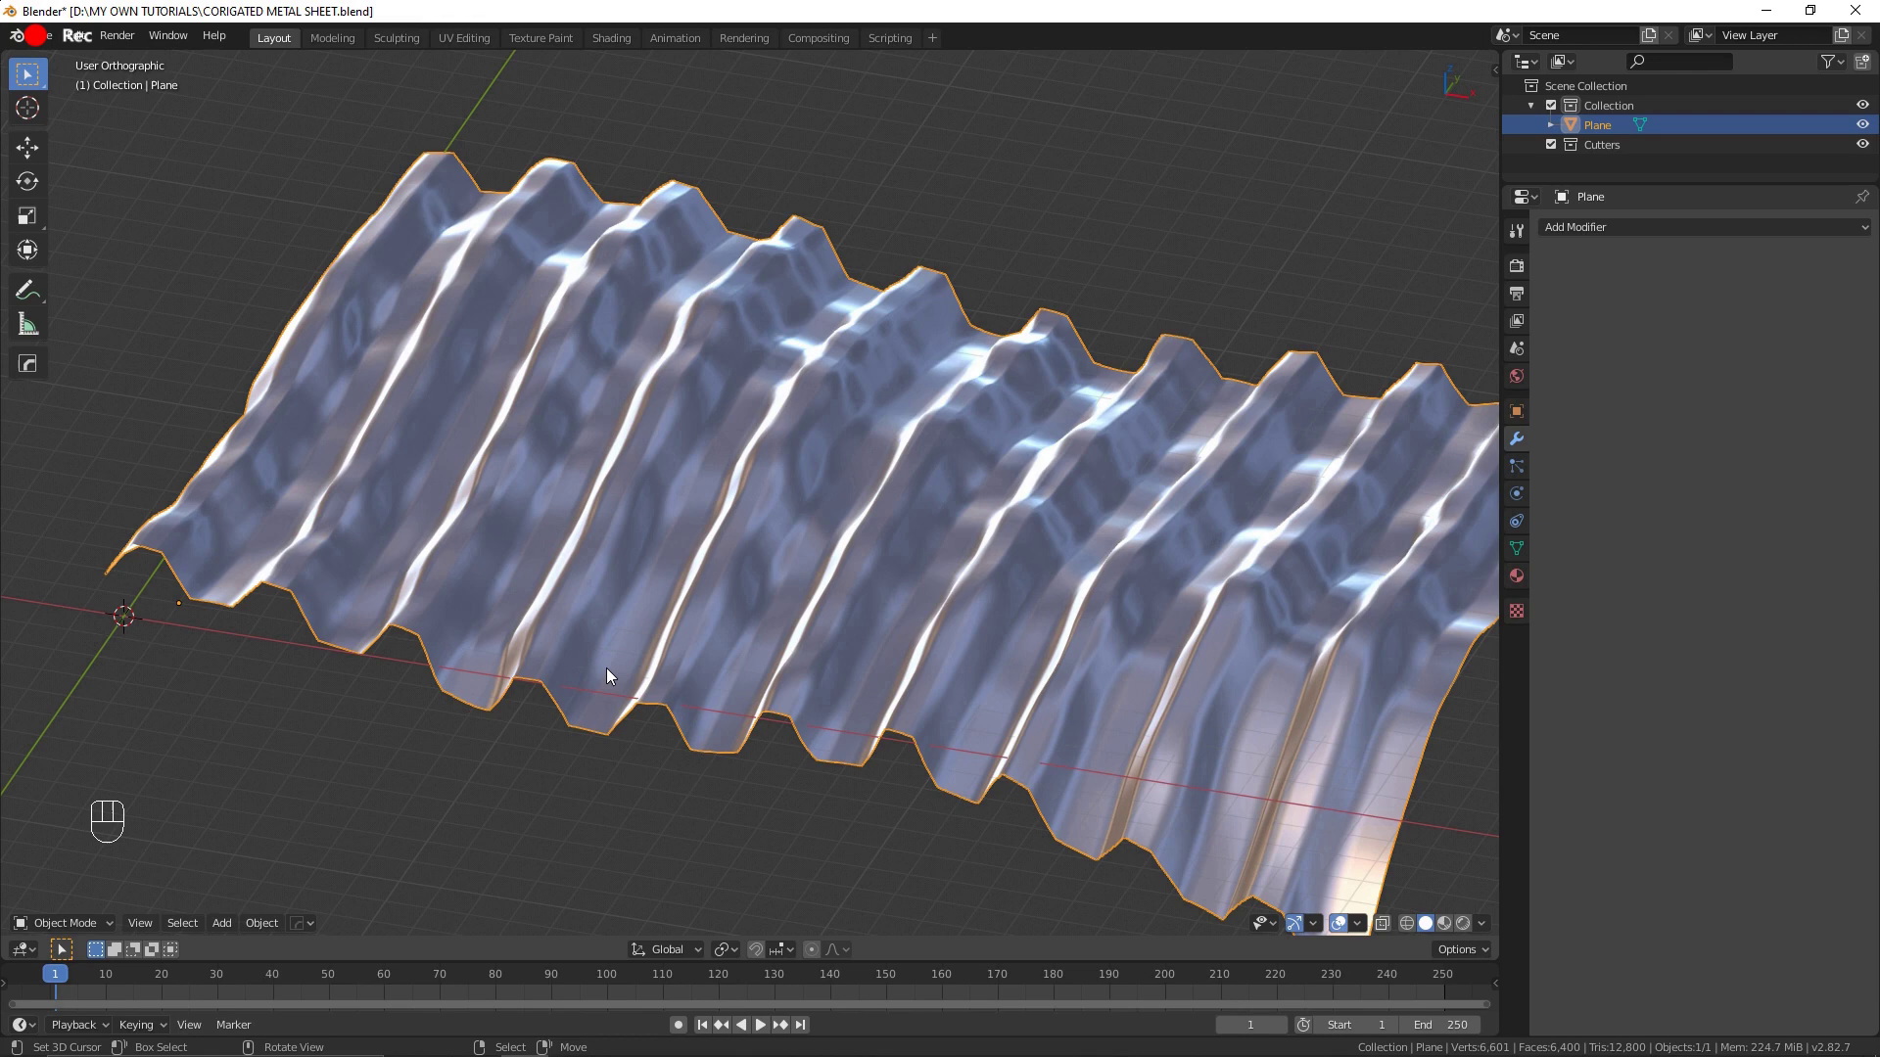